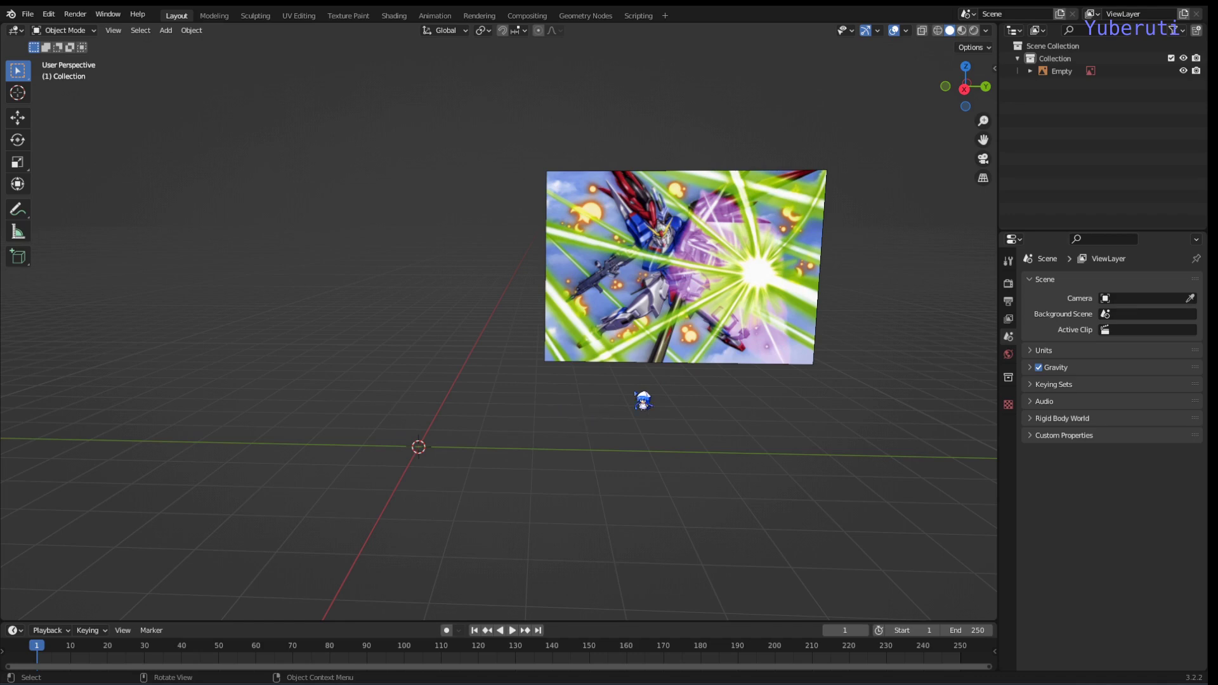
# - Bring up the Add menu in the viewport to insert a Circle mesh at the origin
pyautogui.middleClick(633, 437)
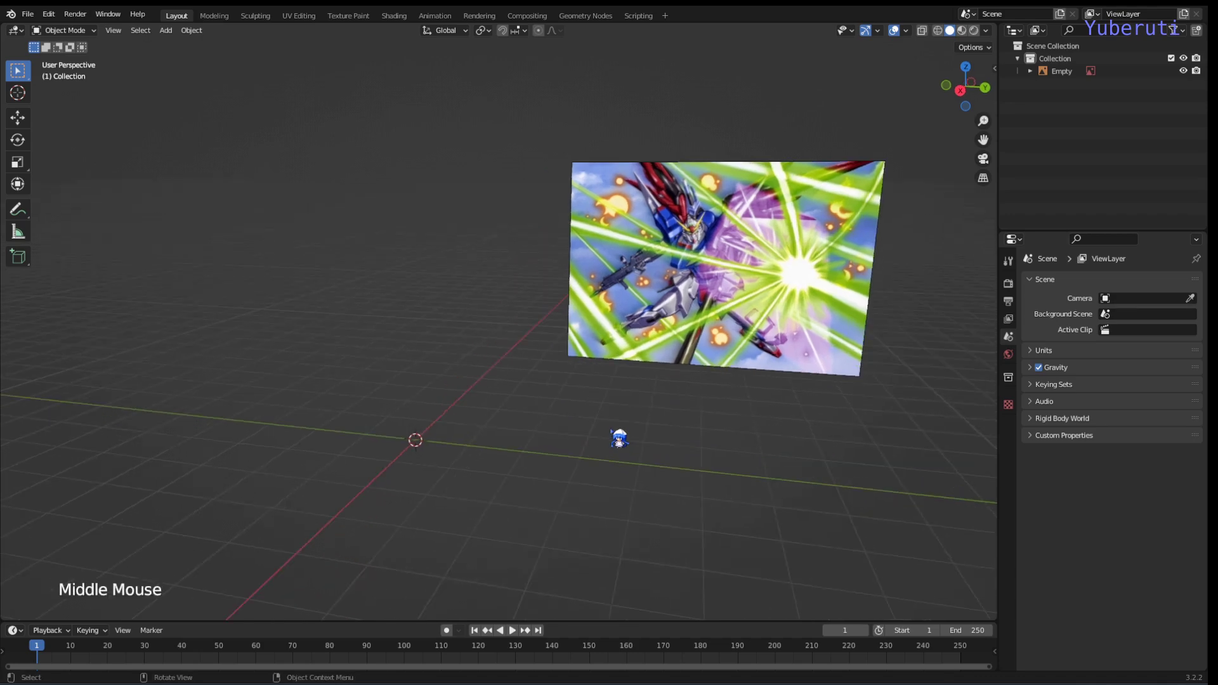
pyautogui.press('shift+a')
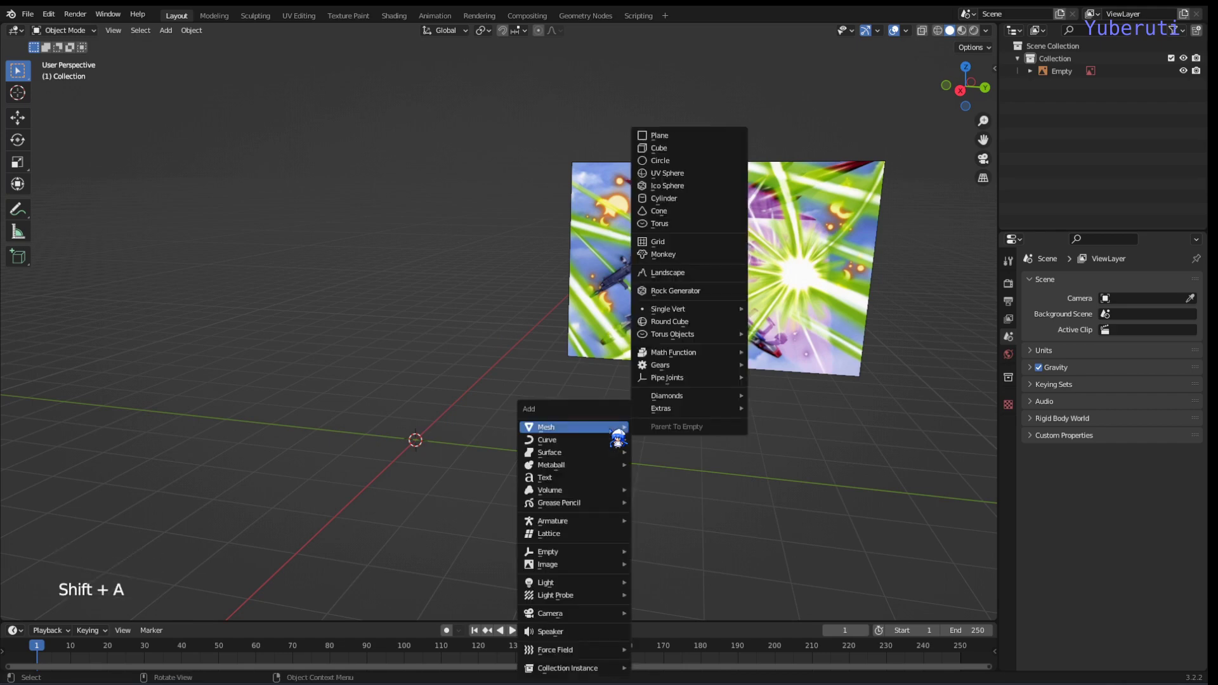
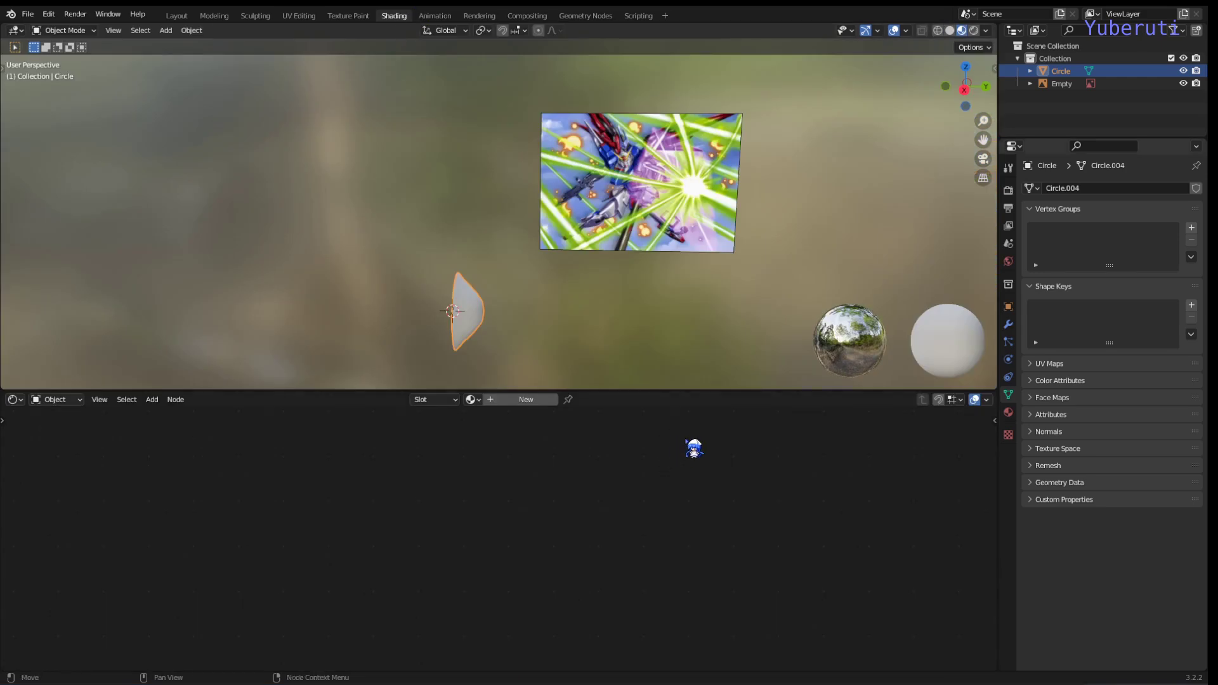
# - Create a new material on the circle and delete its default Principled BSDF node
pyautogui.middleClick(658, 347)
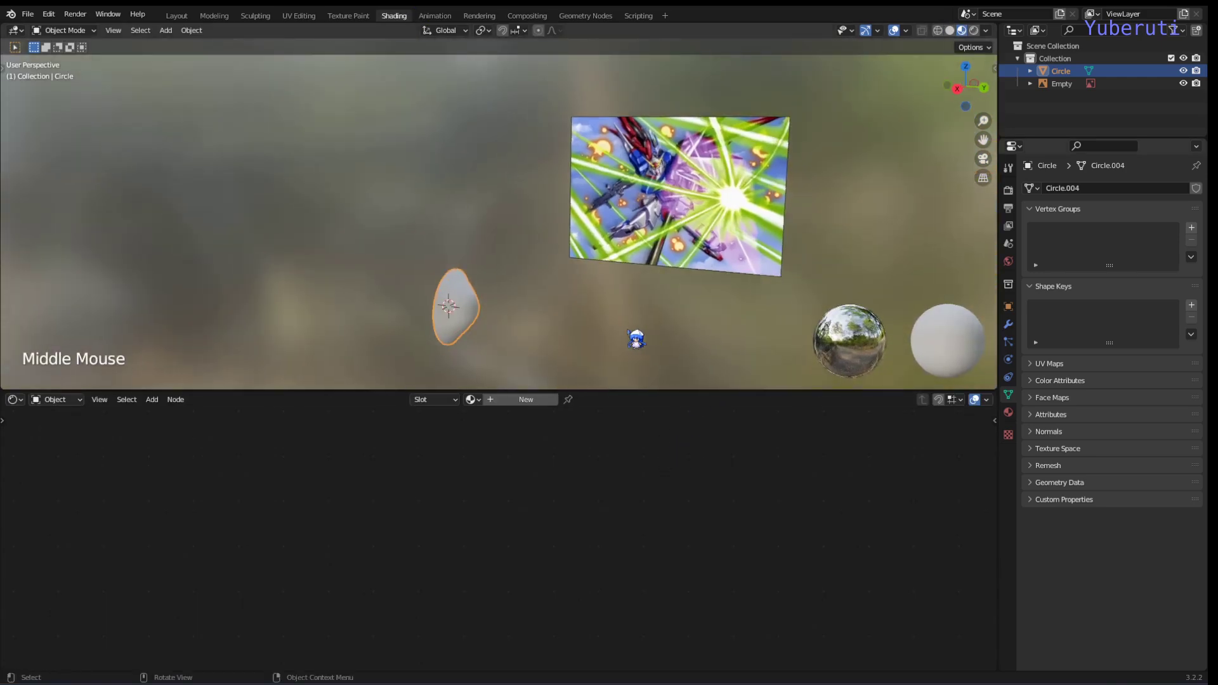
pyautogui.middleClick(638, 335)
pyautogui.click(515, 416)
pyautogui.middleClick(702, 593)
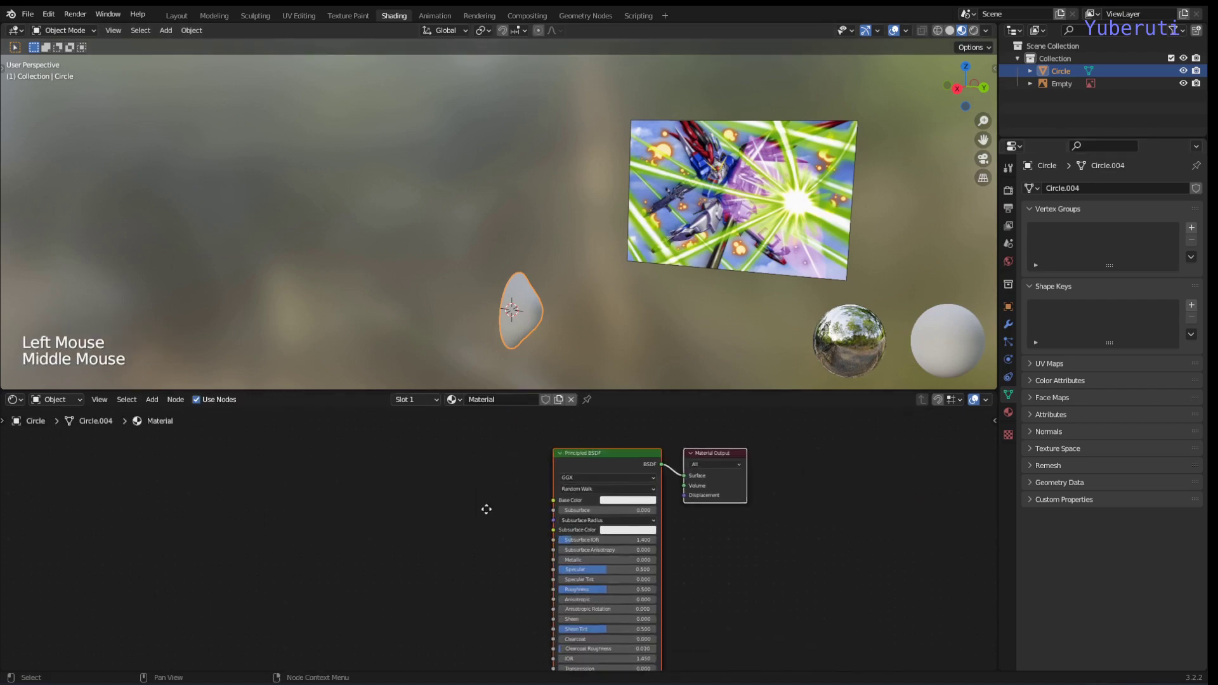
pyautogui.scroll(3)
pyautogui.middleClick(700, 299)
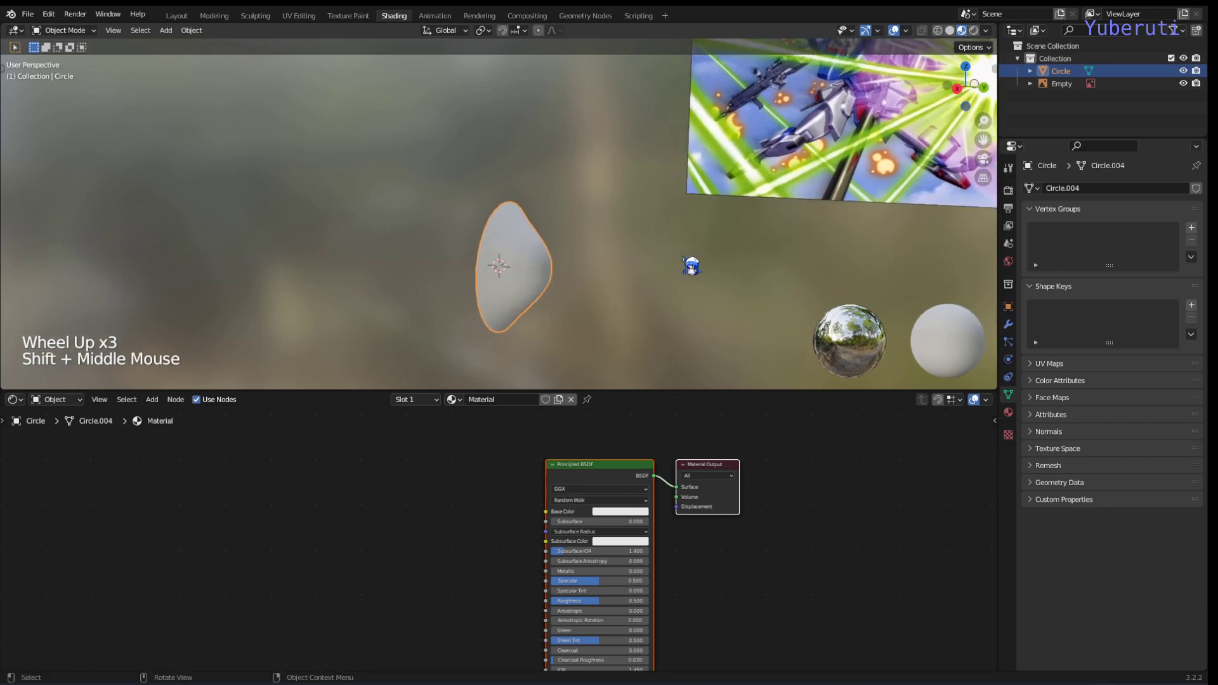
pyautogui.click(591, 475)
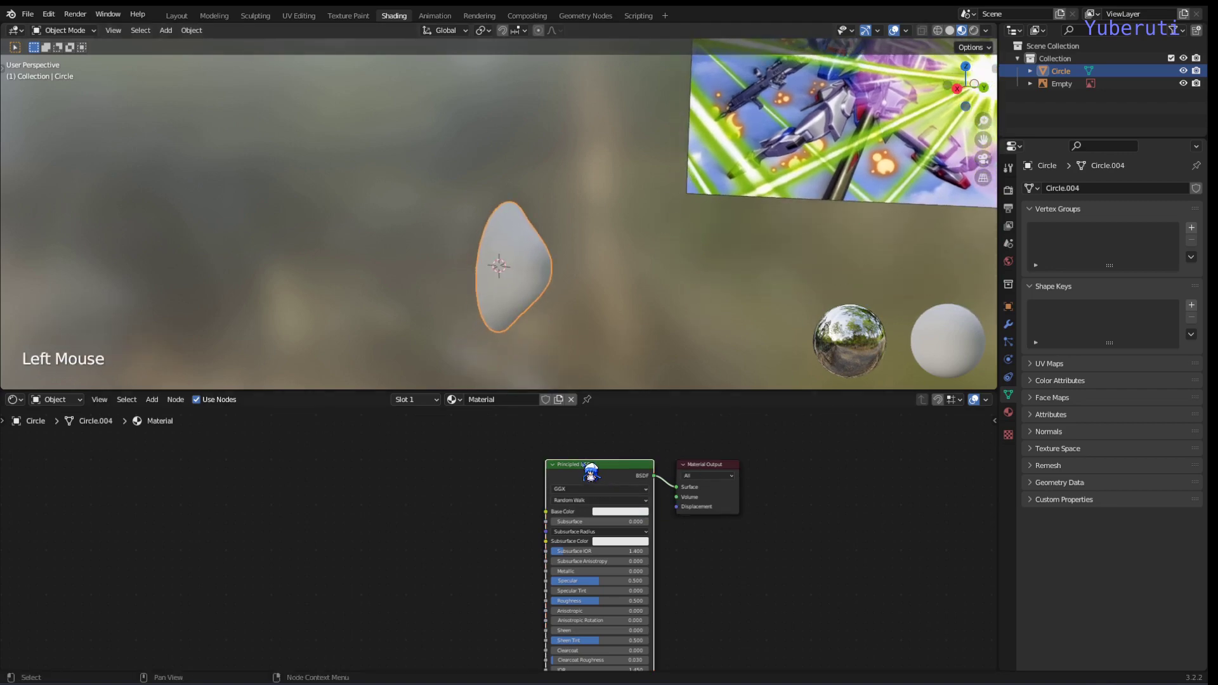
pyautogui.press('x')
pyautogui.click(485, 502)
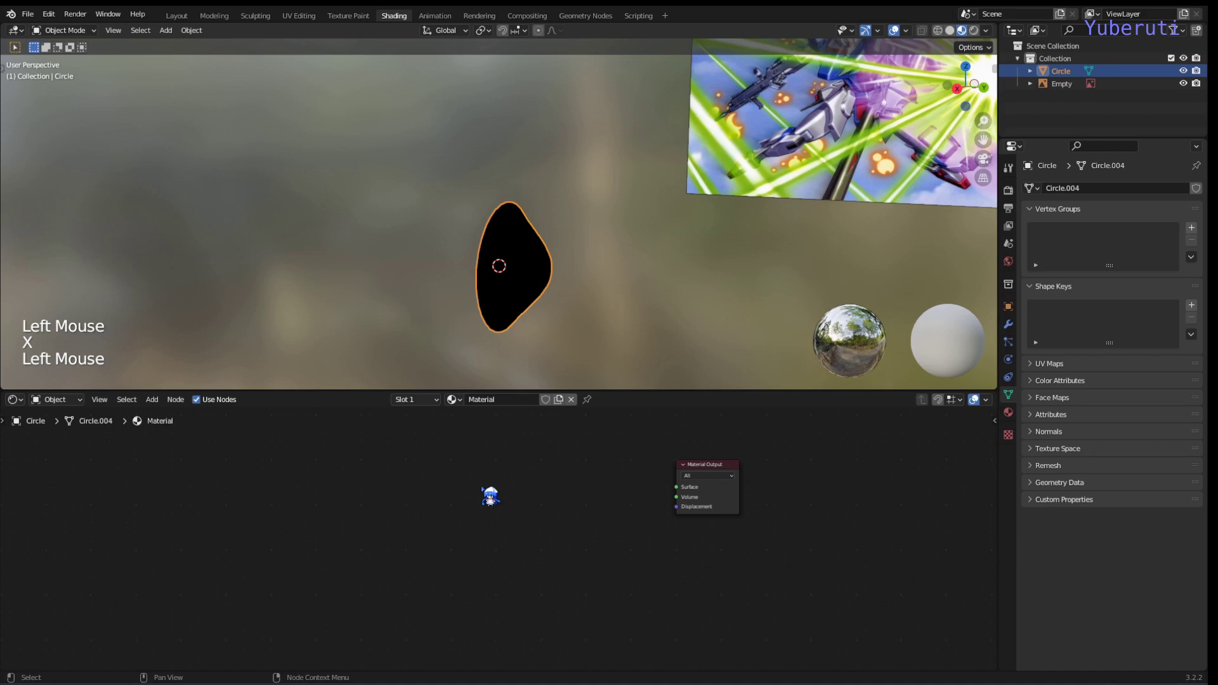
# - Add Wave Texture and Mapping nodes, feed Mapping Vector into the wave, and preview it on the circle
pyautogui.press('shift+a')
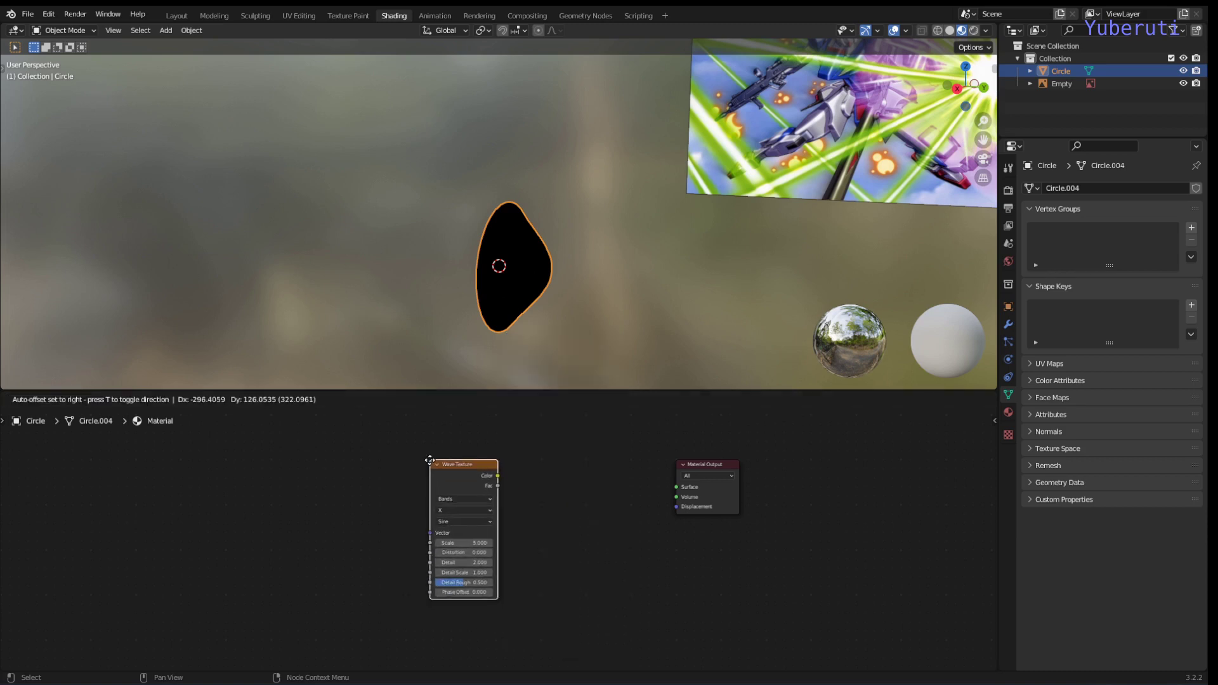
pyautogui.press('shift+a')
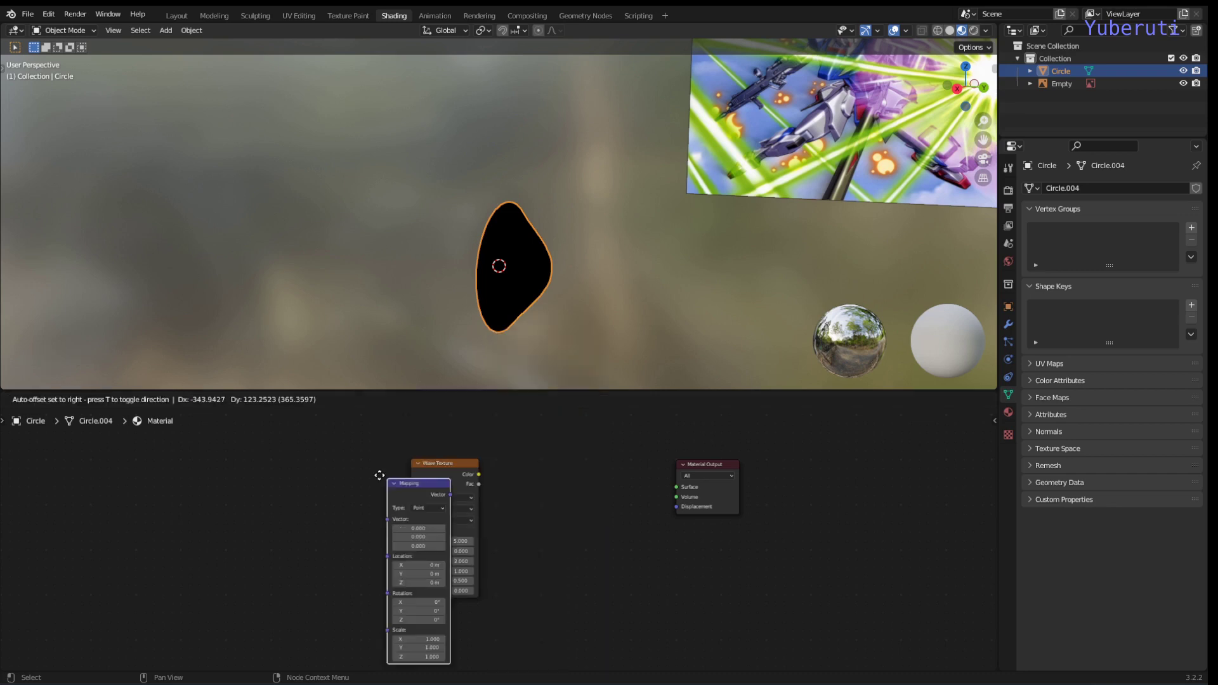
pyautogui.press('shift+a')
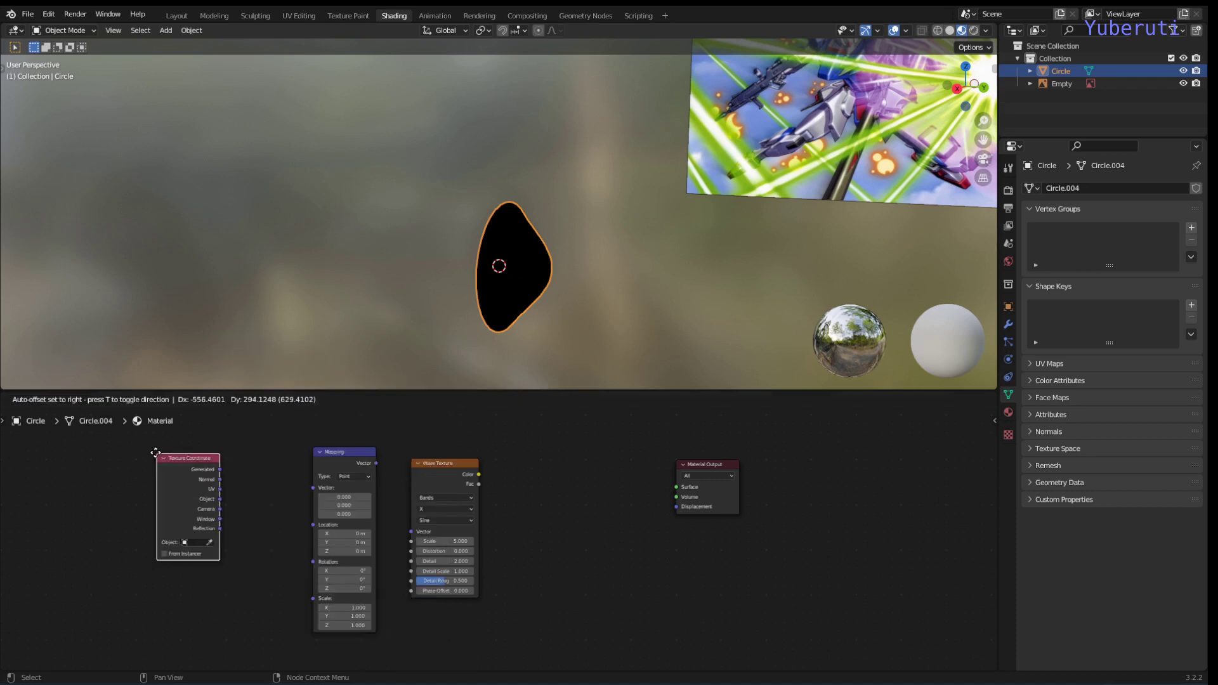
pyautogui.click(230, 512)
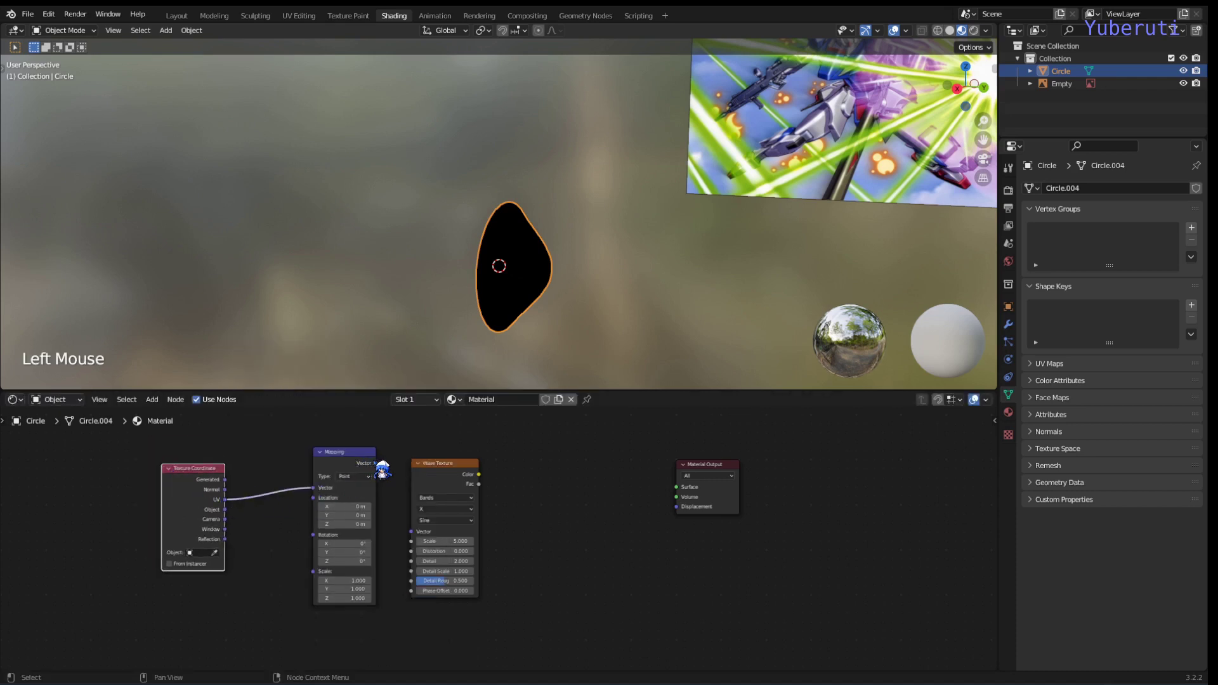
pyautogui.click(380, 481)
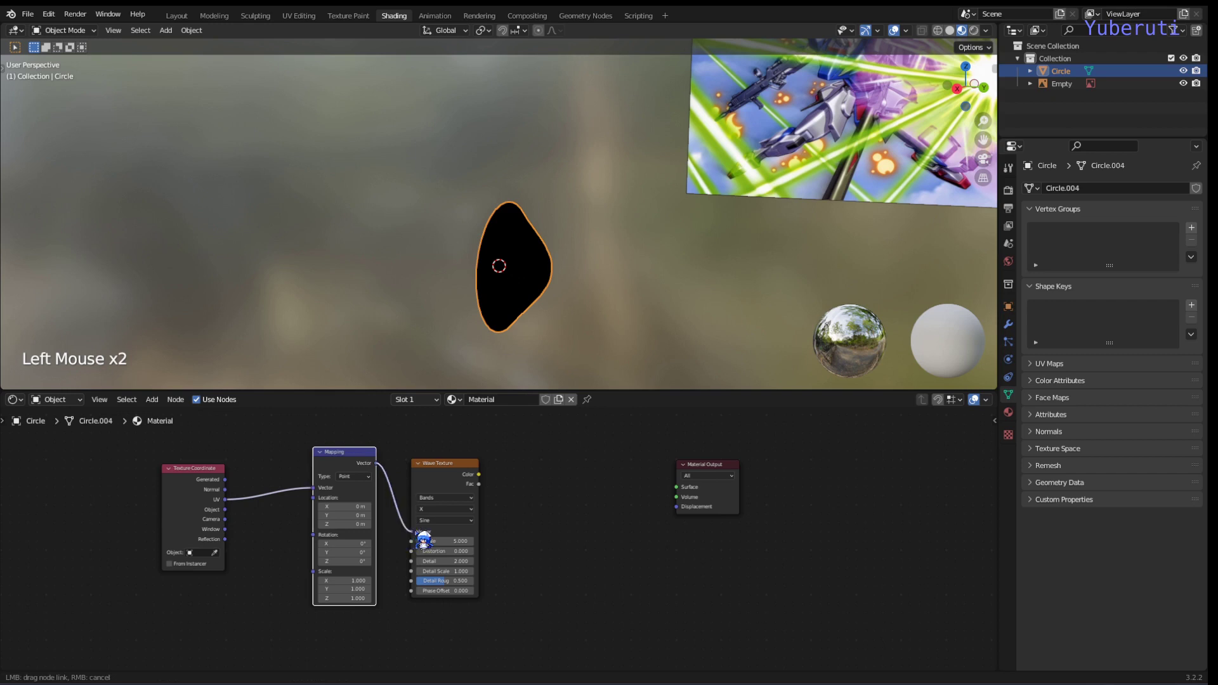
pyautogui.click(344, 475)
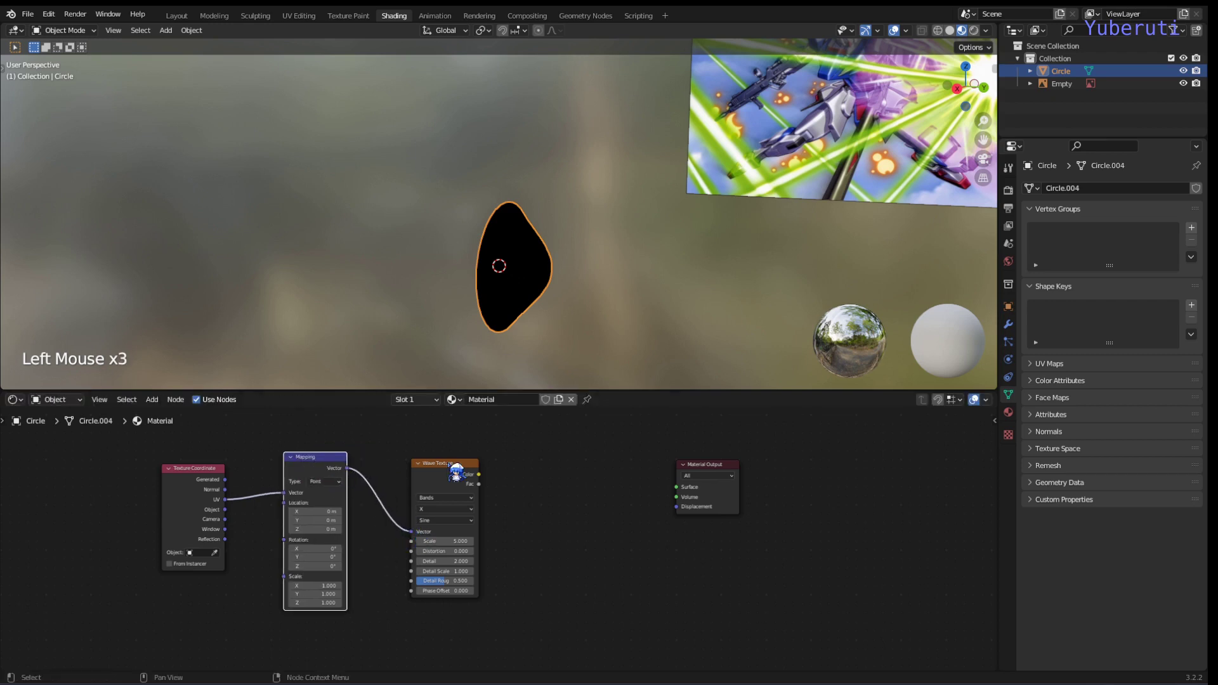
pyautogui.click(464, 482)
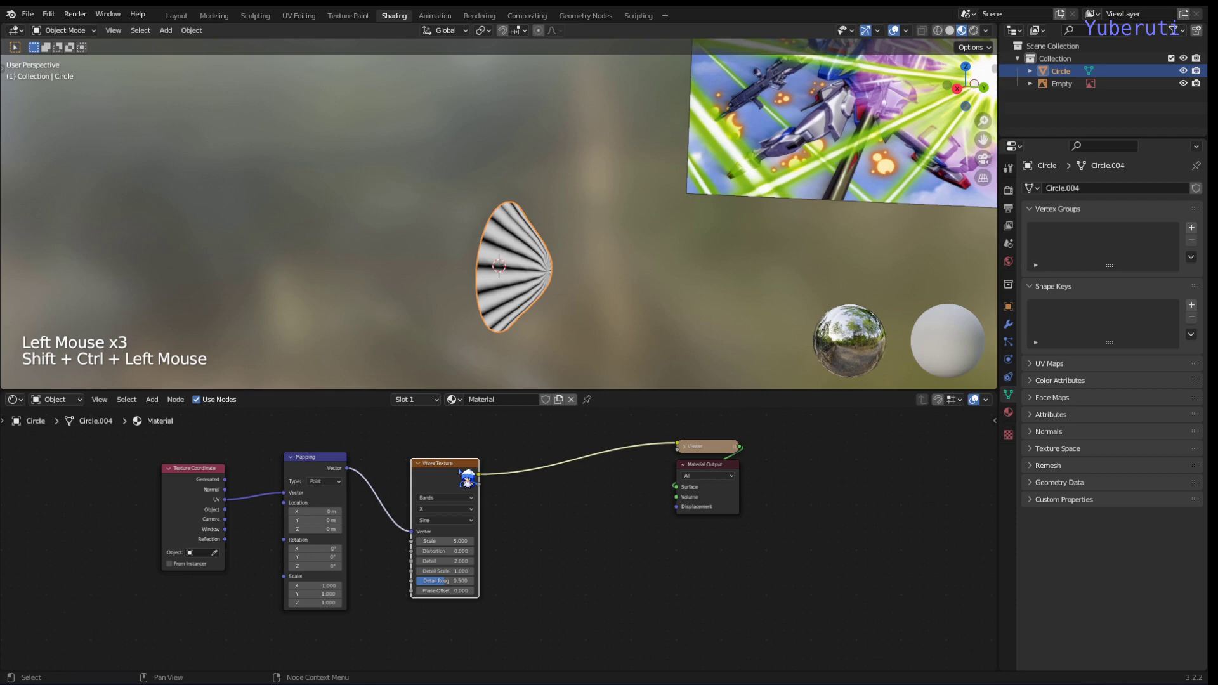
# - Set the Wave Texture Scale to 2.2 so the disc shows fewer, wider bands
pyautogui.middleClick(617, 304)
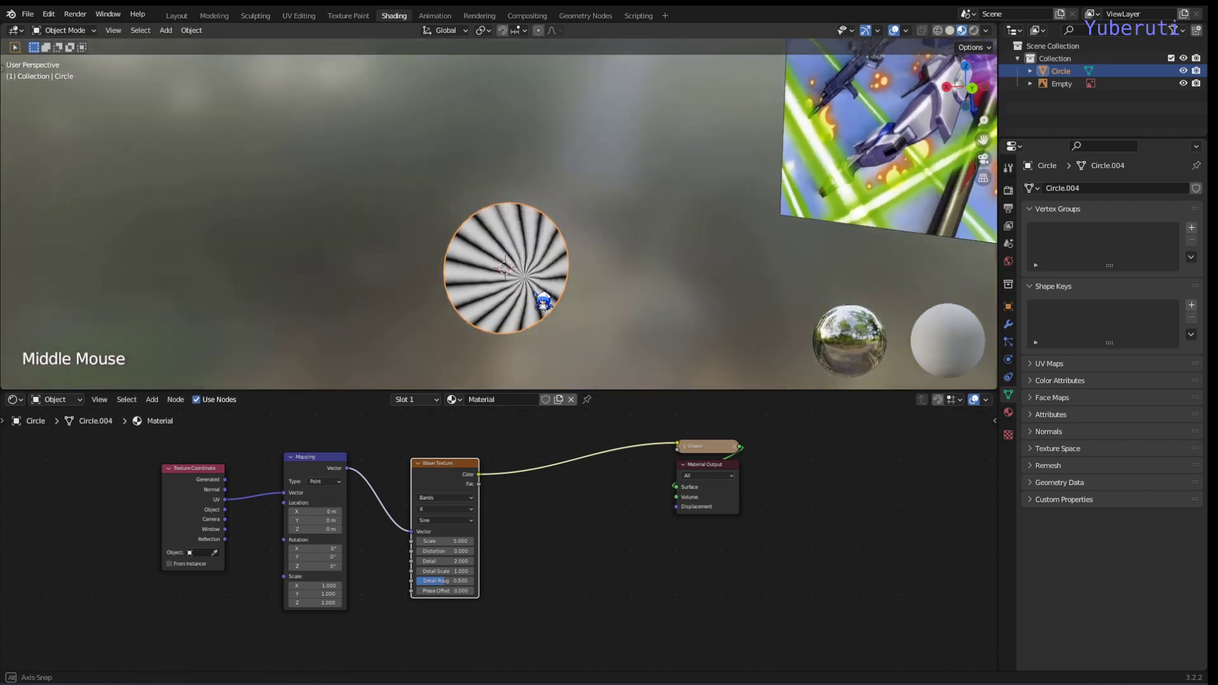
pyautogui.middleClick(694, 255)
pyautogui.scroll(-3)
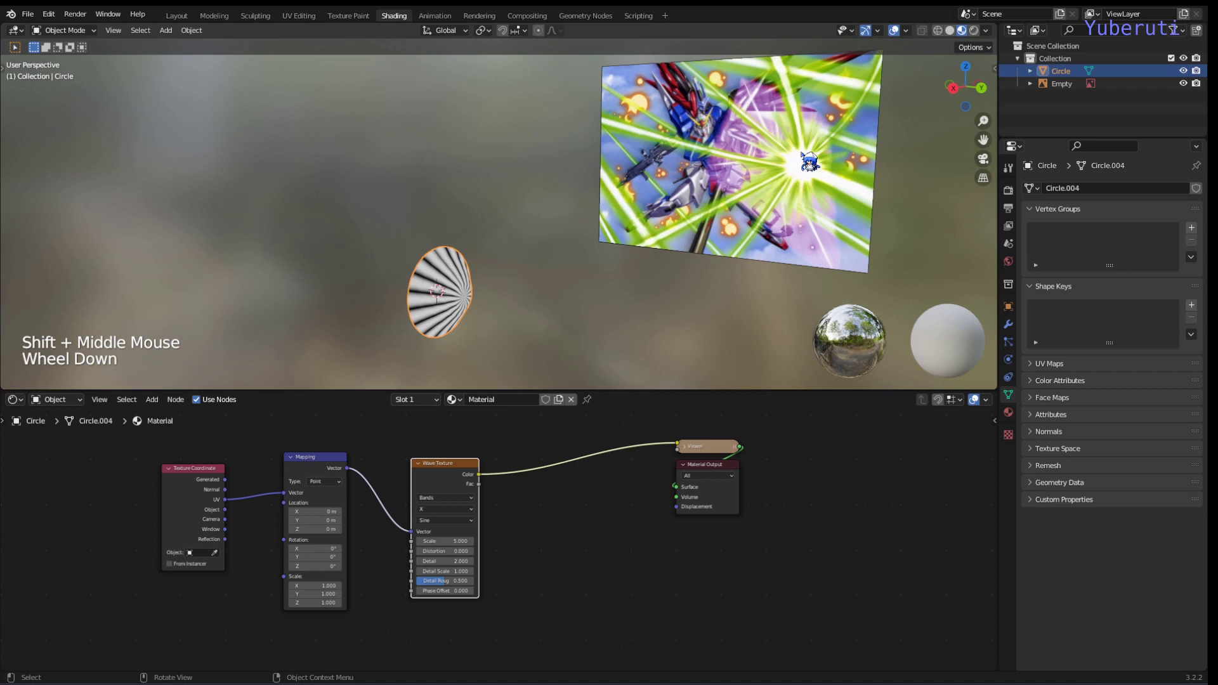
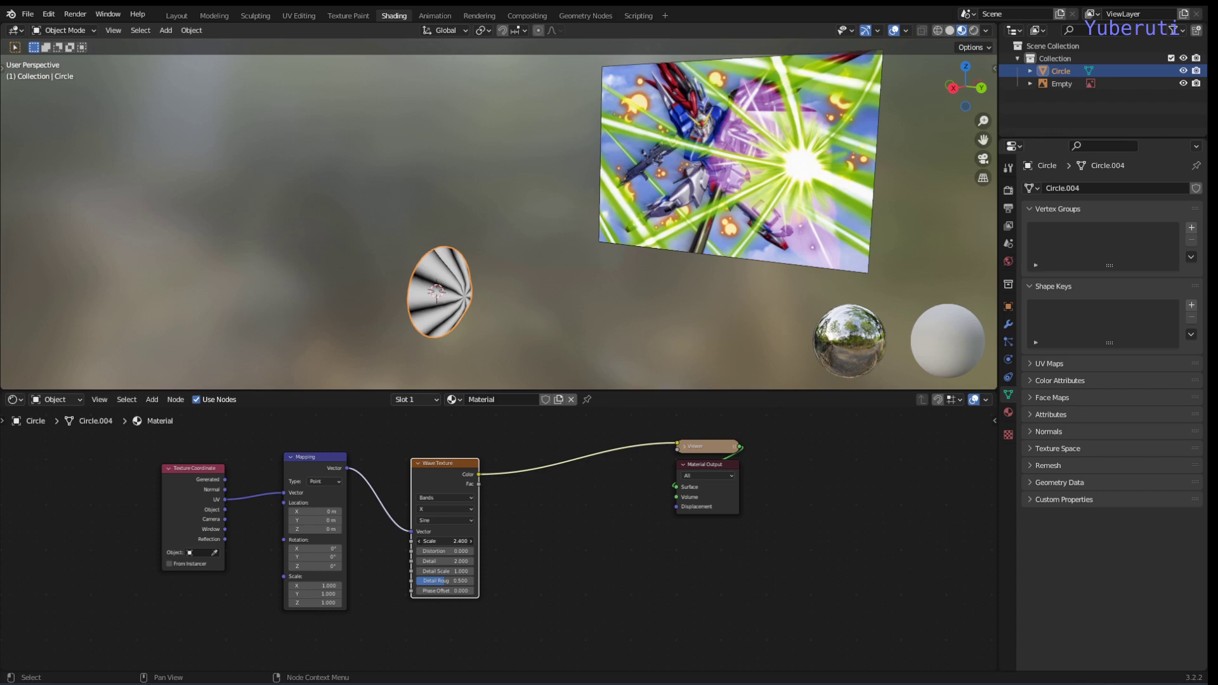
pyautogui.middleClick(526, 323)
pyautogui.scroll(3)
pyautogui.middleClick(544, 319)
pyautogui.click(440, 496)
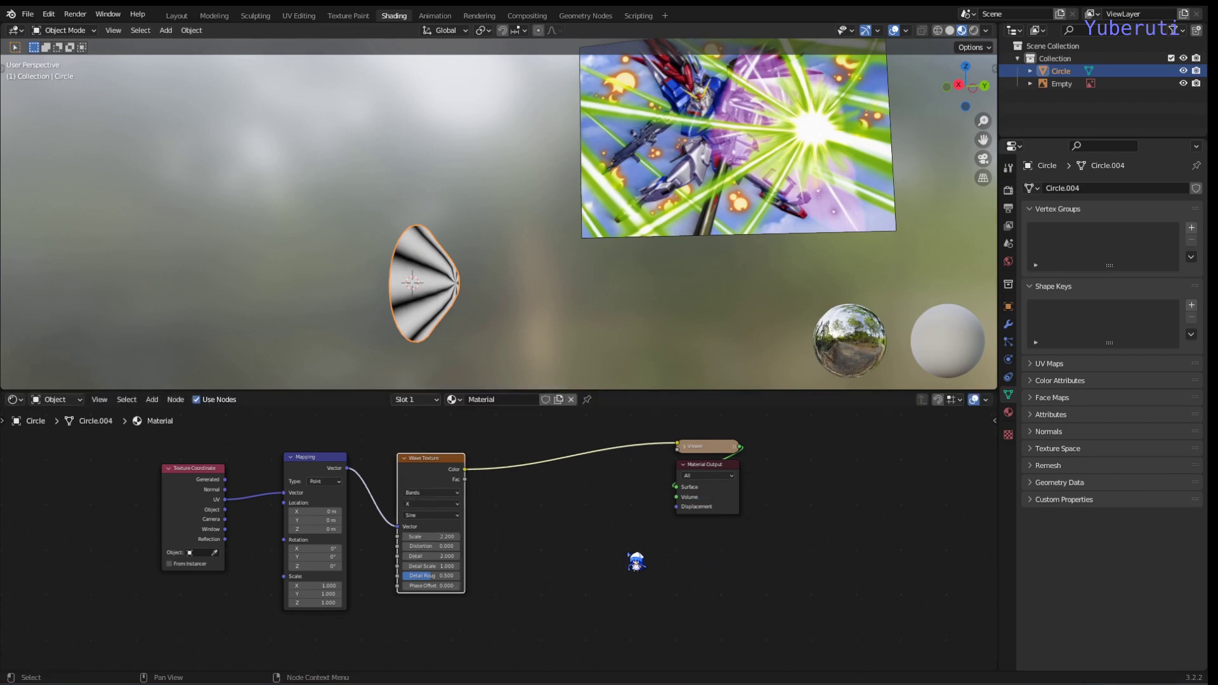
pyautogui.click(609, 533)
pyautogui.middleClick(553, 539)
pyautogui.scroll(3)
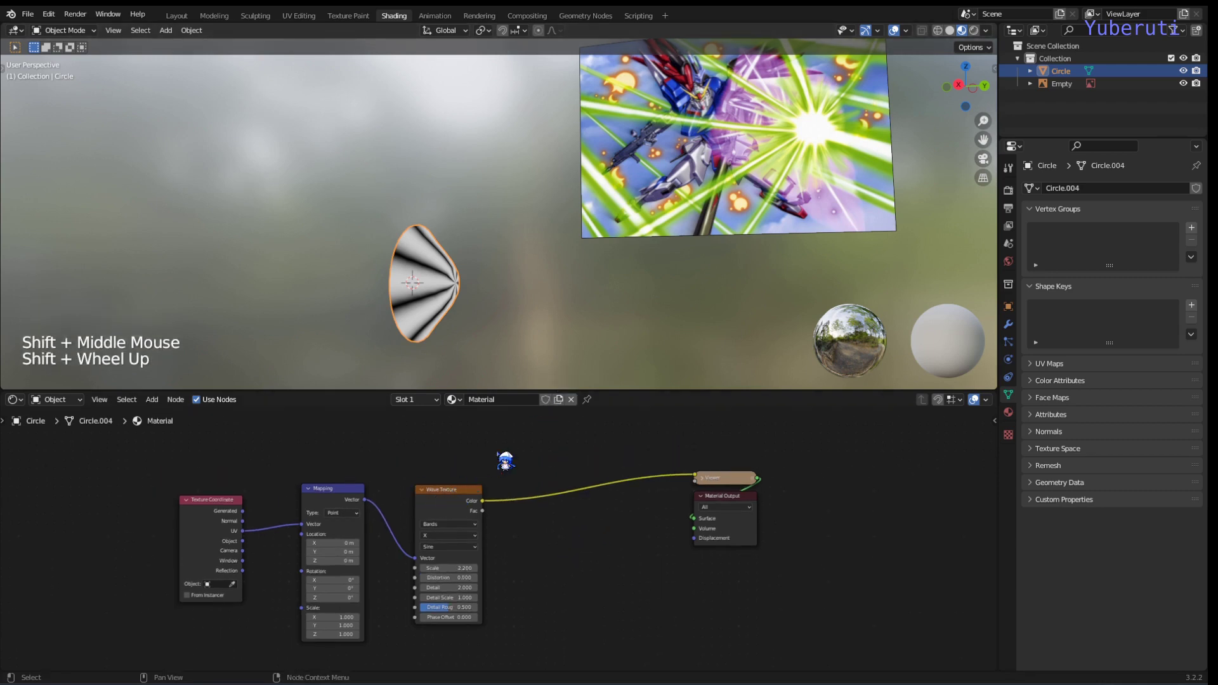
# - Add Transparent BSDF, Emission and Mix Shader nodes to the circle's material
pyautogui.click(541, 455)
pyautogui.press('shift+a')
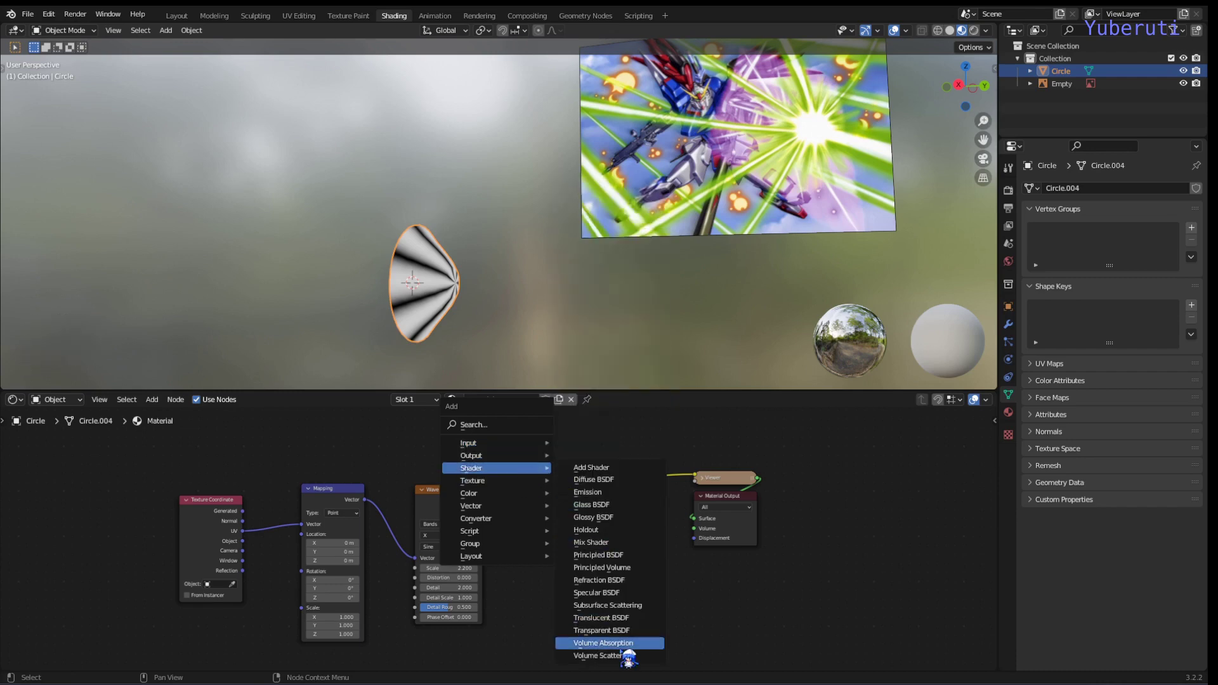
pyautogui.press('shift+a')
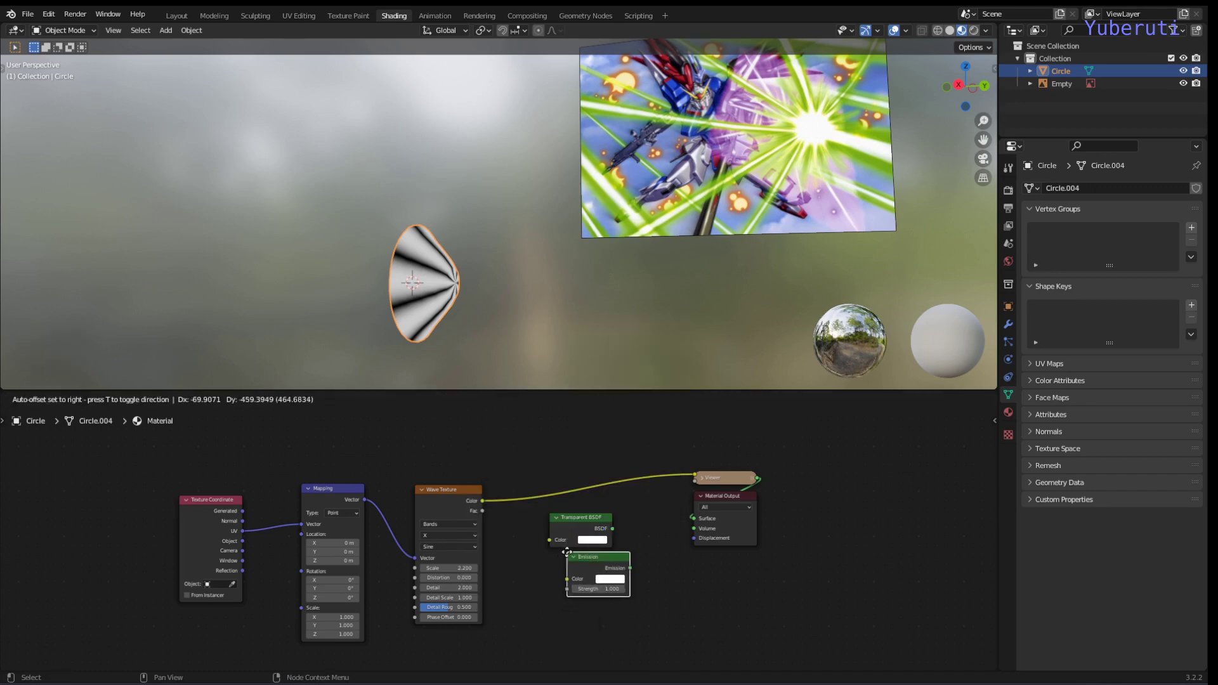
pyautogui.press('shift+a')
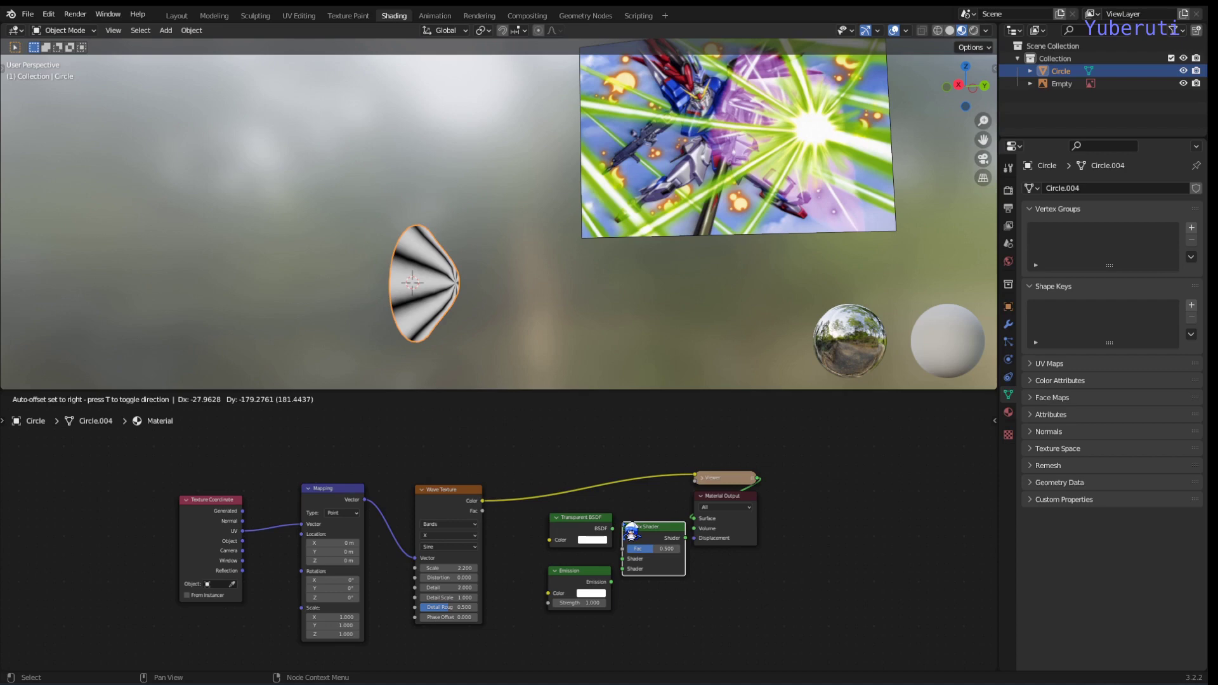
pyautogui.click(614, 543)
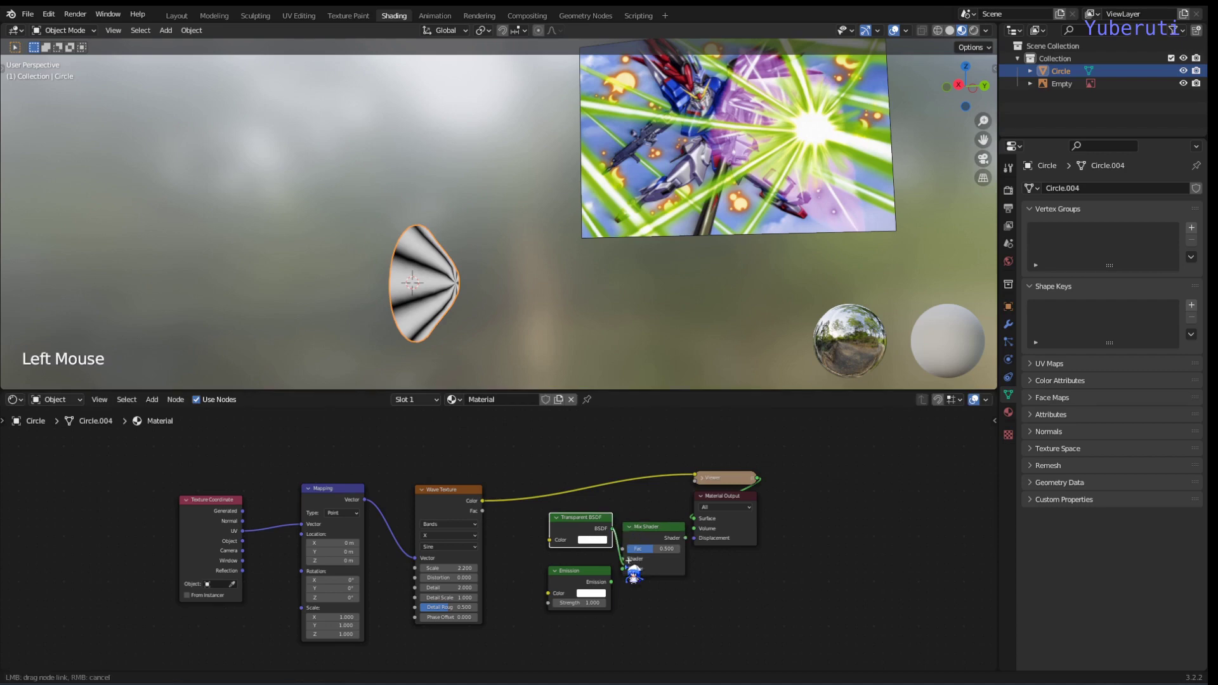
# - Wire Transparent and Emission into the Mix Shader, wave Color into Fac, Mix into Surface, and tidy the layout
pyautogui.click(613, 595)
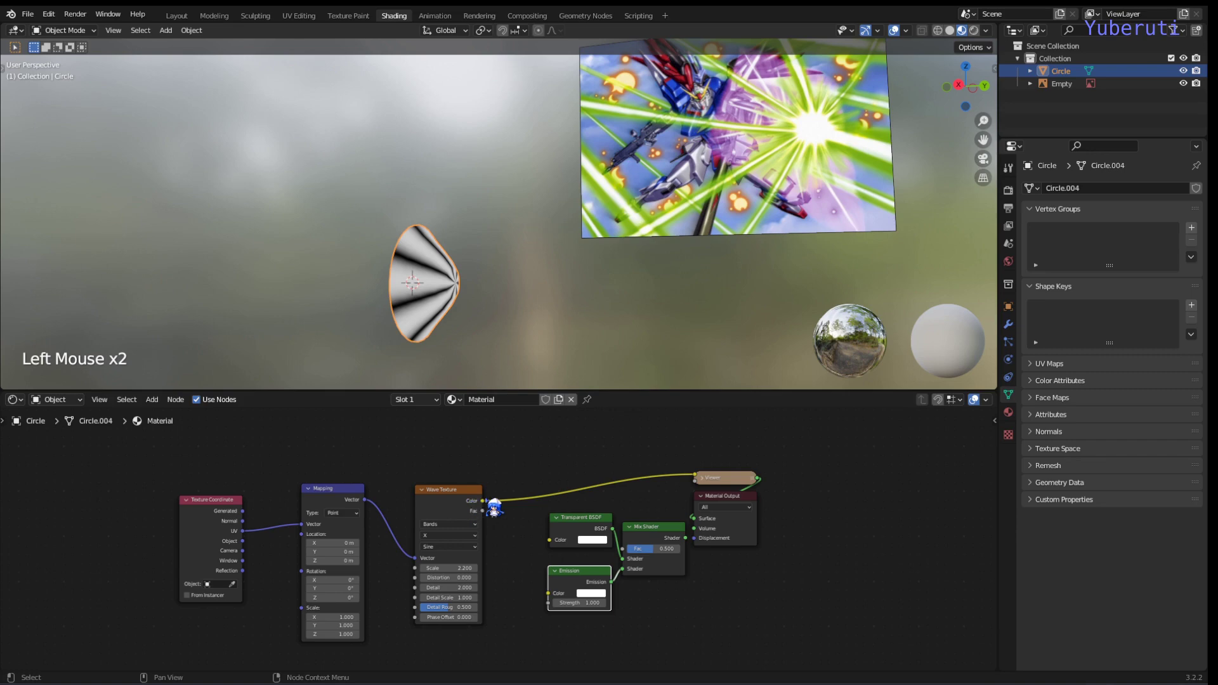
pyautogui.click(500, 517)
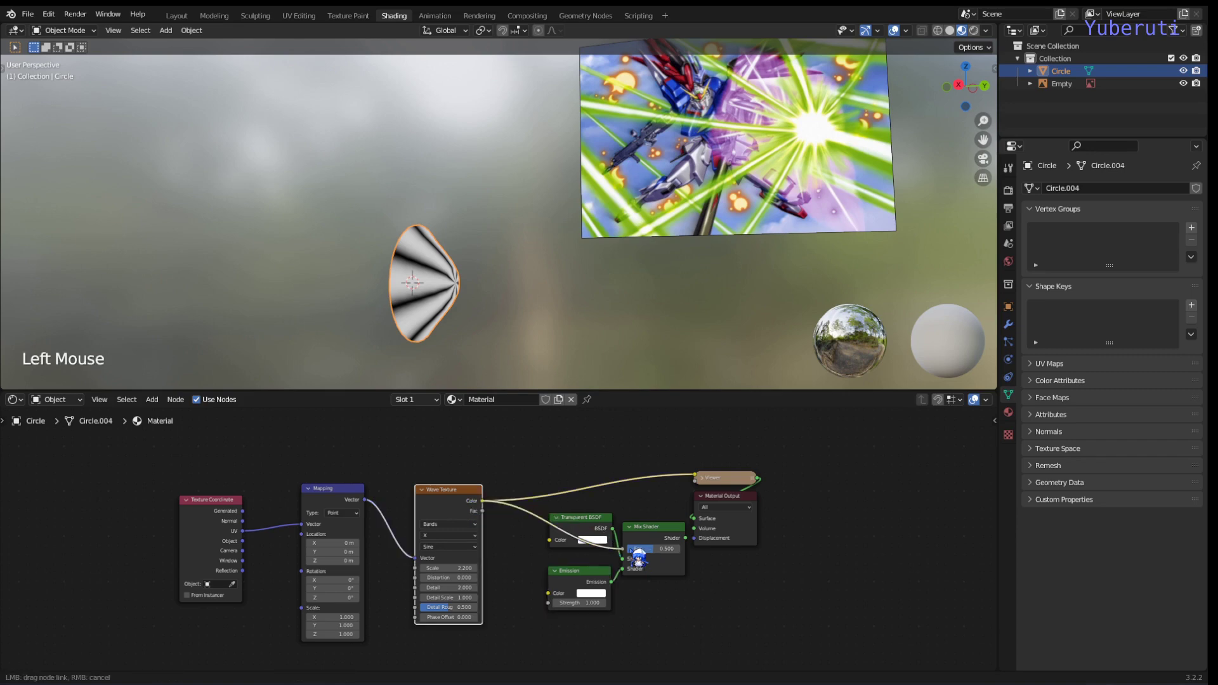
pyautogui.click(656, 546)
pyautogui.click(612, 563)
pyautogui.click(659, 541)
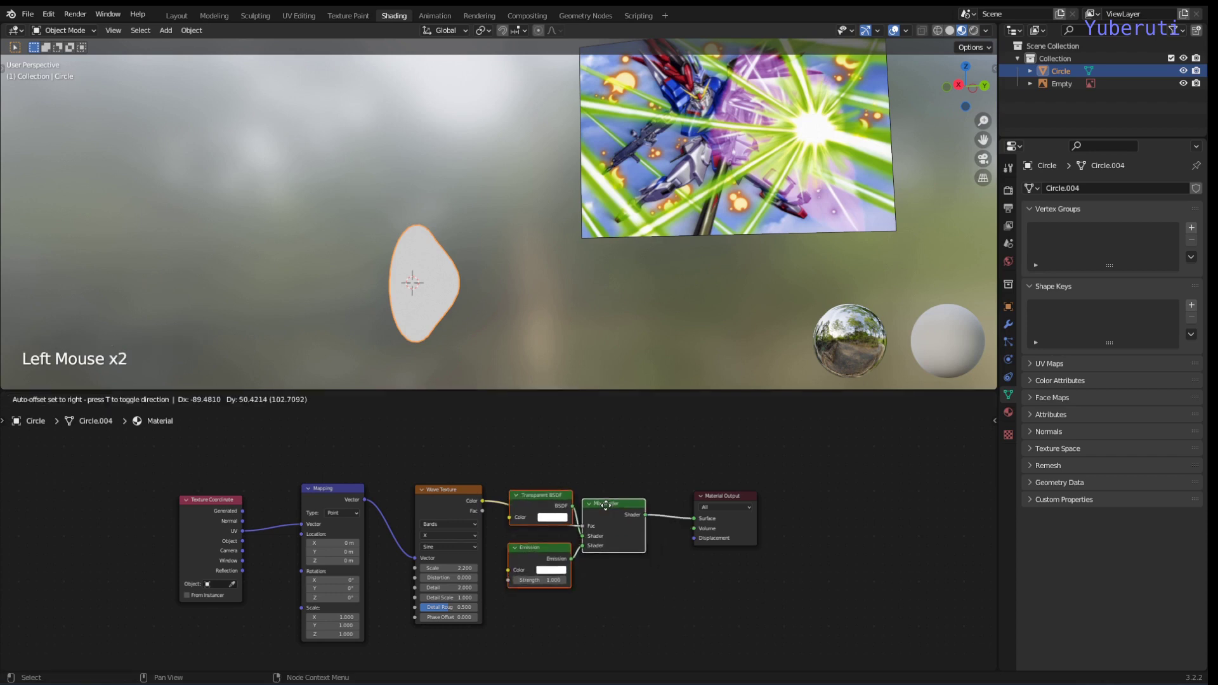
pyautogui.click(564, 521)
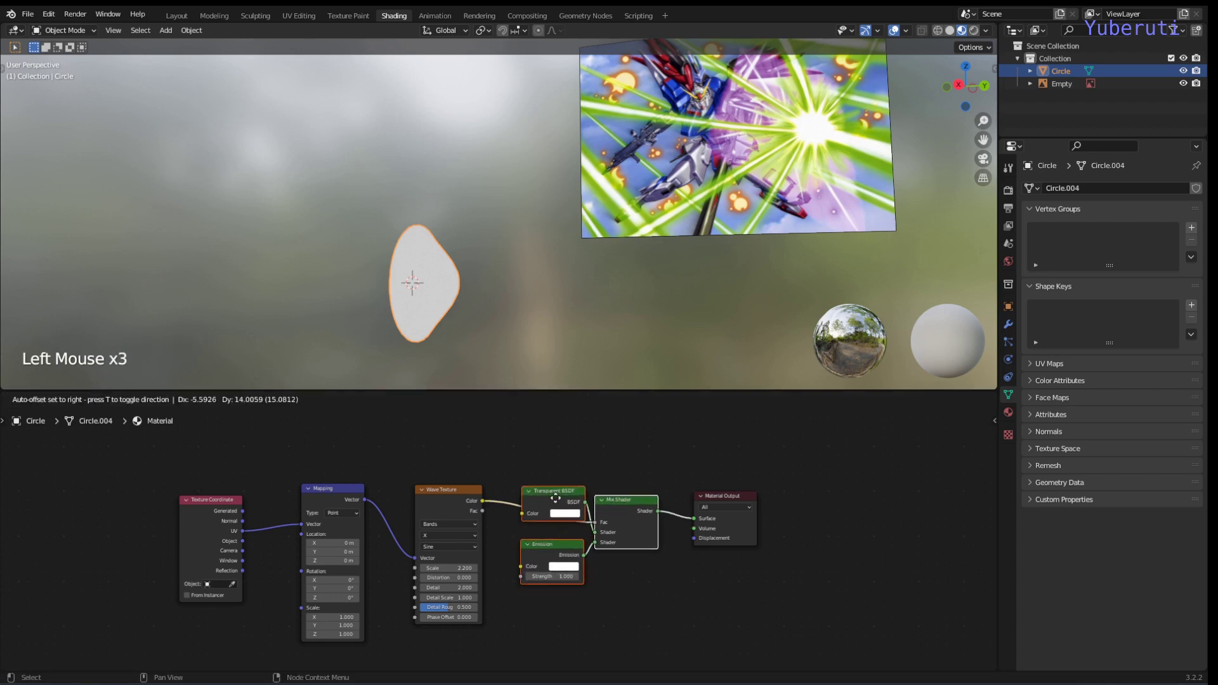
pyautogui.click(563, 518)
pyautogui.click(534, 475)
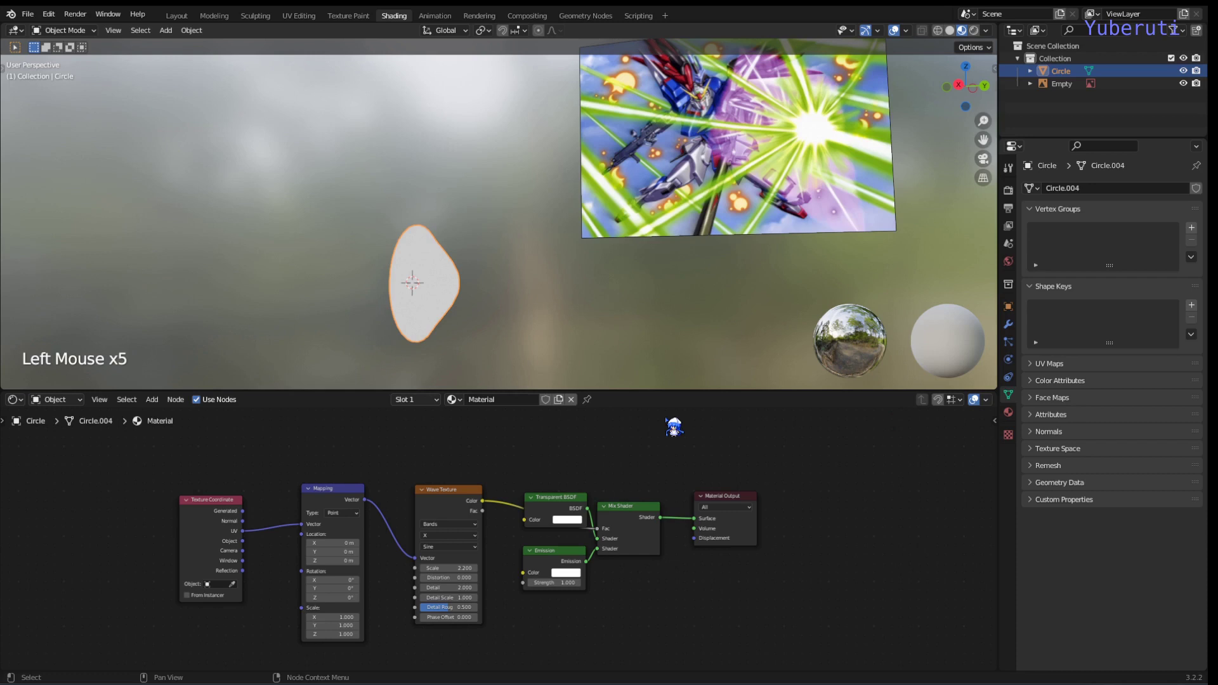
# - Set the material to Alpha Blend with Shadow Mode None and inspect the semi-transparent streaks
pyautogui.click(1023, 426)
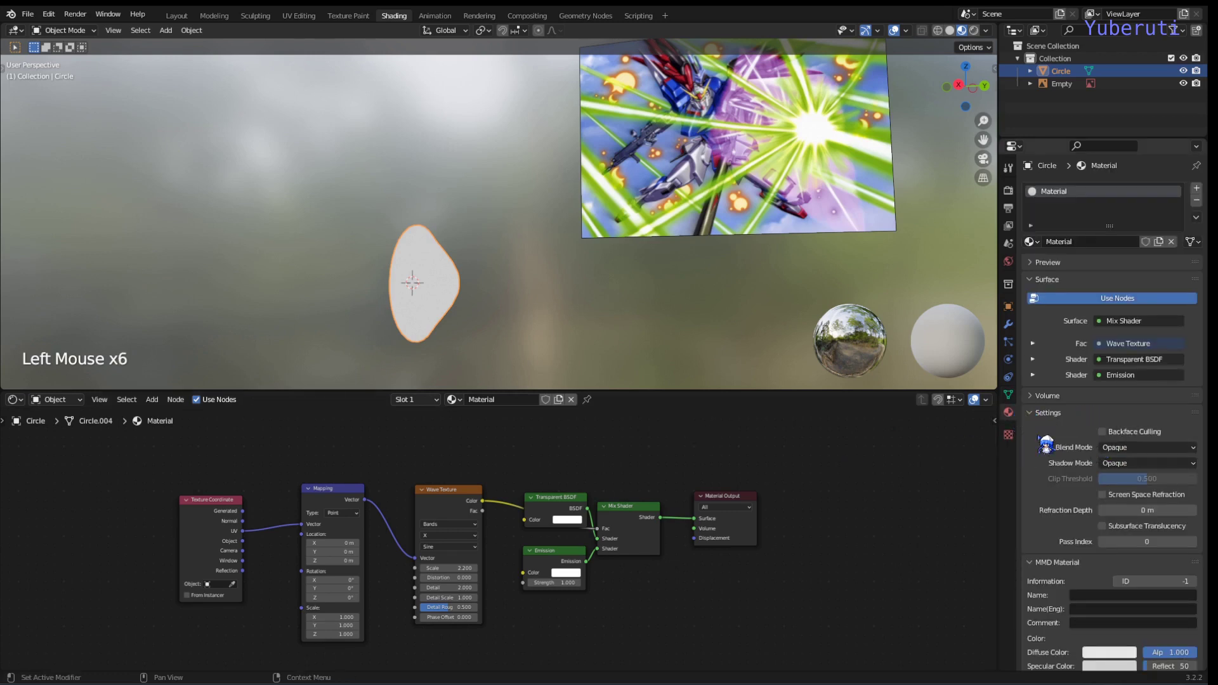
pyautogui.click(1165, 456)
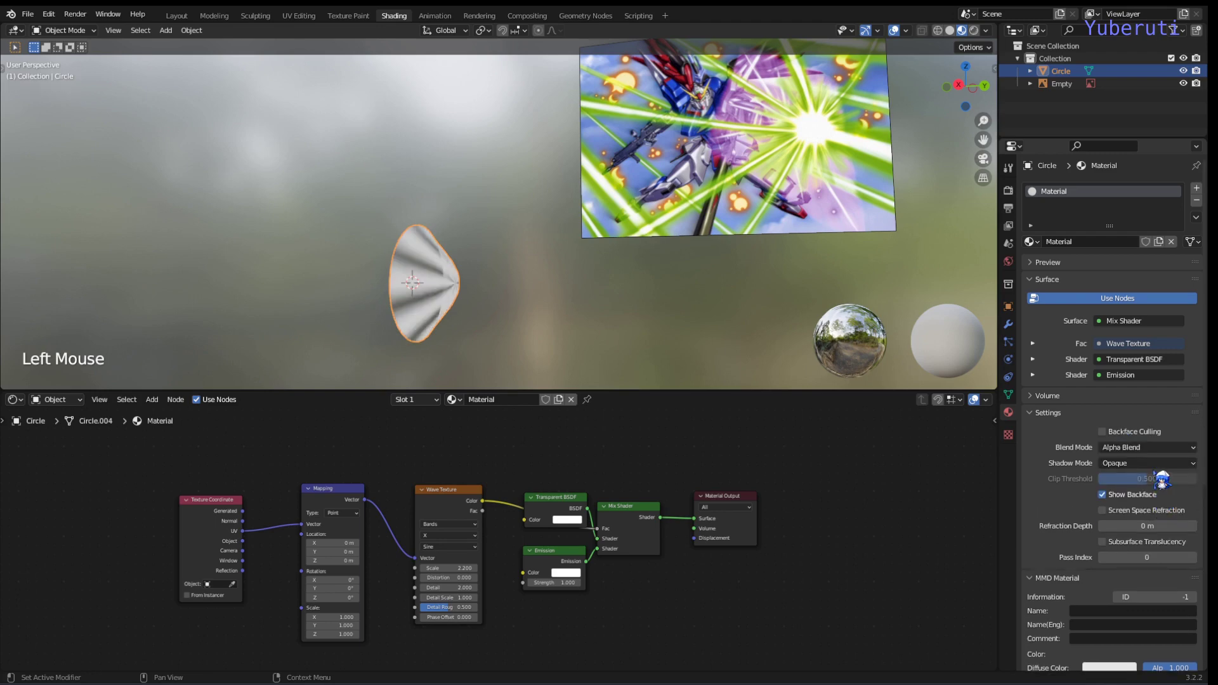
pyautogui.click(1160, 475)
pyautogui.click(595, 486)
pyautogui.middleClick(564, 291)
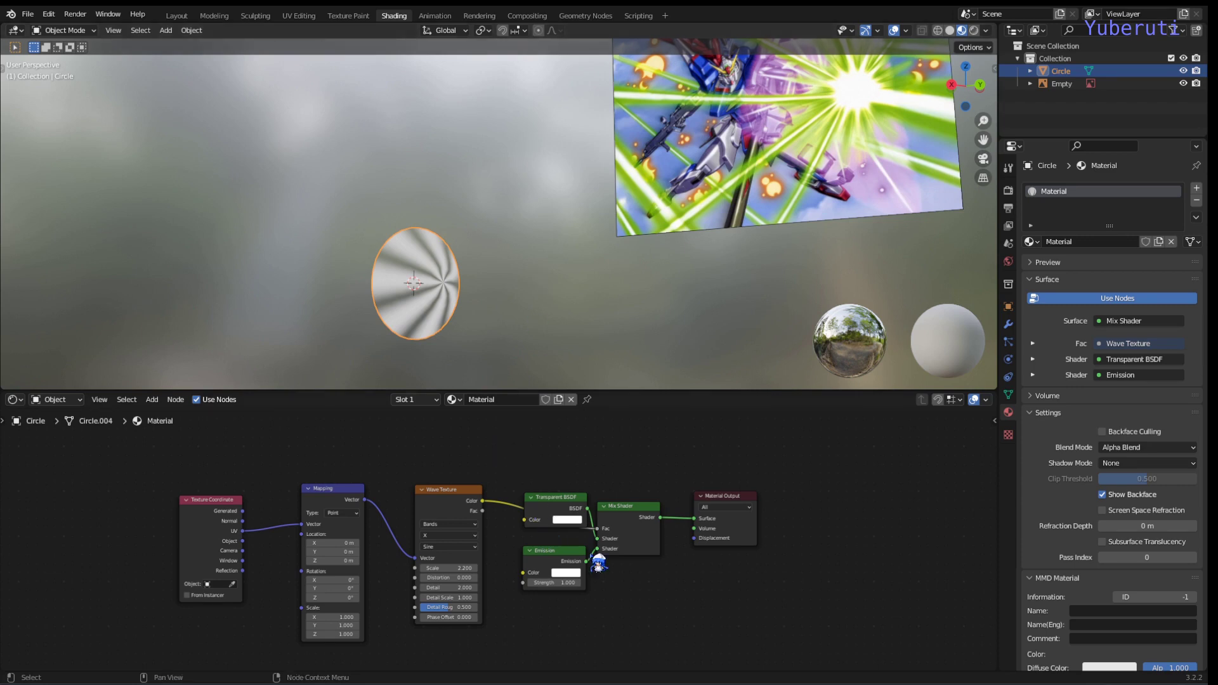
pyautogui.scroll(3)
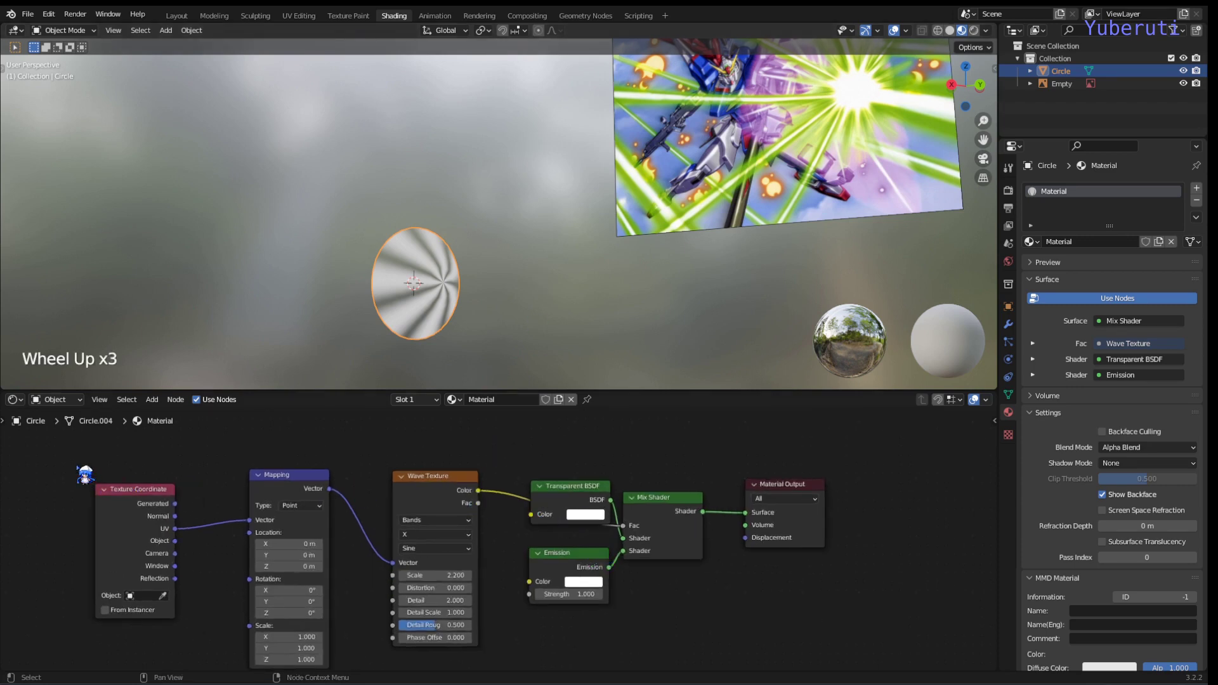
pyautogui.click(93, 471)
pyautogui.click(444, 514)
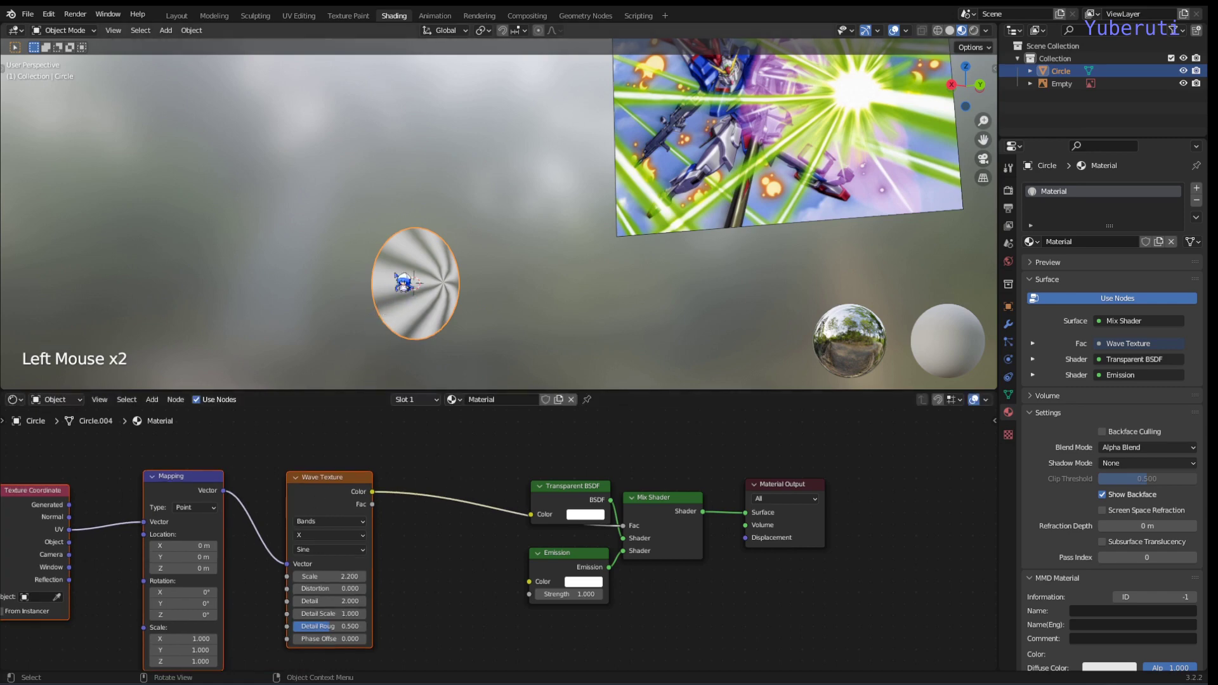
# - Insert a ColorRamp between the Wave Texture and the Mix factor and push its white stop toward the end
pyautogui.click(583, 499)
pyautogui.press('shift+a')
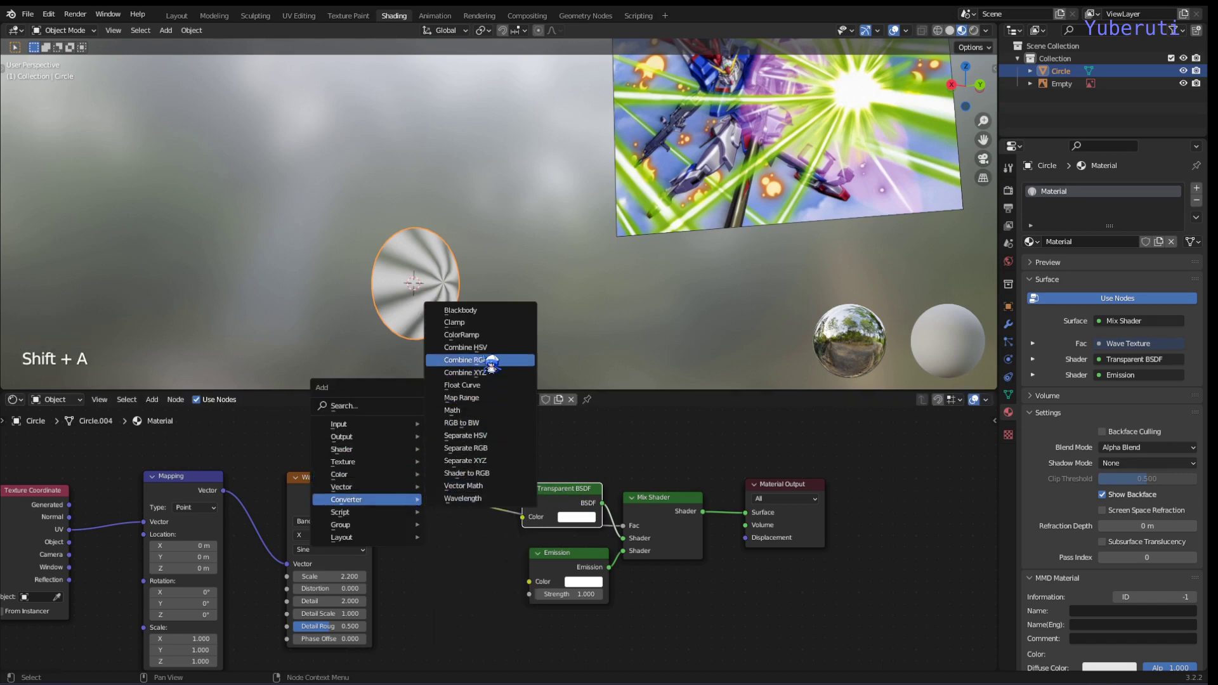
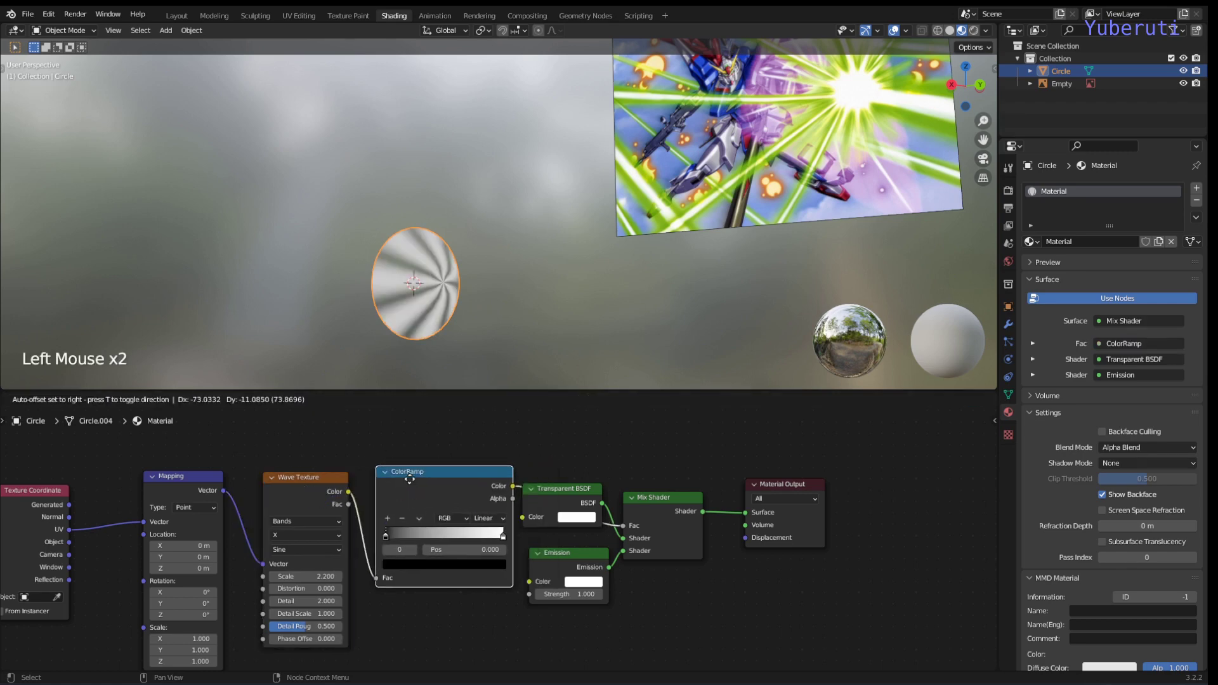
pyautogui.click(631, 558)
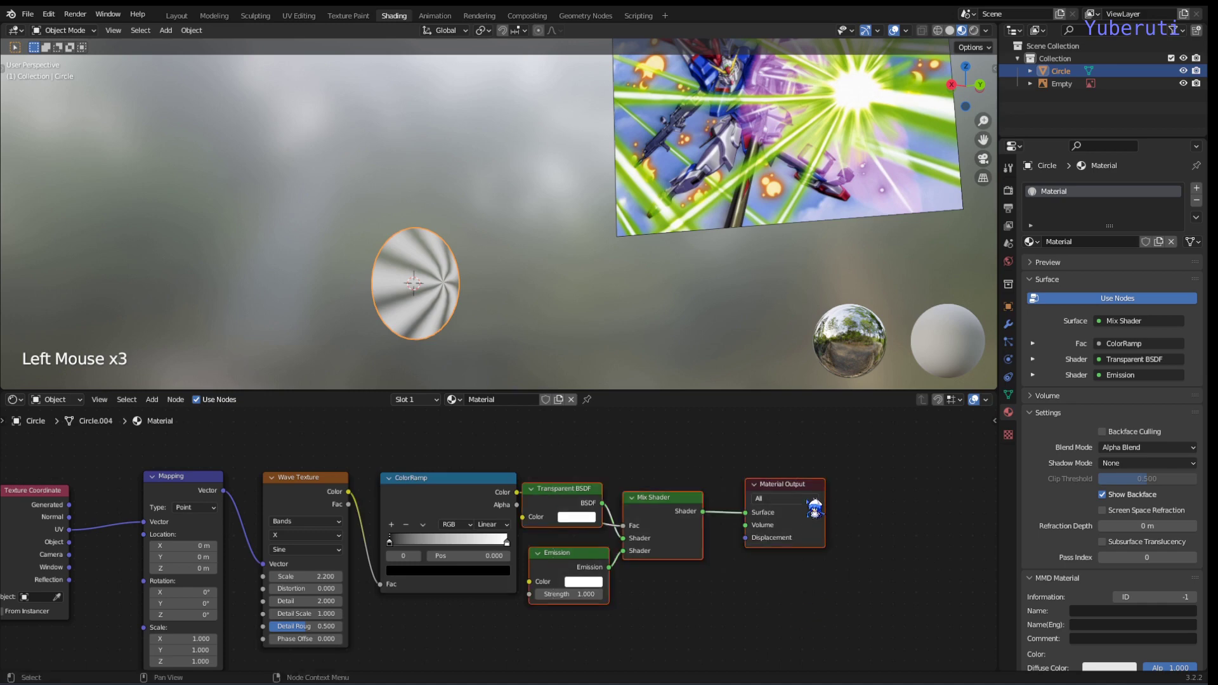
pyautogui.click(810, 498)
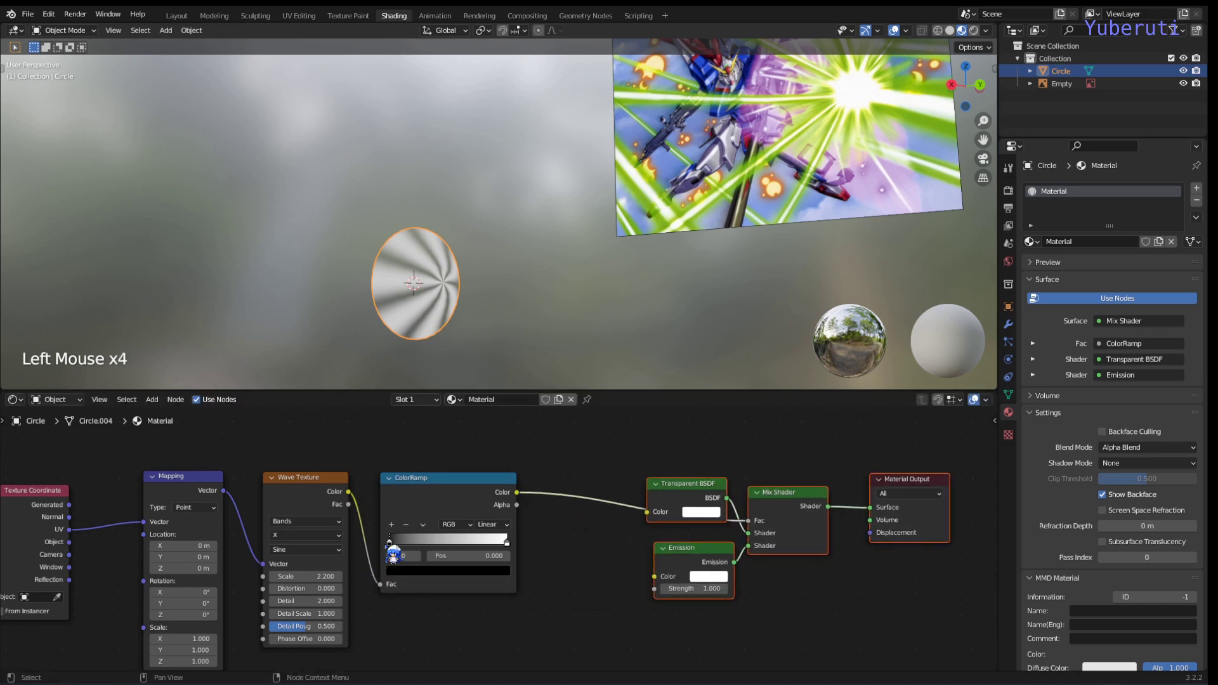
pyautogui.click(401, 556)
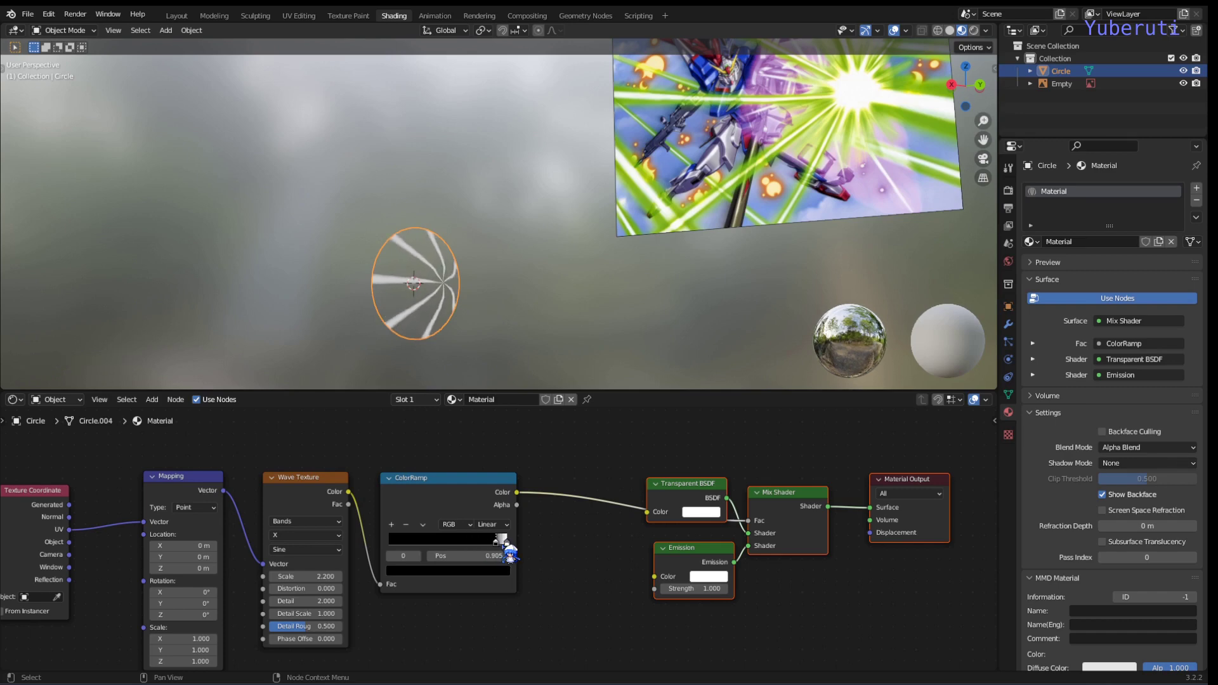
# - Fine-tune the white stop to about 0.895 so only thin streaks remain, and reposition the ramp
pyautogui.middleClick(514, 289)
pyautogui.scroll(3)
pyautogui.scroll(-3)
pyautogui.middleClick(602, 281)
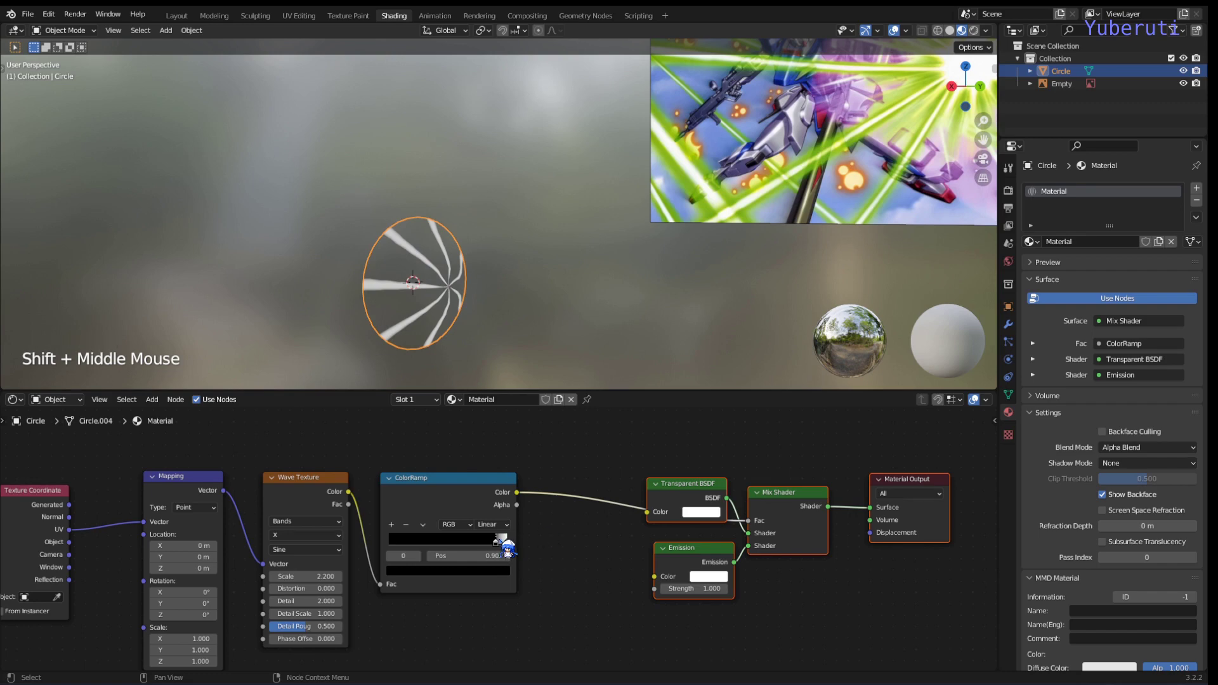
pyautogui.click(505, 552)
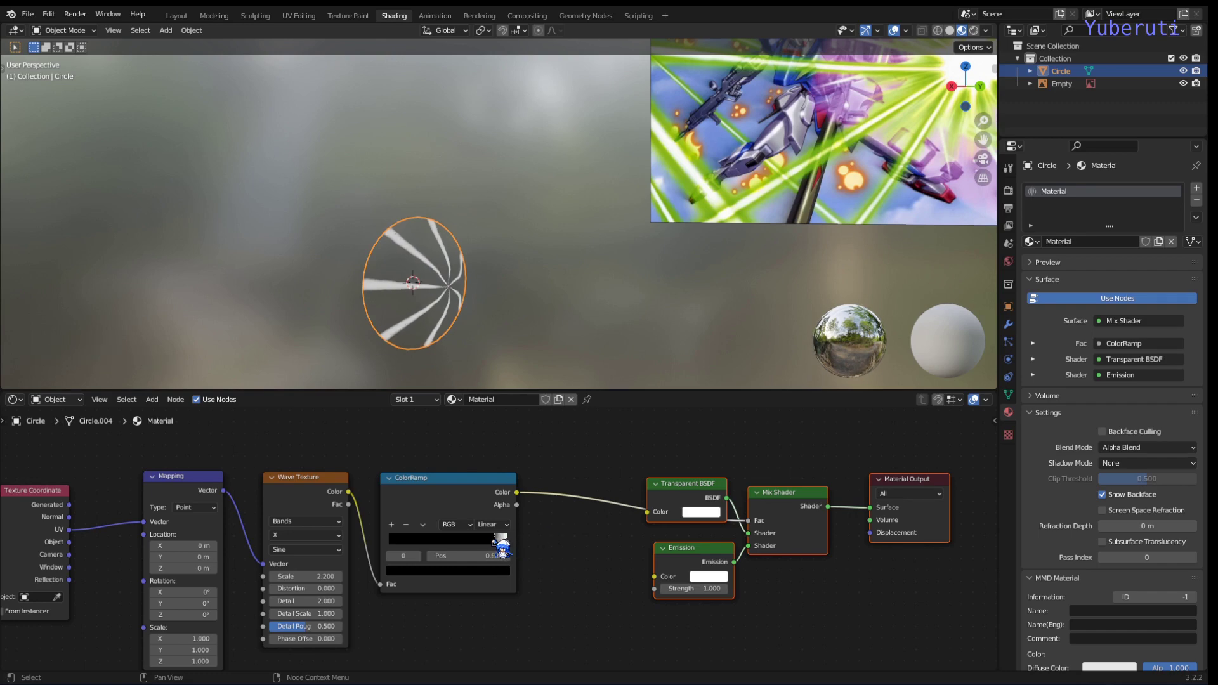
pyautogui.click(476, 499)
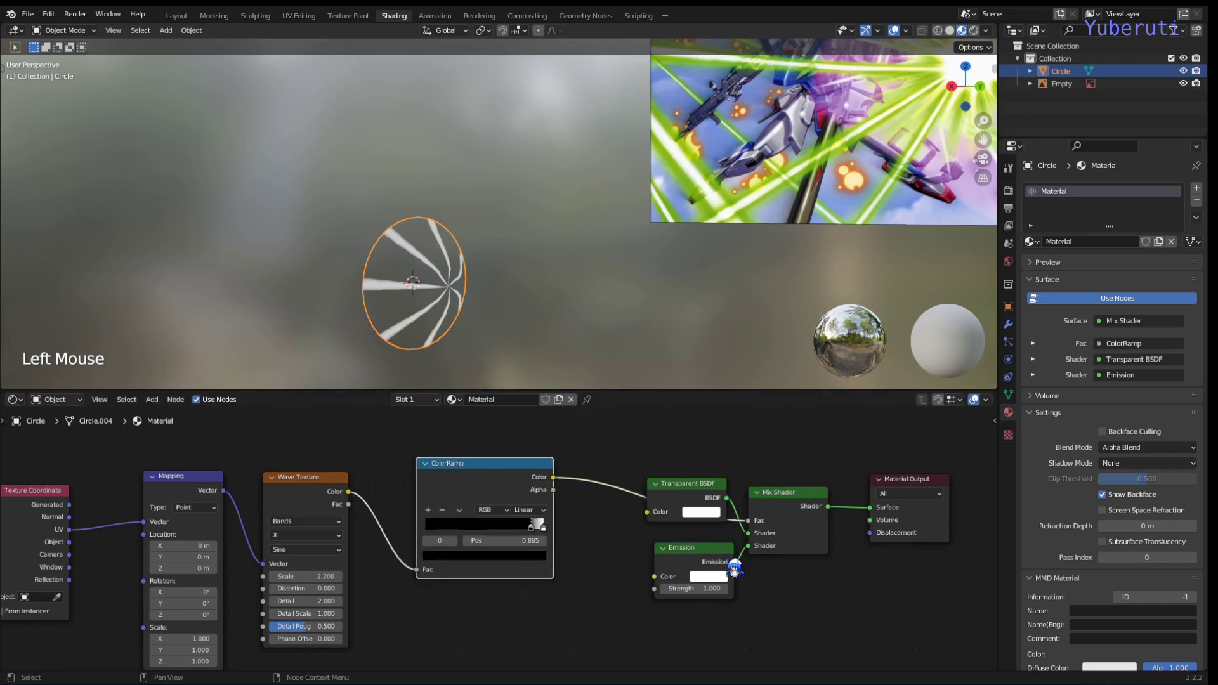
# - Eyedrop the burst image's green into the Emission colour and tidy the node layout
pyautogui.click(716, 589)
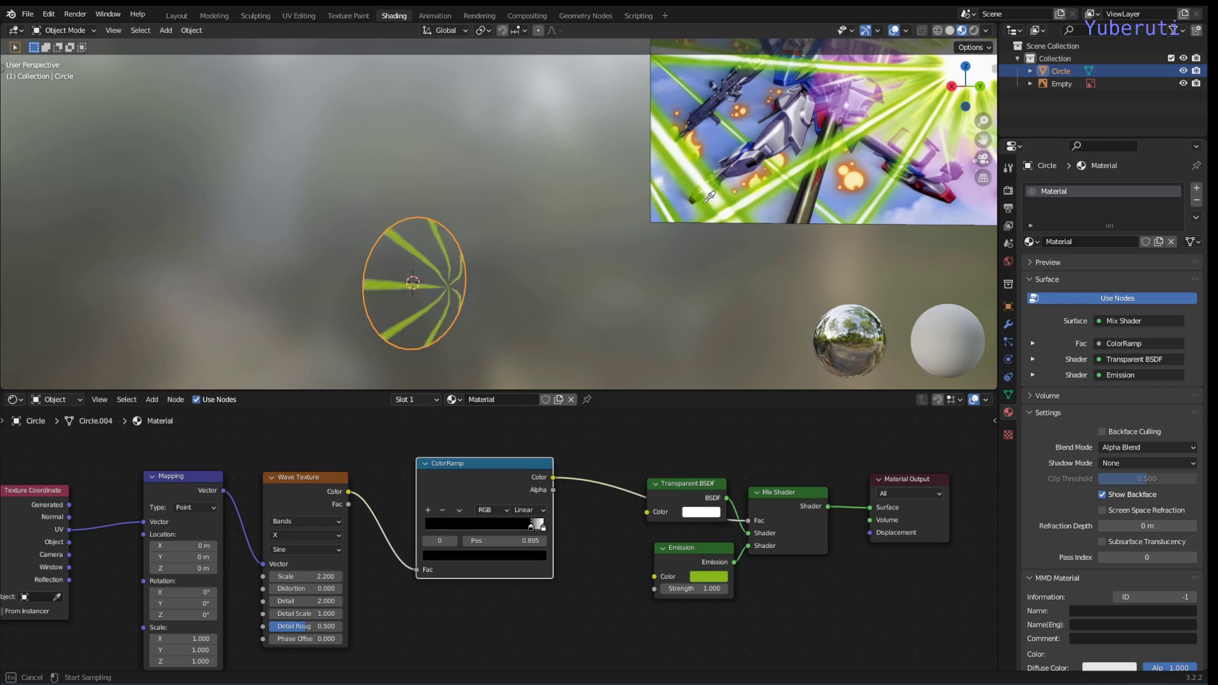
pyautogui.middleClick(437, 509)
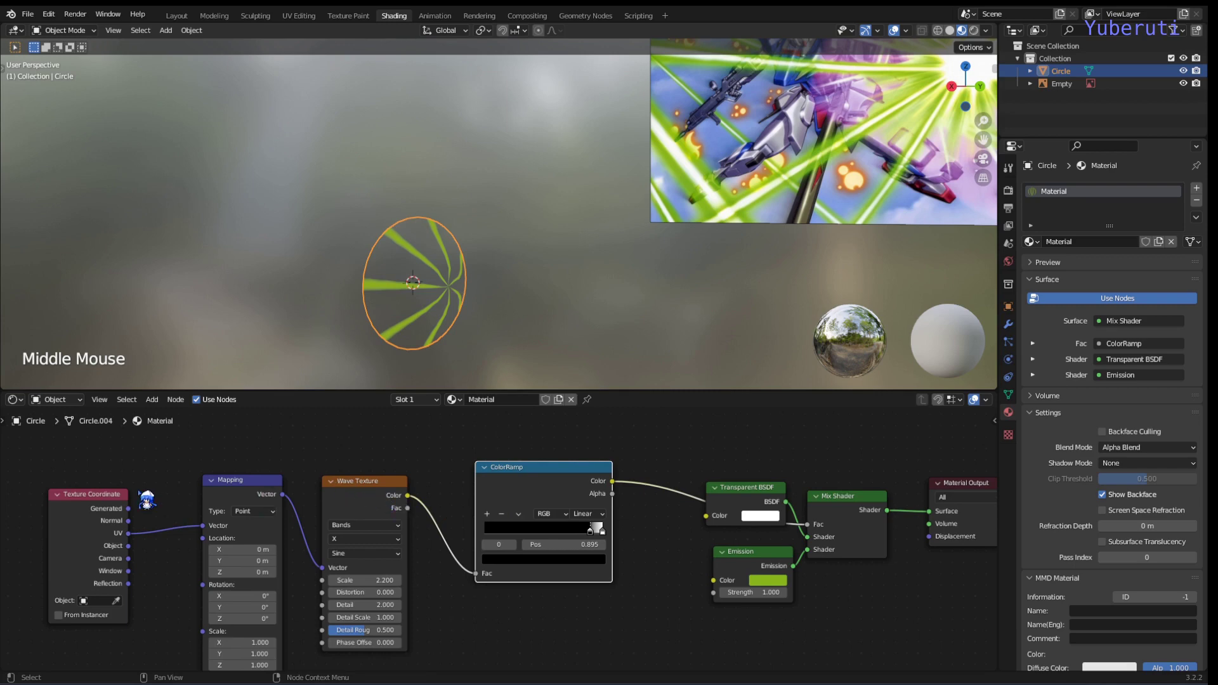
pyautogui.click(549, 495)
pyautogui.click(104, 482)
pyautogui.click(224, 497)
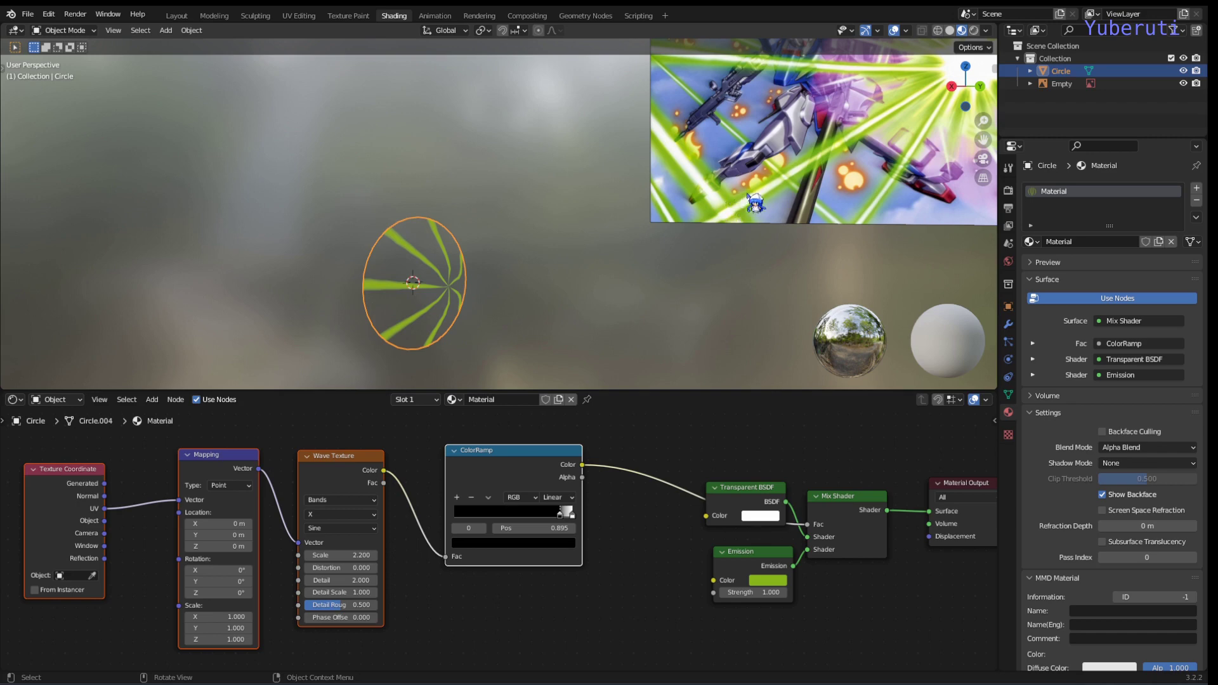
pyautogui.click(524, 475)
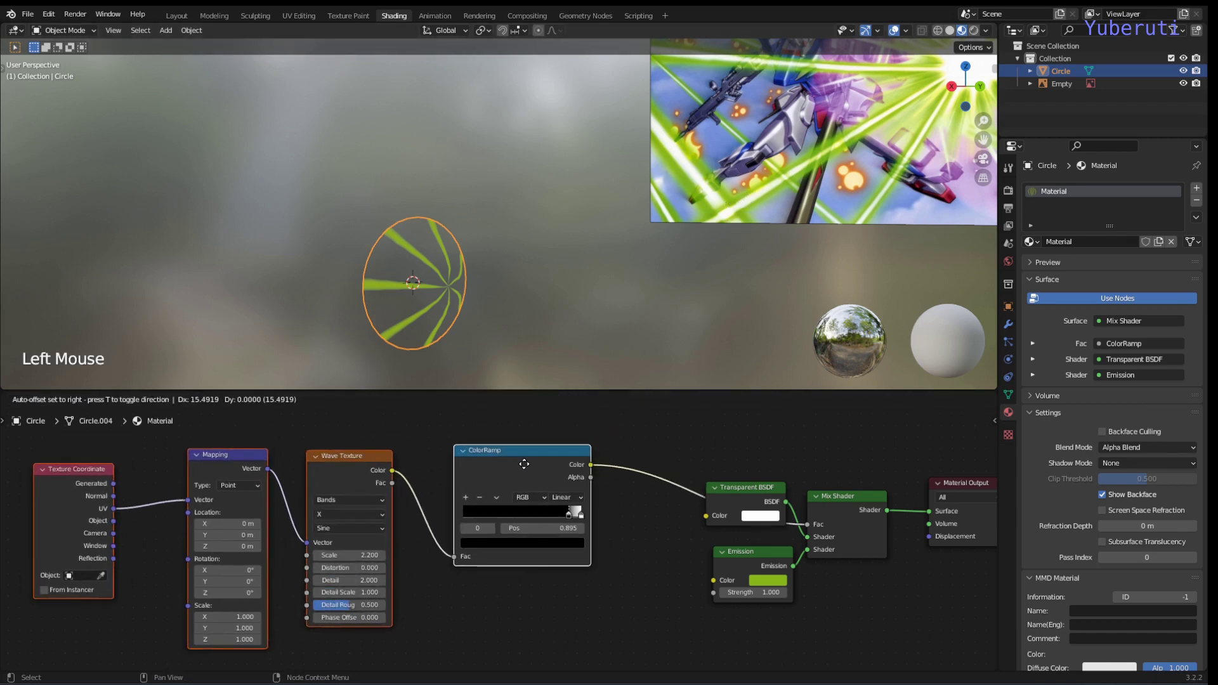
pyautogui.click(527, 478)
pyautogui.click(529, 477)
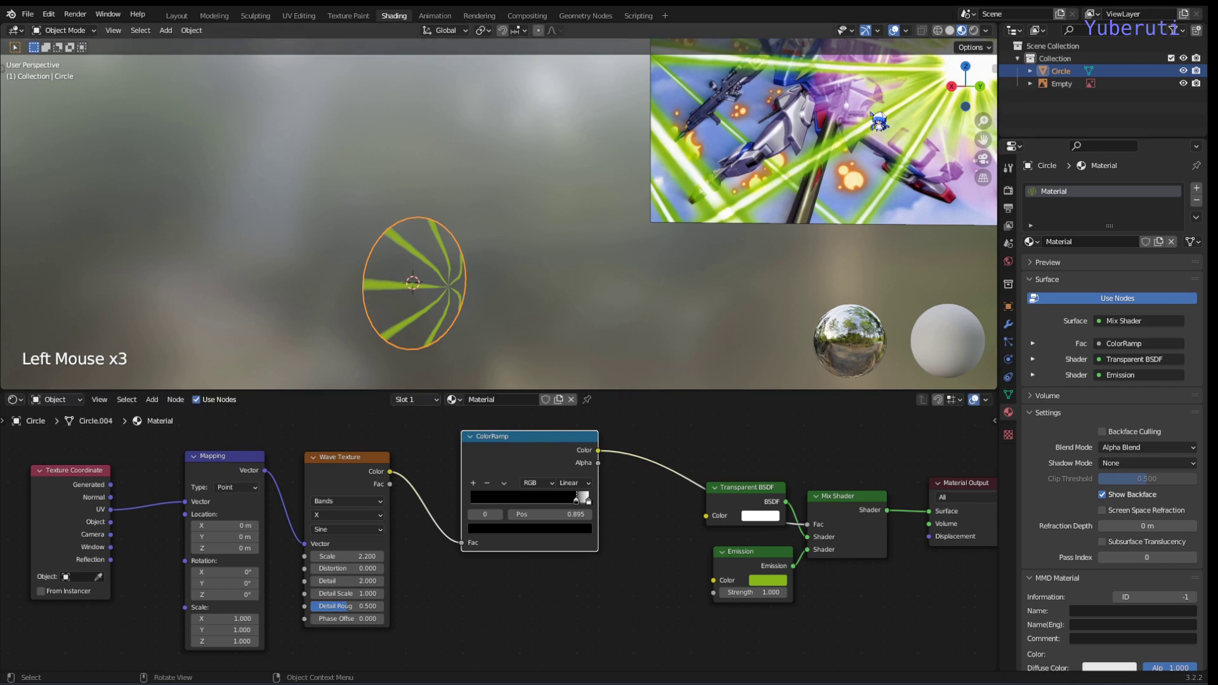
# - Inspect the green streaks on the circle and select the ColorRamp node ready to duplicate
pyautogui.middleClick(826, 145)
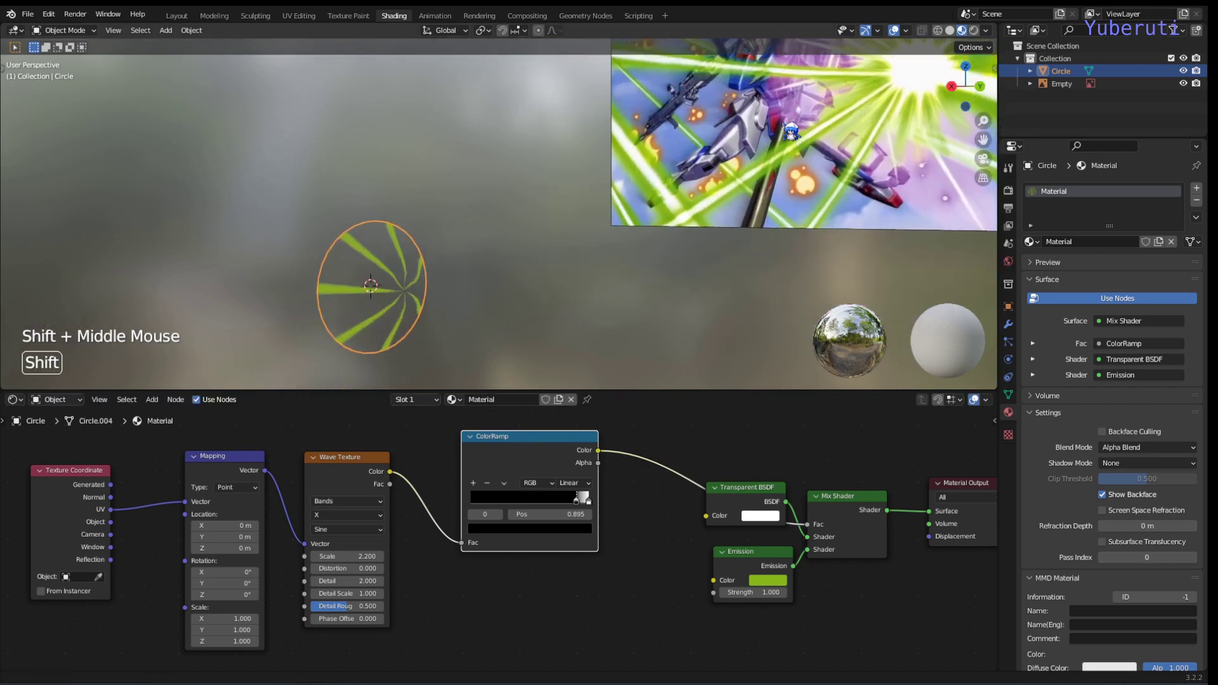
pyautogui.scroll(3)
pyautogui.click(556, 586)
pyautogui.click(527, 465)
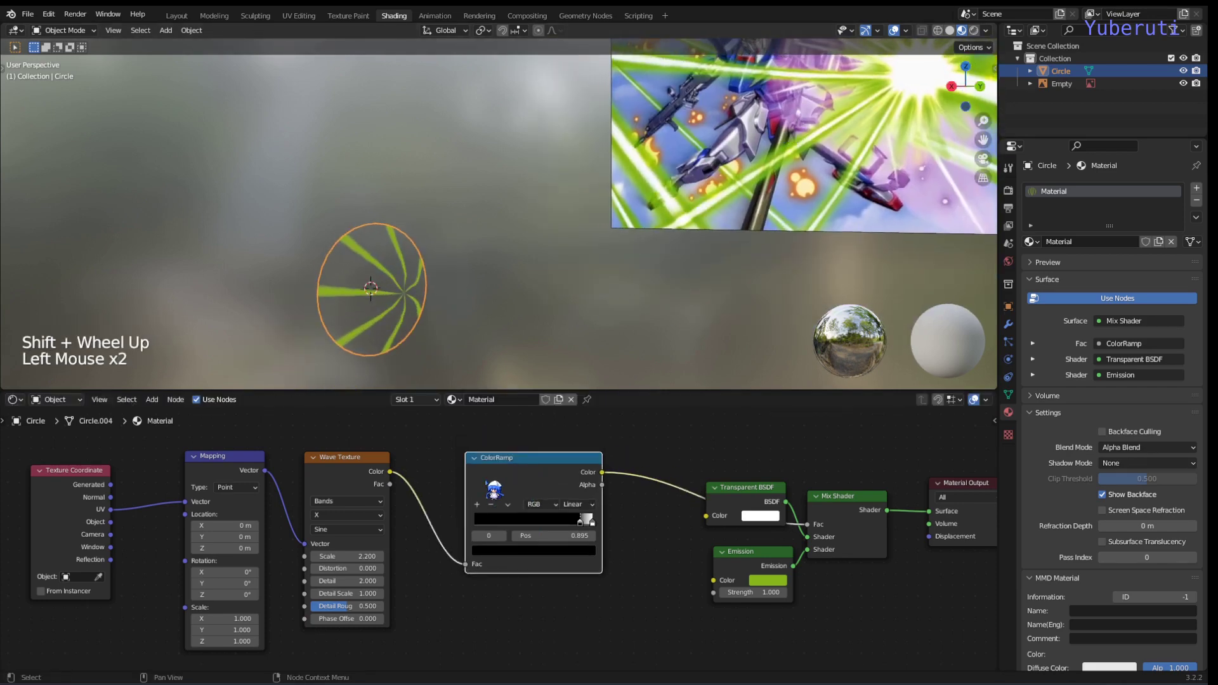
pyautogui.click(370, 485)
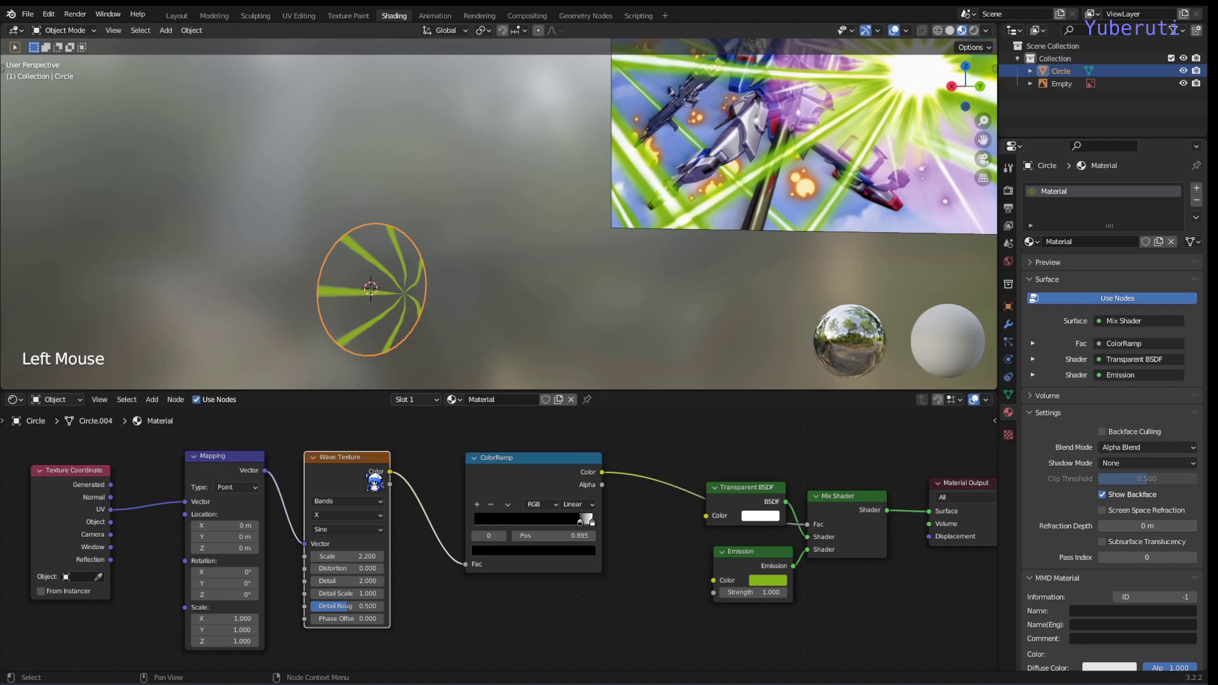
pyautogui.middleClick(499, 448)
pyautogui.scroll(3)
pyautogui.scroll(-3)
pyautogui.scroll(-3)
pyautogui.click(500, 568)
# - Duplicate the ColorRamp (Shift+D), place it above, and feed the wave Color into its Fac input
pyautogui.press('shift+d')
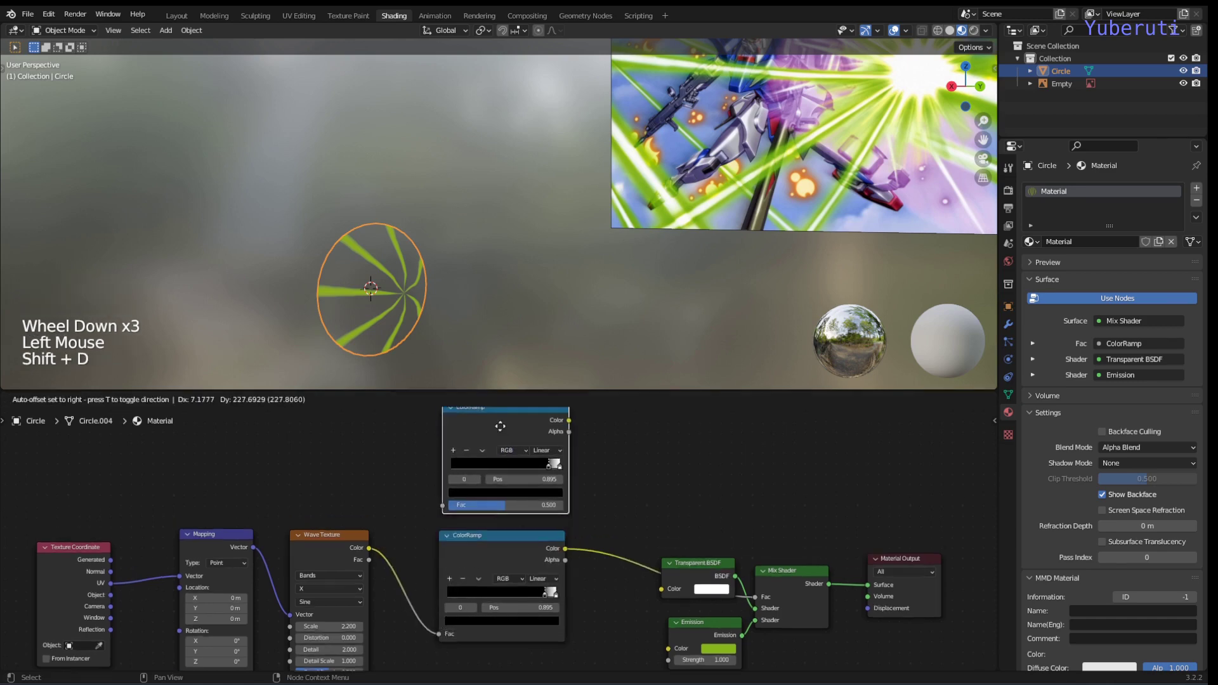
pyautogui.click(509, 449)
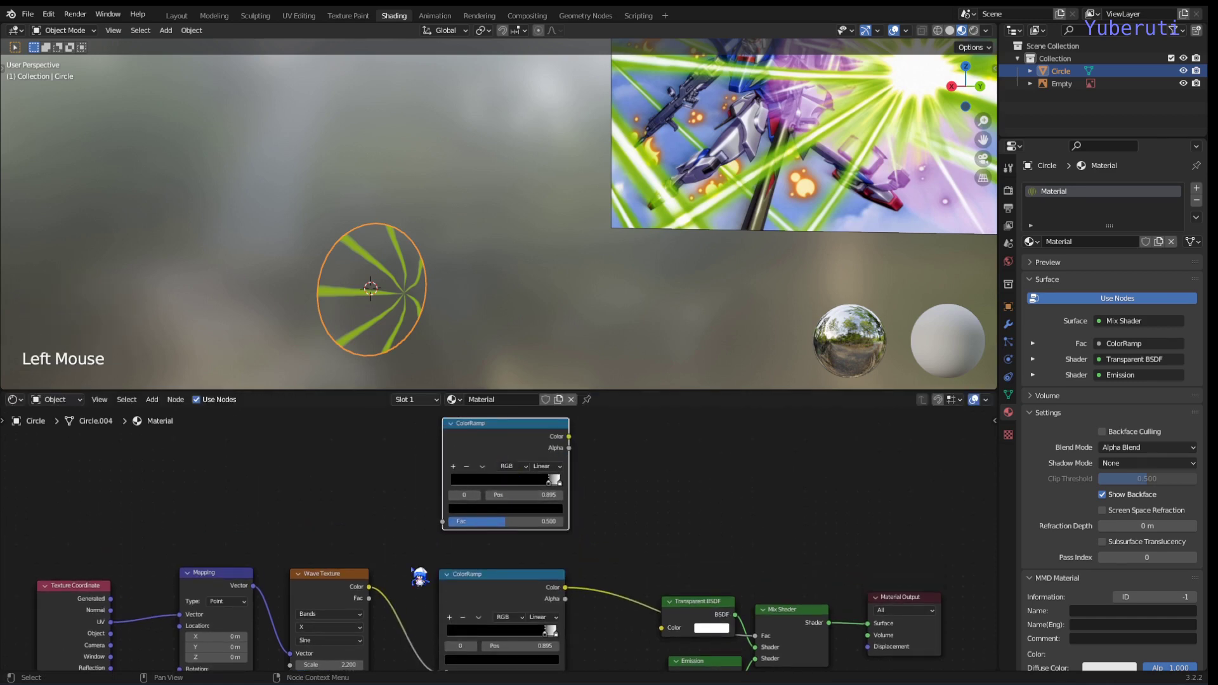
pyautogui.click(383, 599)
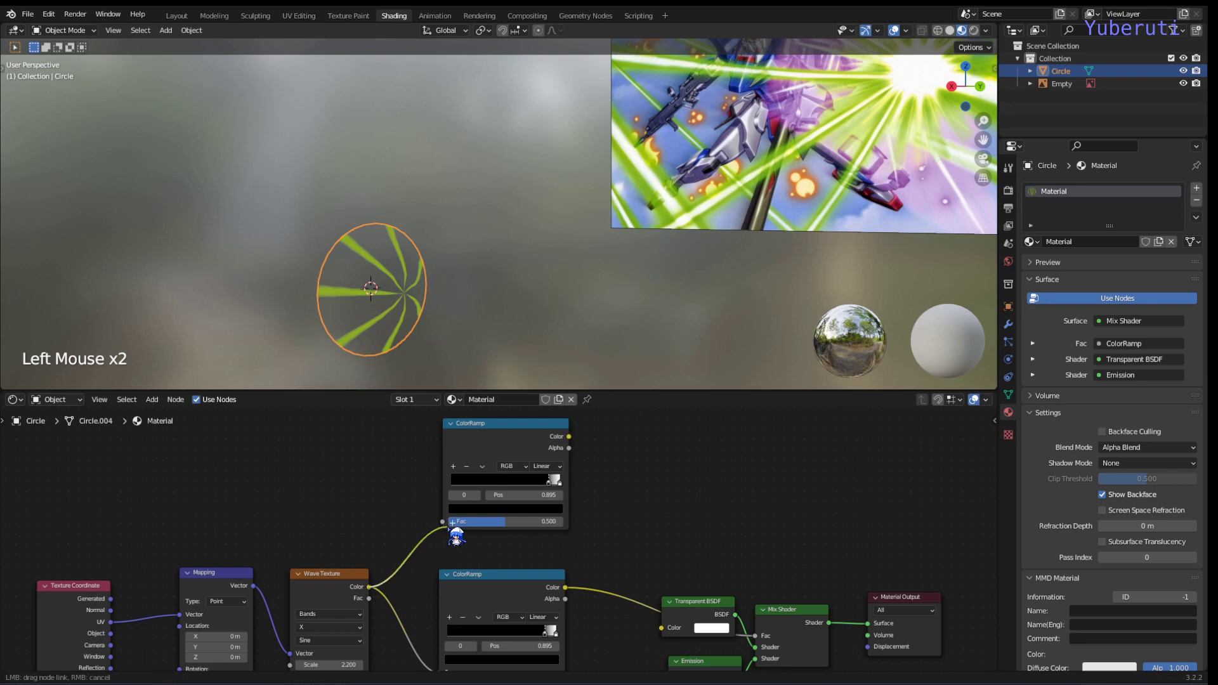
pyautogui.middleClick(635, 519)
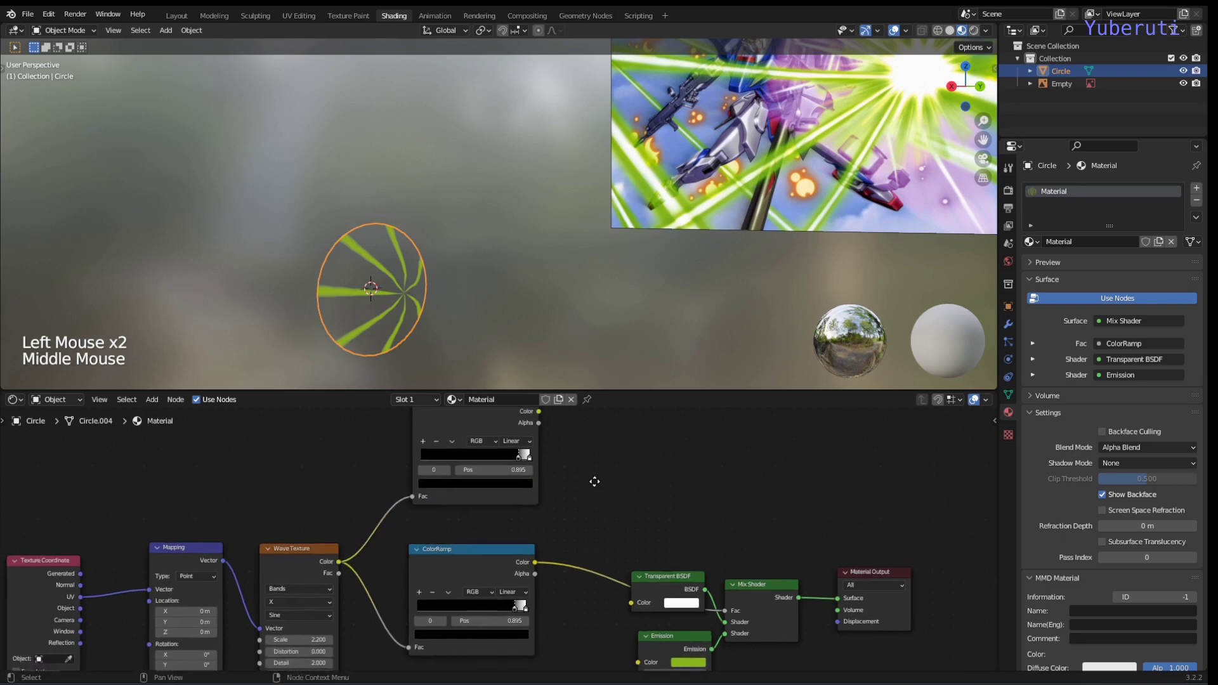
pyautogui.scroll(3)
pyautogui.click(531, 517)
pyautogui.middleClick(615, 542)
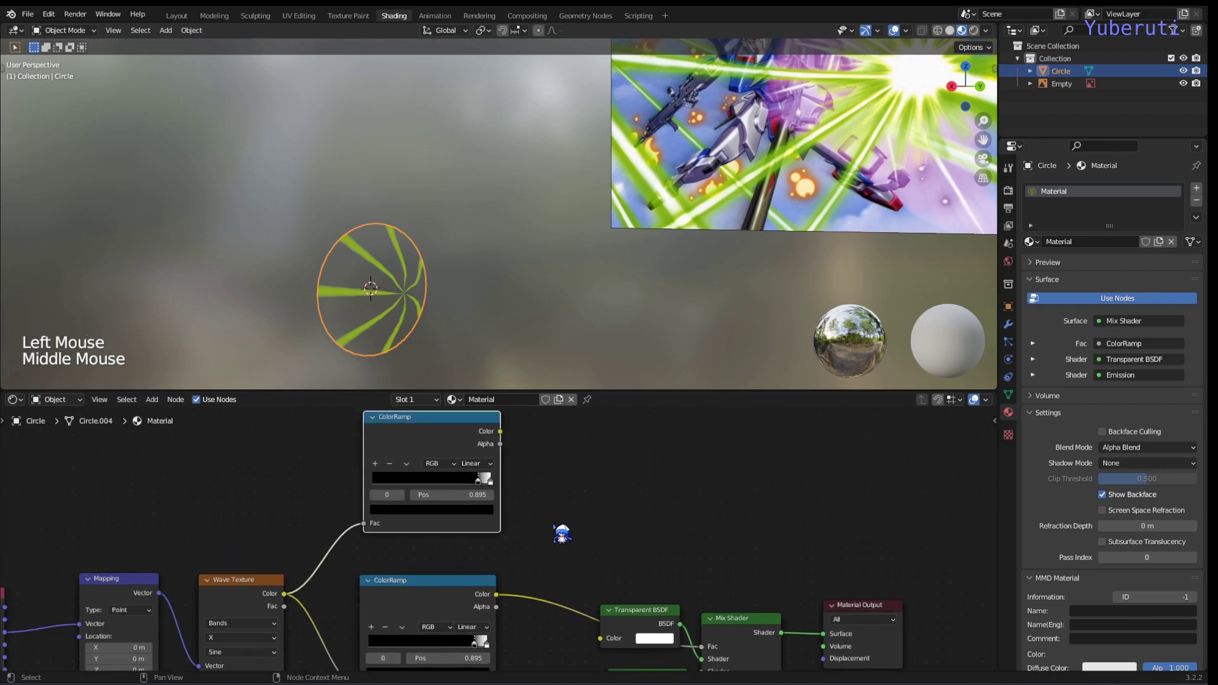
# - Add a colour Mix node combining both ramps and use its result as the Mix Shader factor
pyautogui.press('shift+a')
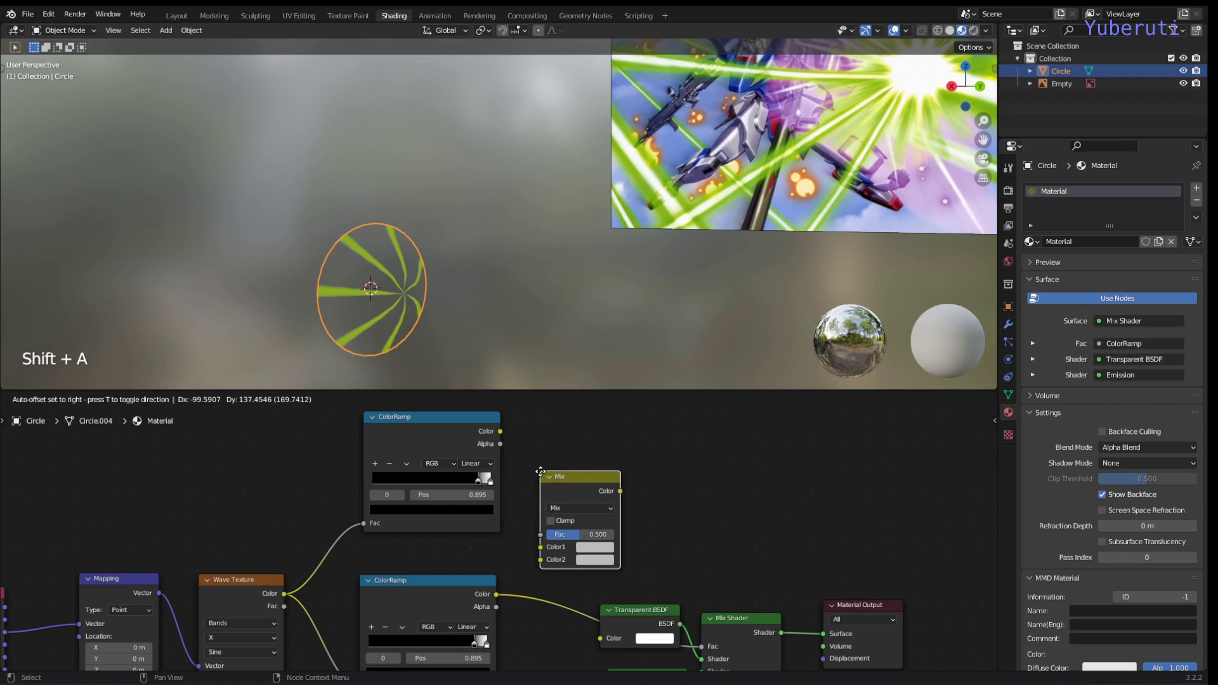
pyautogui.click(507, 443)
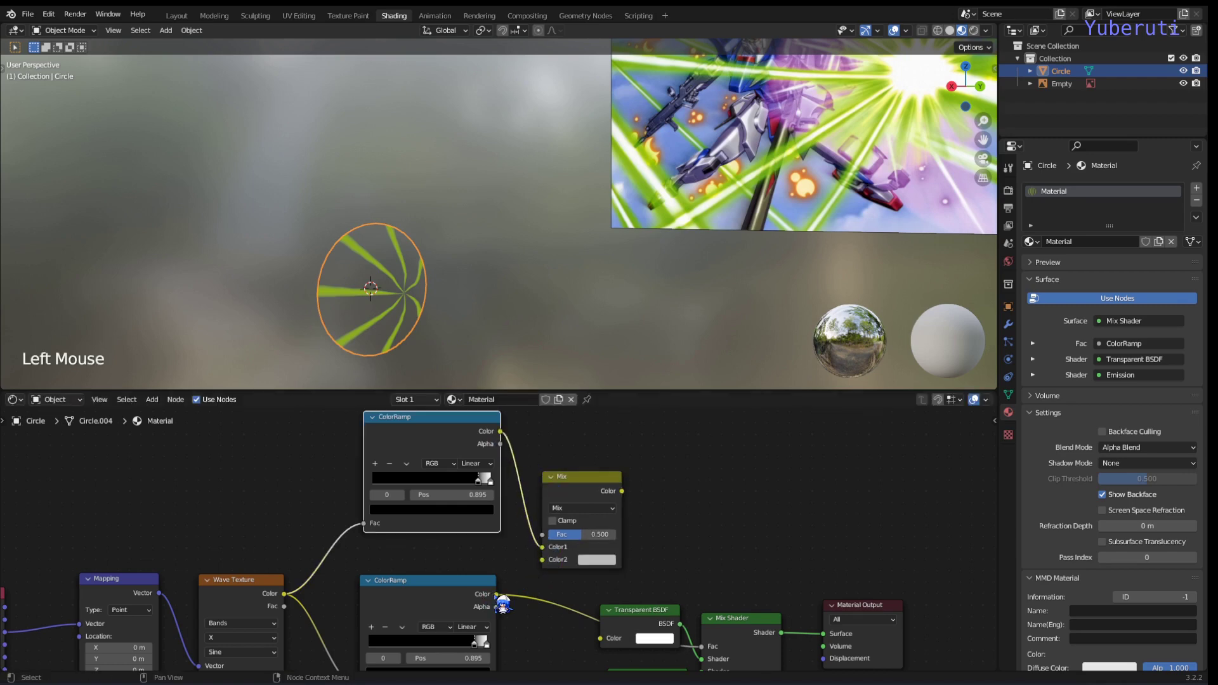
pyautogui.click(504, 607)
pyautogui.click(628, 509)
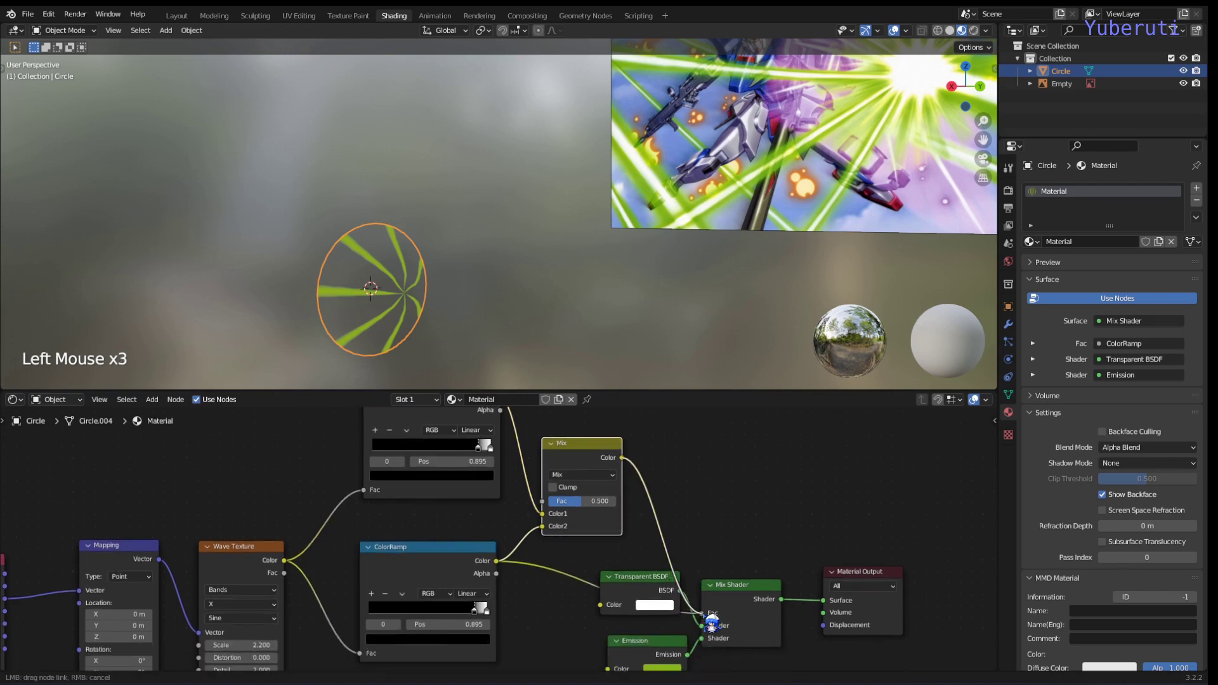
pyautogui.middleClick(574, 470)
pyautogui.scroll(3)
pyautogui.click(509, 465)
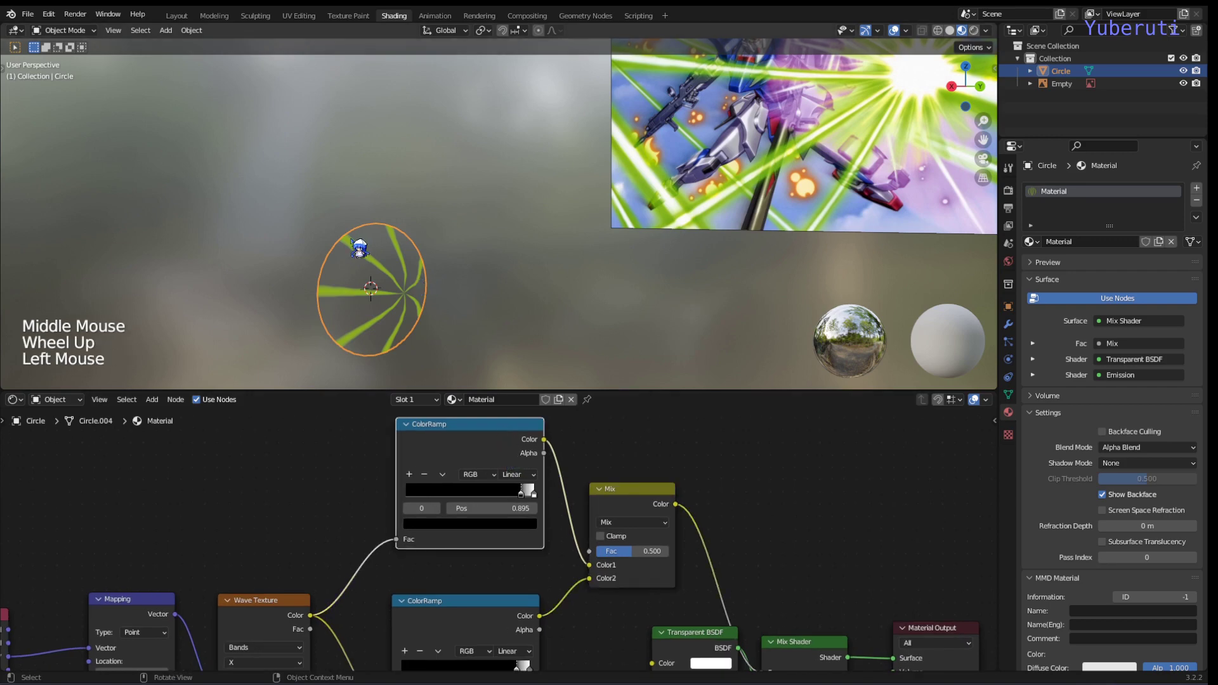
# - Move the upper ramp's white stop inward to about 0.72 so only slim green rays remain
pyautogui.scroll(3)
pyautogui.scroll(-3)
pyautogui.middleClick(523, 497)
pyautogui.scroll(-3)
pyautogui.click(531, 542)
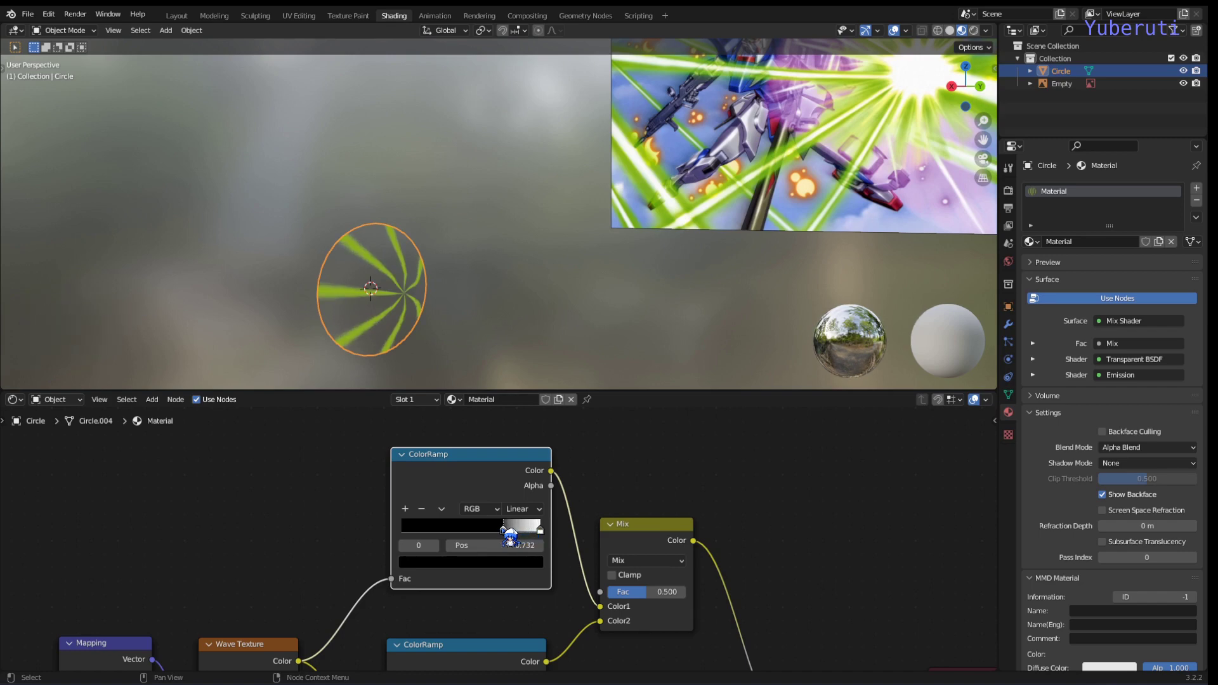
pyautogui.scroll(3)
pyautogui.middleClick(454, 319)
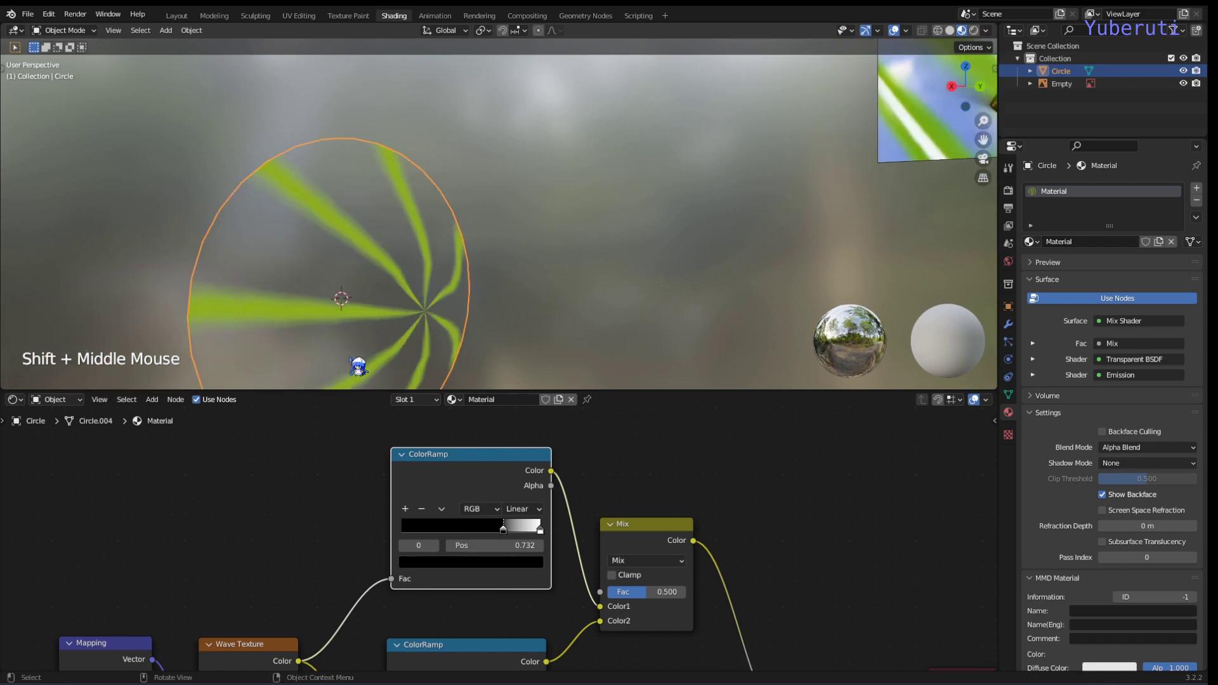
pyautogui.click(512, 539)
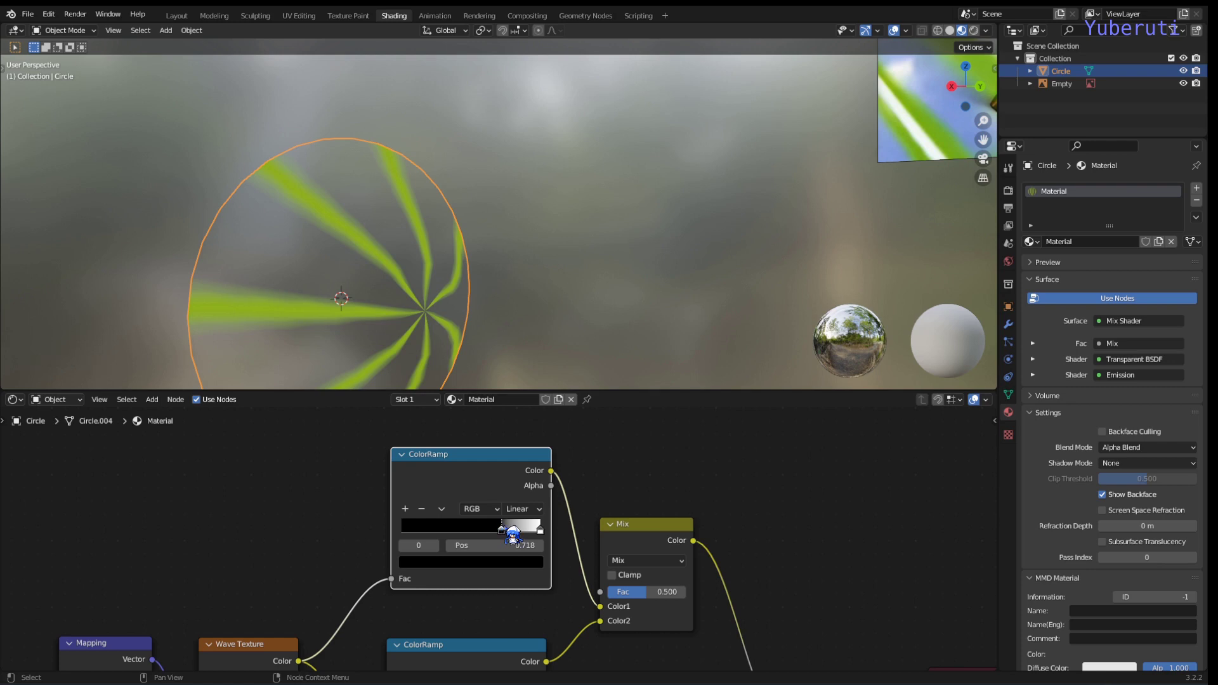
pyautogui.scroll(-3)
pyautogui.scroll(-3)
pyautogui.scroll(3)
pyautogui.scroll(-3)
# - Place a third ColorRamp below, fill its stop with eyedropped lime green, and drive the Emission colour with it
pyautogui.middleClick(552, 594)
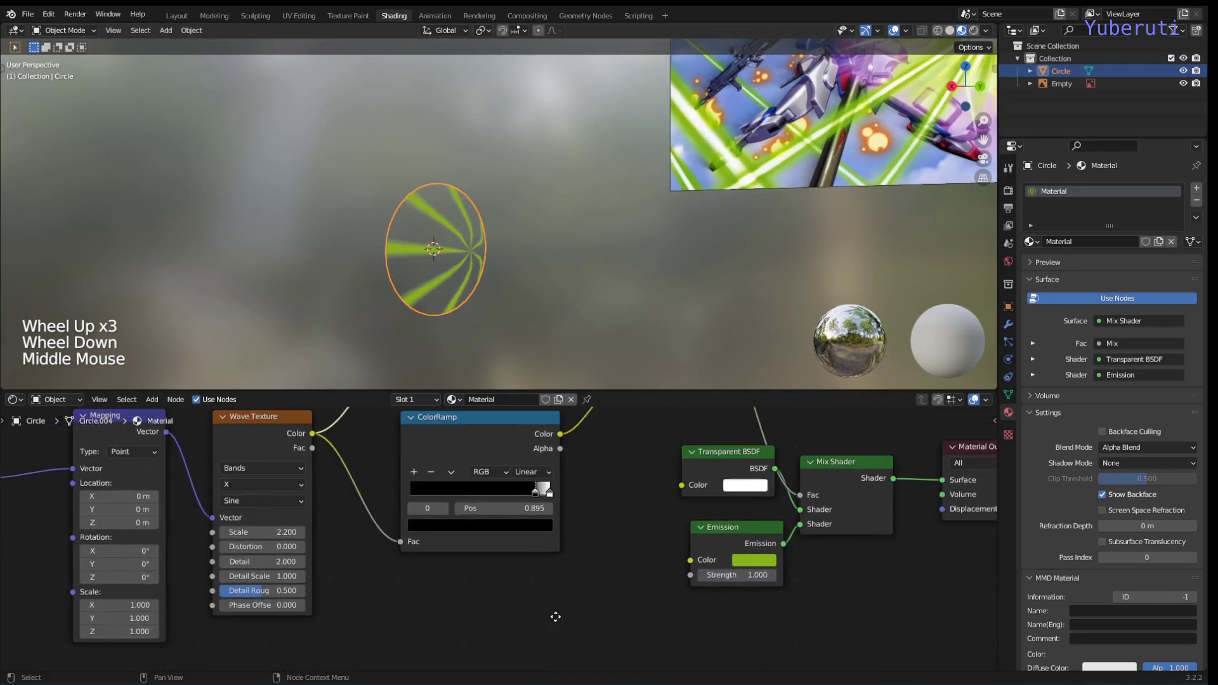
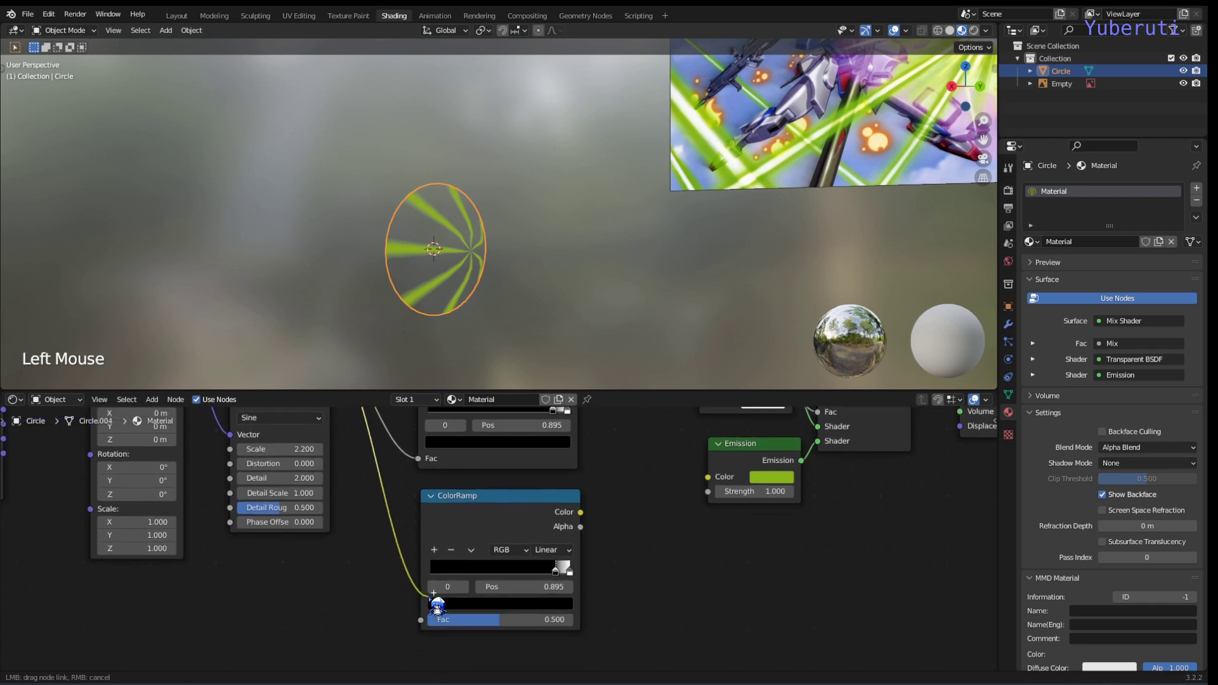
pyautogui.scroll(-3)
pyautogui.middleClick(627, 462)
pyautogui.scroll(3)
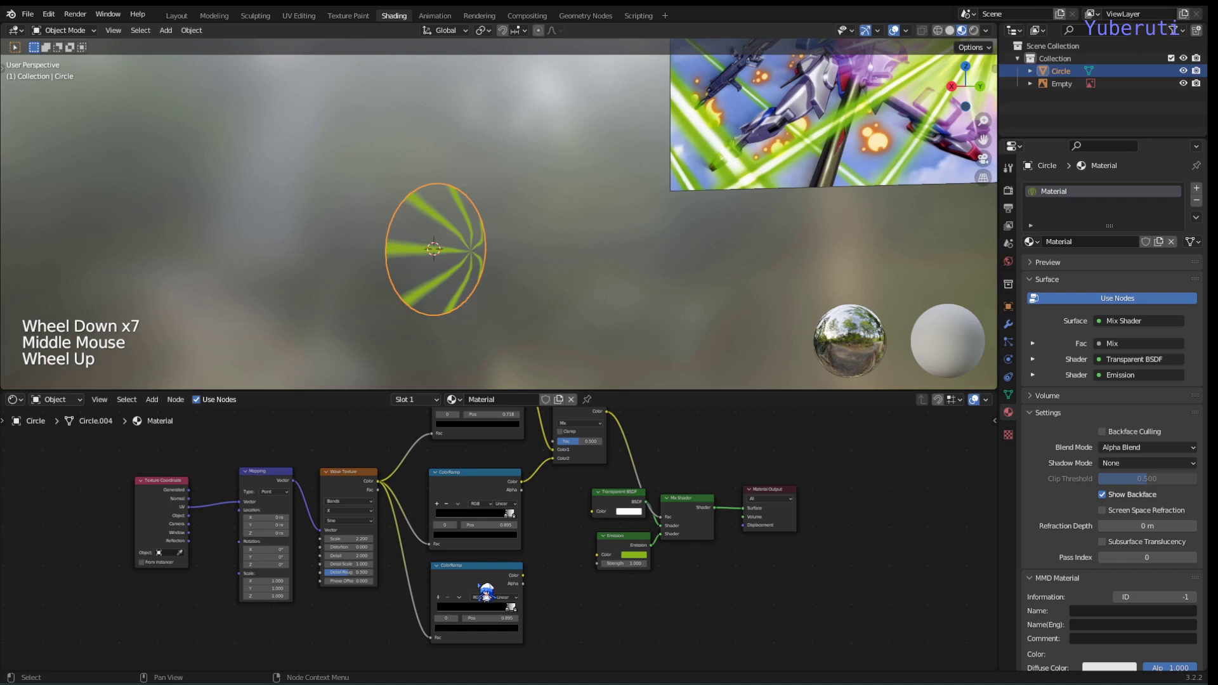
pyautogui.click(491, 591)
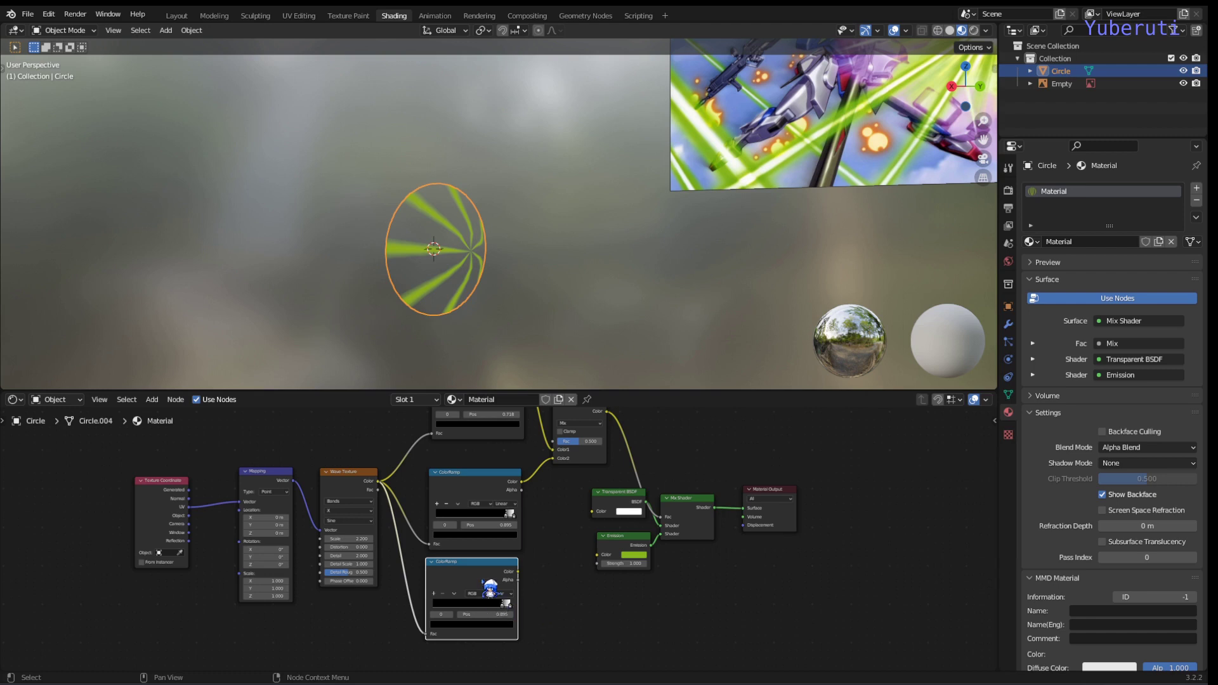
pyautogui.click(491, 590)
pyautogui.click(497, 639)
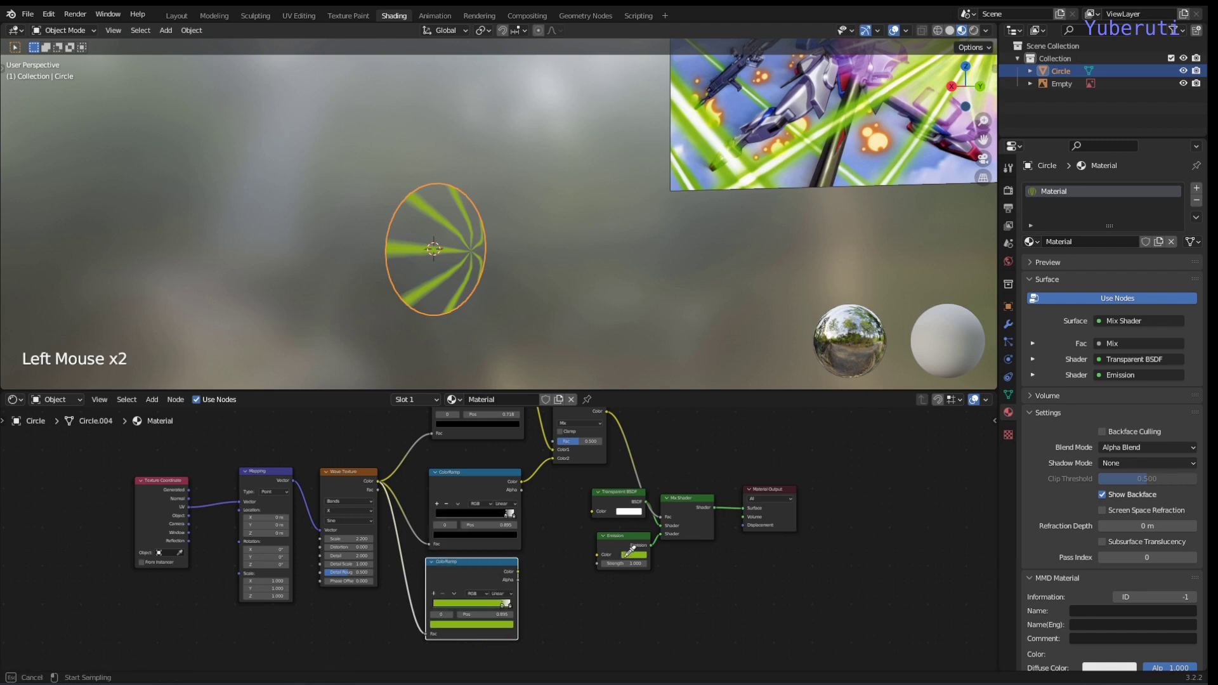
pyautogui.click(530, 584)
pyautogui.click(528, 585)
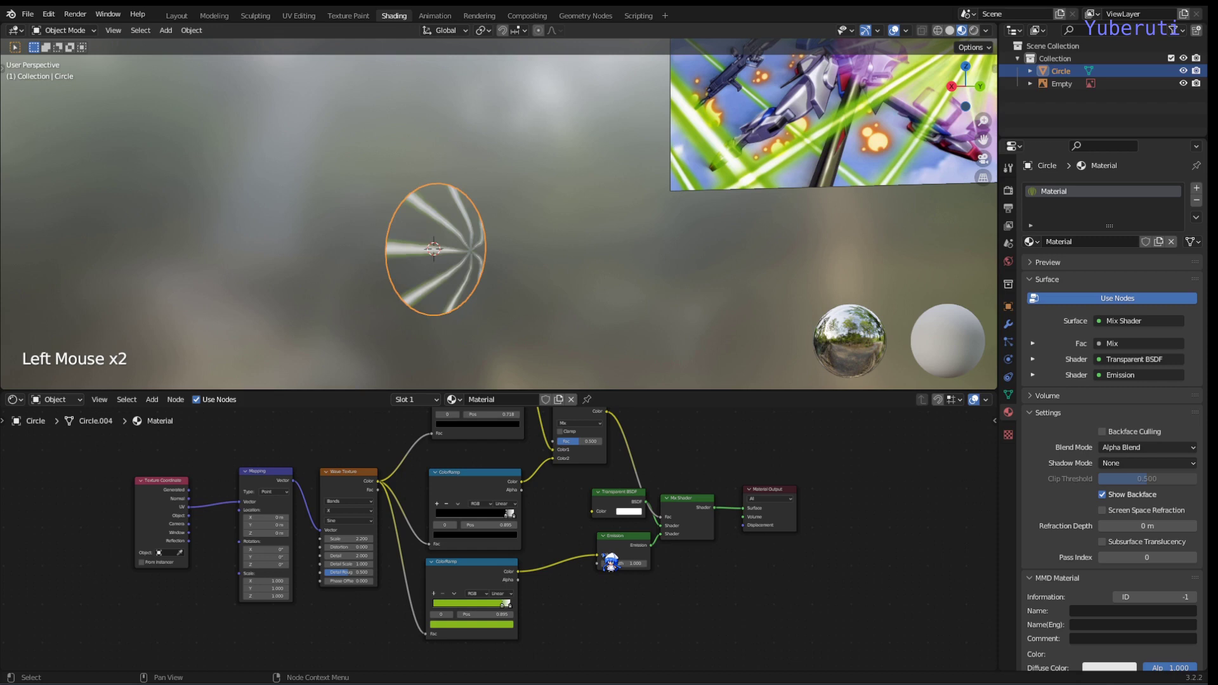
pyautogui.scroll(3)
pyautogui.scroll(-3)
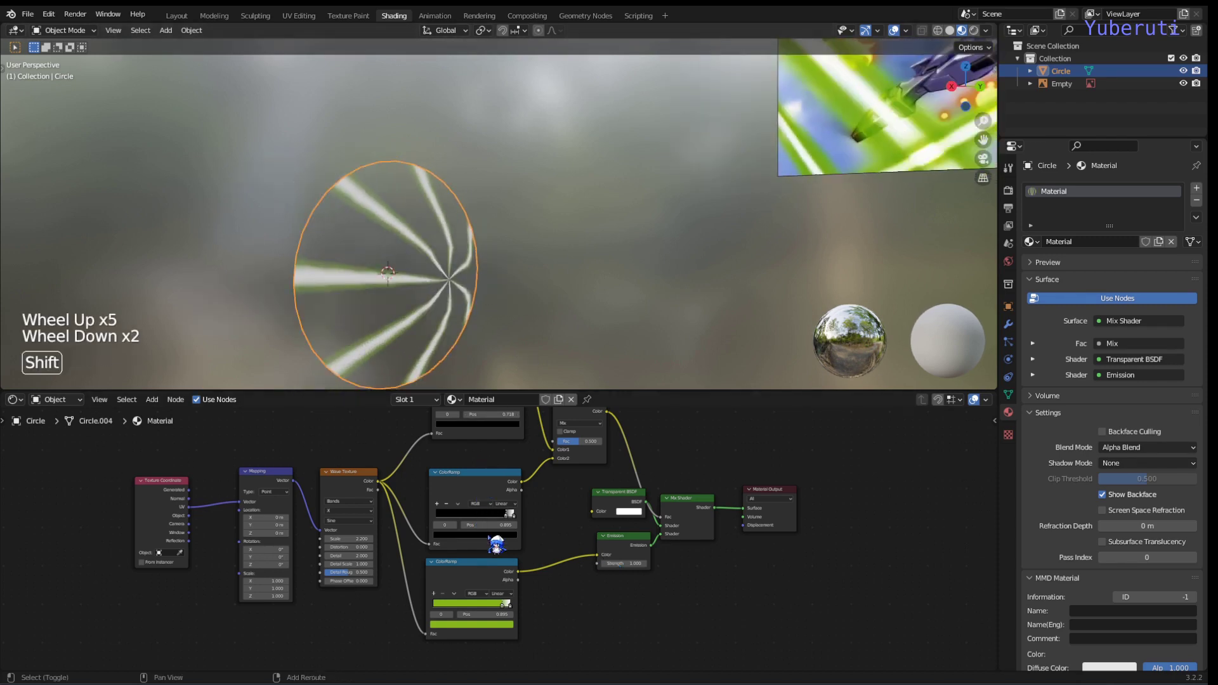
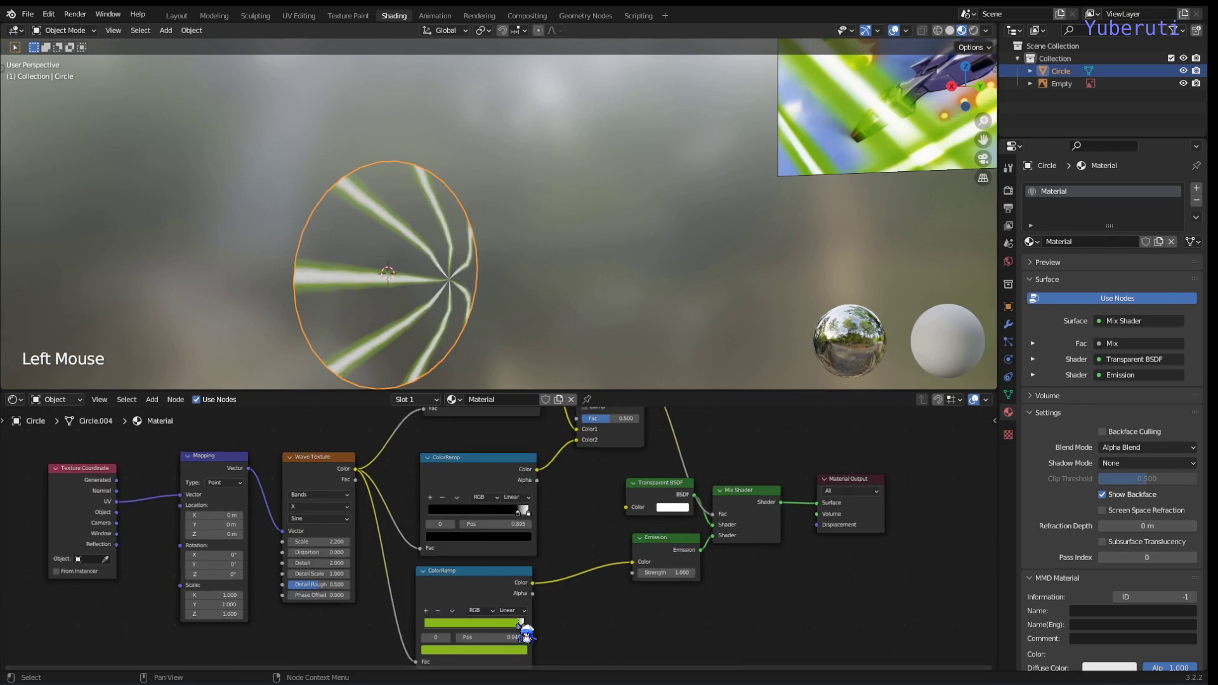
# - Drag the first ColorRamp's white stop to about 0.868 to widen the circle's burst rays
pyautogui.click(526, 527)
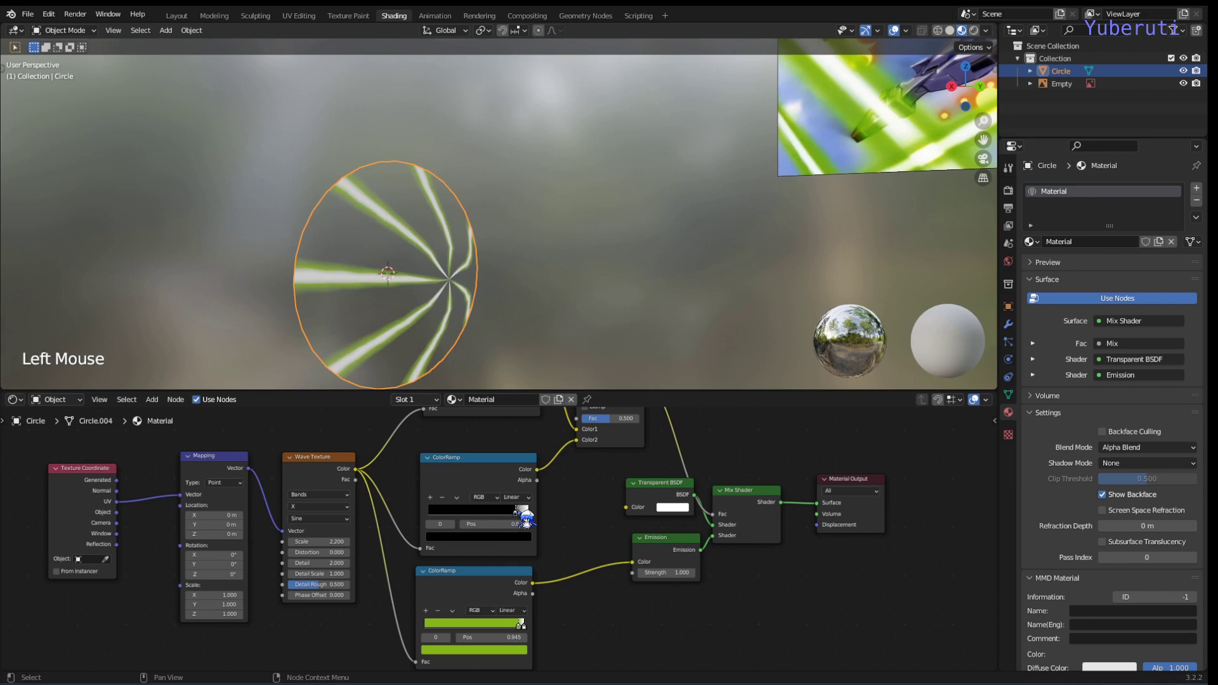
pyautogui.scroll(-3)
pyautogui.scroll(3)
pyautogui.middleClick(602, 267)
pyautogui.scroll(-3)
pyautogui.middleClick(583, 270)
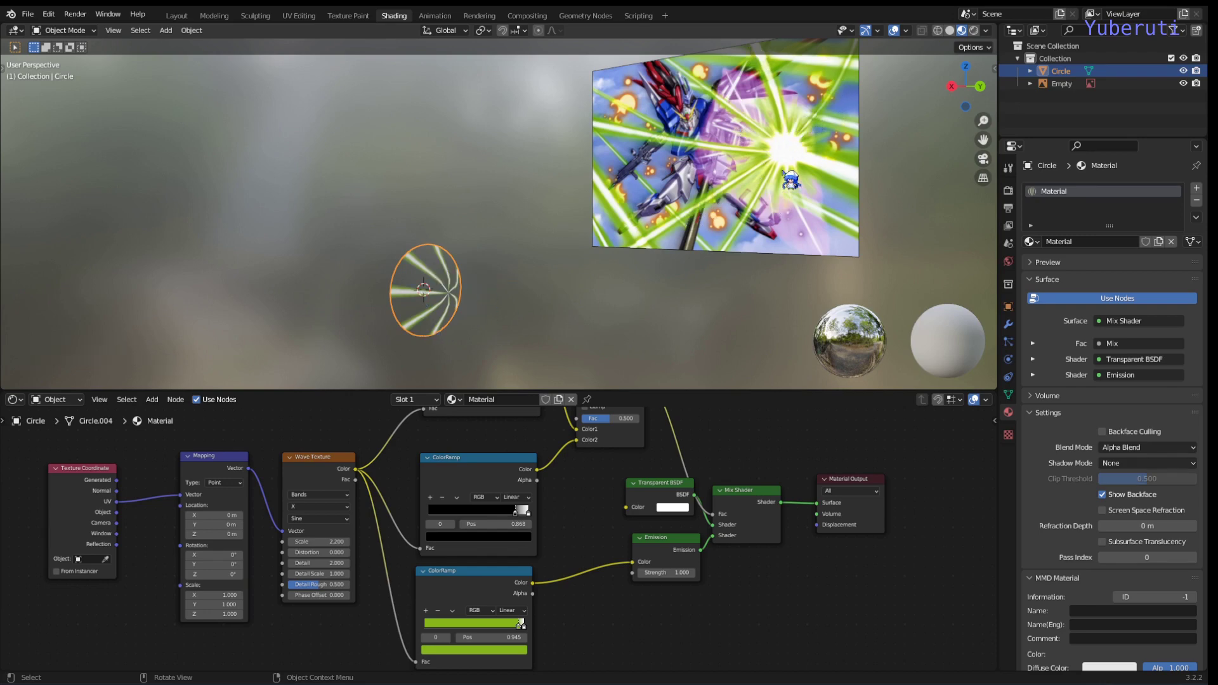
# - Frame the node graph, then bring up the viewport's Add > Mesh list for a new shape
pyautogui.click(577, 514)
pyautogui.scroll(-3)
pyautogui.scroll(3)
pyautogui.middleClick(605, 504)
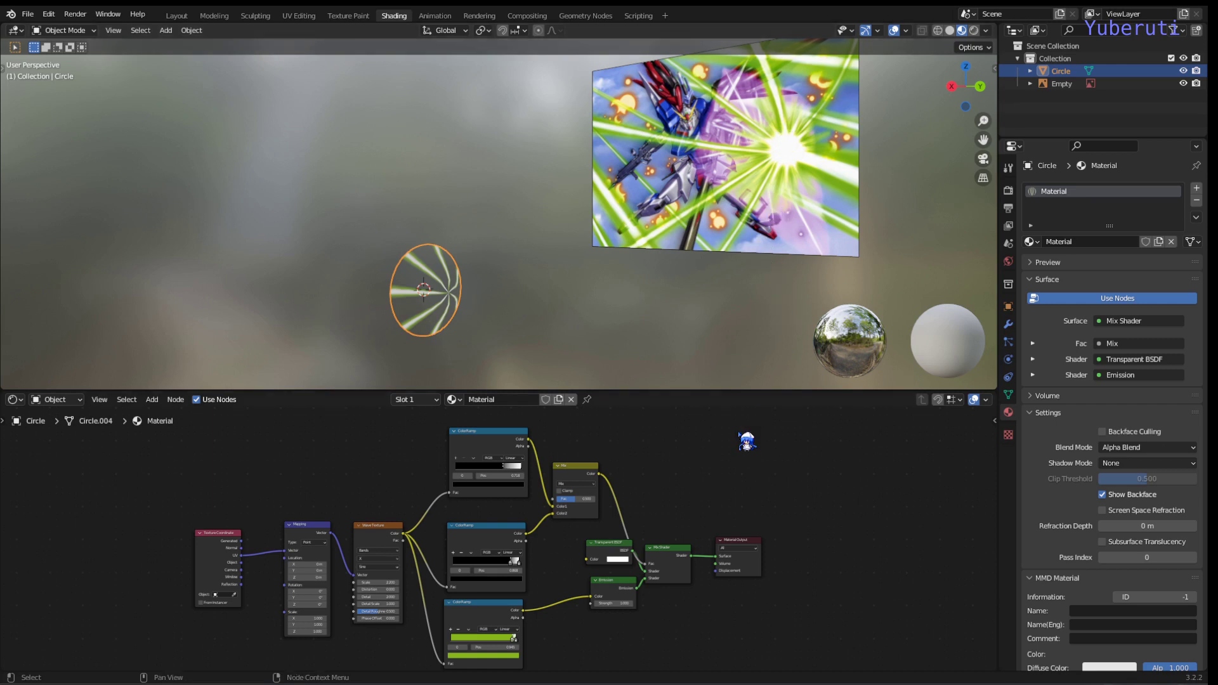
pyautogui.click(724, 491)
pyautogui.click(717, 20)
# - Add a Plane mesh and move it beside the burst circle, viewed from above
pyautogui.middleClick(603, 310)
pyautogui.press('shift+a')
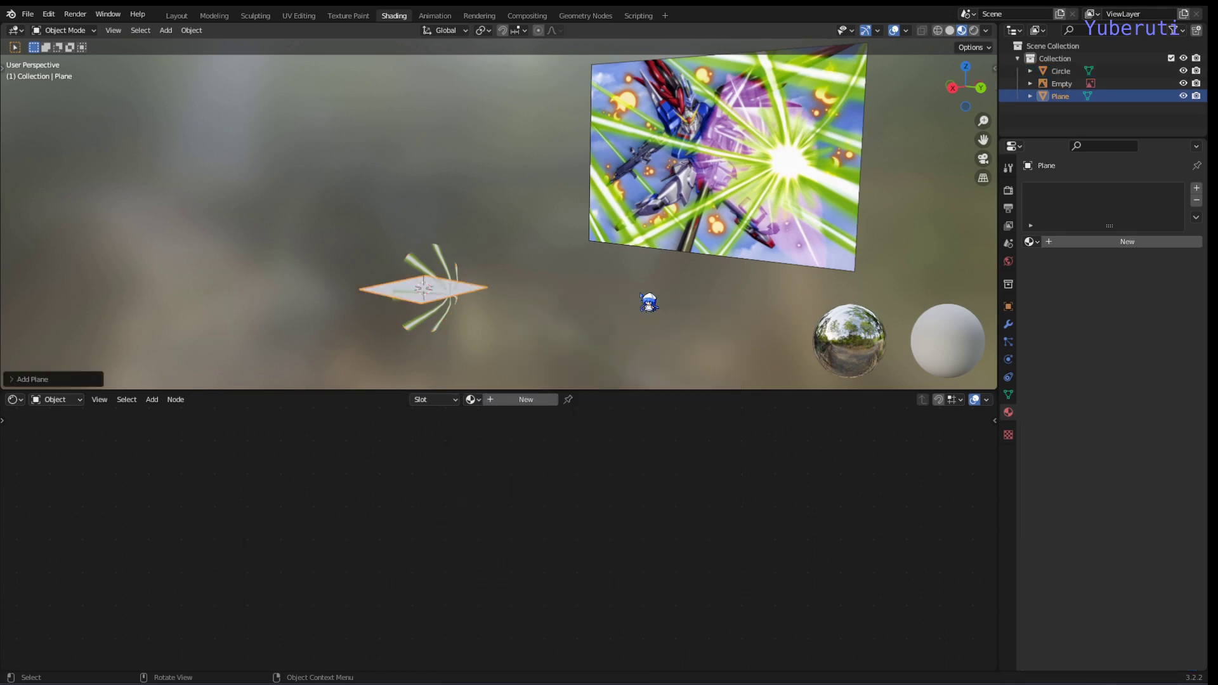
pyautogui.middleClick(636, 288)
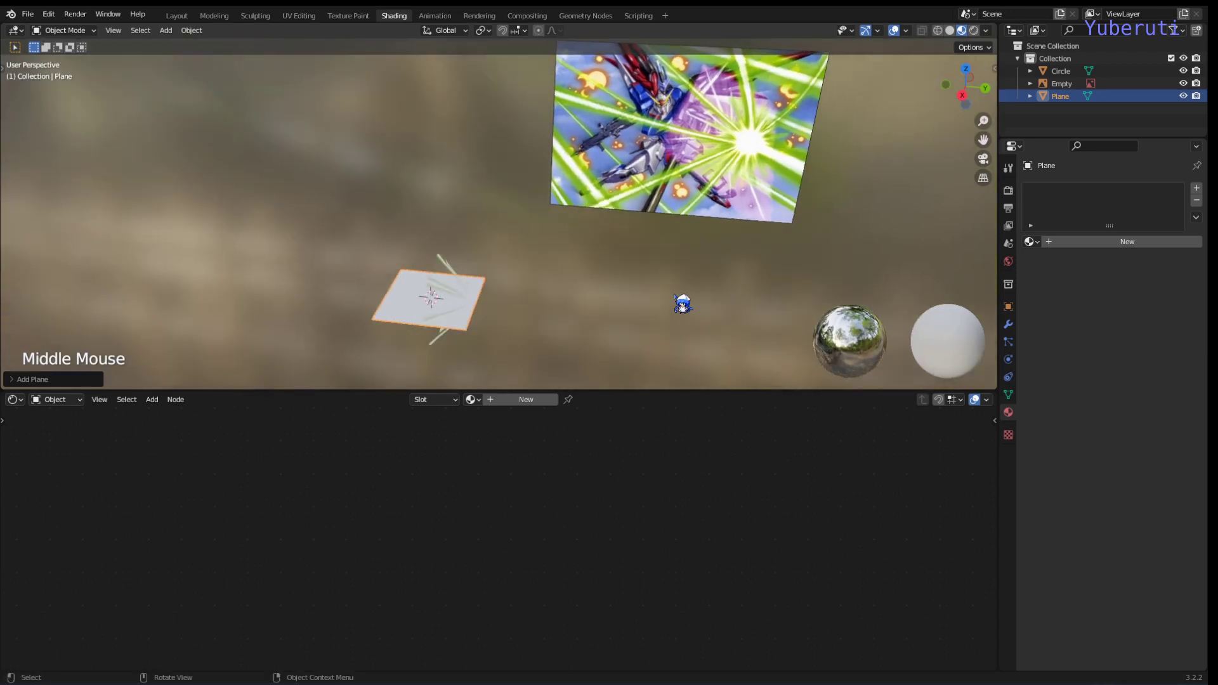
pyautogui.press('g')
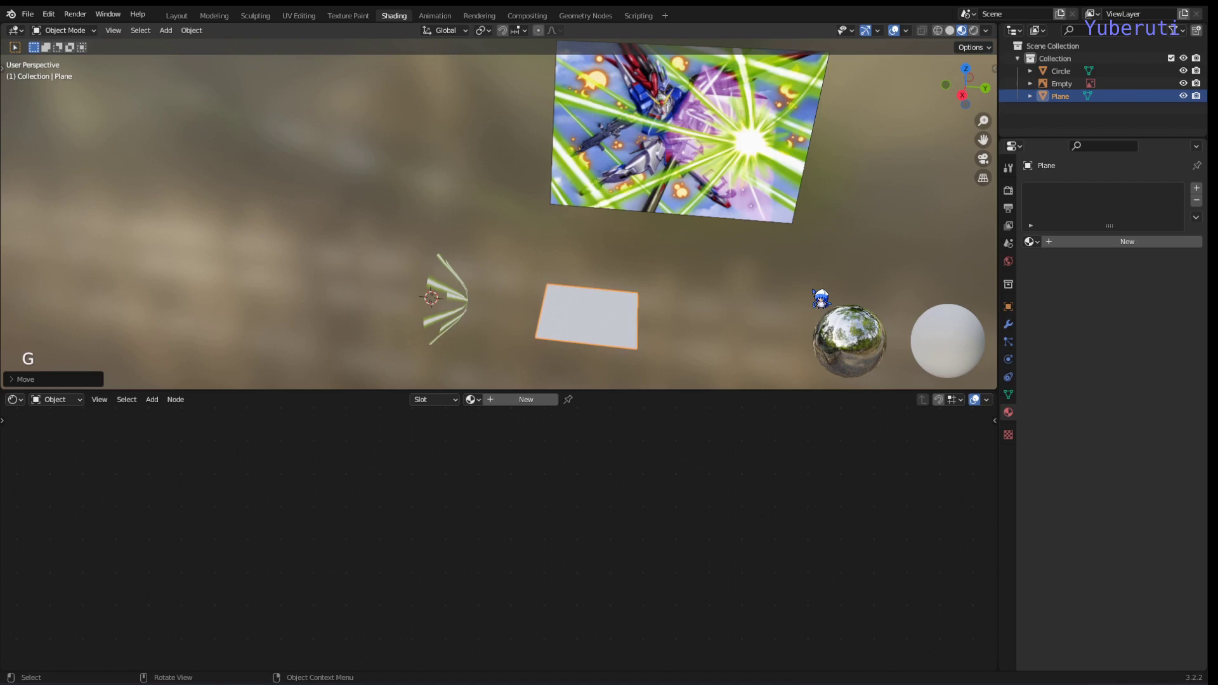
pyautogui.middleClick(728, 319)
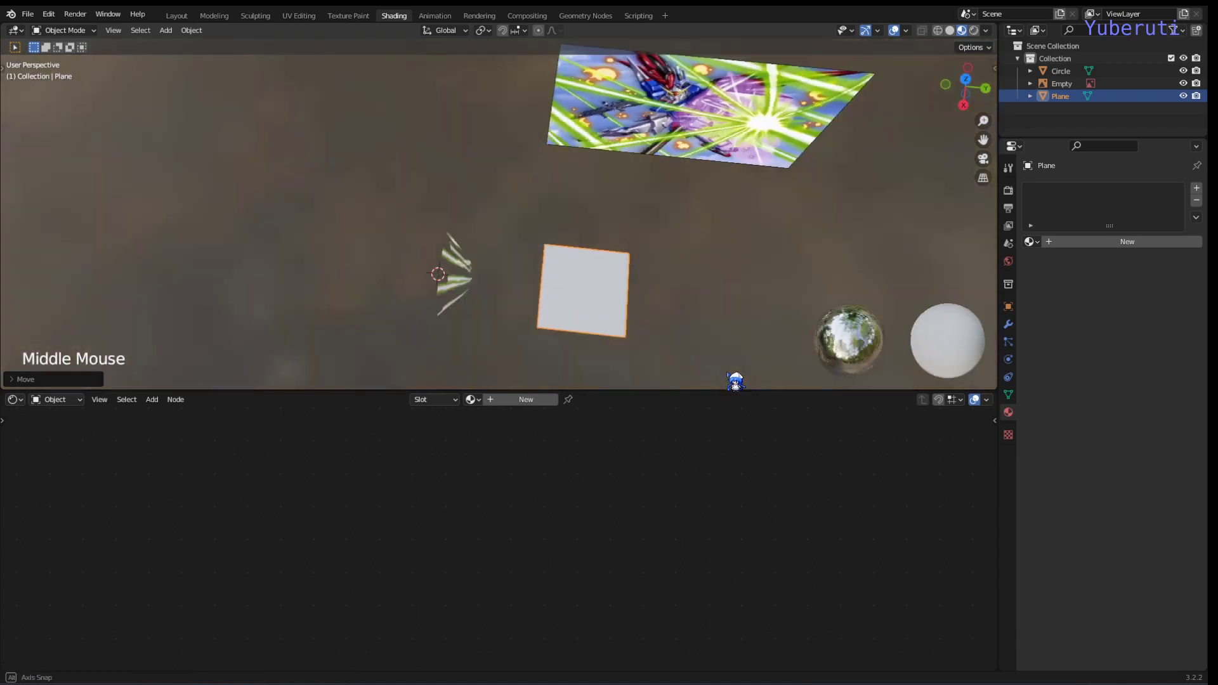
pyautogui.scroll(3)
pyautogui.scroll(-3)
pyautogui.middleClick(734, 303)
# - Create Material.001 on the plane and delete its default Principled BSDF node
pyautogui.click(513, 415)
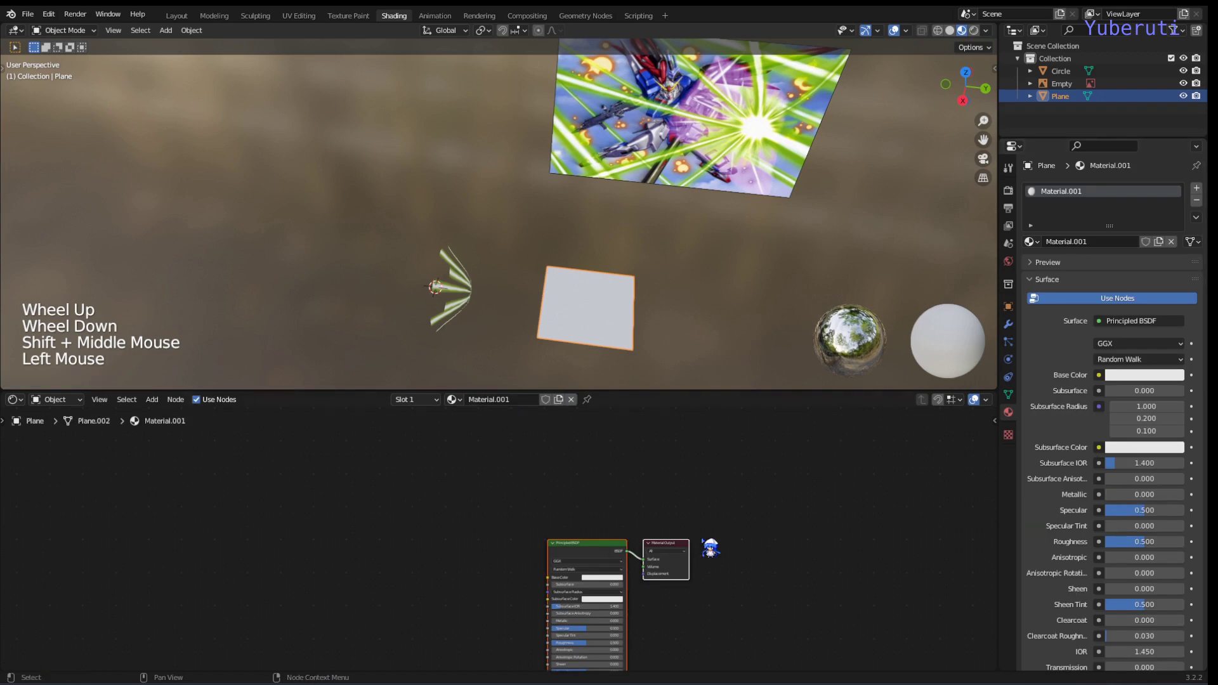
pyautogui.middleClick(615, 518)
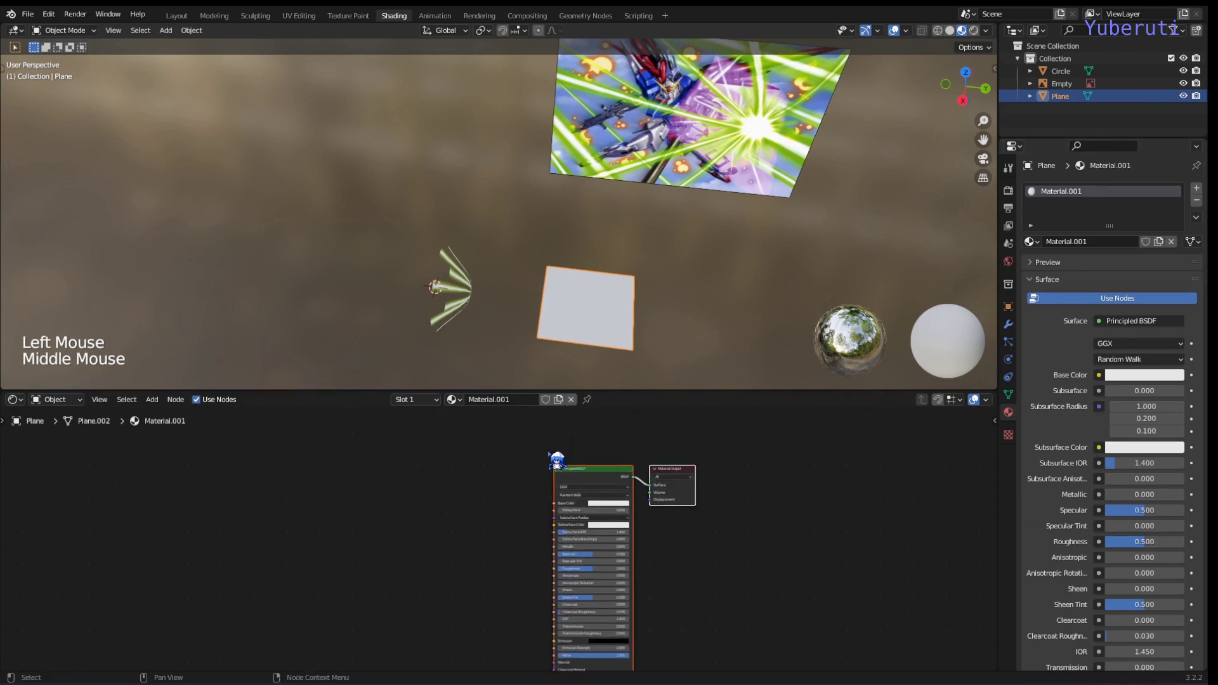
pyautogui.click(516, 476)
pyautogui.press('x')
pyautogui.click(608, 506)
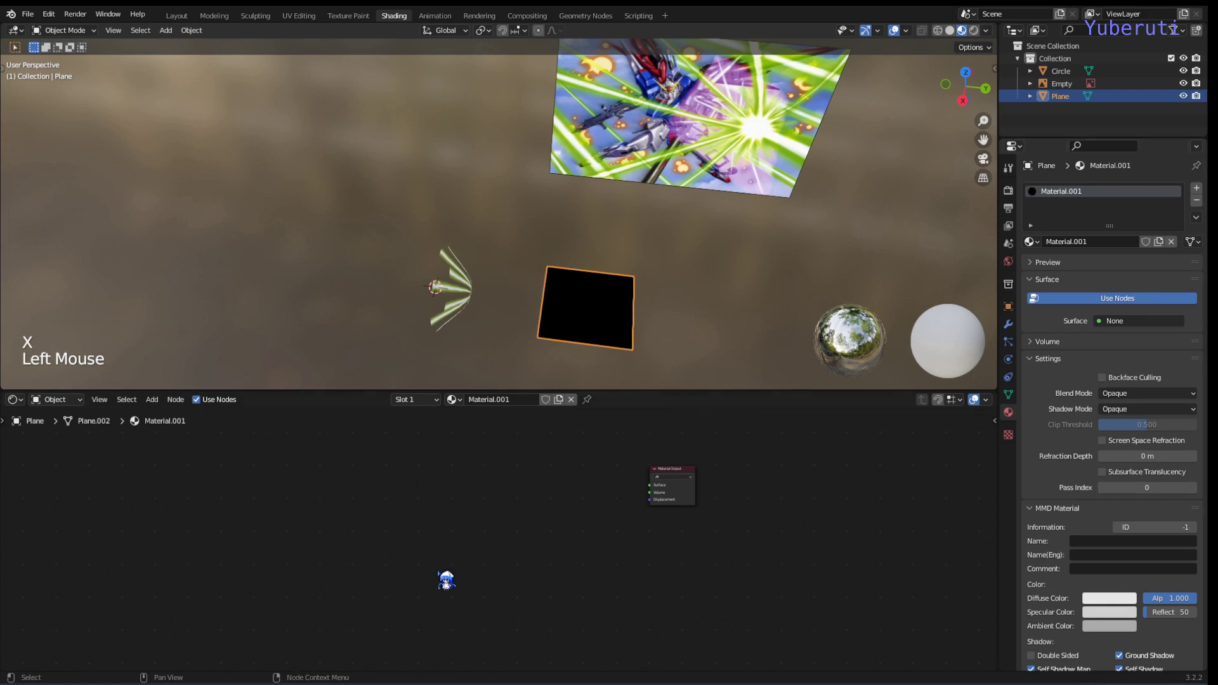
pyautogui.click(447, 528)
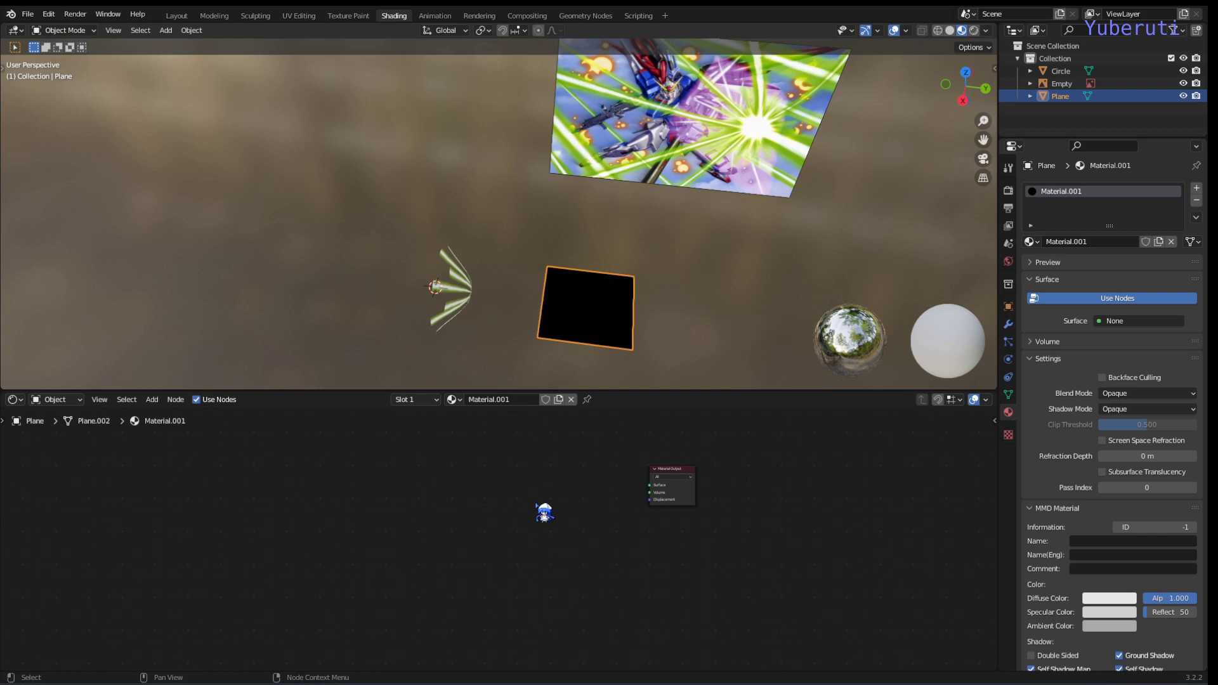
# - Add Texture Coordinate, Mapping and Gradient Texture nodes, linked UV→Mapping→Gradient, set to Quadratic Sphere
pyautogui.press('shift+a')
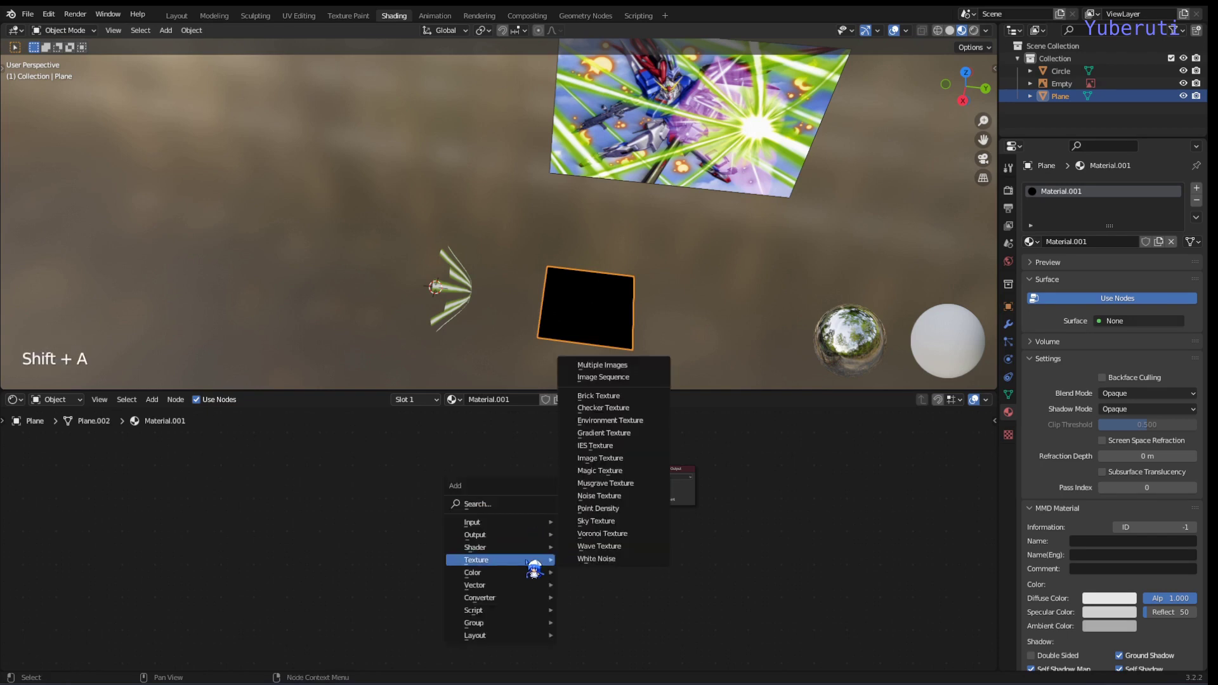
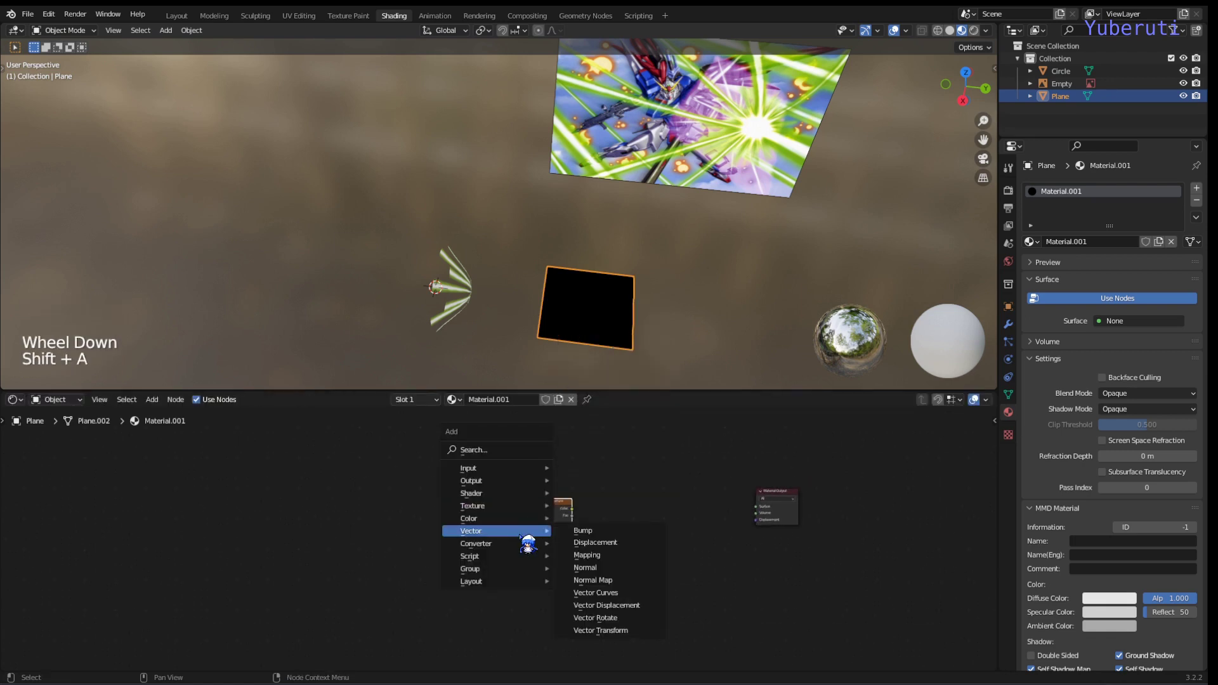
pyautogui.press('shift+a')
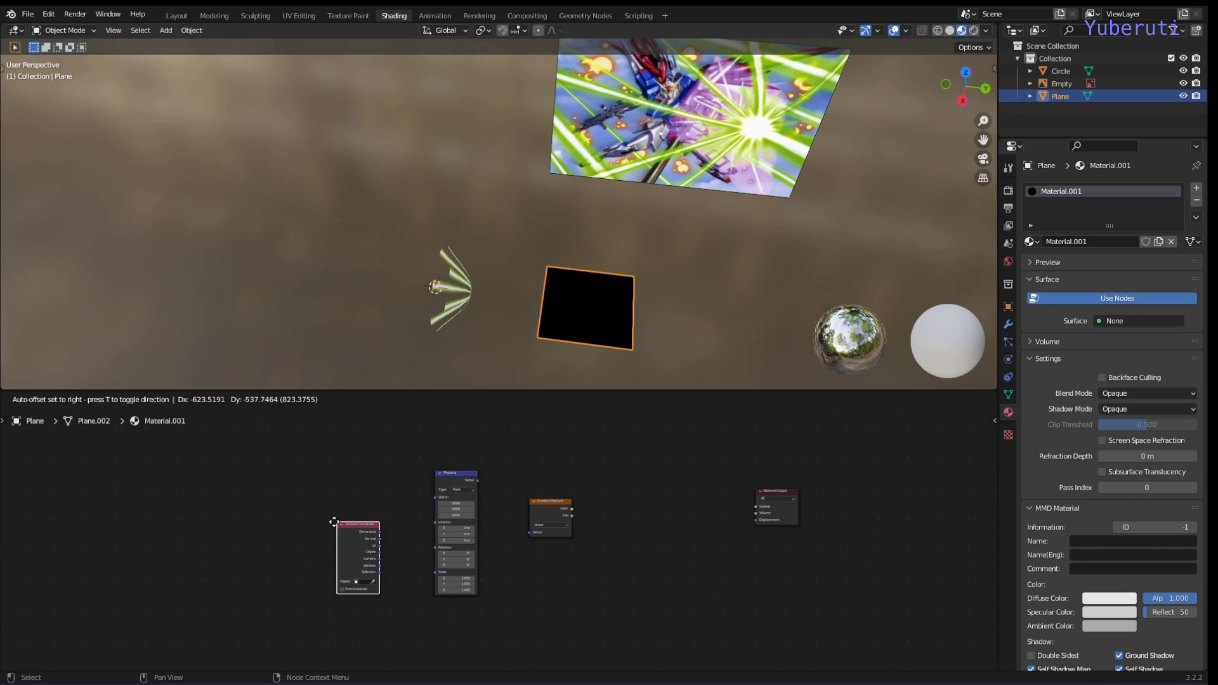
pyautogui.click(389, 517)
pyautogui.click(476, 503)
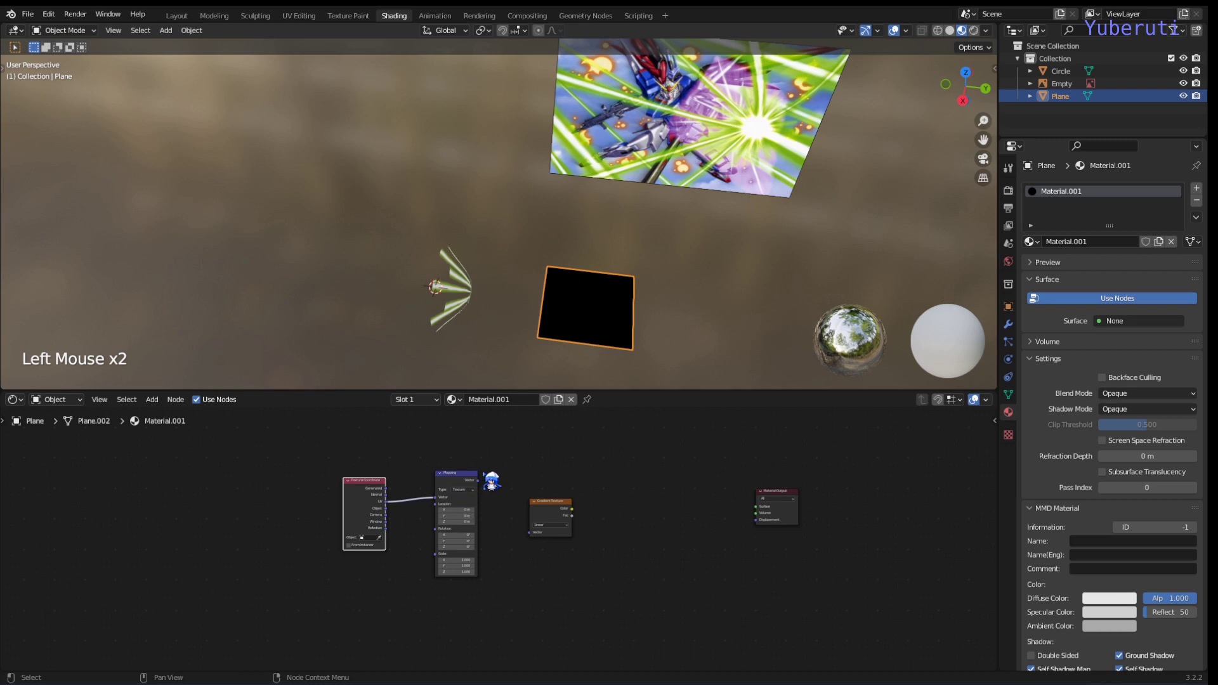
pyautogui.click(479, 494)
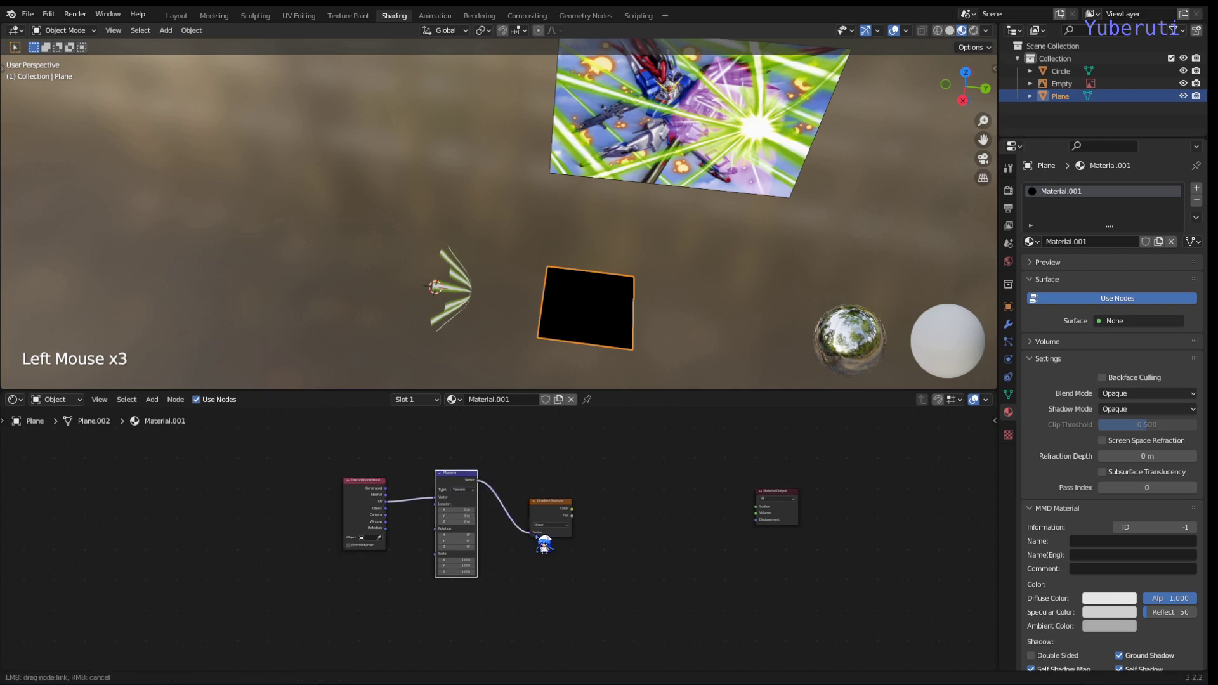
pyautogui.click(549, 538)
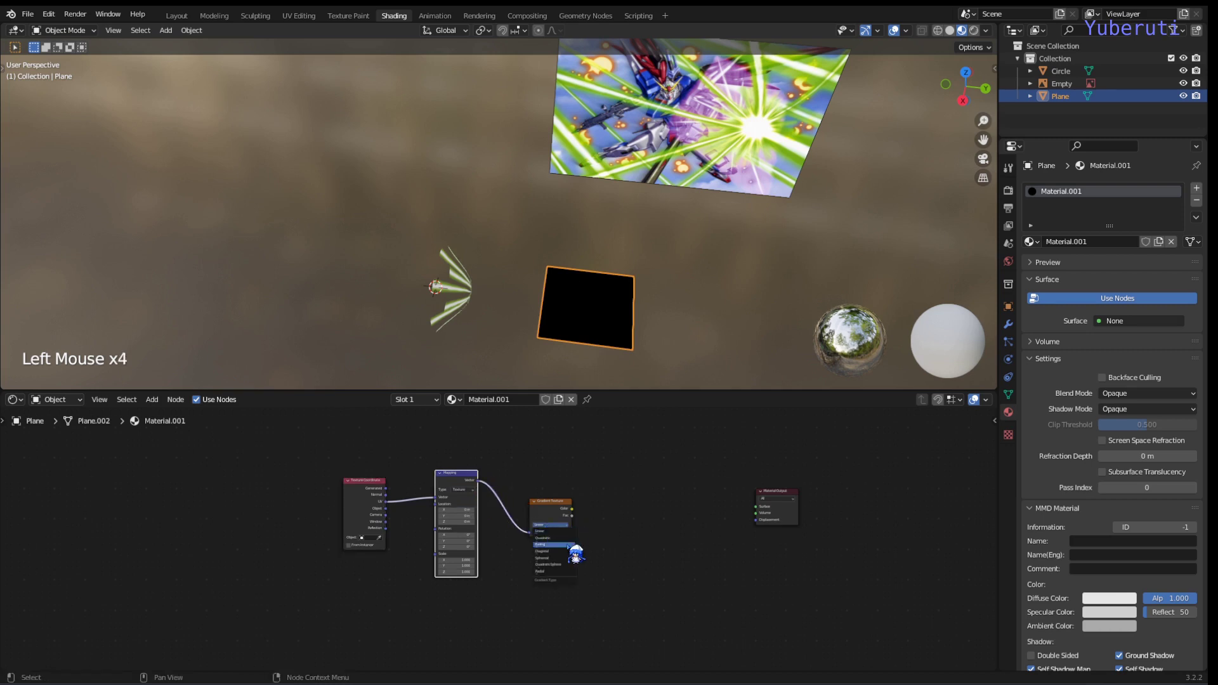
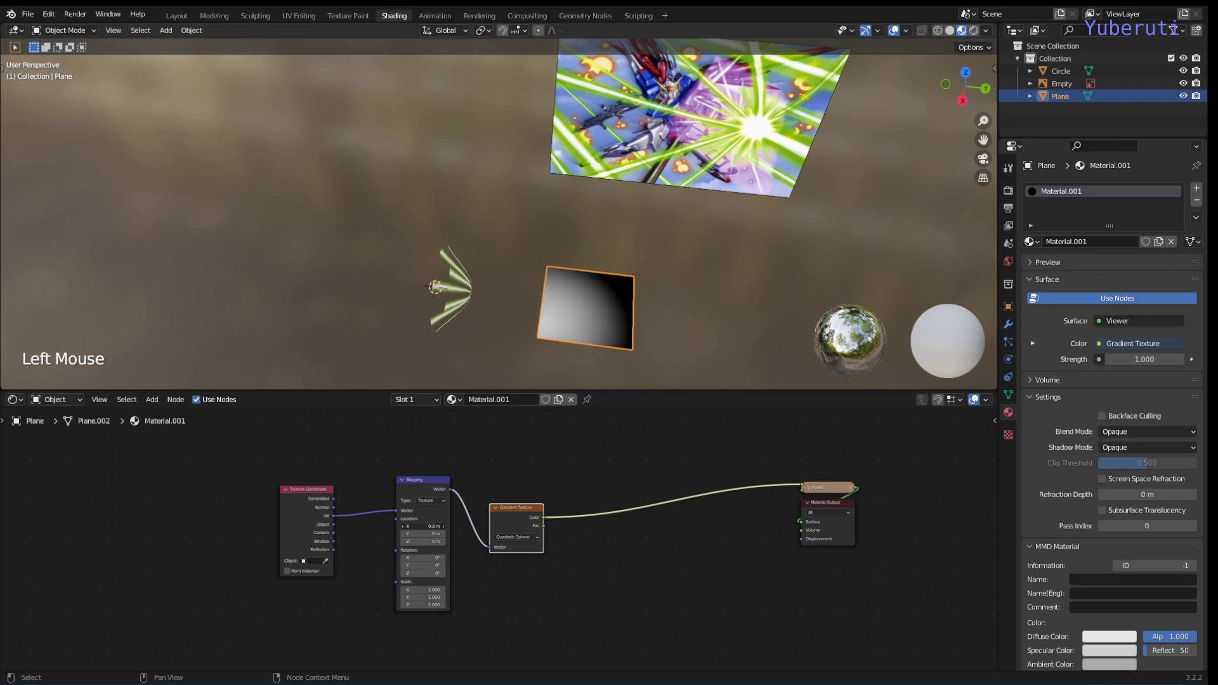
# - Set the Mapping location X and Y to 0.5 so the spherical gradient sits centred
pyautogui.click(402, 536)
pyautogui.click(406, 544)
pyautogui.doubleClick(406, 540)
pyautogui.click(407, 540)
pyautogui.click(455, 546)
pyautogui.click(456, 547)
pyautogui.doubleClick(456, 546)
pyautogui.doubleClick(456, 547)
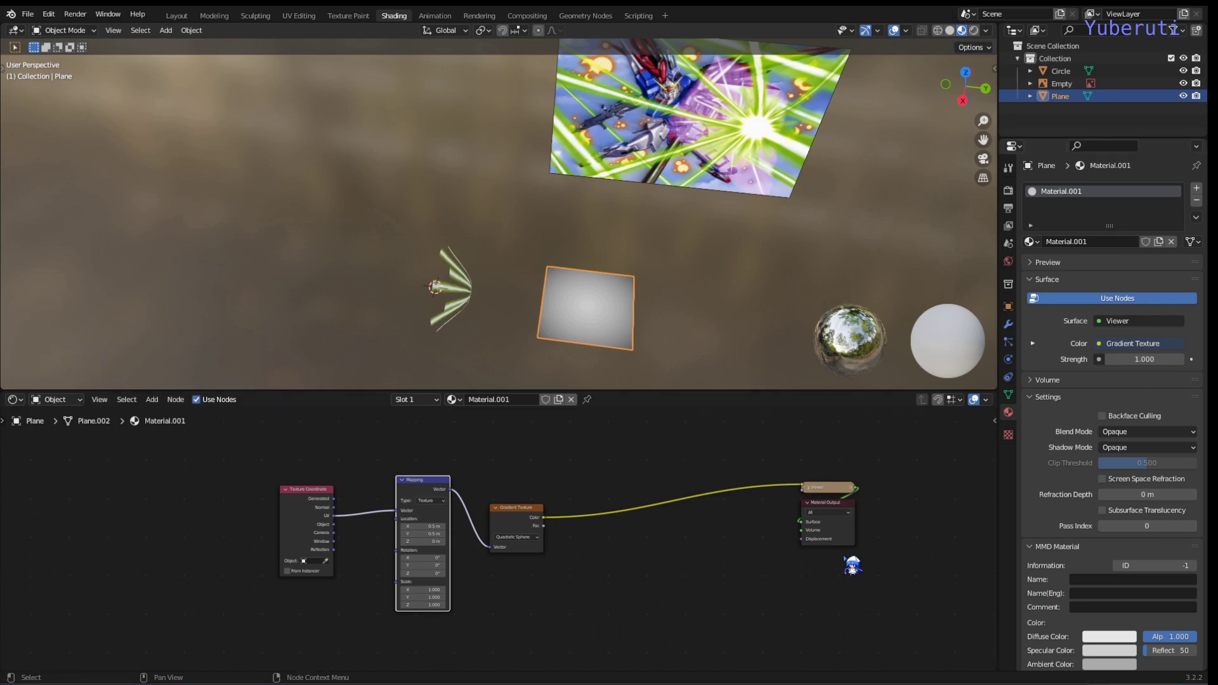
# - Add a Noise Texture and a duplicated Mapping node fed by the texture coordinates
pyautogui.click(604, 557)
pyautogui.scroll(3)
pyautogui.middleClick(596, 475)
pyautogui.scroll(-3)
pyautogui.middleClick(592, 483)
pyautogui.scroll(-3)
pyautogui.press('shift+a')
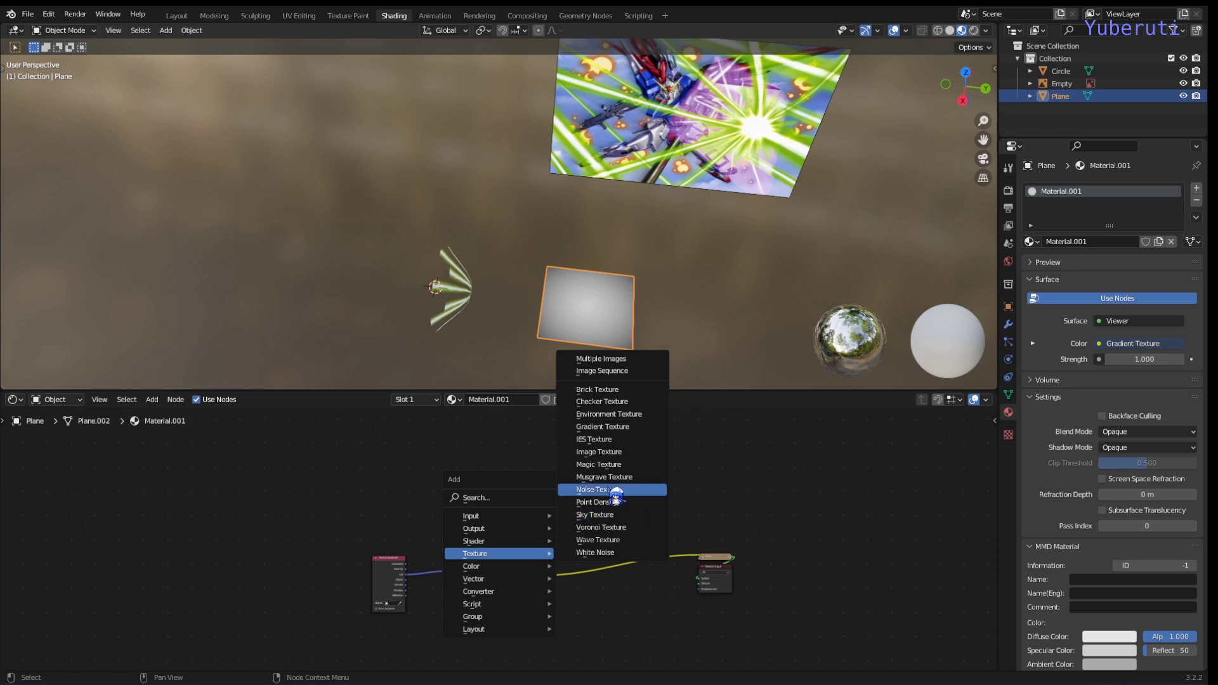
pyautogui.click(474, 486)
pyautogui.click(472, 573)
pyautogui.press('shift+d')
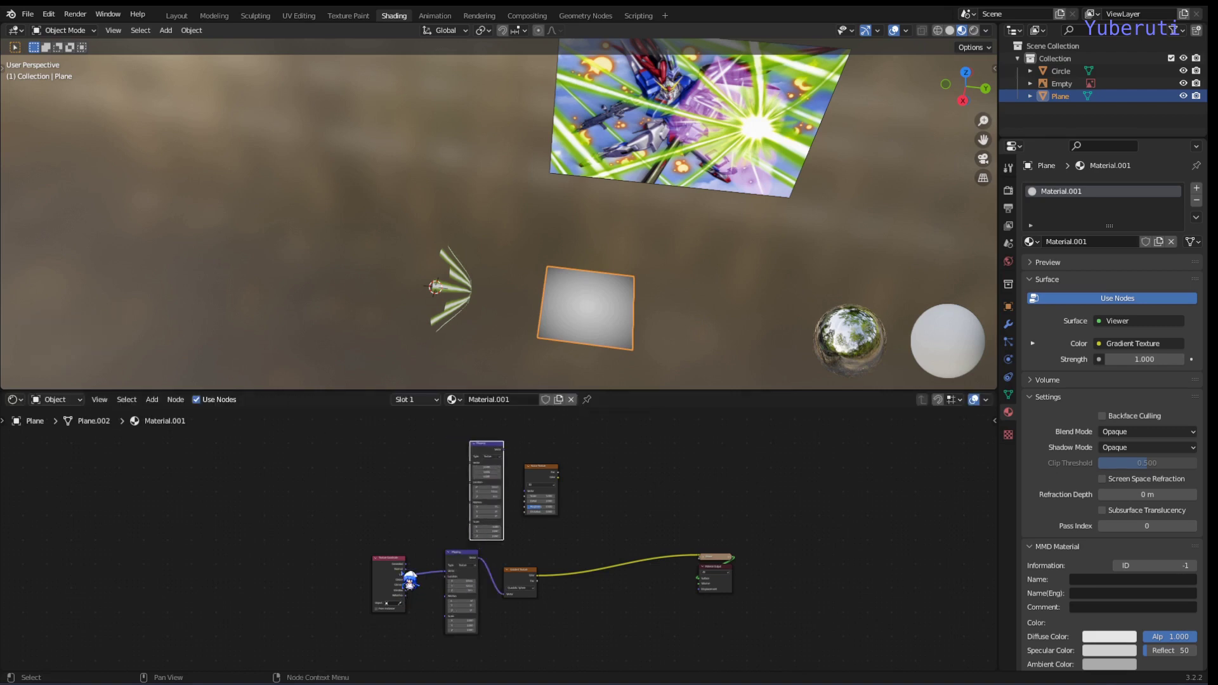
pyautogui.click(416, 585)
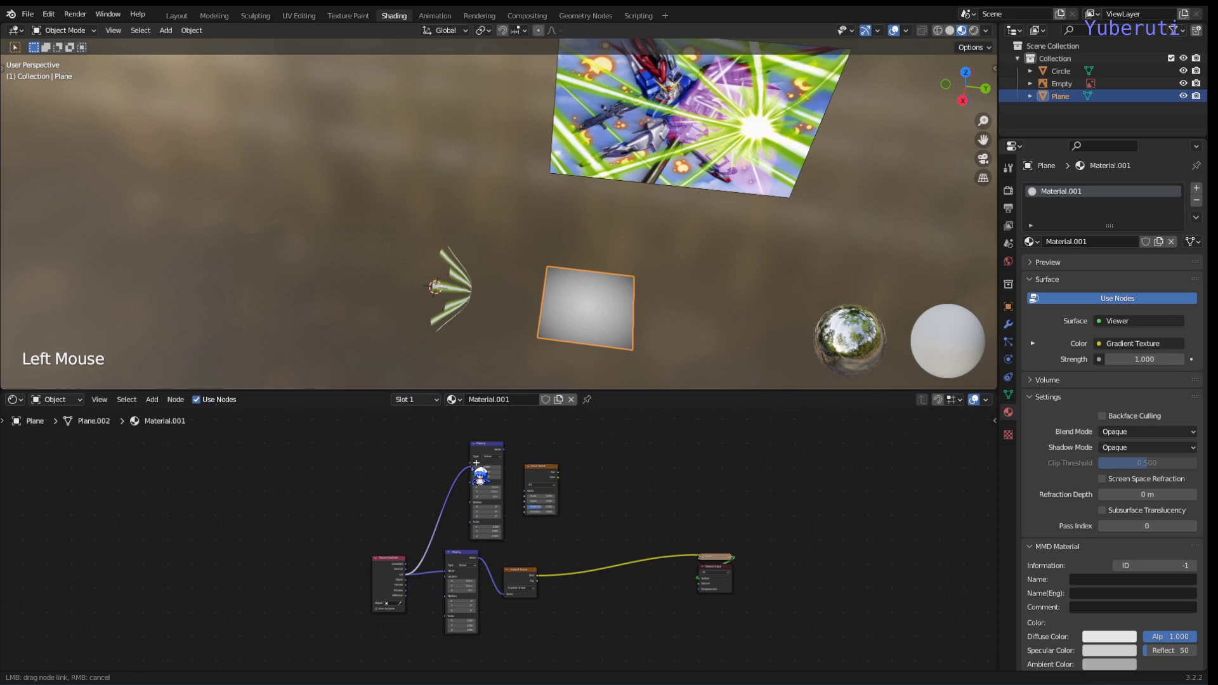
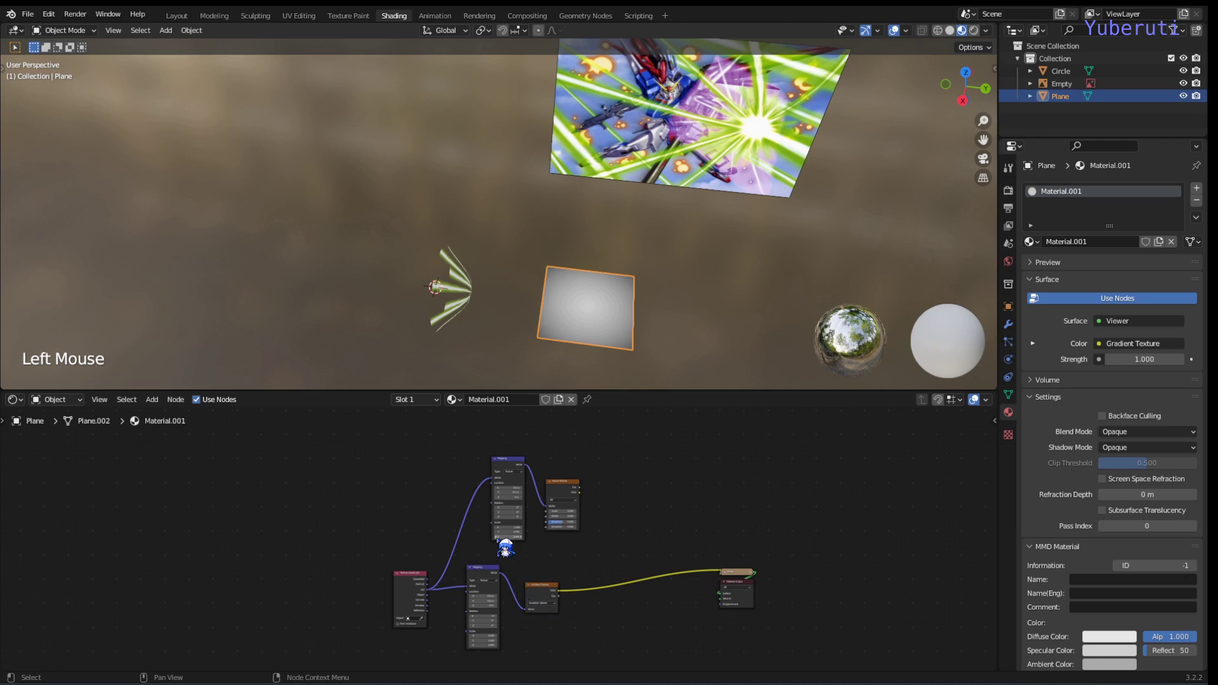
# - Preview the Noise Texture on the plane through the Viewer, showing grey cloudy noise
pyautogui.click(516, 477)
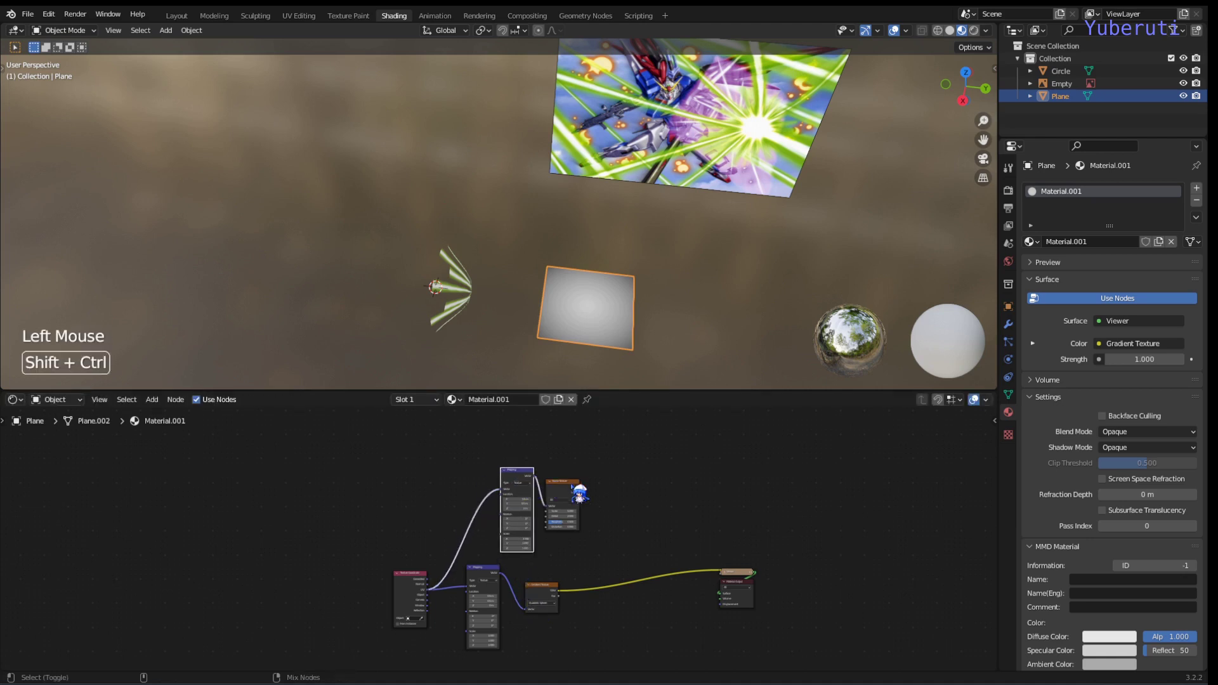
pyautogui.click(588, 496)
pyautogui.click(575, 501)
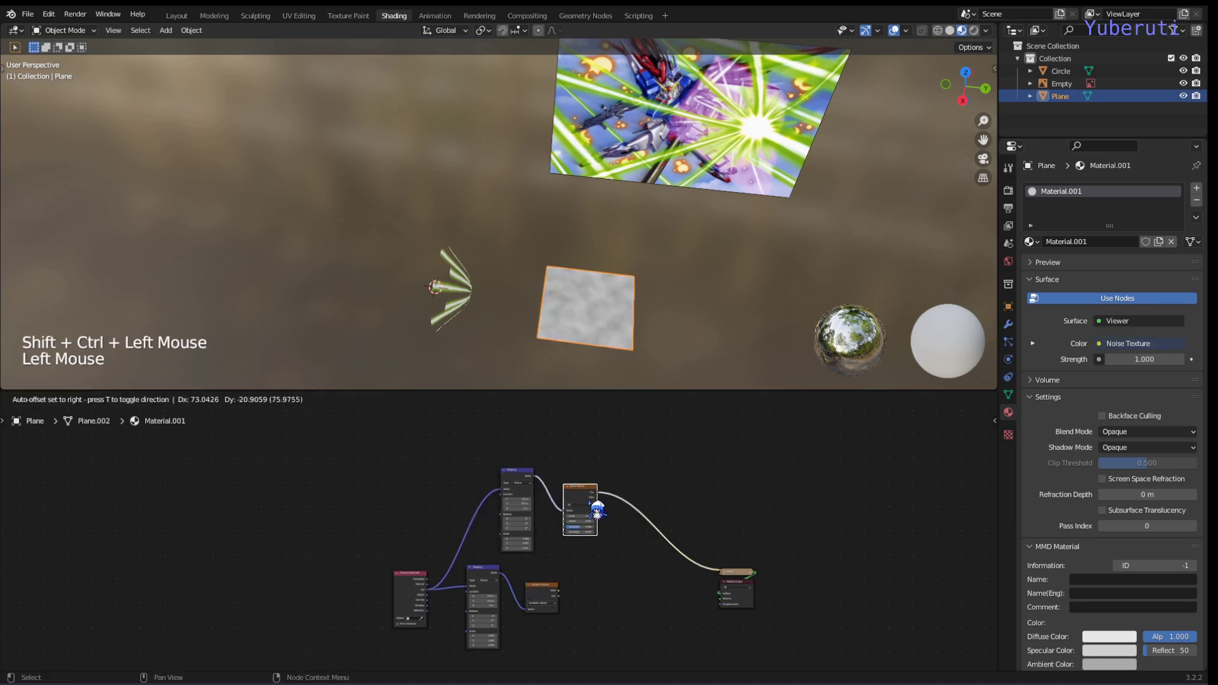
pyautogui.scroll(3)
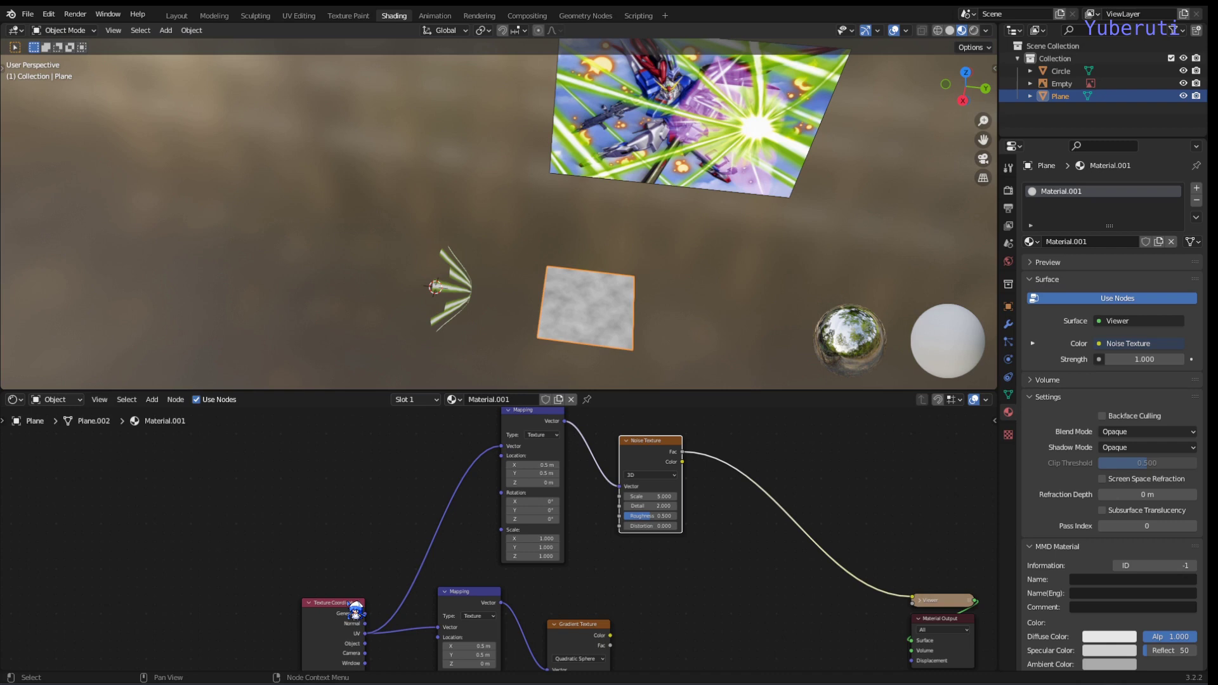
pyautogui.click(574, 647)
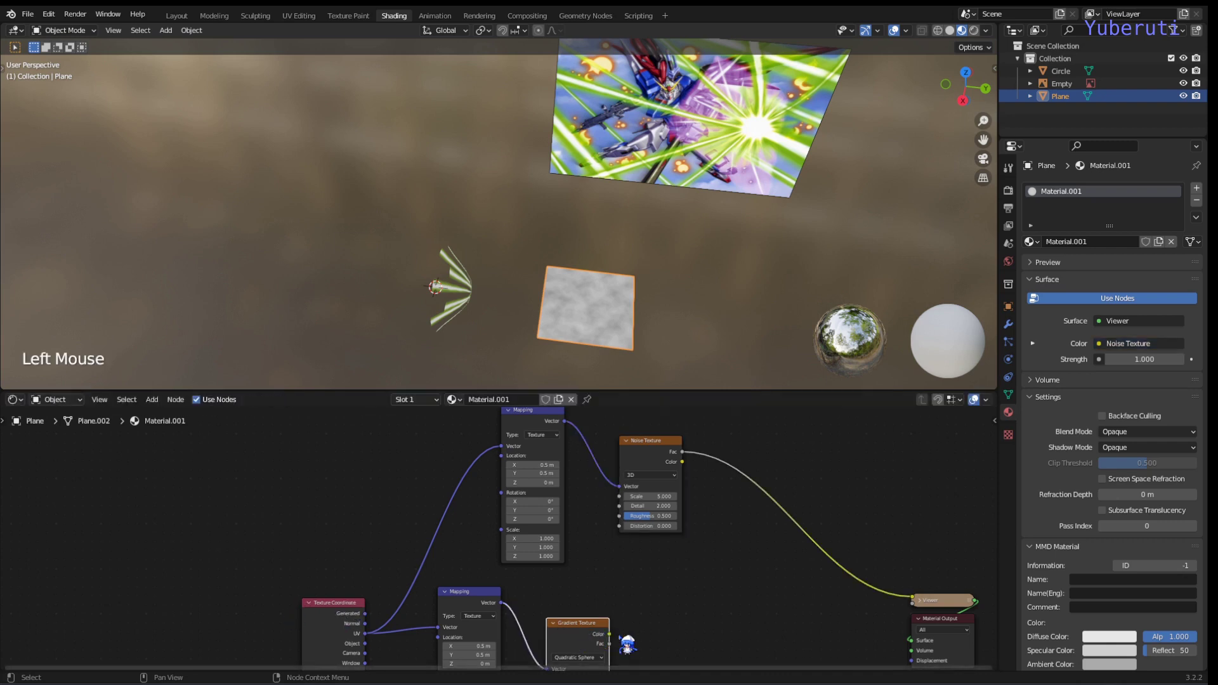
pyautogui.click(610, 648)
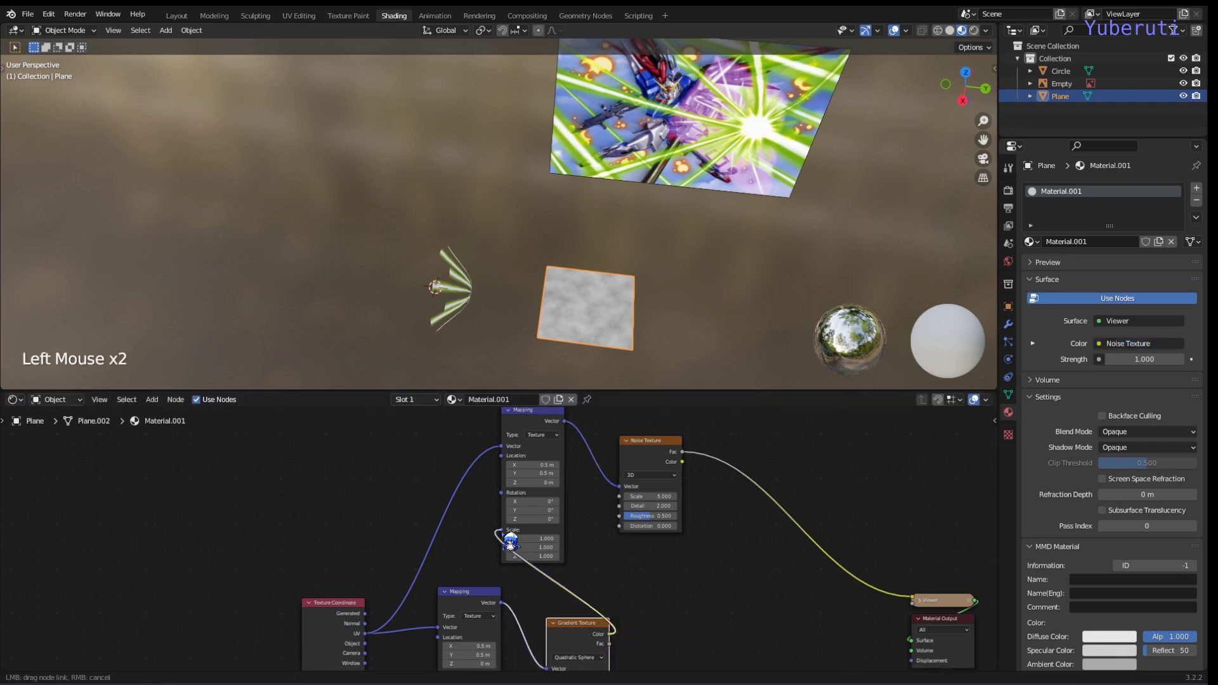
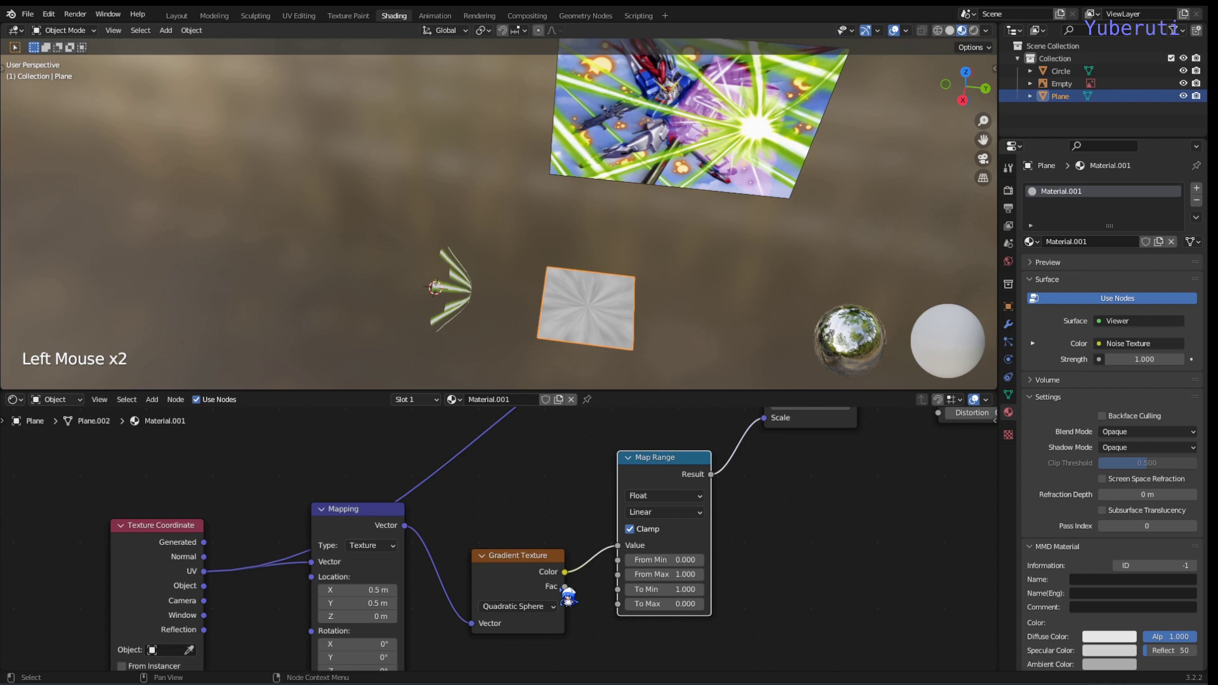
# - Feed the gradient's Fac through Map Range into the Mapping scale, with Noise scale 9
pyautogui.click(575, 596)
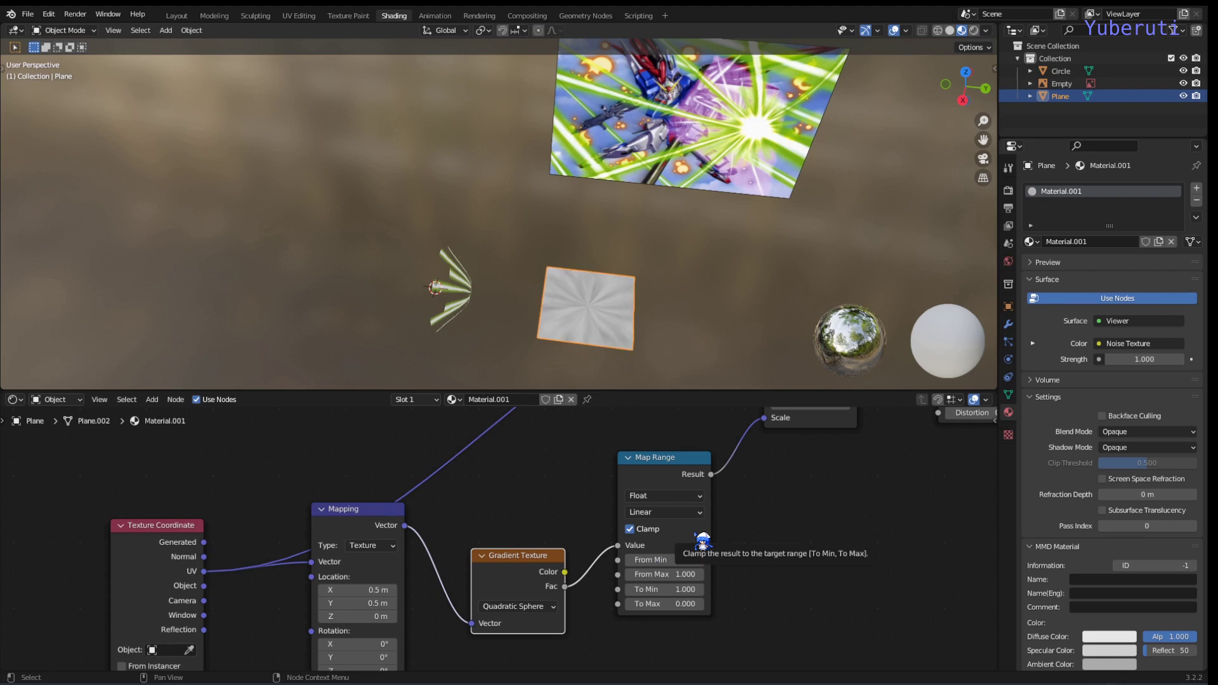
pyautogui.middleClick(655, 255)
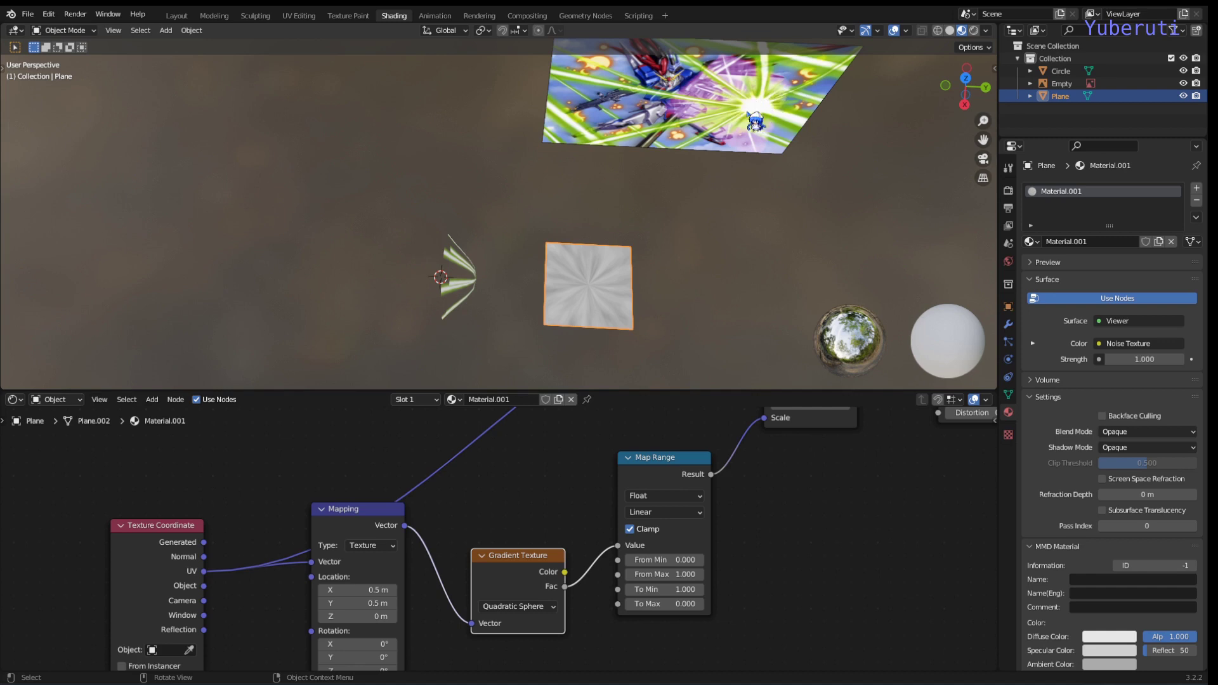
pyautogui.middleClick(787, 519)
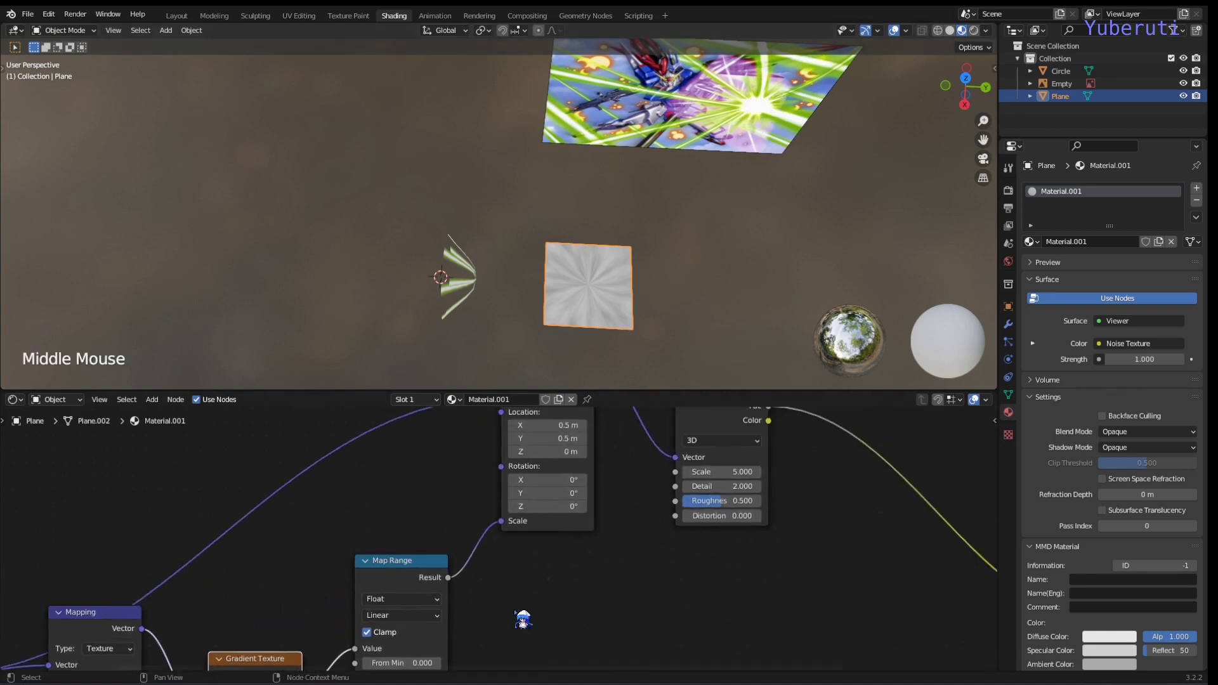
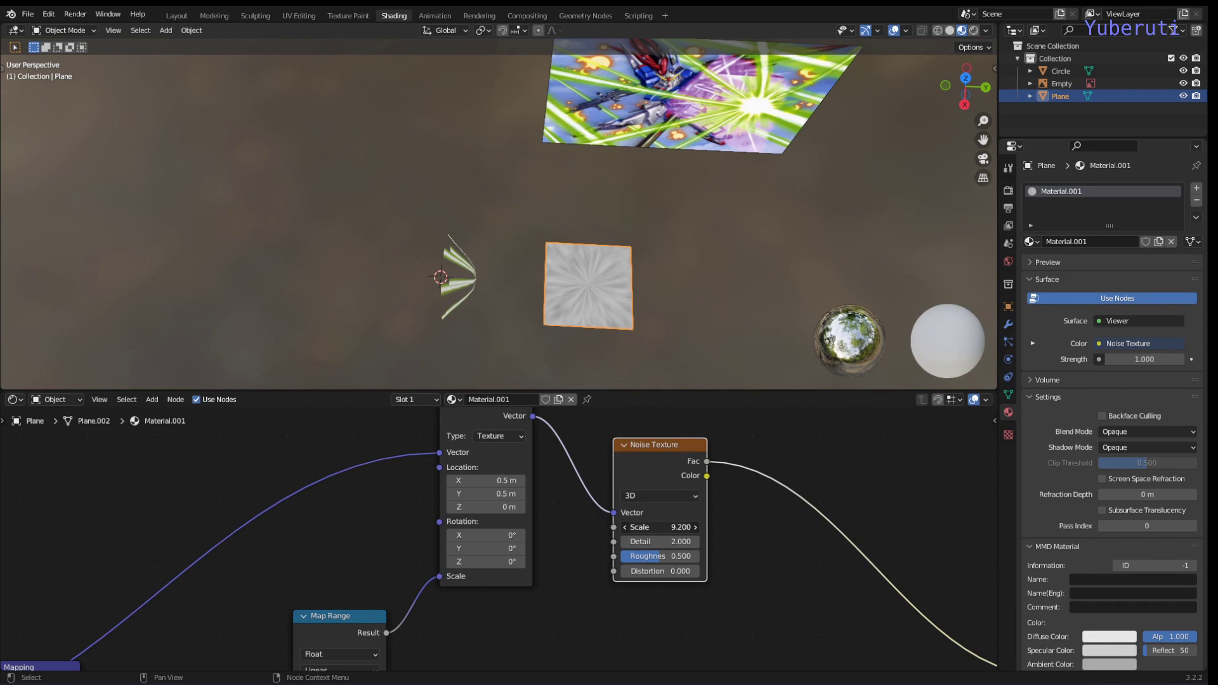
# - Insert a ColorRamp after the Noise Texture with its black stop at about 0.441, then select it
pyautogui.middleClick(780, 577)
pyautogui.press('shift+a')
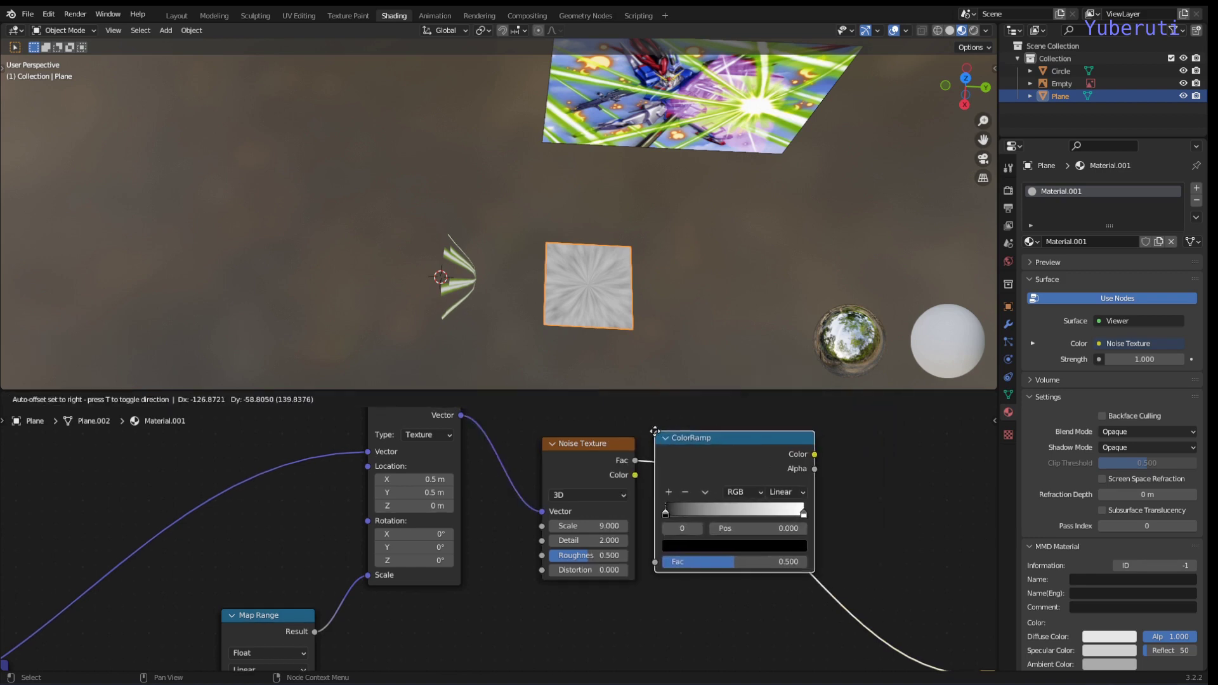
pyautogui.click(591, 470)
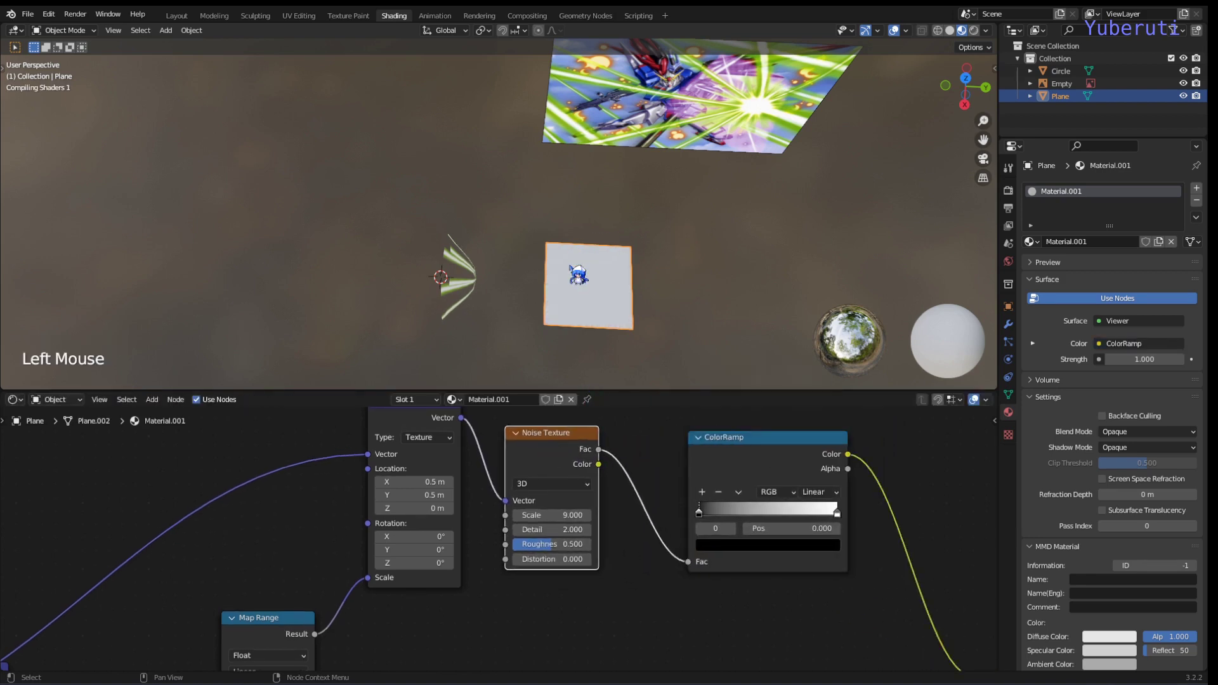
pyautogui.click(703, 526)
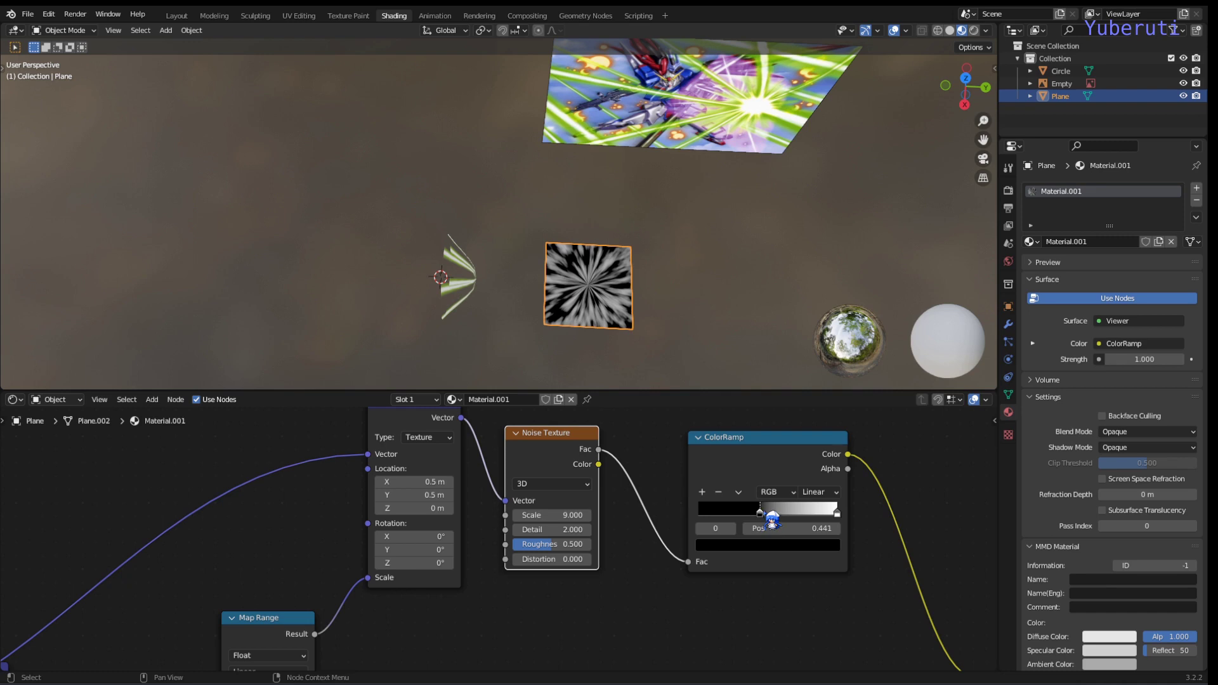
pyautogui.click(669, 589)
pyautogui.scroll(-3)
pyautogui.middleClick(631, 611)
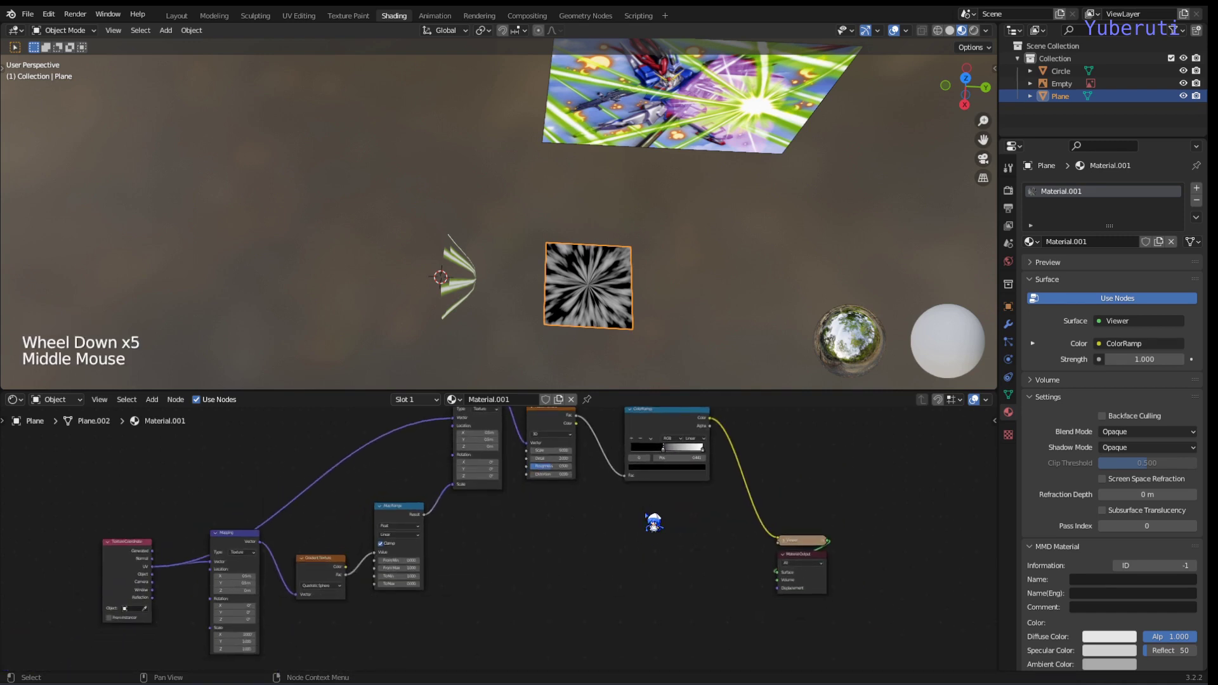
pyautogui.click(563, 548)
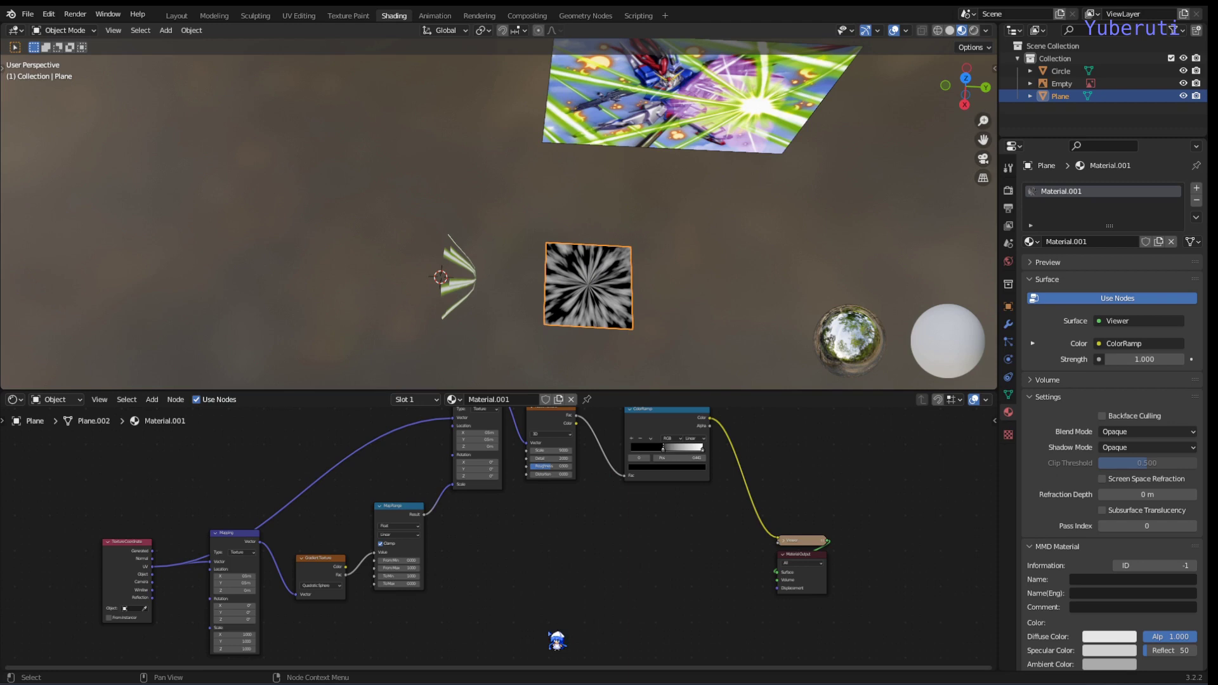
pyautogui.click(574, 603)
pyautogui.click(666, 437)
# - Duplicate the ColorRamp below and feed the Map Range result into the copy
pyautogui.press('shift+d')
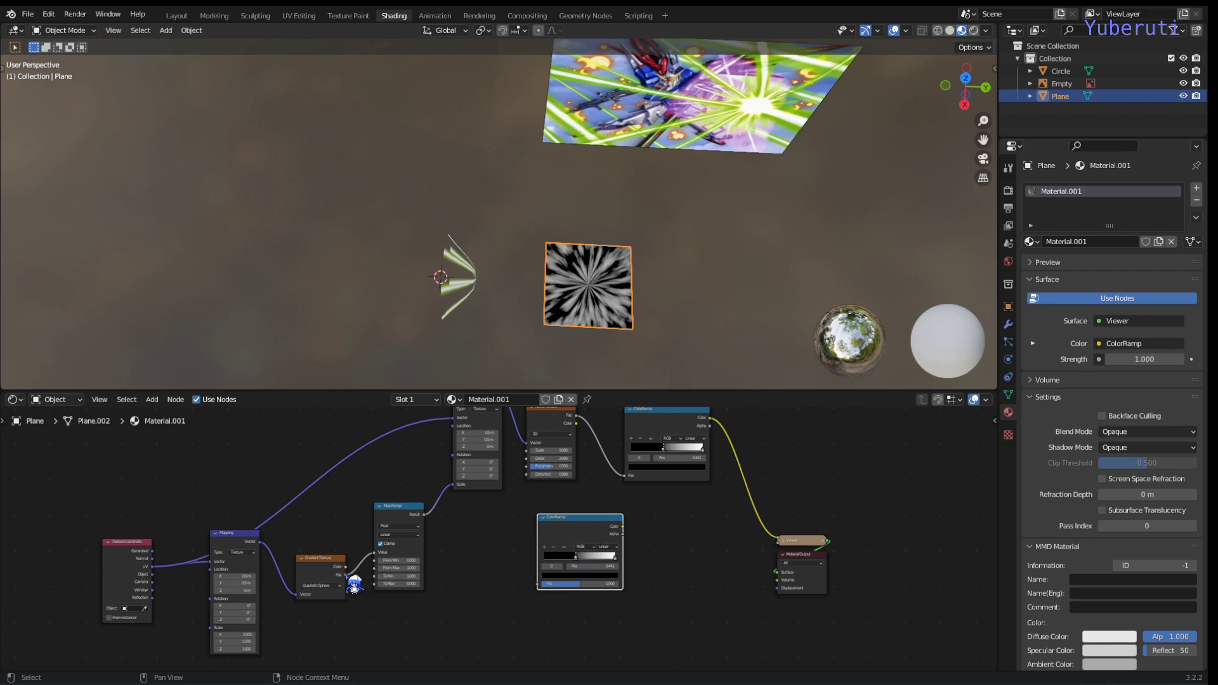
pyautogui.click(353, 590)
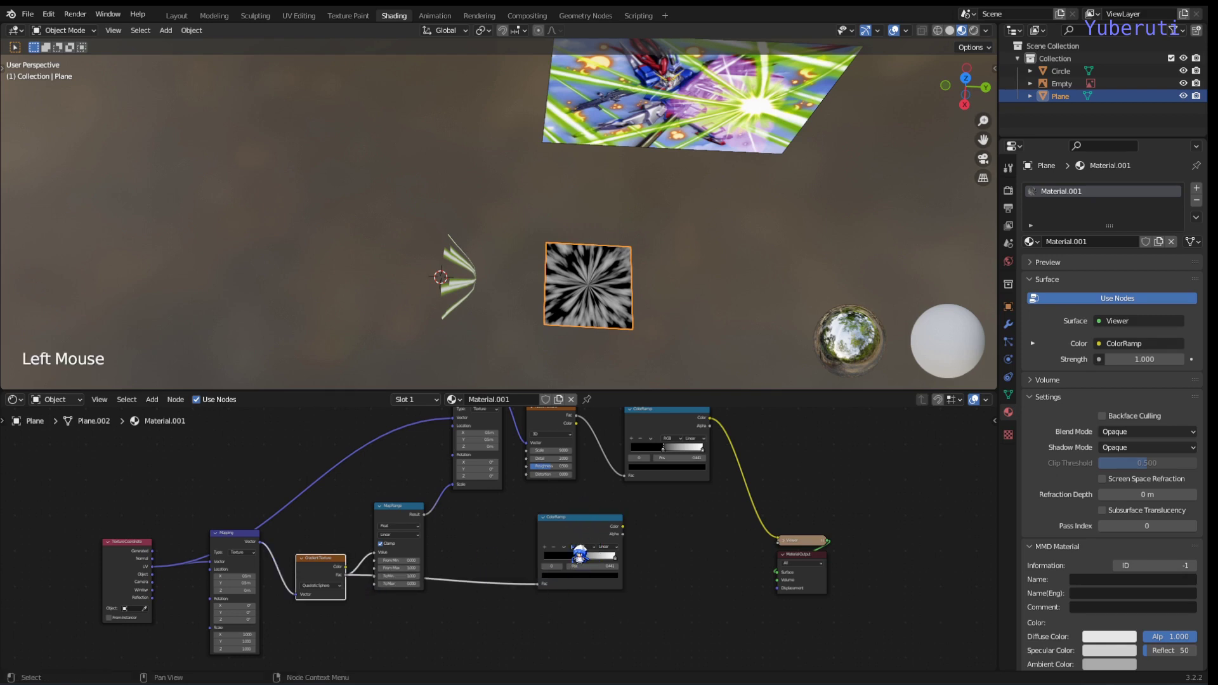
pyautogui.click(588, 537)
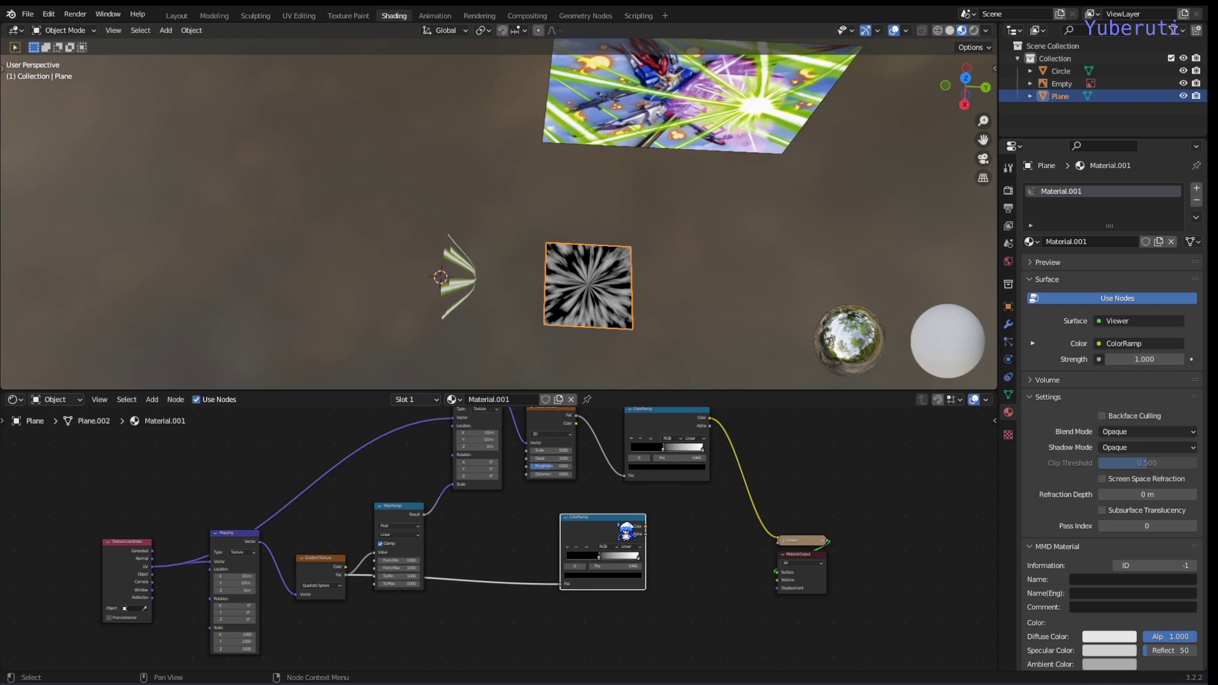
pyautogui.click(686, 504)
# - Blend both ColorRamps in a new Mix node and preview its result on the plane
pyautogui.press('shift+a')
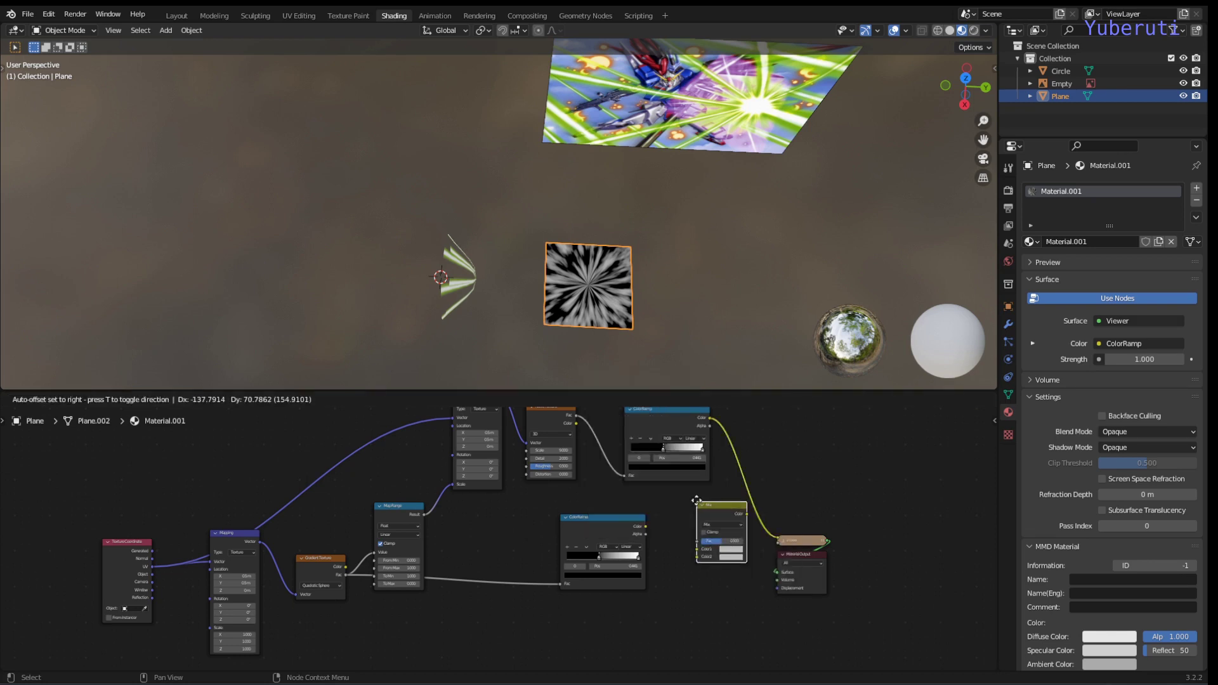
pyautogui.click(672, 543)
pyautogui.click(724, 439)
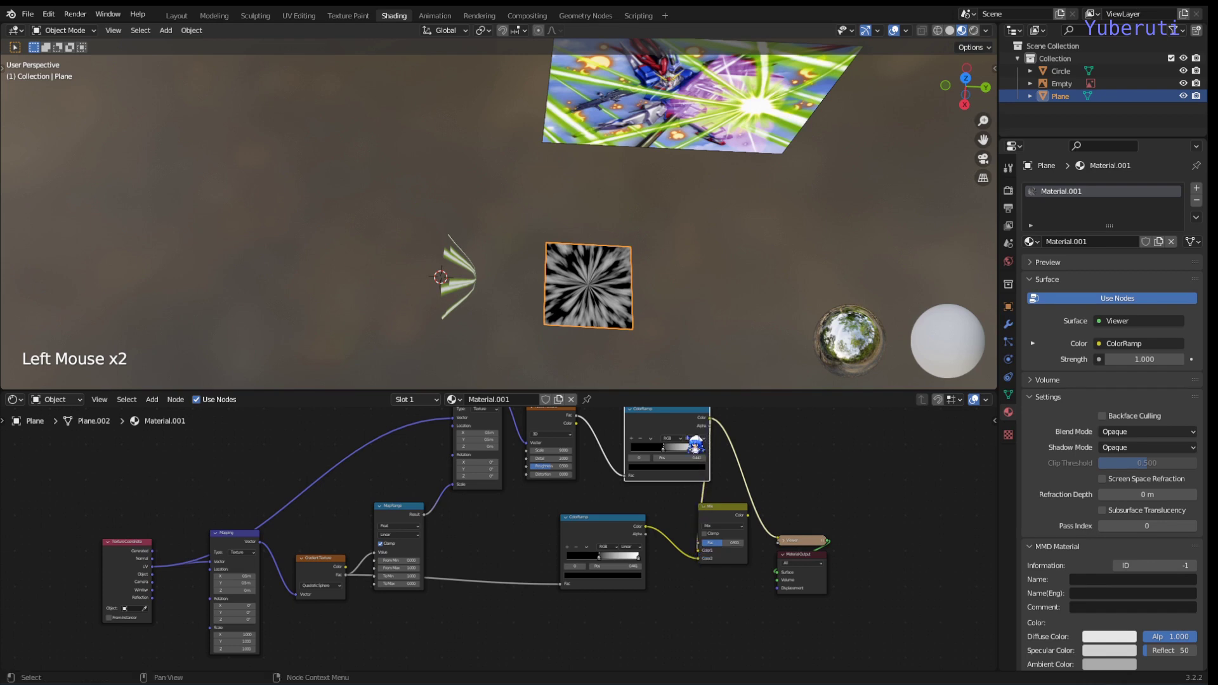
pyautogui.click(687, 434)
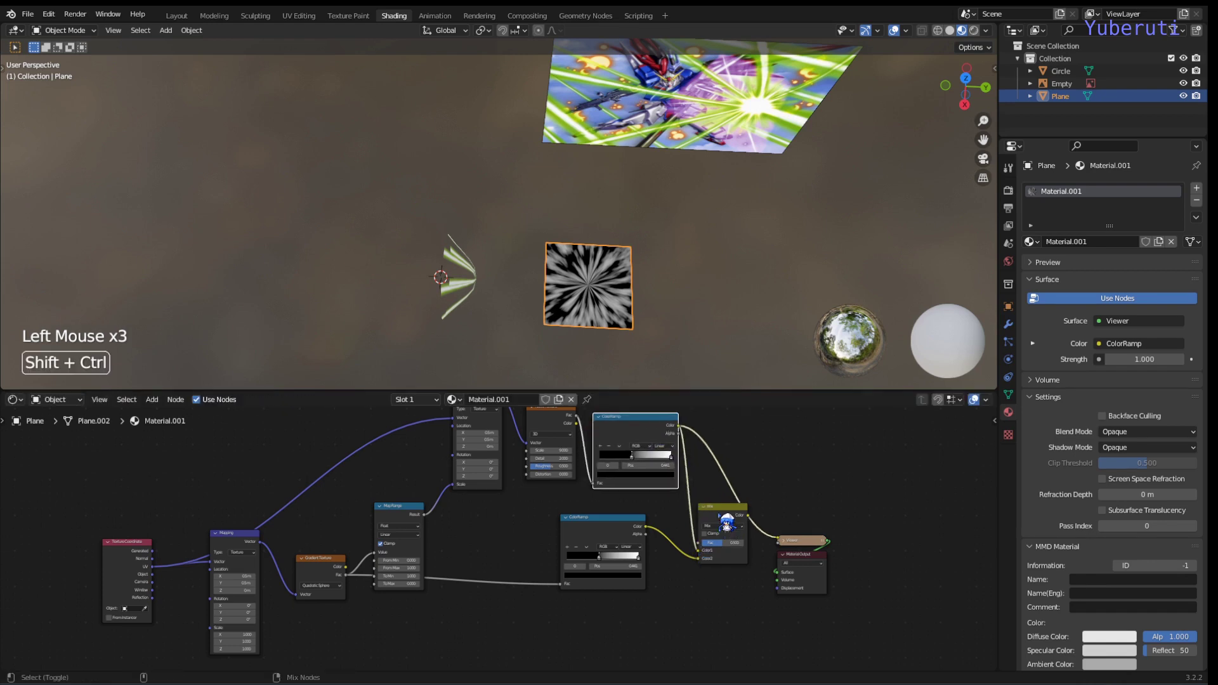
pyautogui.doubleClick(728, 525)
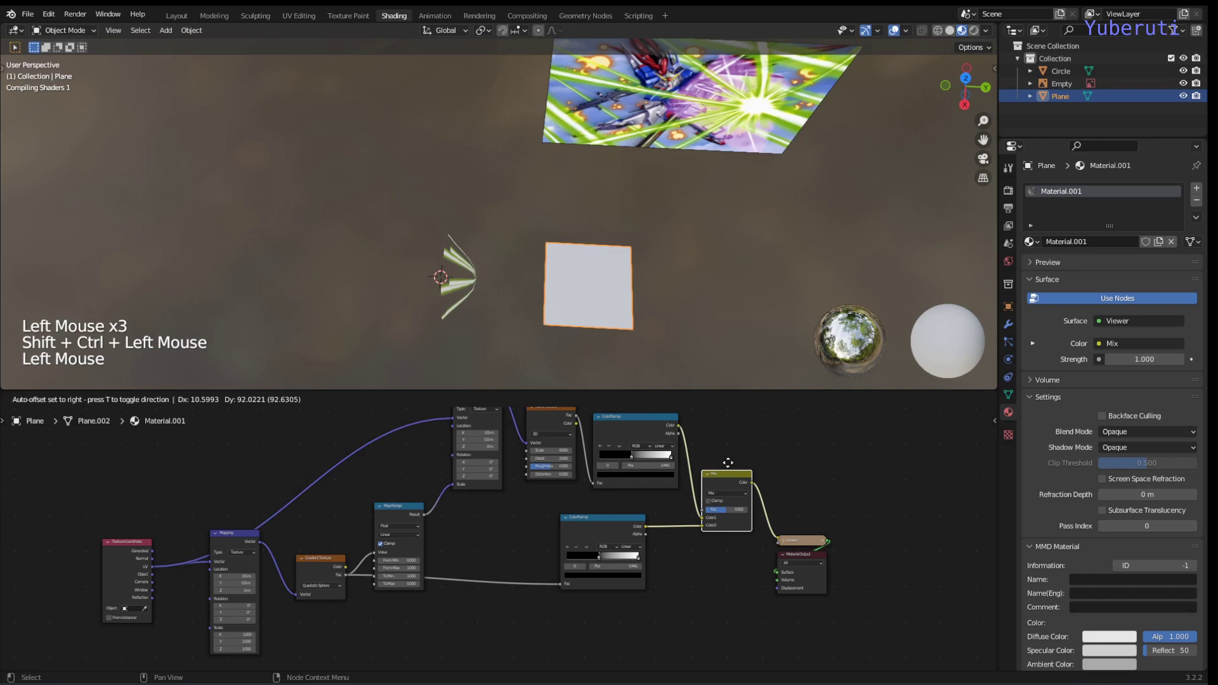
# - Duplicate a ColorRamp and insert it between the Mix node and the Viewer
pyautogui.press('shift+a')
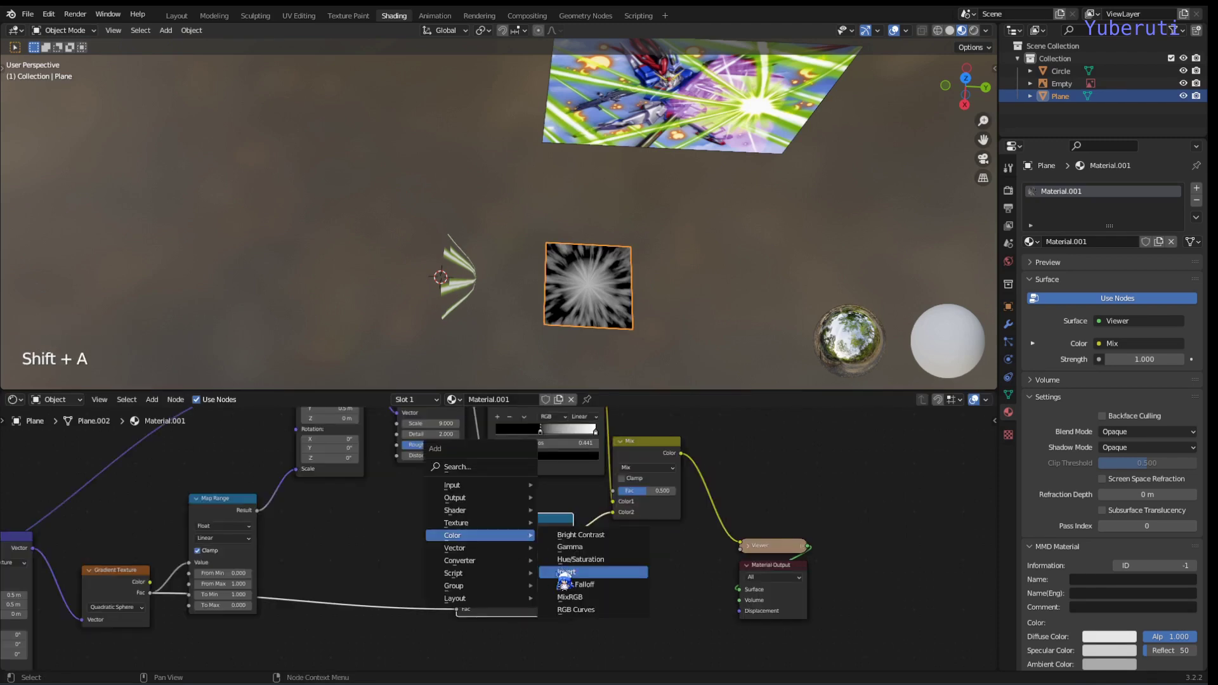
pyautogui.click(533, 542)
pyautogui.press('shift+d')
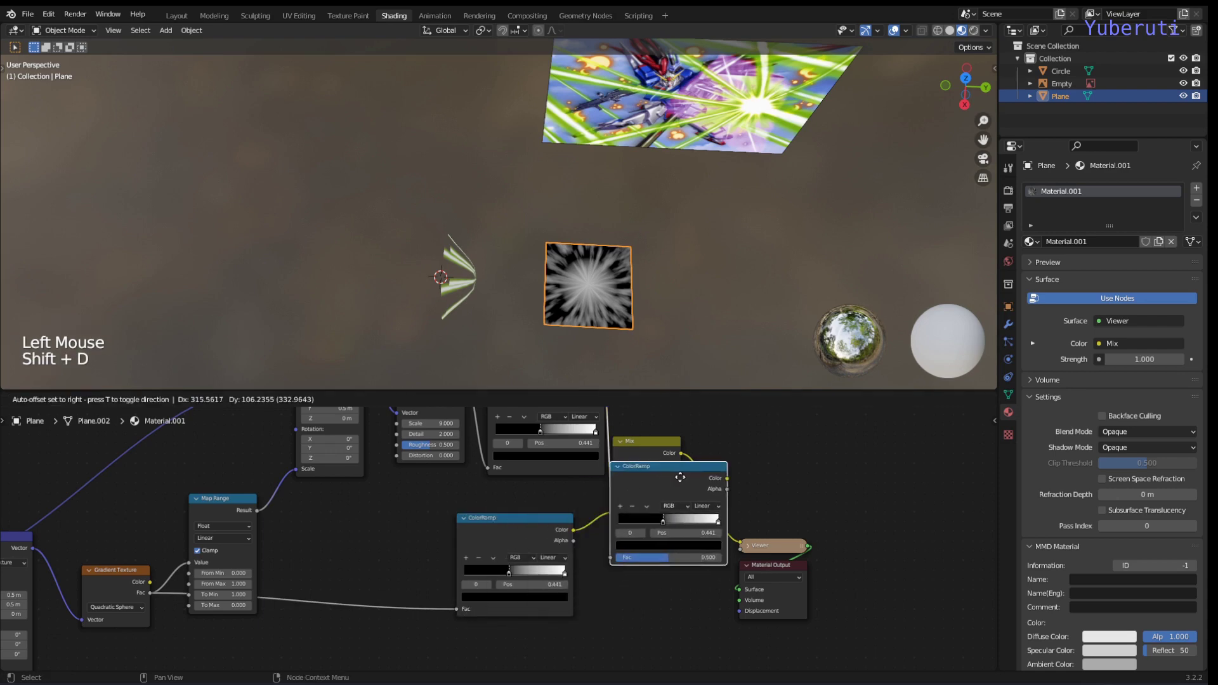
pyautogui.click(762, 489)
pyautogui.click(780, 520)
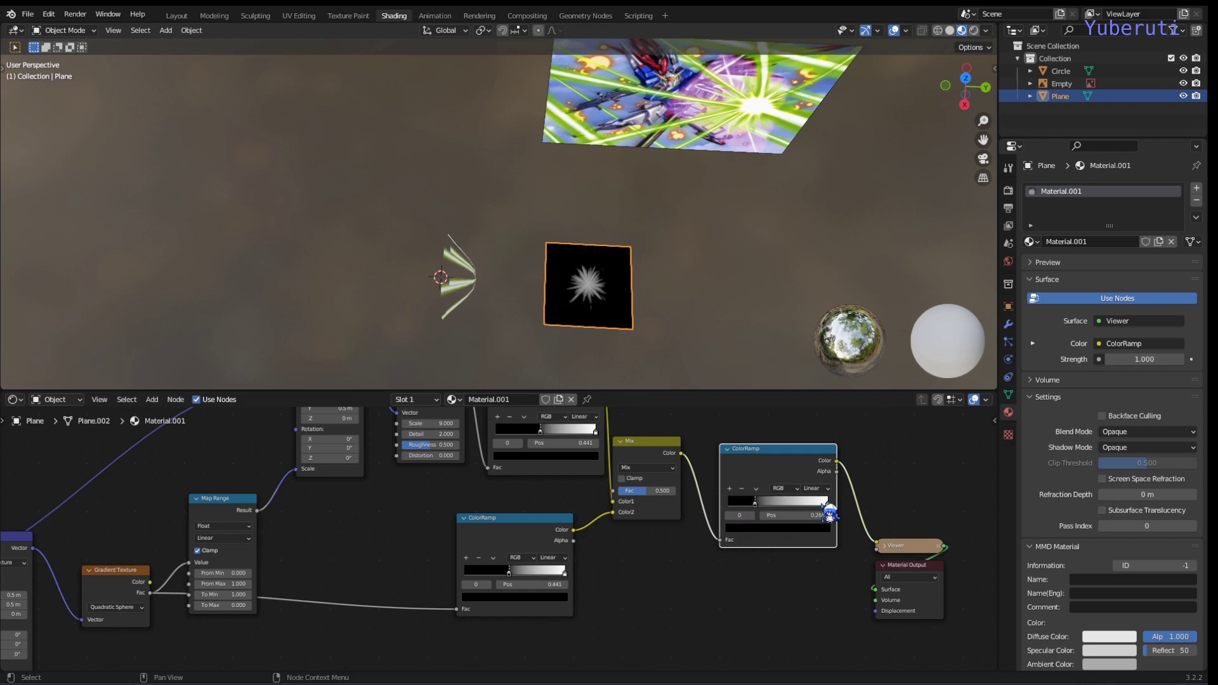
# - Set the new ramp's black stop near 0.23 and white stop at the end for a soft white starburst
pyautogui.click(831, 519)
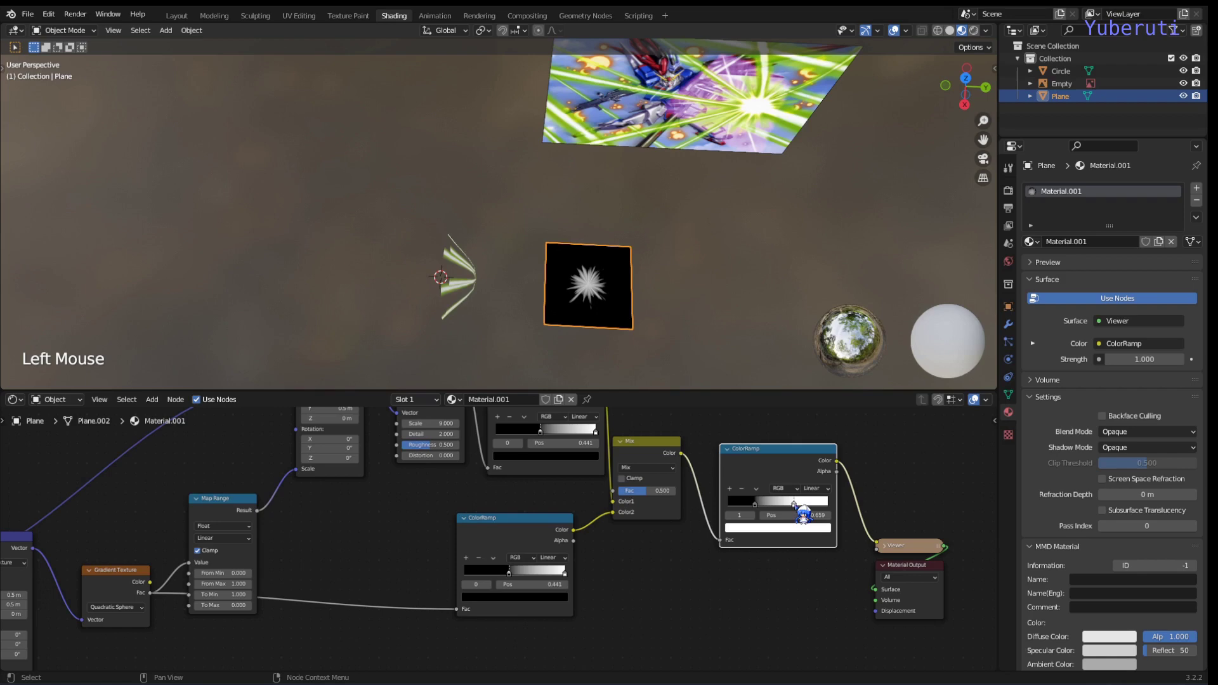
pyautogui.scroll(3)
pyautogui.scroll(-3)
pyautogui.middleClick(671, 325)
pyautogui.click(645, 470)
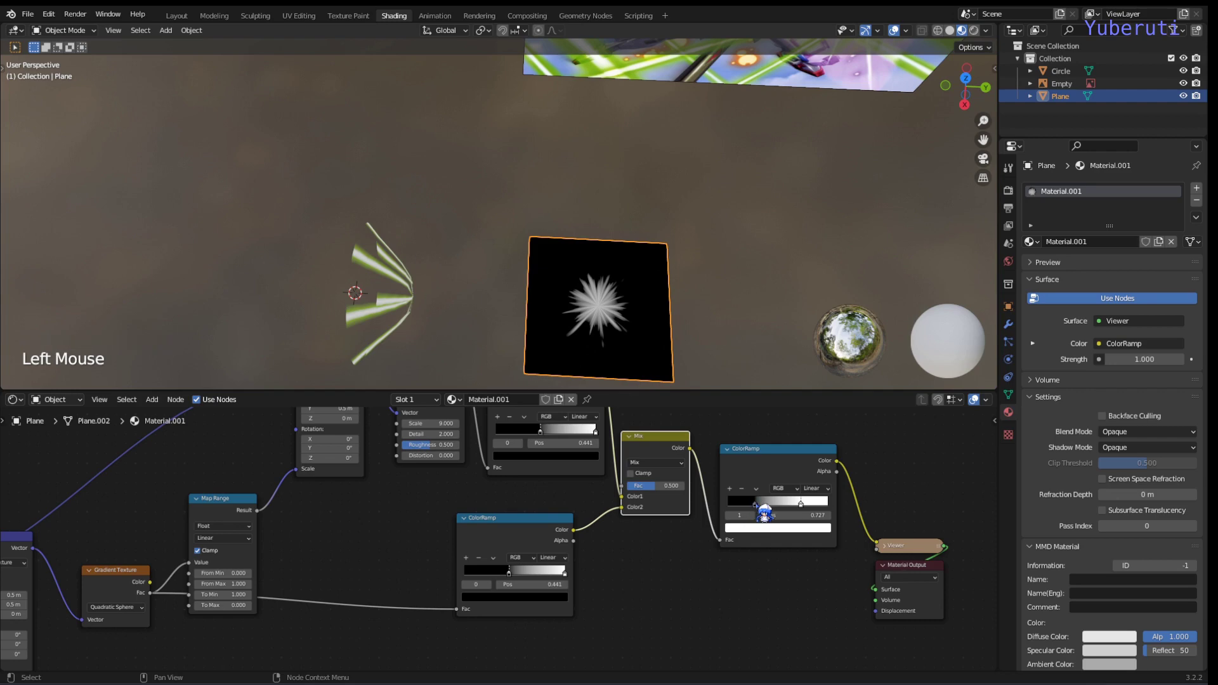
pyautogui.click(765, 516)
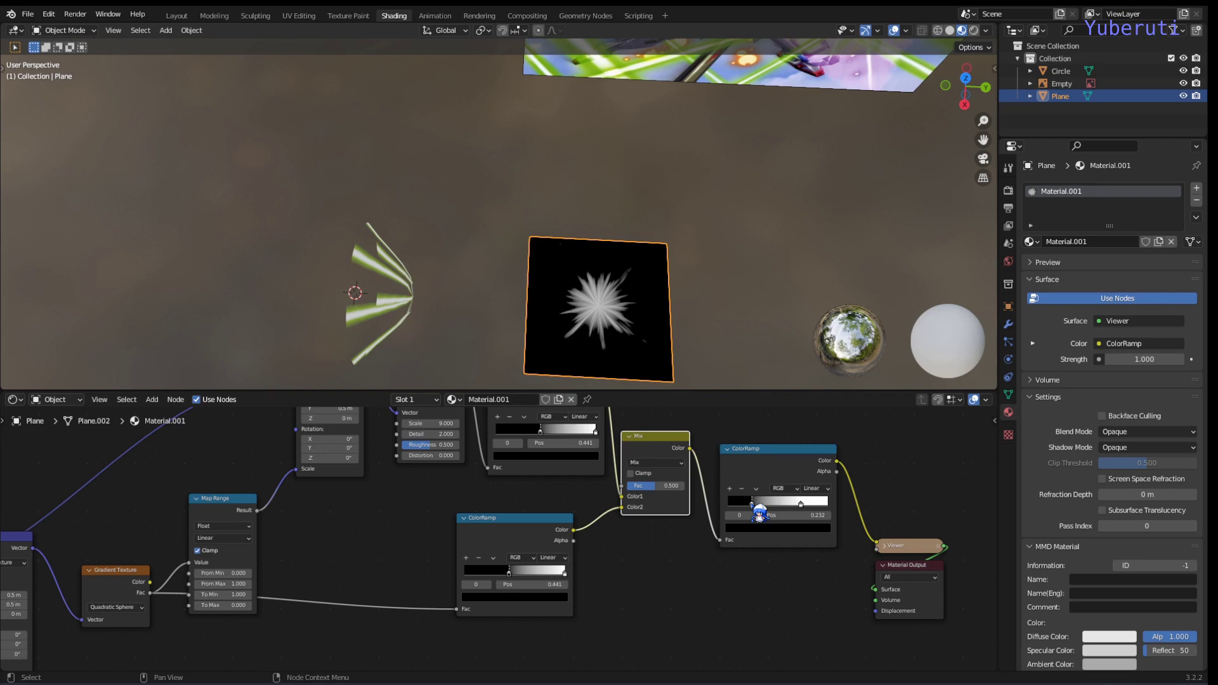
pyautogui.click(810, 516)
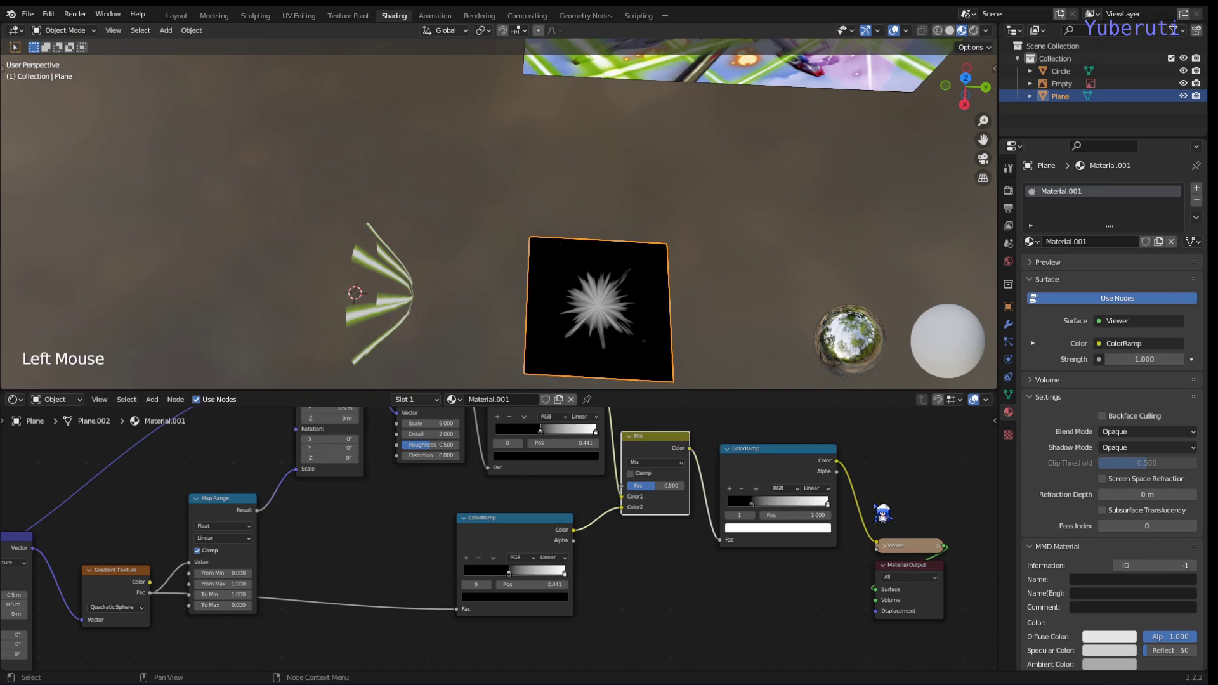
pyautogui.click(792, 464)
pyautogui.scroll(-3)
pyautogui.click(432, 491)
pyautogui.click(630, 512)
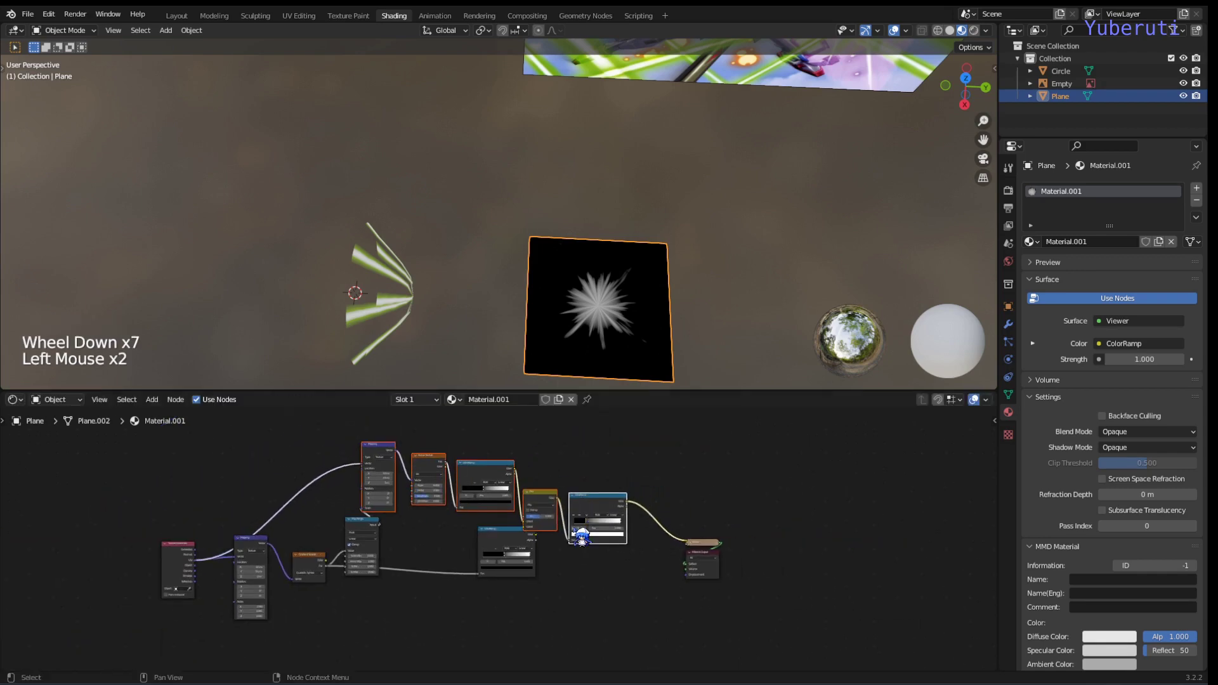
# - Add Emission, Transparent BSDF and Mix Shader nodes, wiring both shaders into the Mix Shader
pyautogui.click(505, 548)
pyautogui.click(574, 582)
pyautogui.click(614, 586)
pyautogui.press('shift+a')
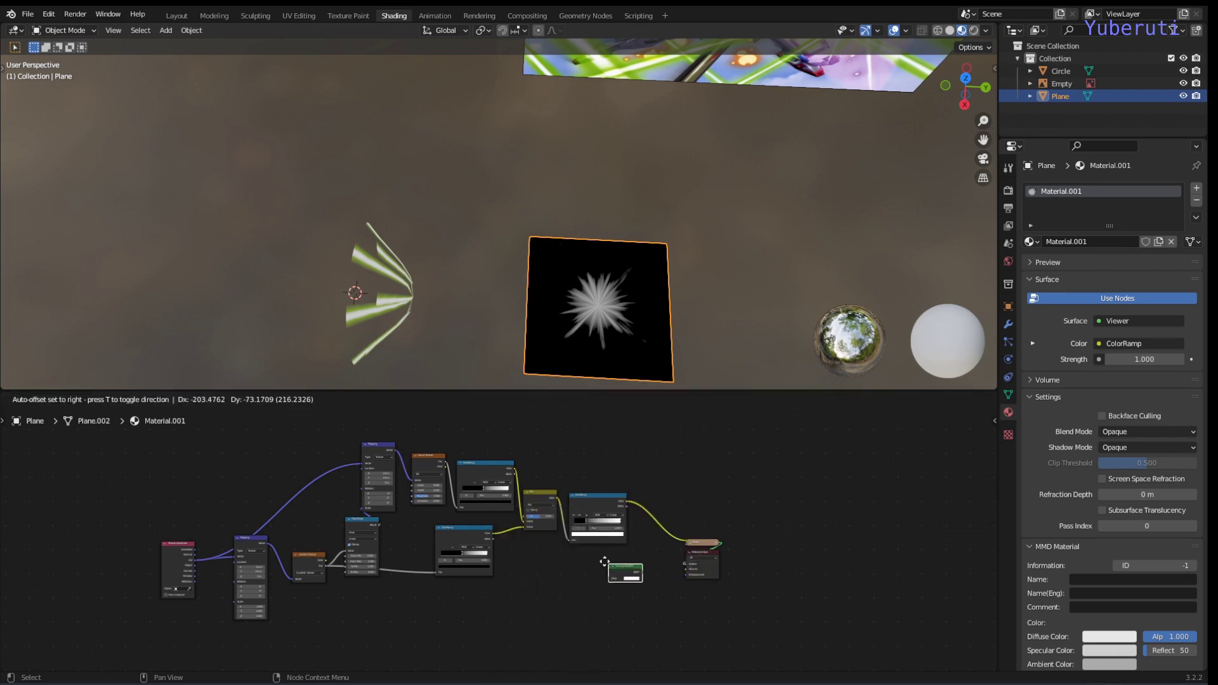
pyautogui.press('shift+a')
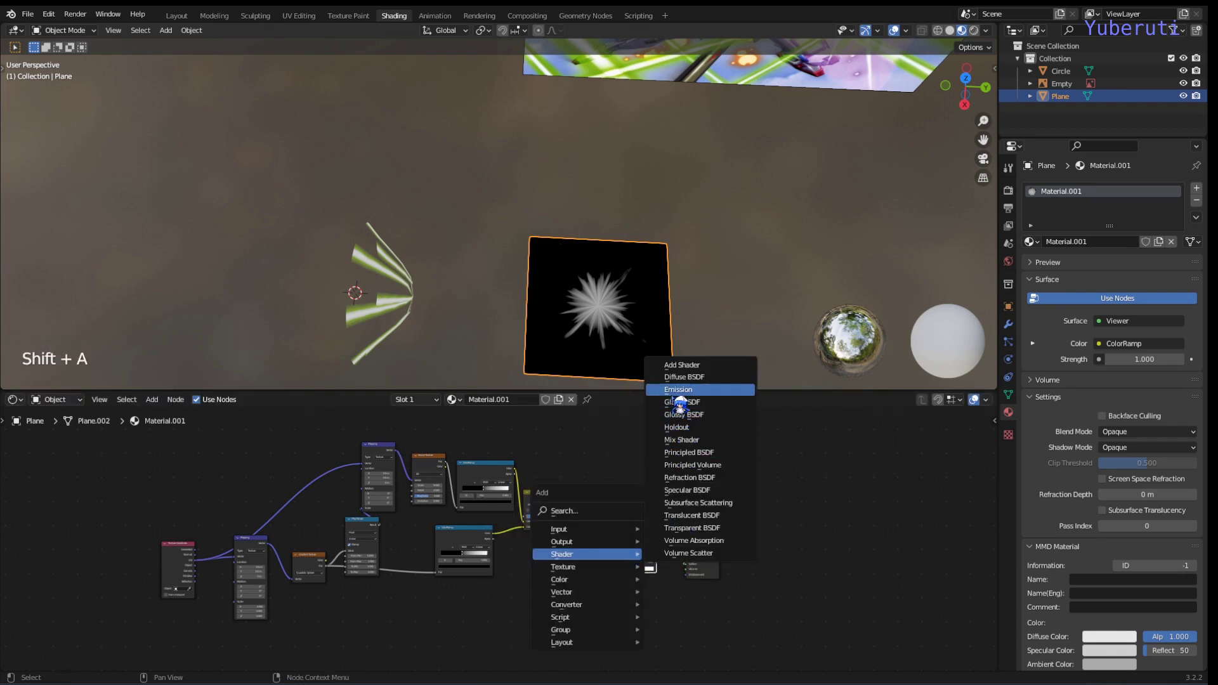
pyautogui.press('shift+a')
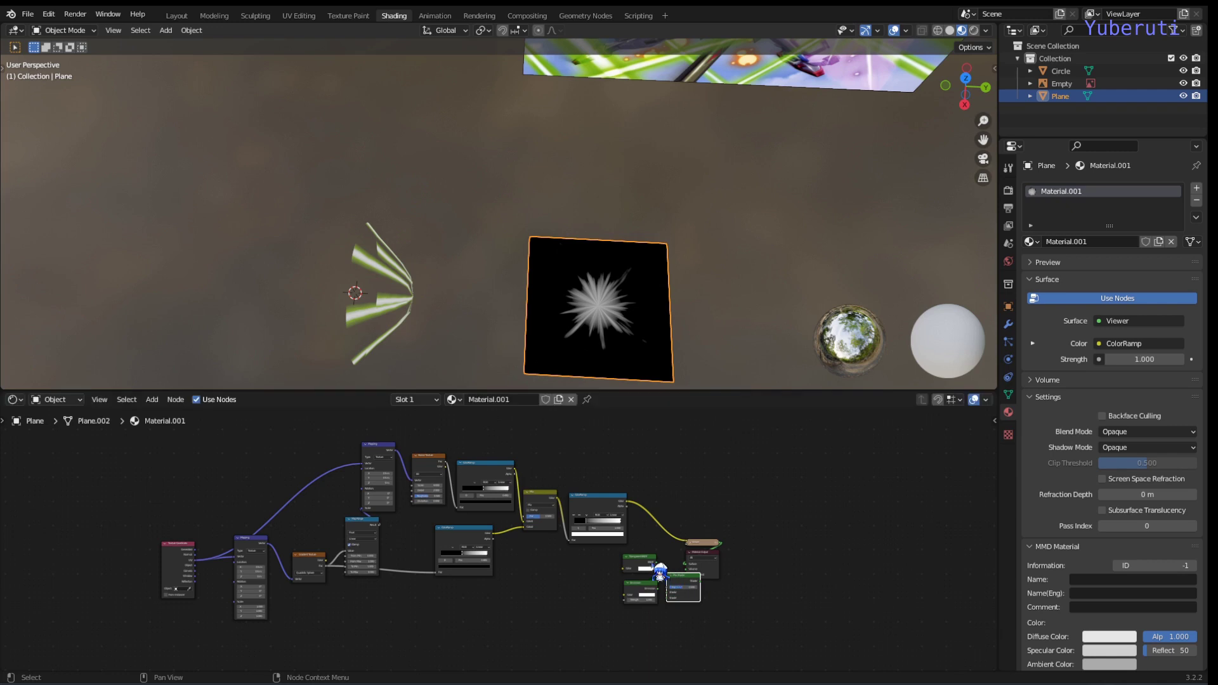
pyautogui.click(656, 575)
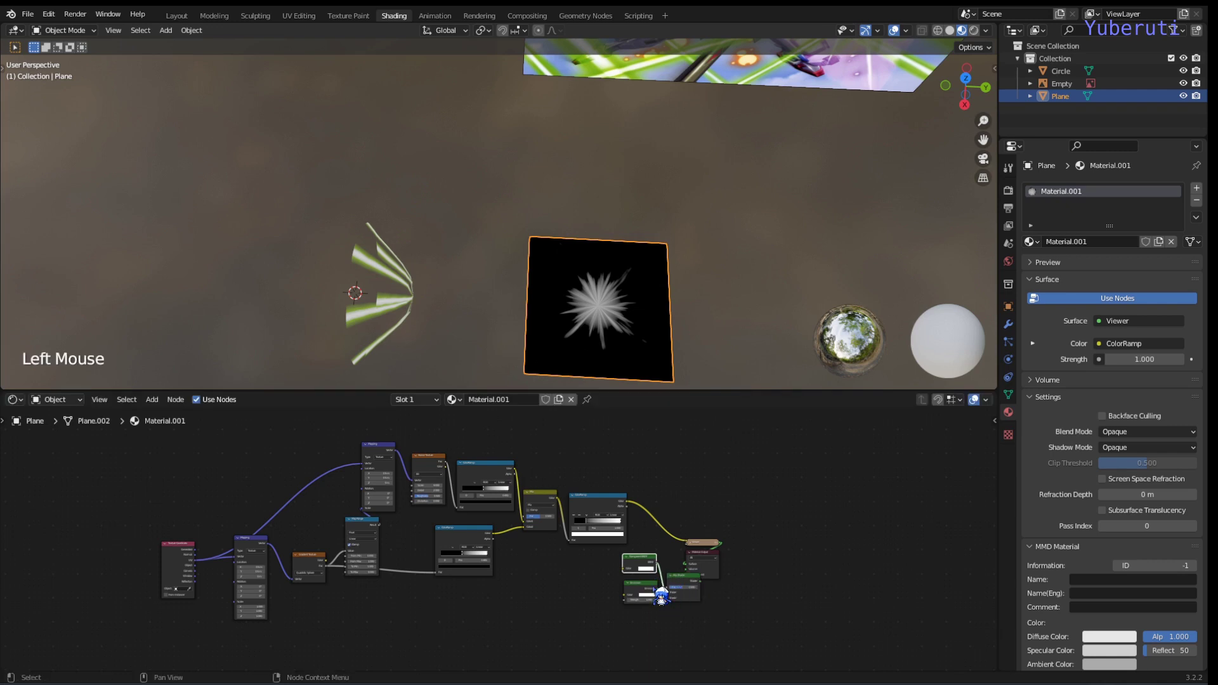
pyautogui.click(675, 609)
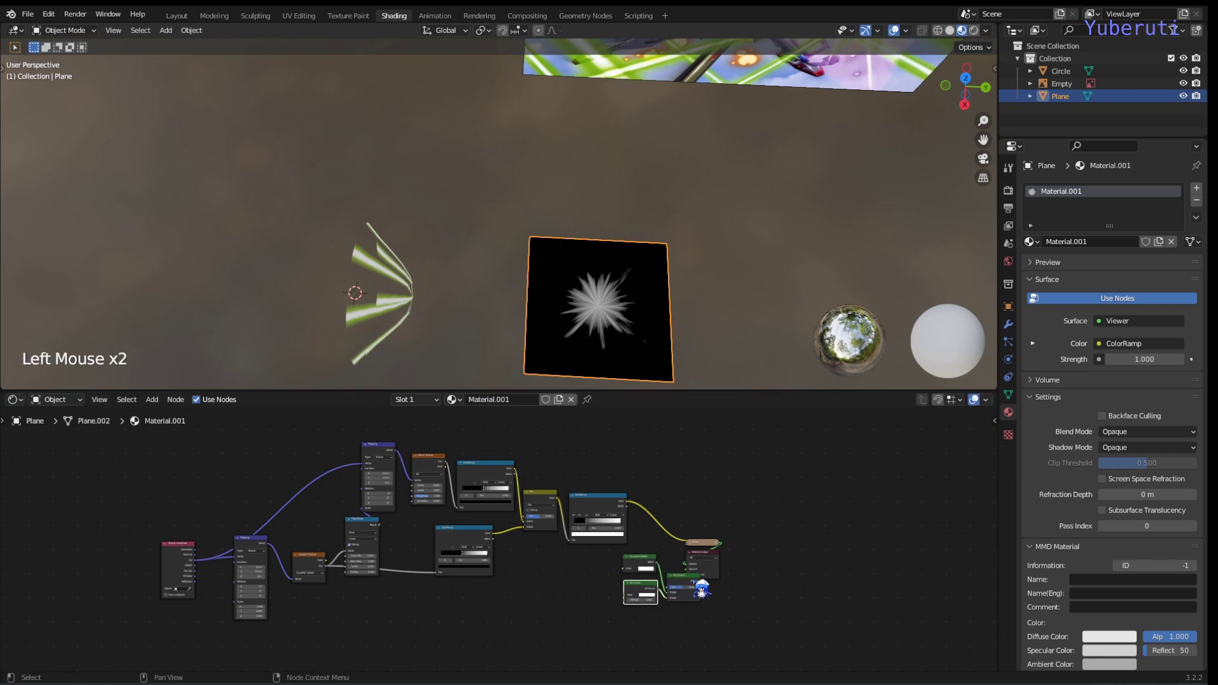
pyautogui.click(709, 597)
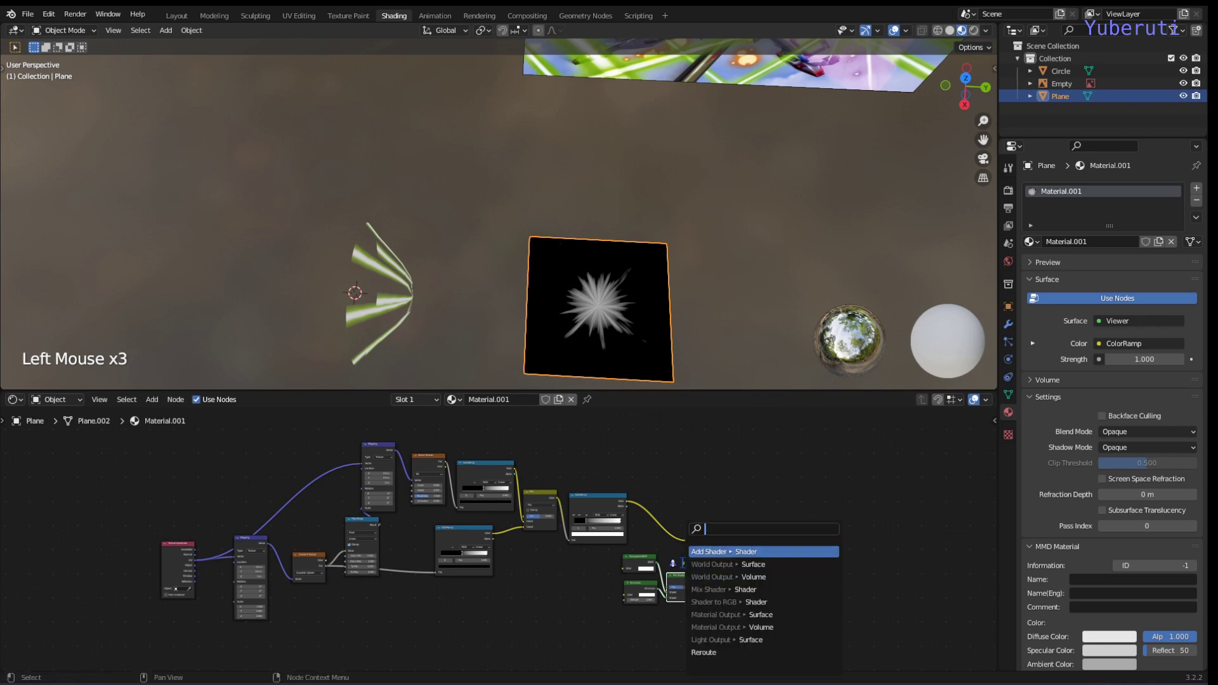
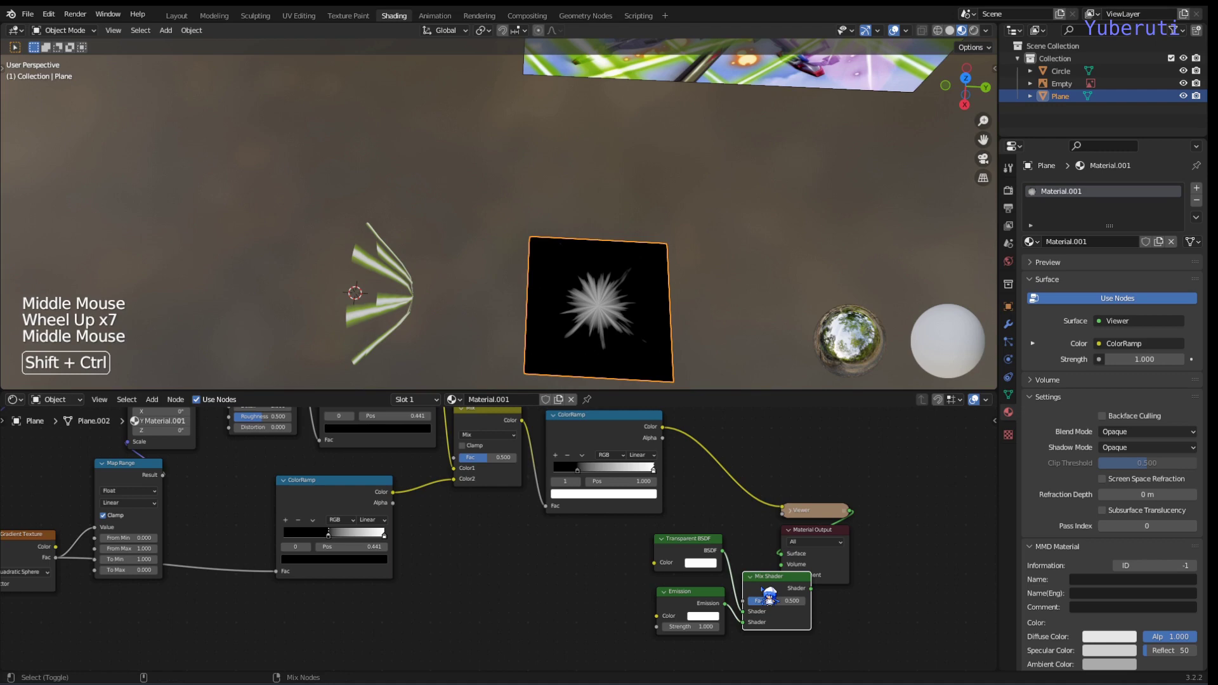
# - Wire the Mix Shader to the output and drive its factor with the ColorRamp burst mask
pyautogui.click(770, 599)
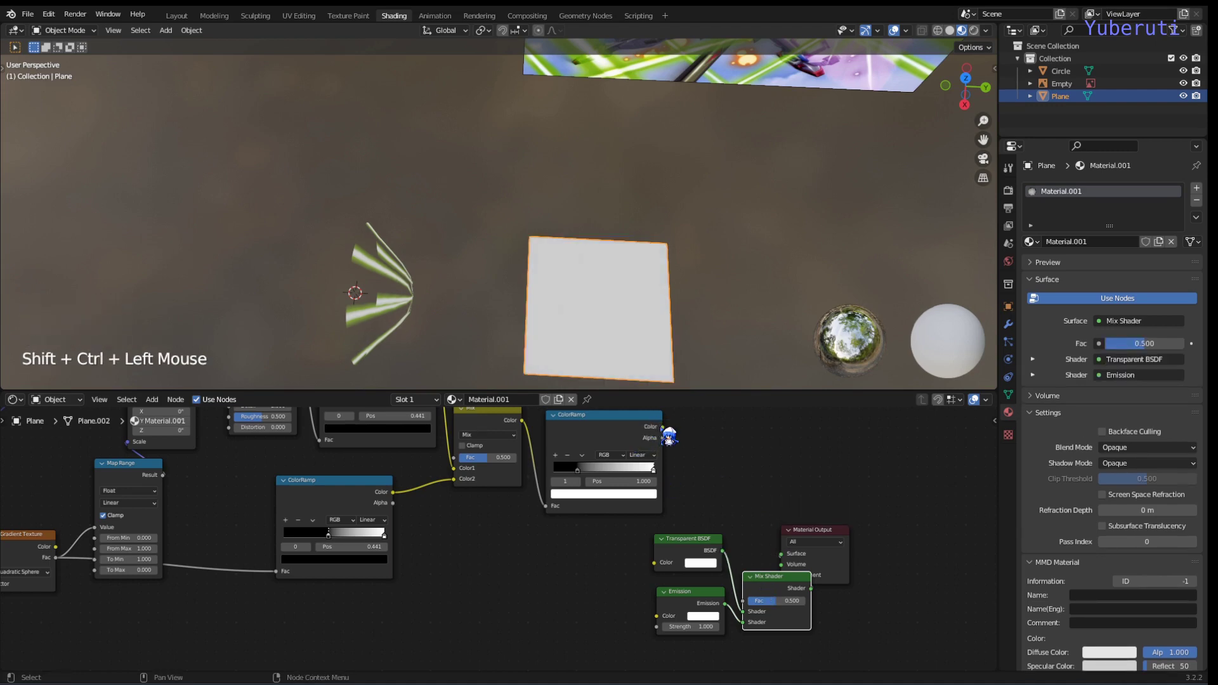
pyautogui.click(675, 439)
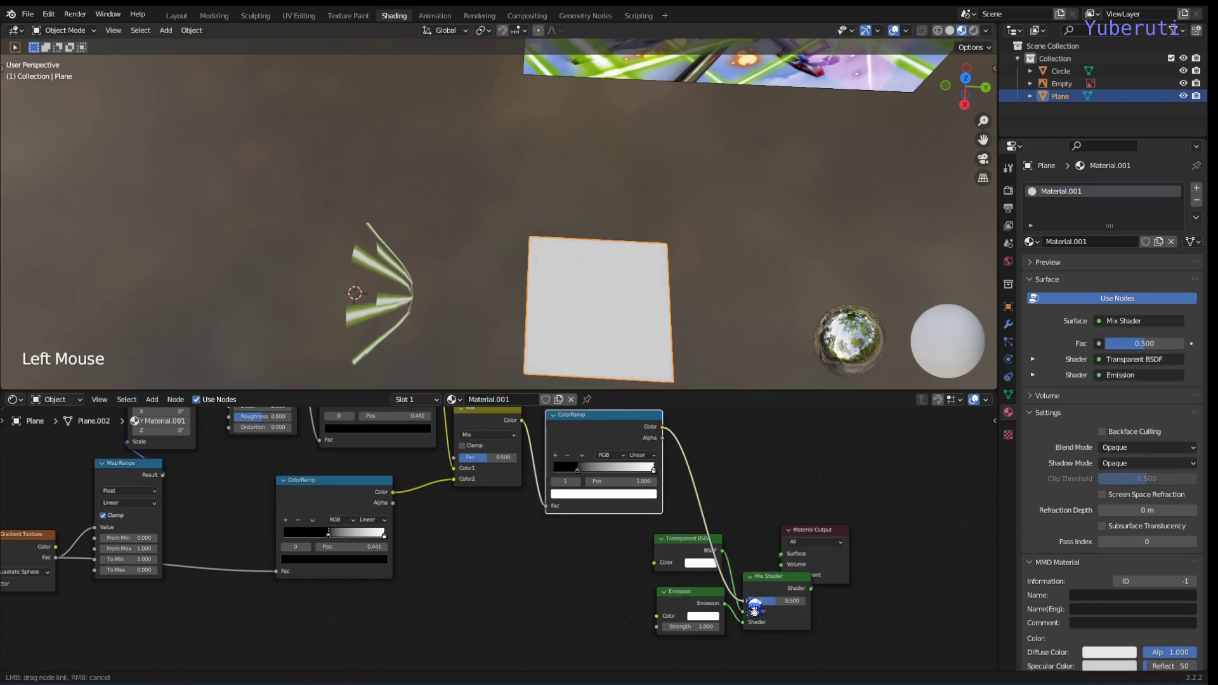
pyautogui.click(704, 575)
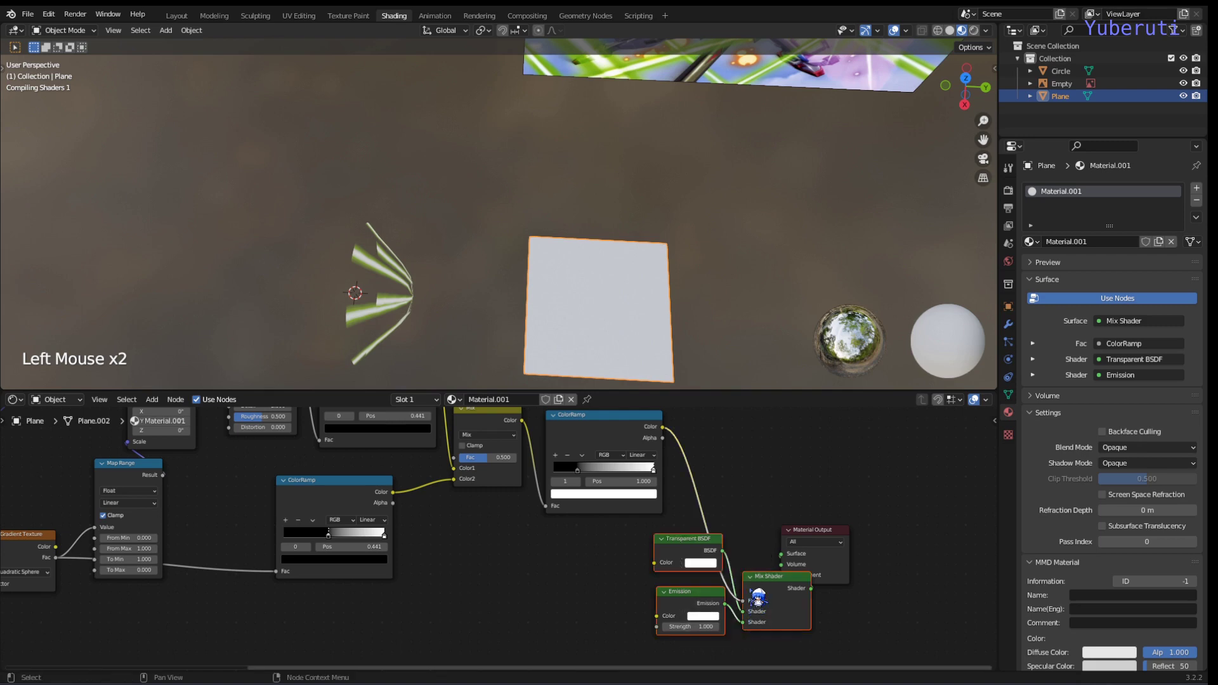
pyautogui.click(708, 563)
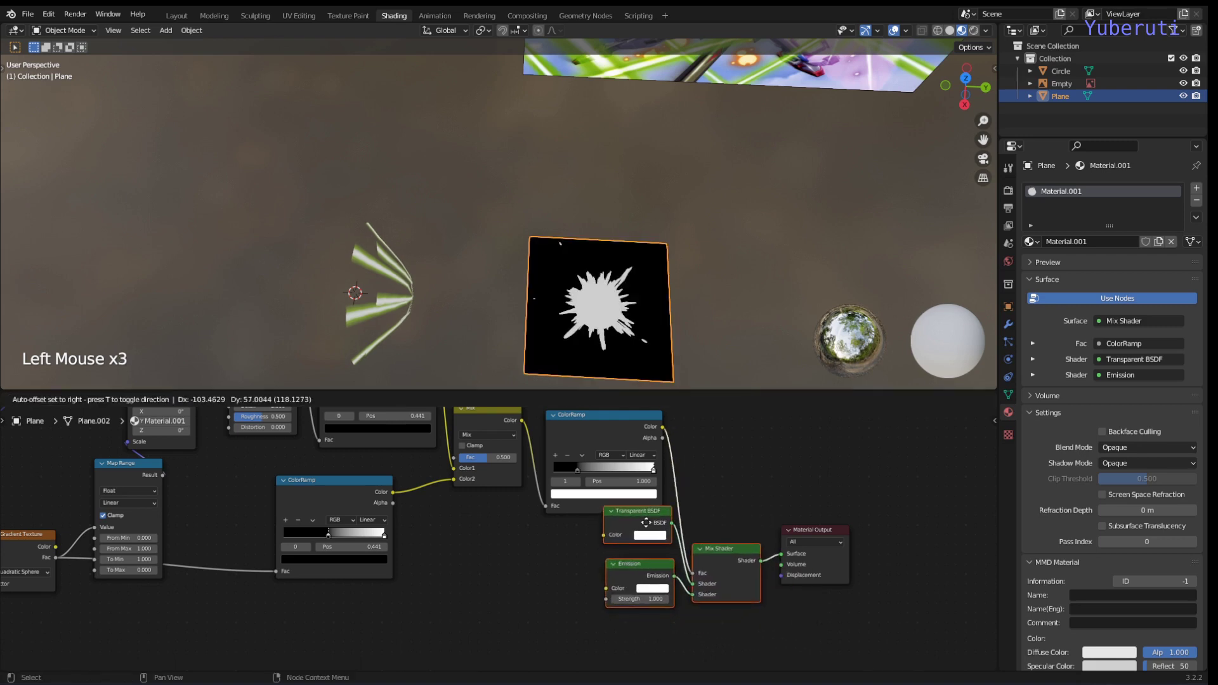
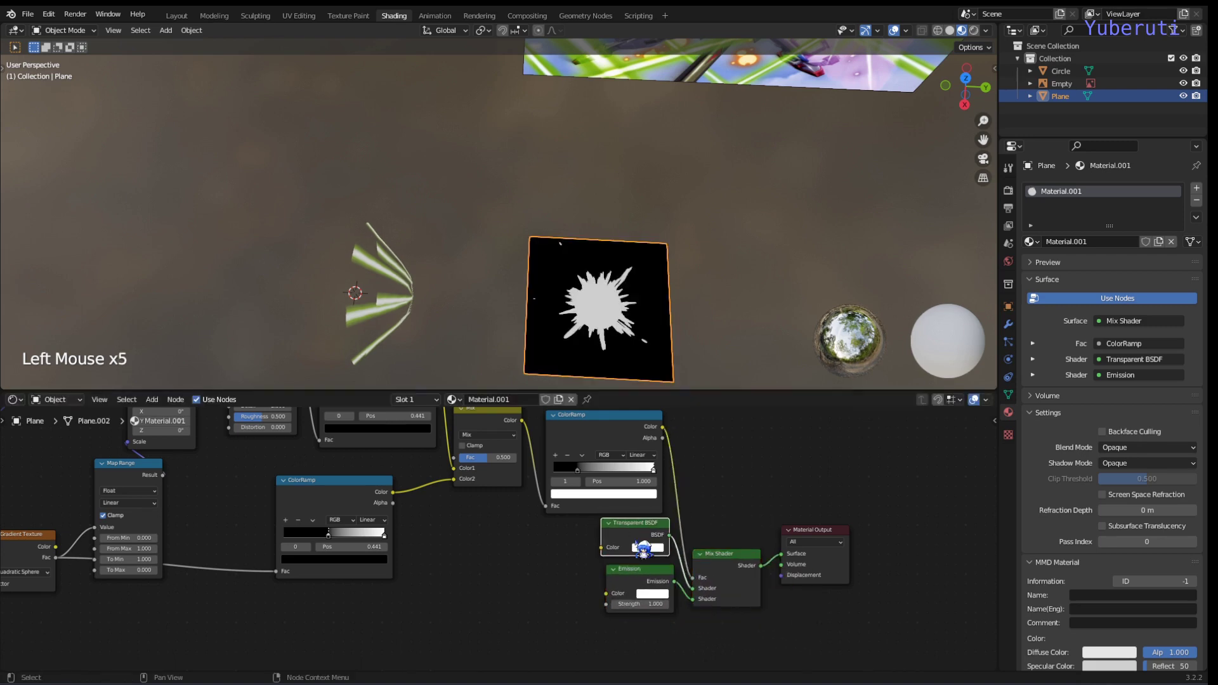
pyautogui.click(646, 588)
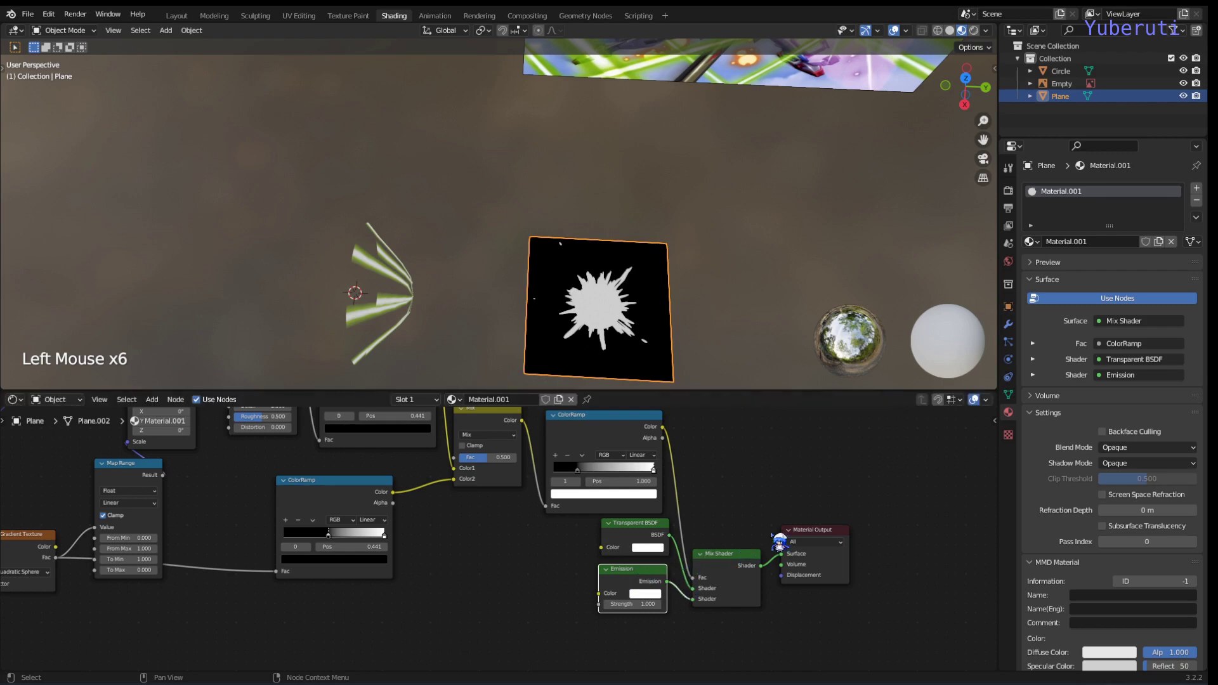
# - Set the material's Blend Mode to Alpha Blend so black areas become see-through
pyautogui.click(1131, 457)
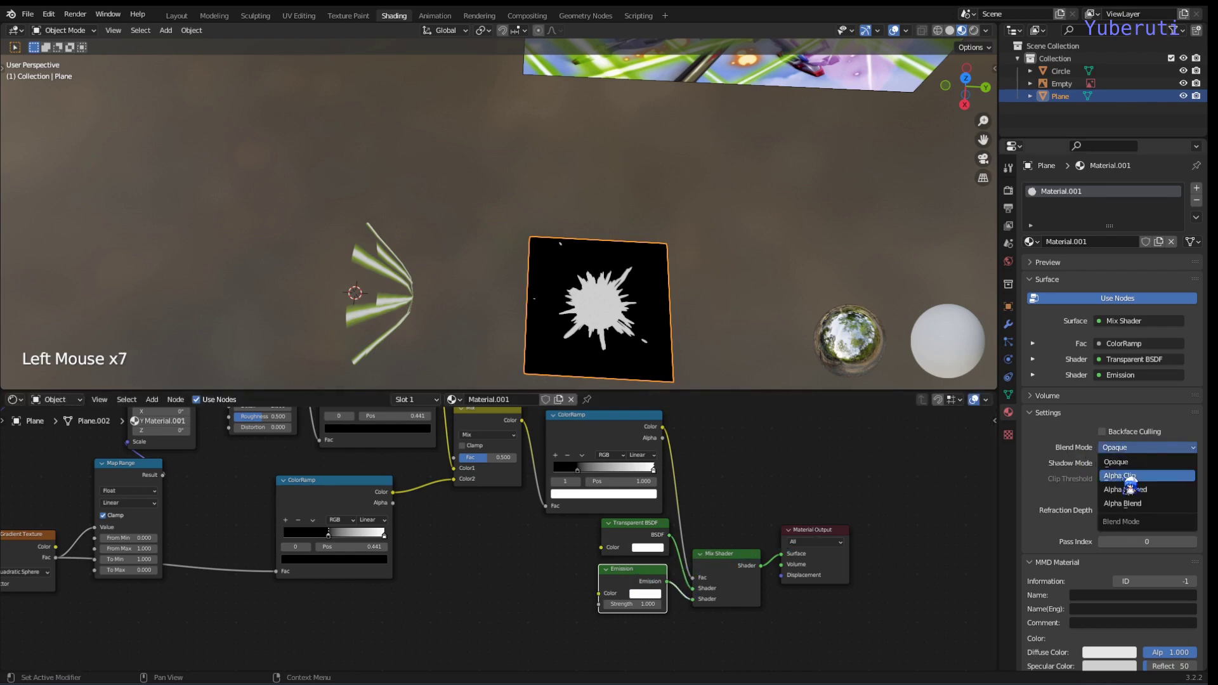
pyautogui.click(1129, 480)
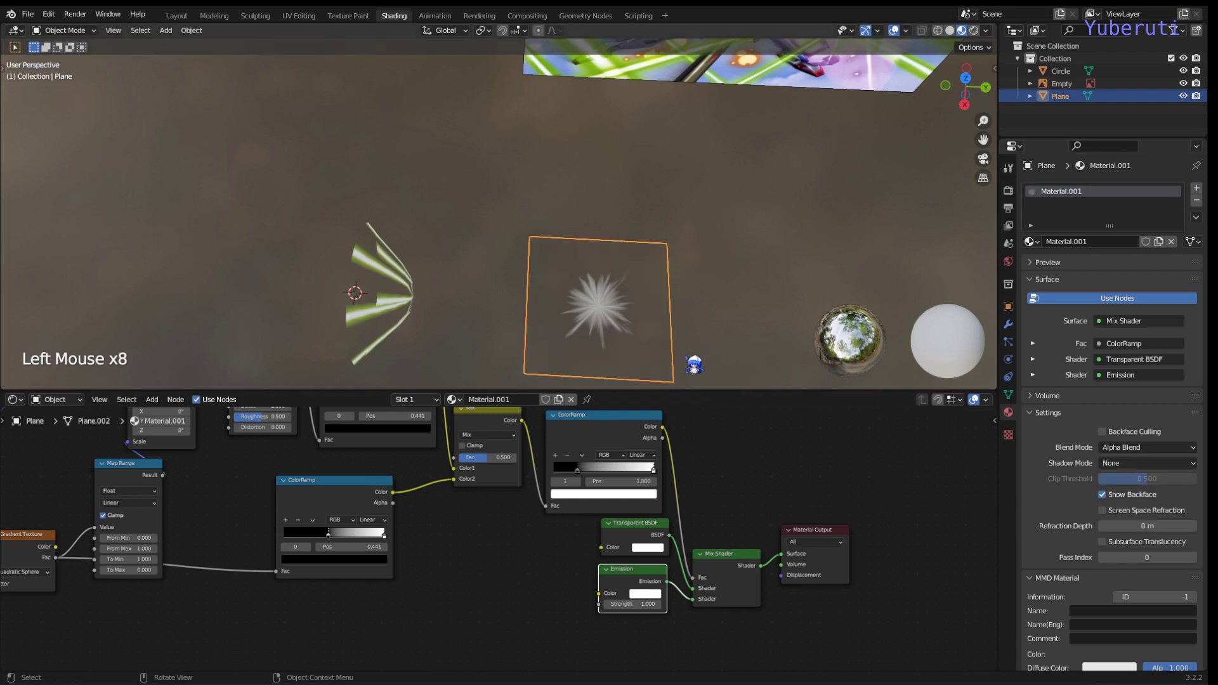
# - Add a new ColorRamp node and feed the burst mask into its Fac input
pyautogui.scroll(3)
pyautogui.scroll(-3)
pyautogui.scroll(-3)
pyautogui.scroll(-3)
pyautogui.middleClick(688, 251)
pyautogui.scroll(3)
pyautogui.scroll(-3)
pyautogui.click(556, 583)
pyautogui.press('shift+a')
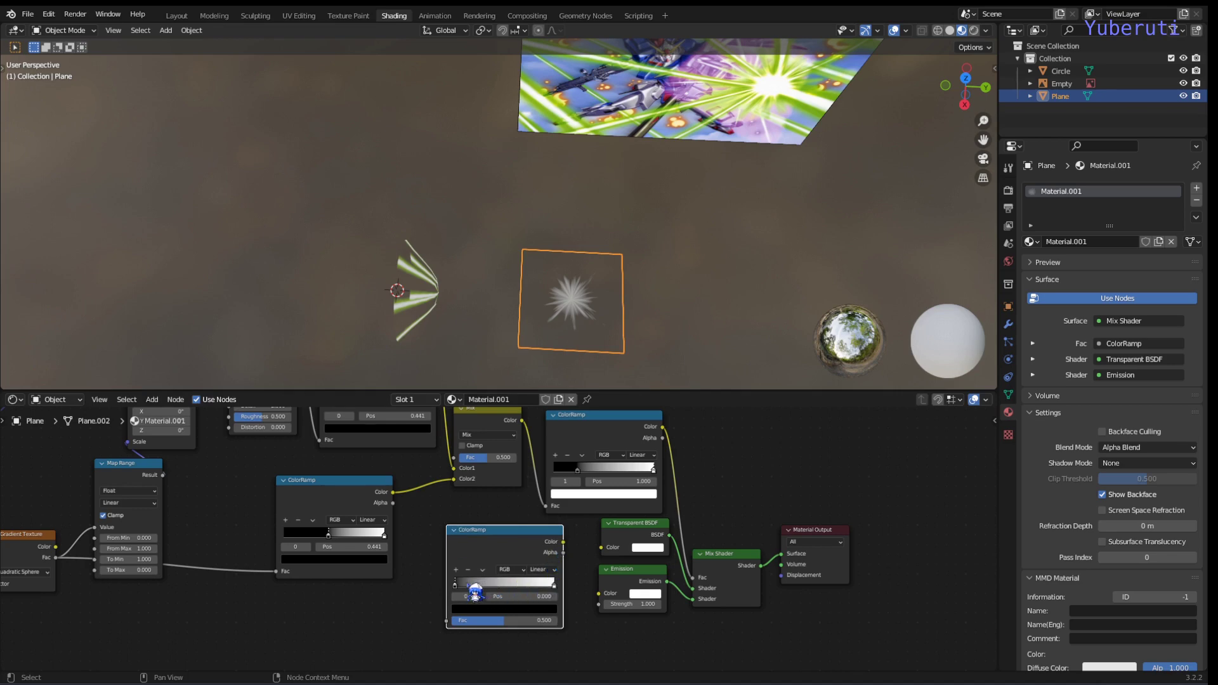
pyautogui.click(488, 620)
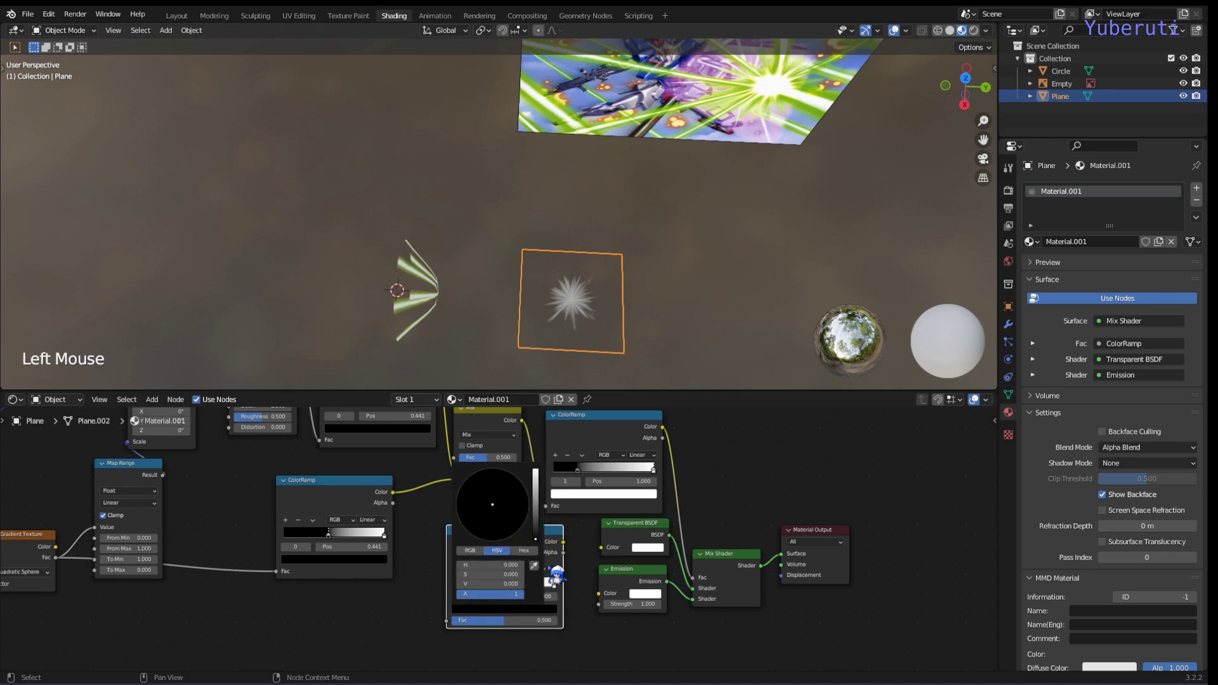
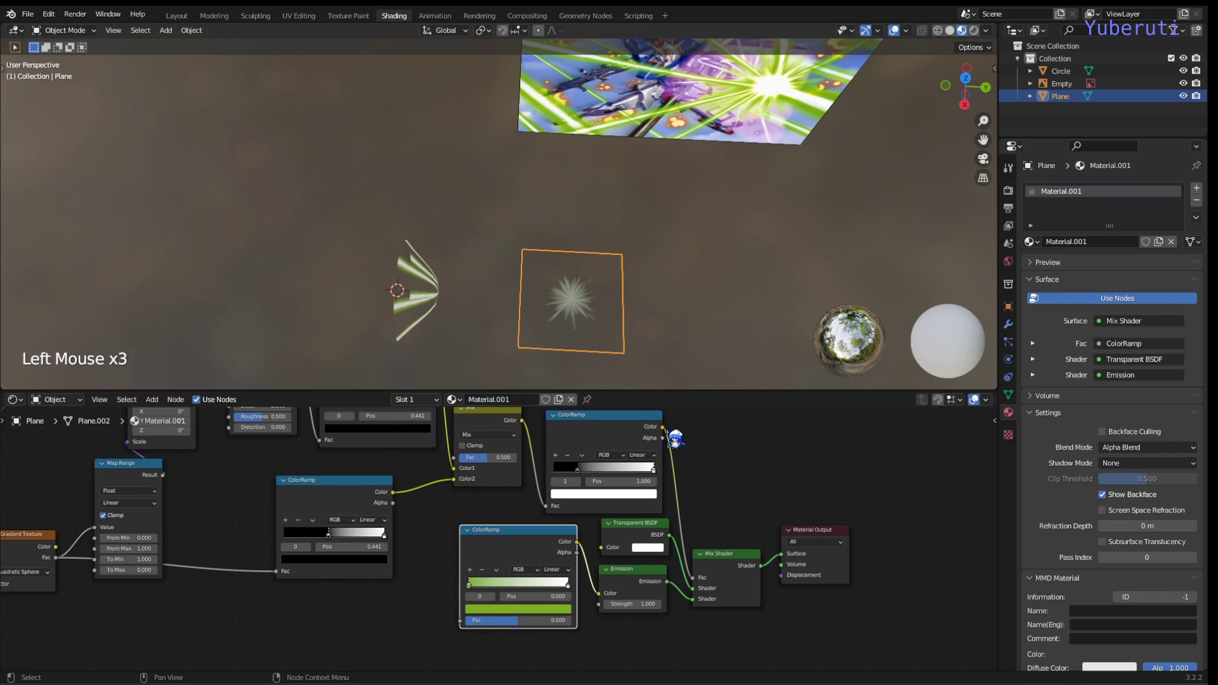
pyautogui.click(673, 442)
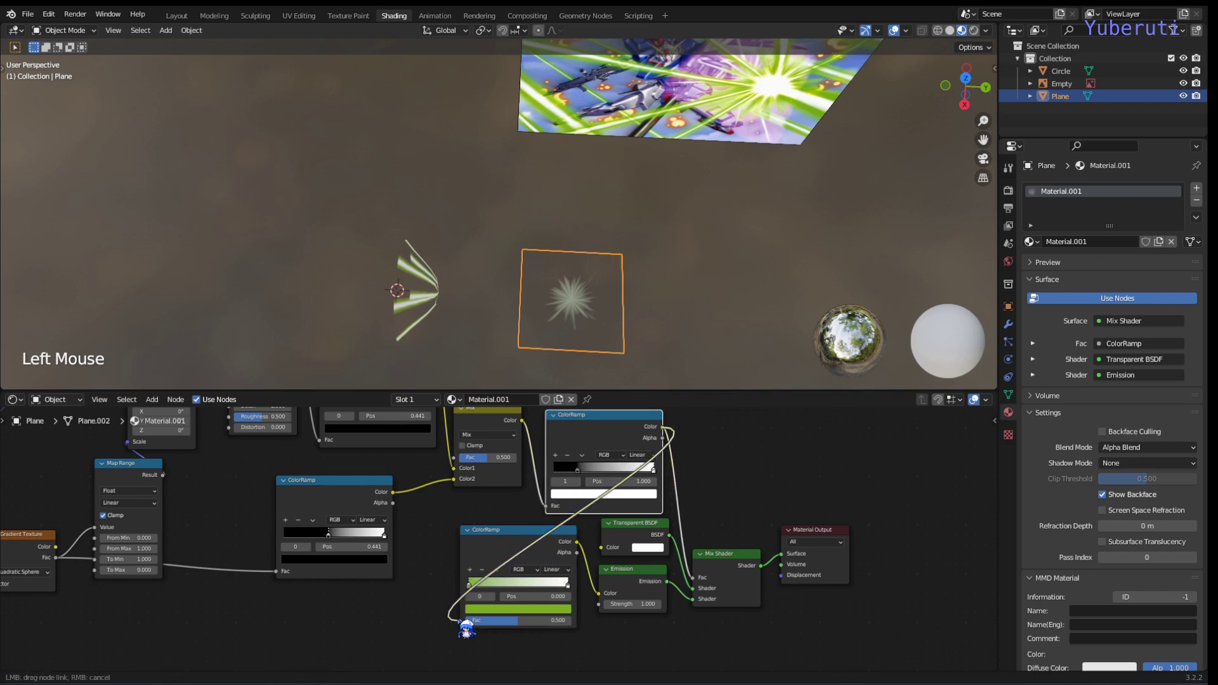
pyautogui.click(520, 560)
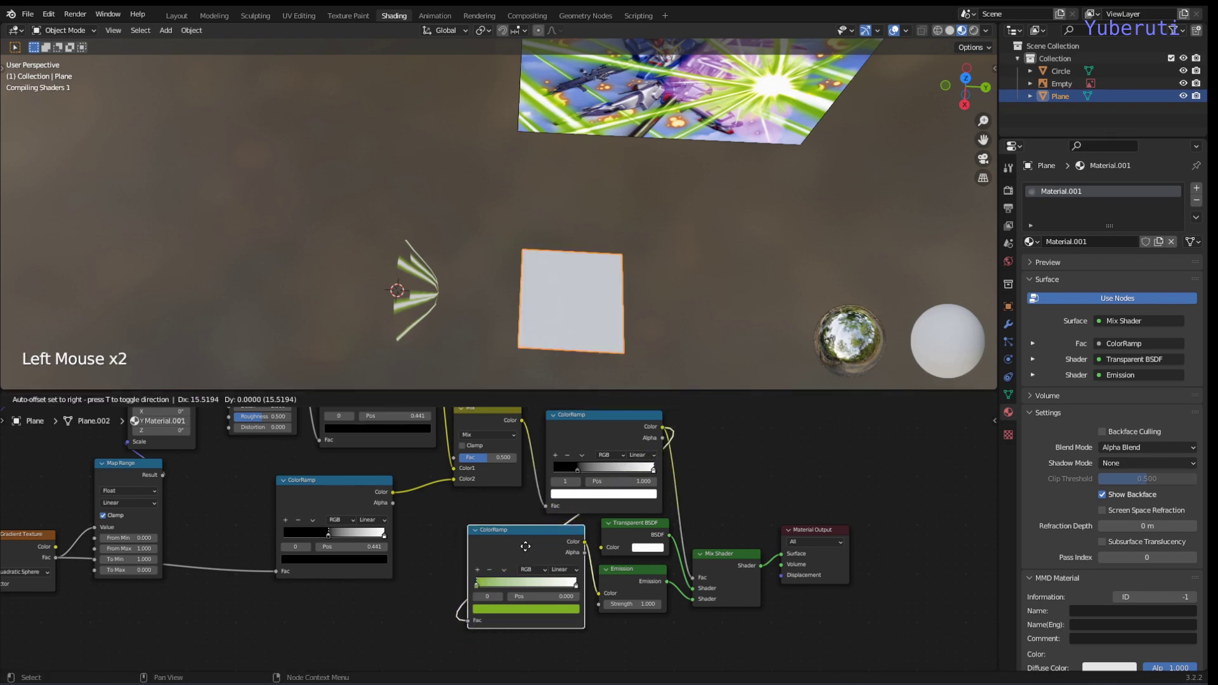
# - Set the ramp stops to green and white and adjust their positions
pyautogui.scroll(3)
pyautogui.scroll(-3)
pyautogui.middleClick(649, 302)
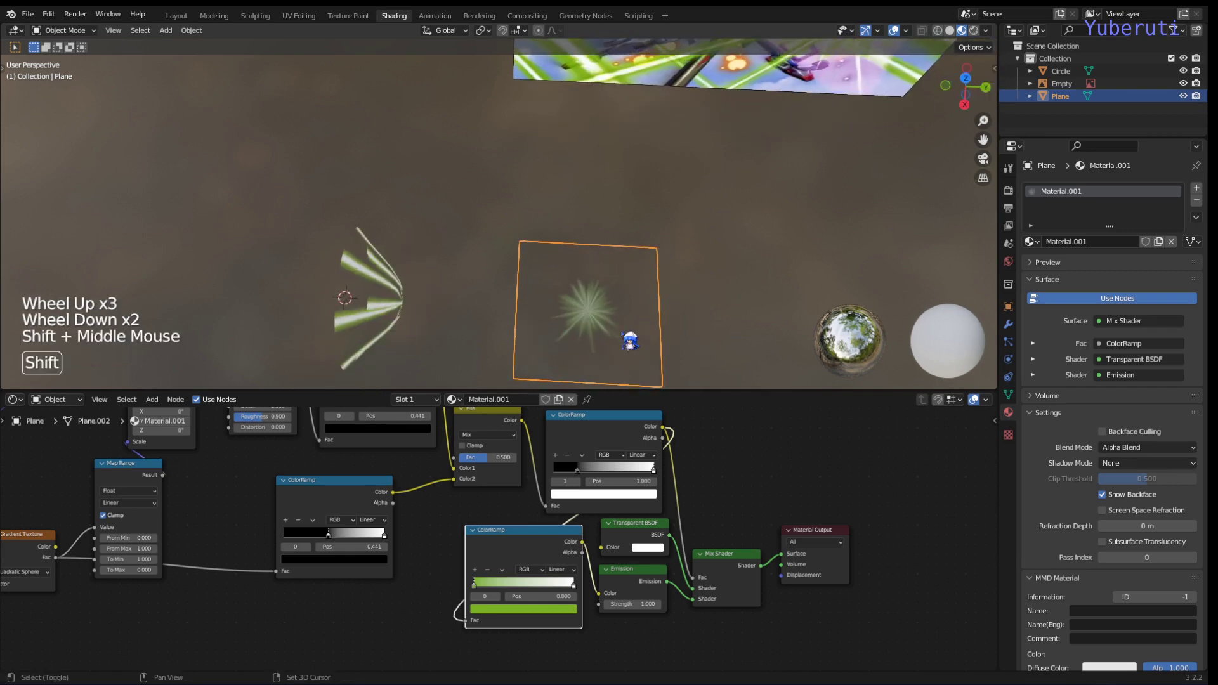
pyautogui.click(483, 598)
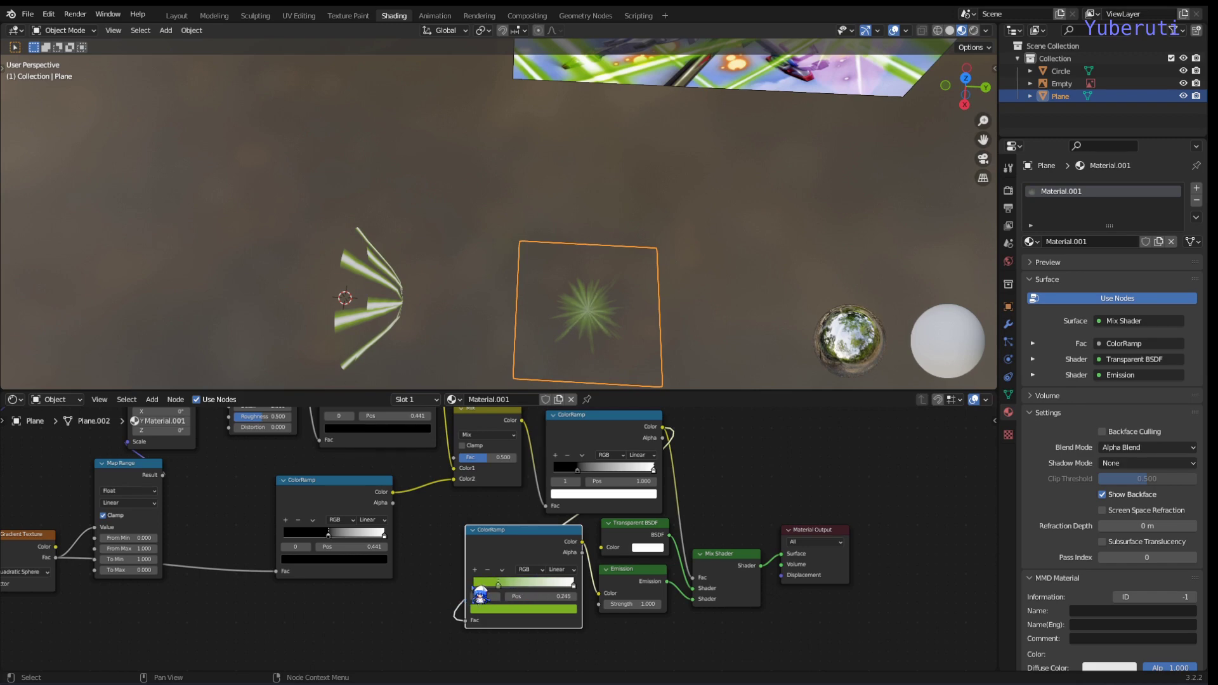
pyautogui.click(582, 597)
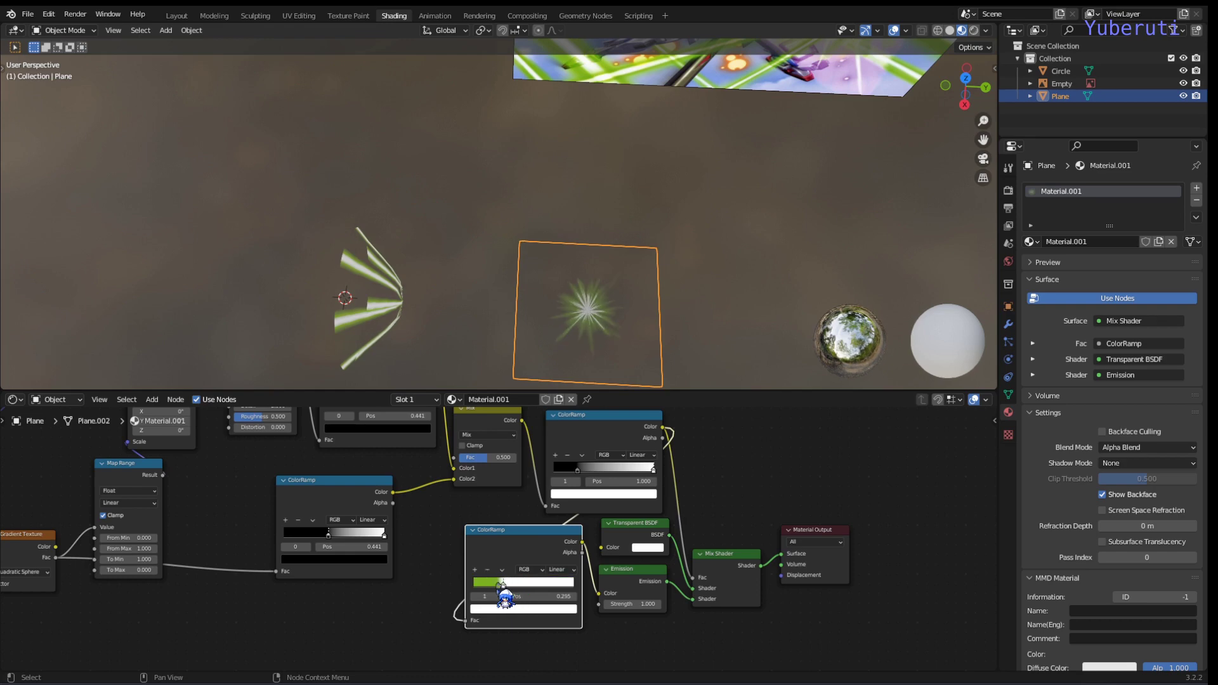
pyautogui.click(506, 599)
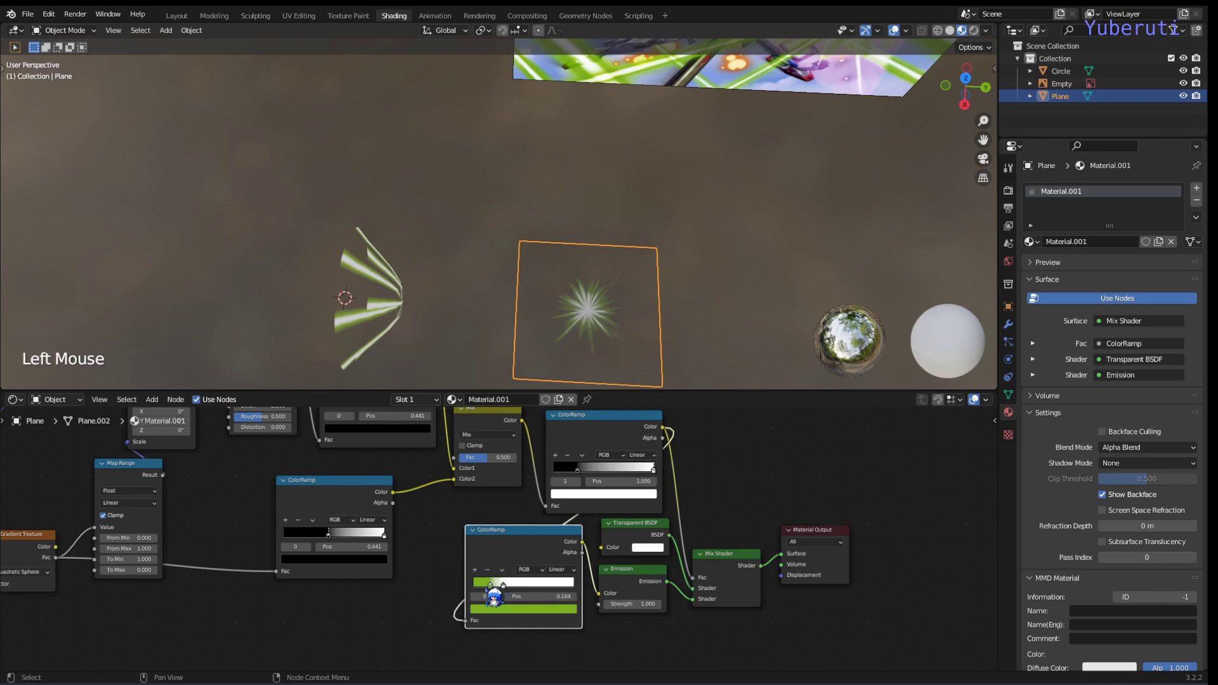
# - Scale up the burst plane and orbit to inspect the result
pyautogui.press('s')
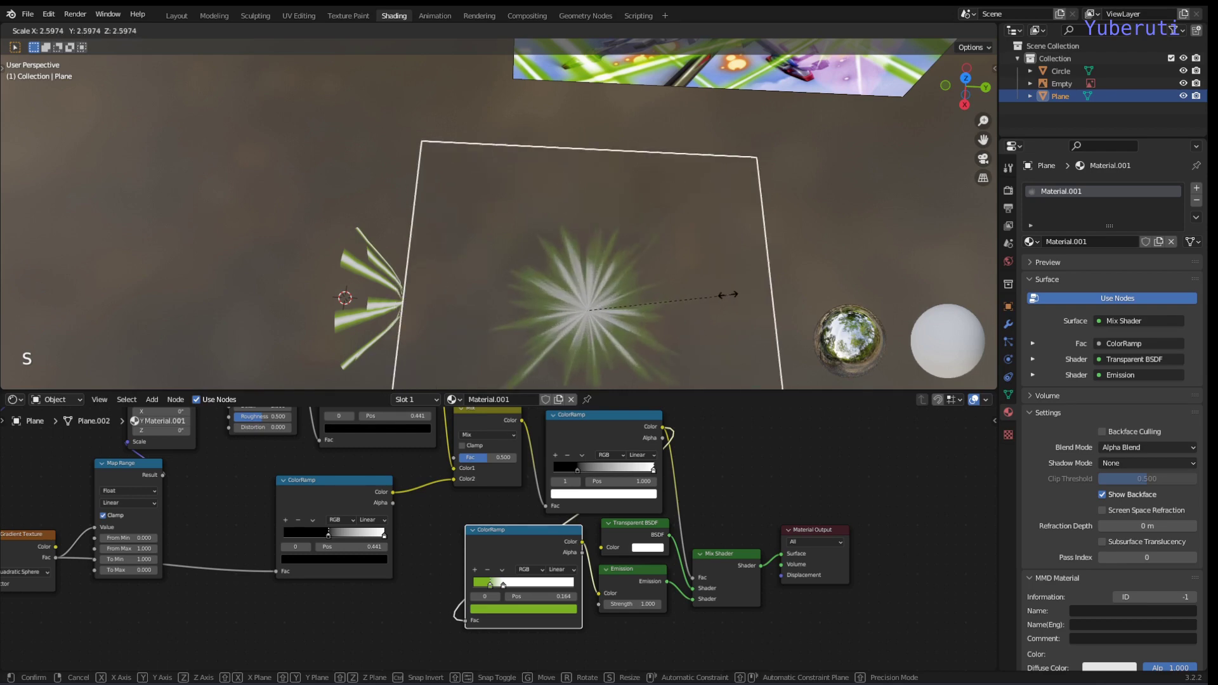
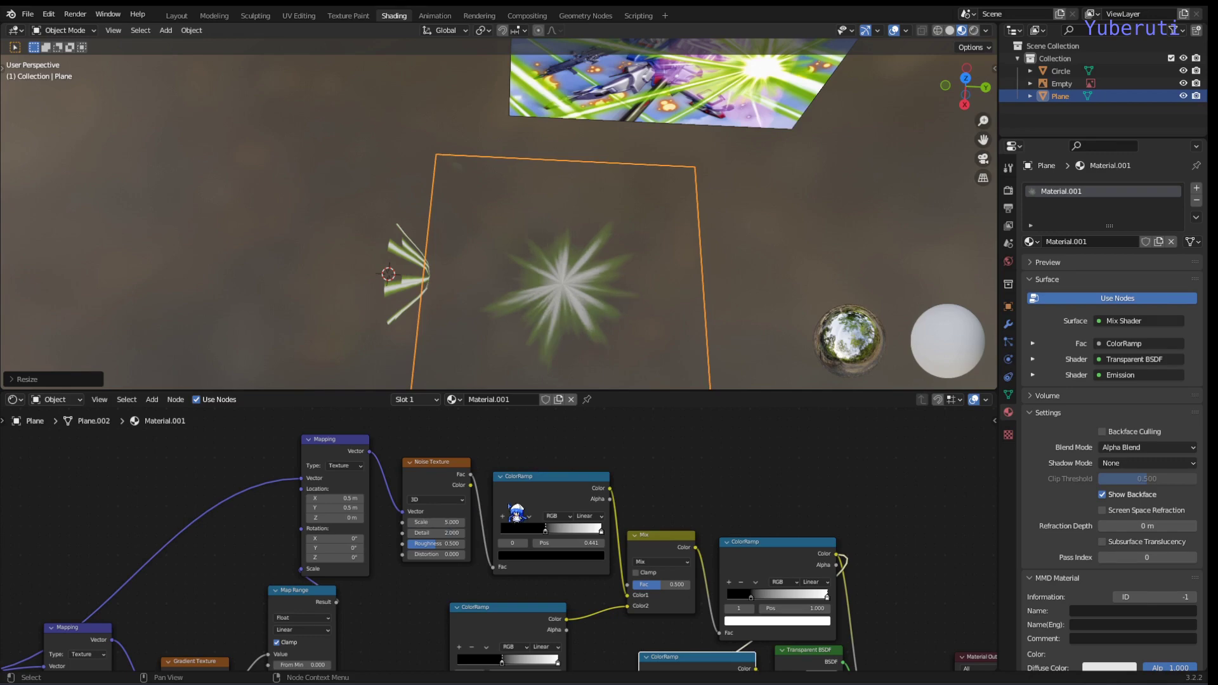
pyautogui.middleClick(699, 256)
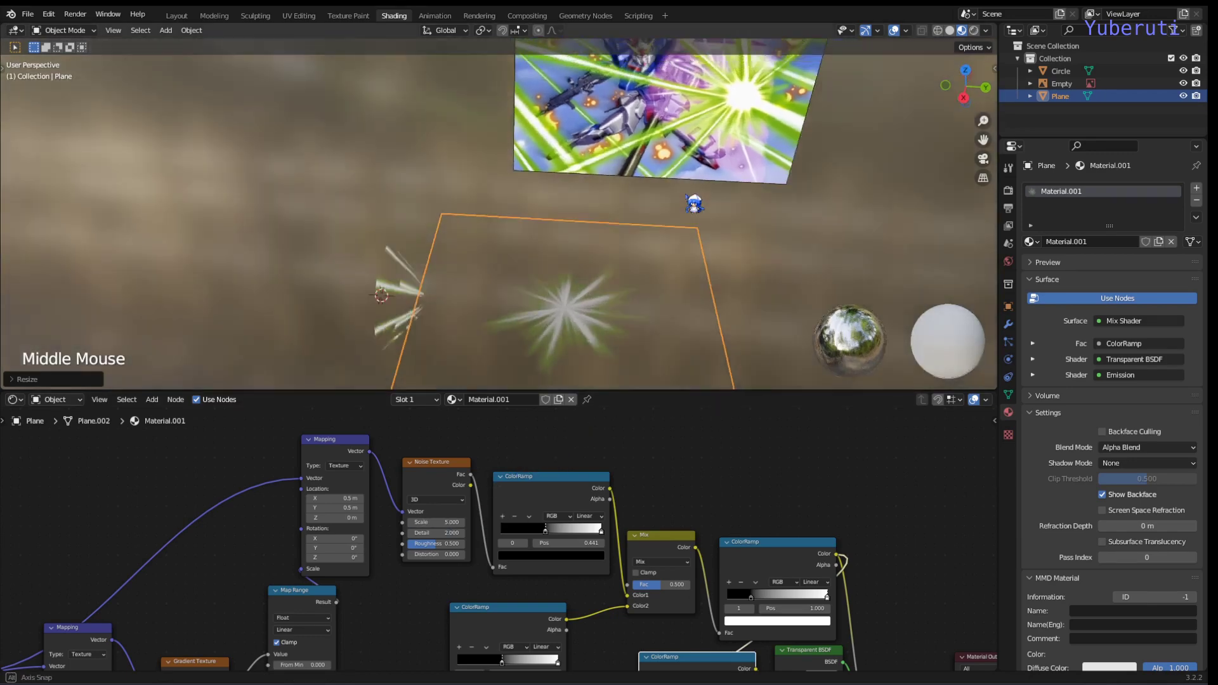
pyautogui.middleClick(594, 313)
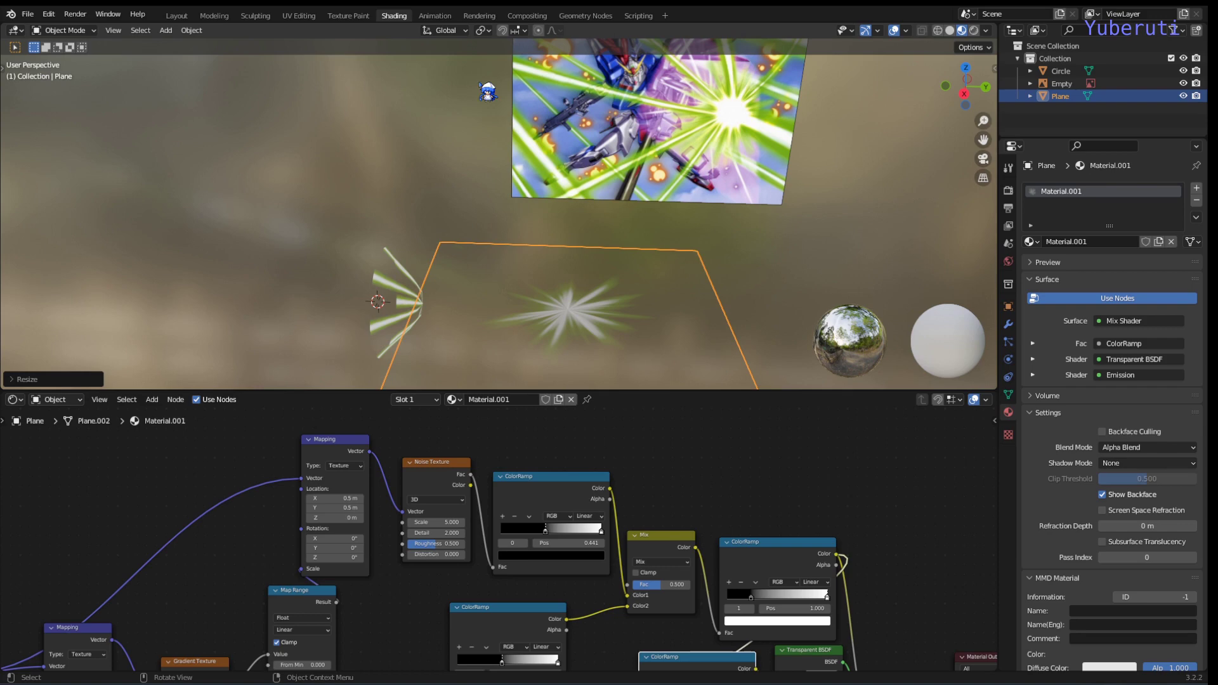
pyautogui.scroll(-3)
pyautogui.middleClick(656, 290)
pyautogui.scroll(3)
# - Add a new mesh plane and move it along Y beside the starburst
pyautogui.click(395, 294)
pyautogui.click(560, 315)
pyautogui.press('shift+a')
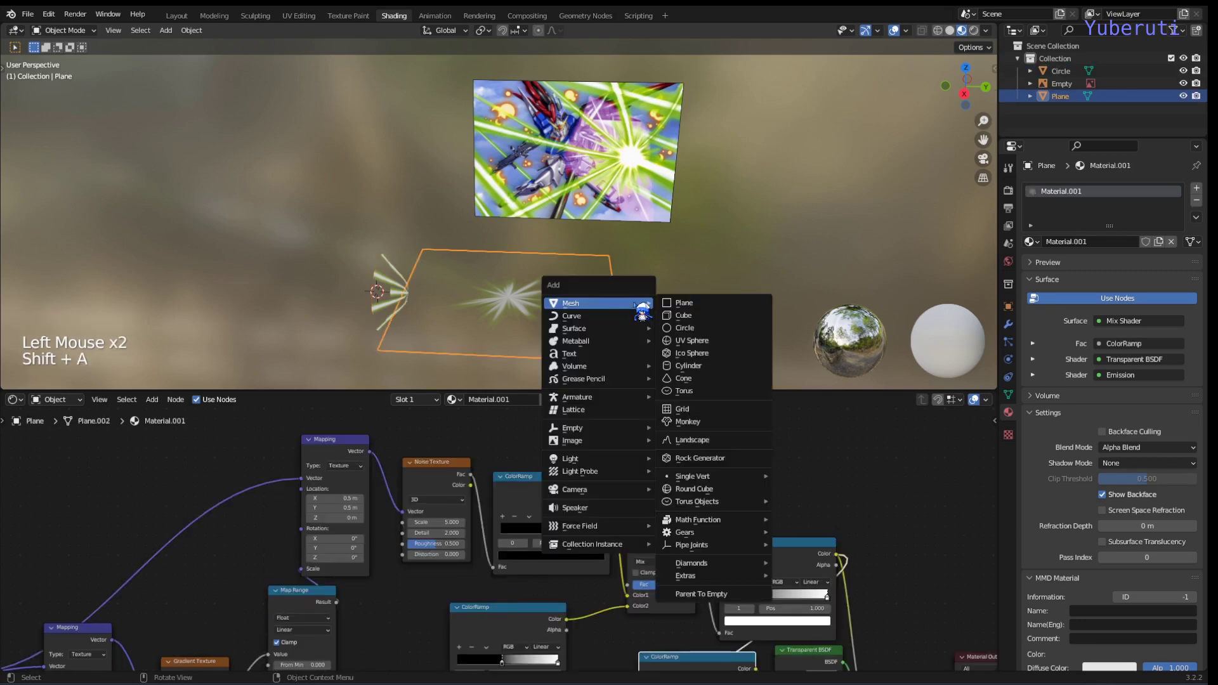
pyautogui.press('g')
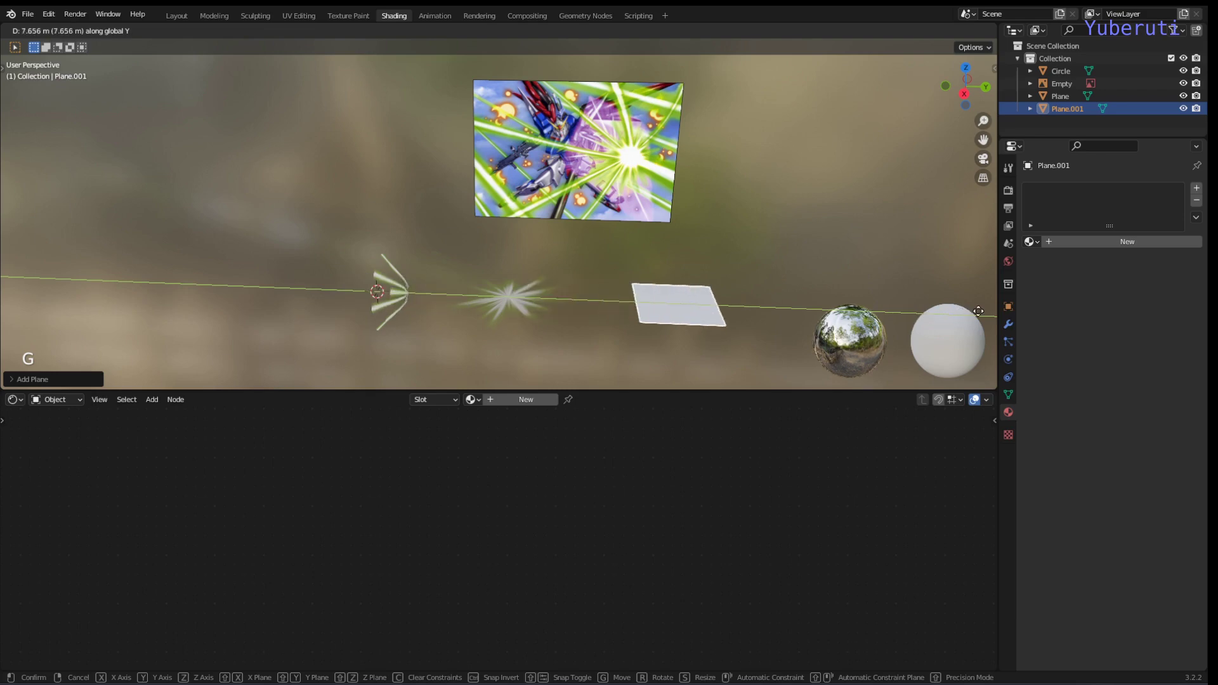
# - Browse the existing materials to assign Material to the new plane
pyautogui.middleClick(665, 249)
pyautogui.middleClick(672, 299)
pyautogui.scroll(3)
pyautogui.click(475, 415)
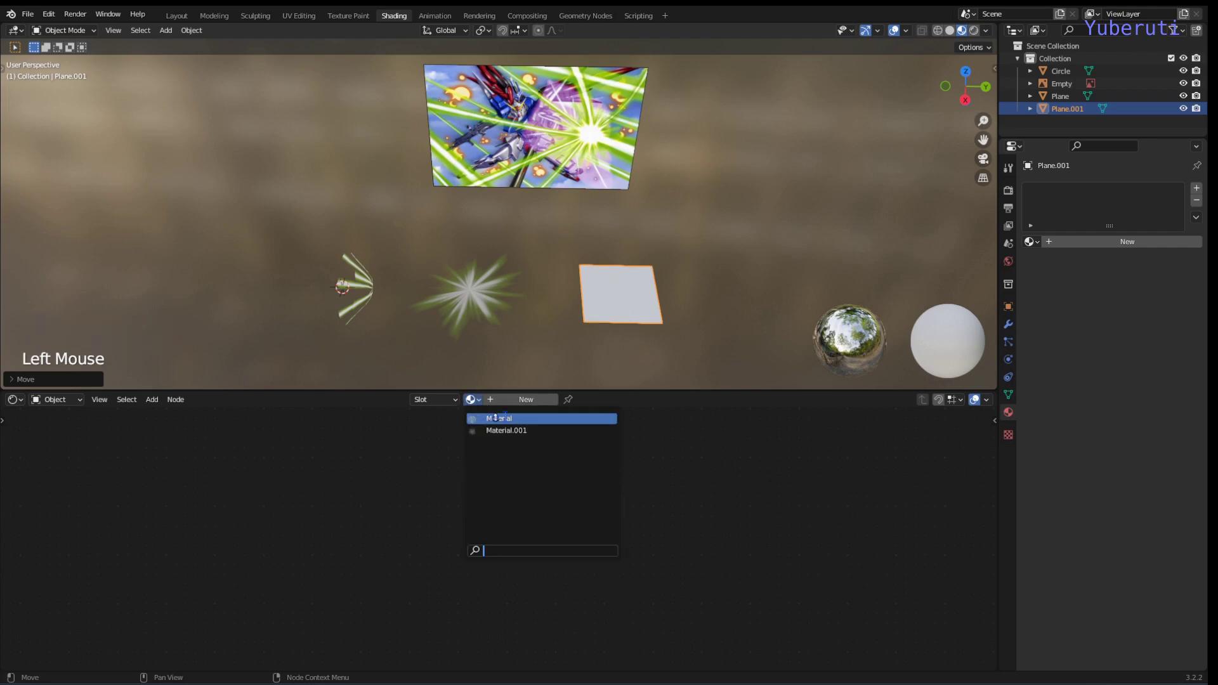
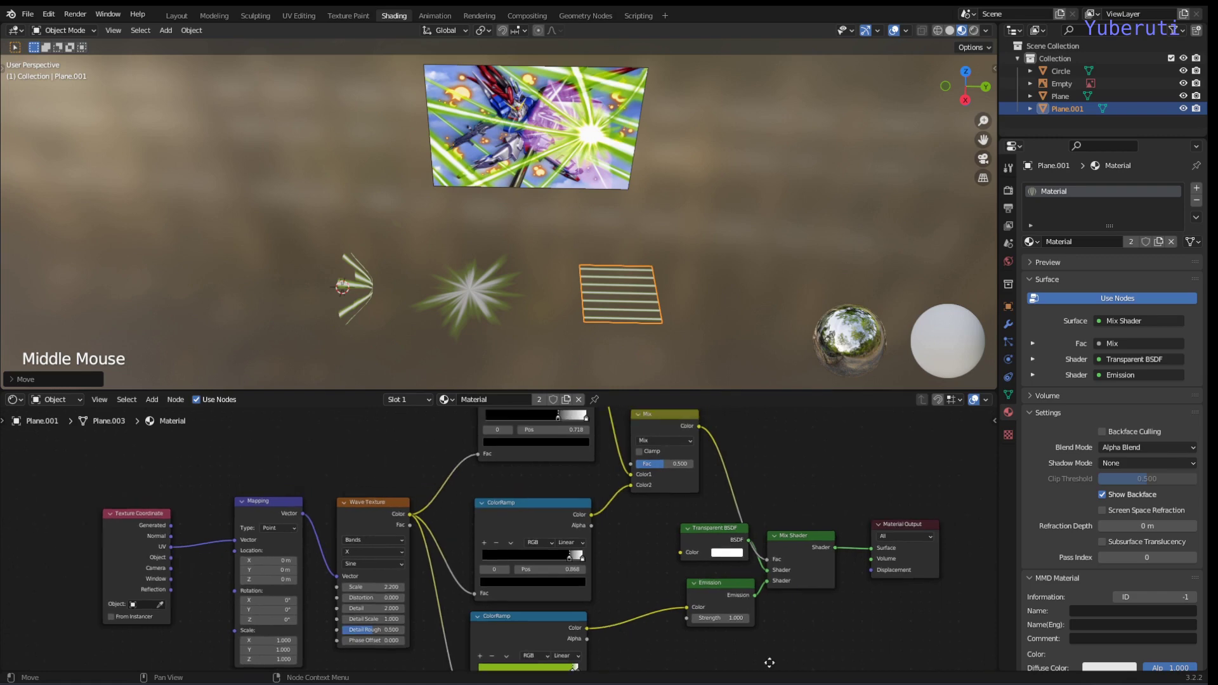
# - Make the plane's material a single-user copy and set the Wave Texture Scale to 0.2
pyautogui.scroll(3)
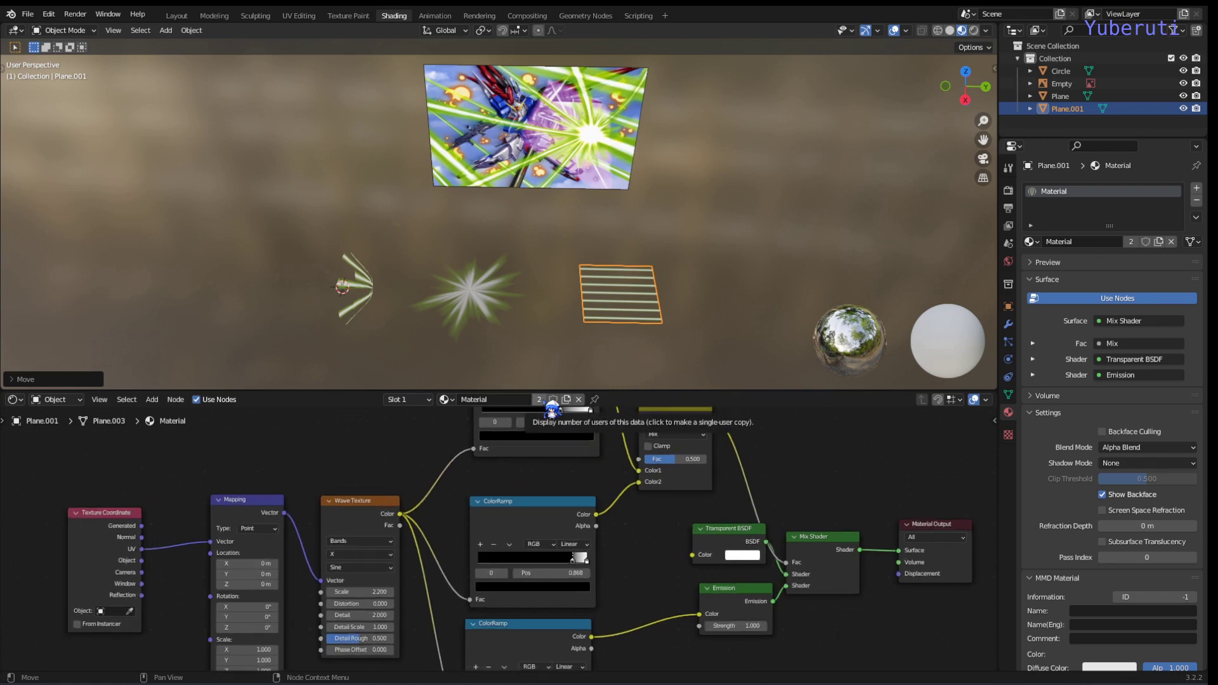
pyautogui.click(548, 413)
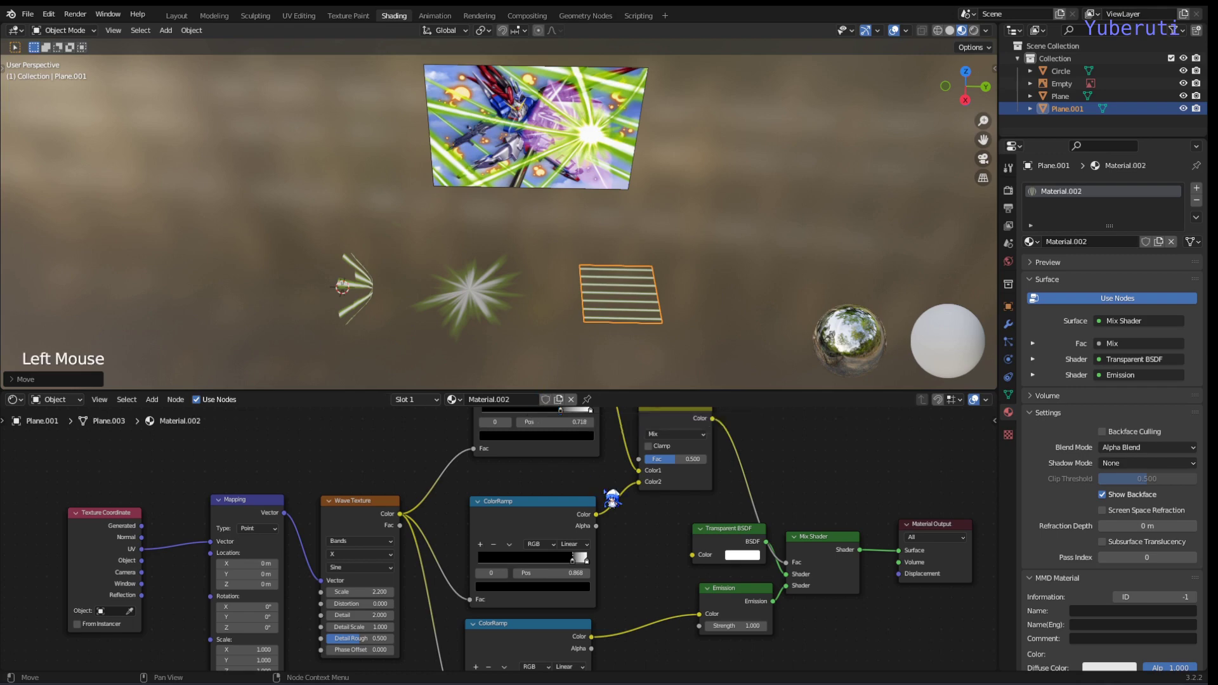
pyautogui.middleClick(496, 548)
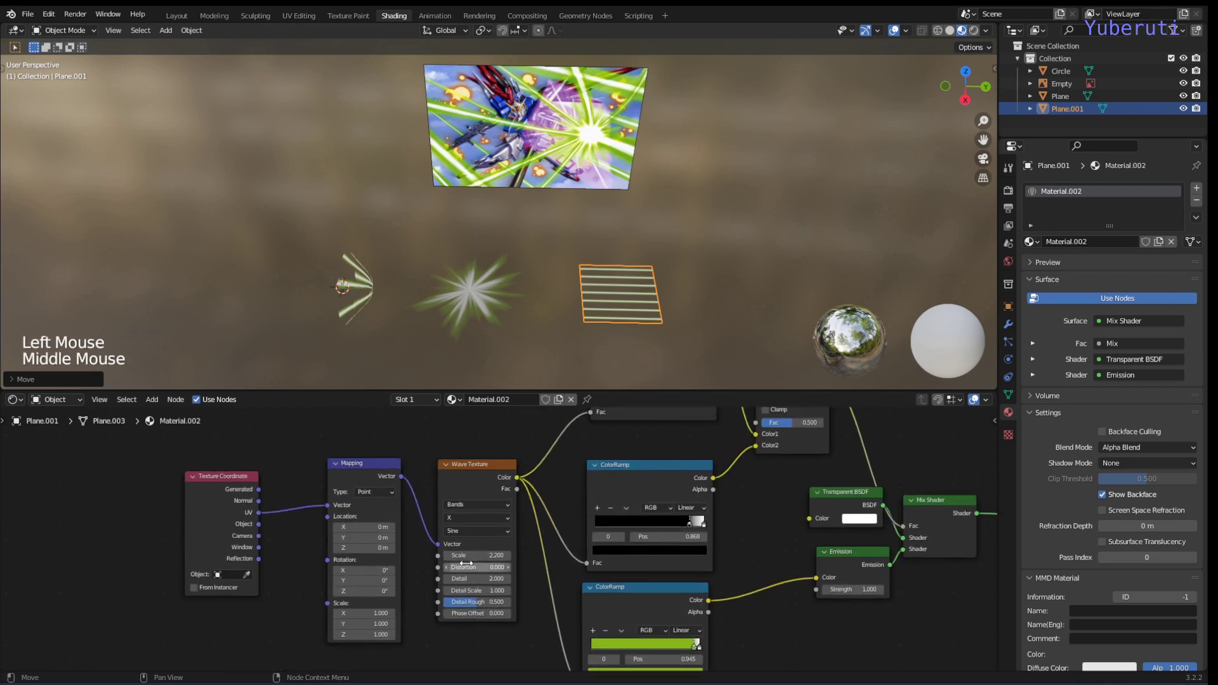
pyautogui.scroll(3)
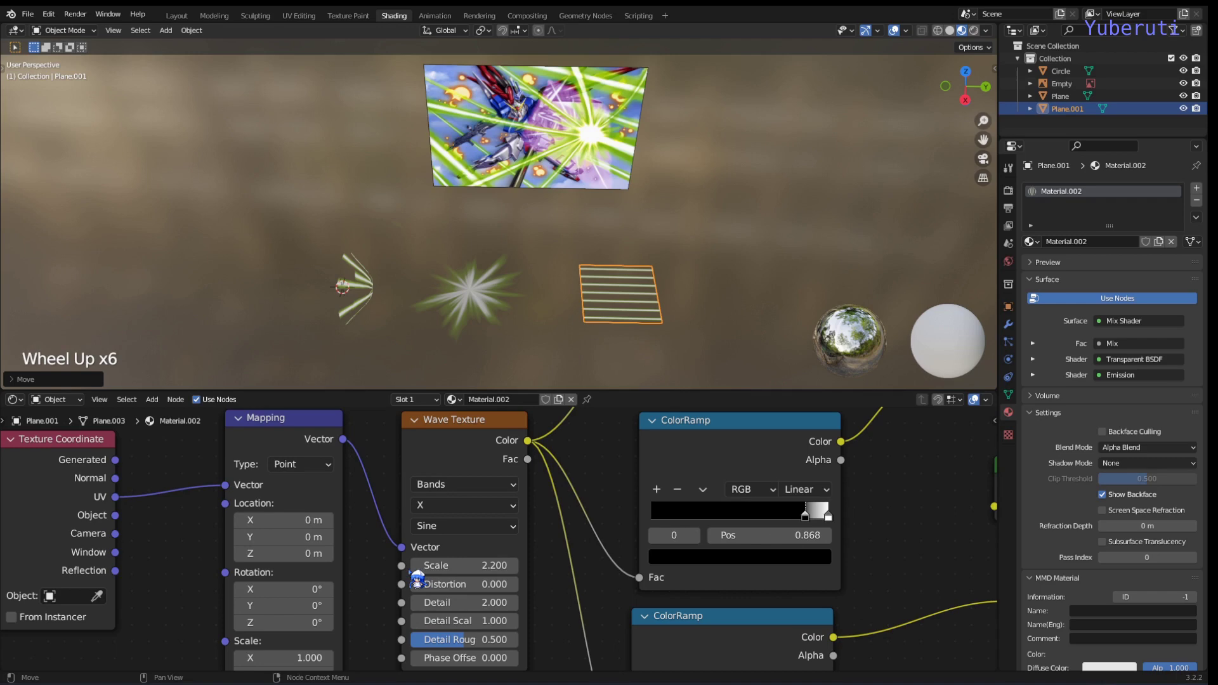
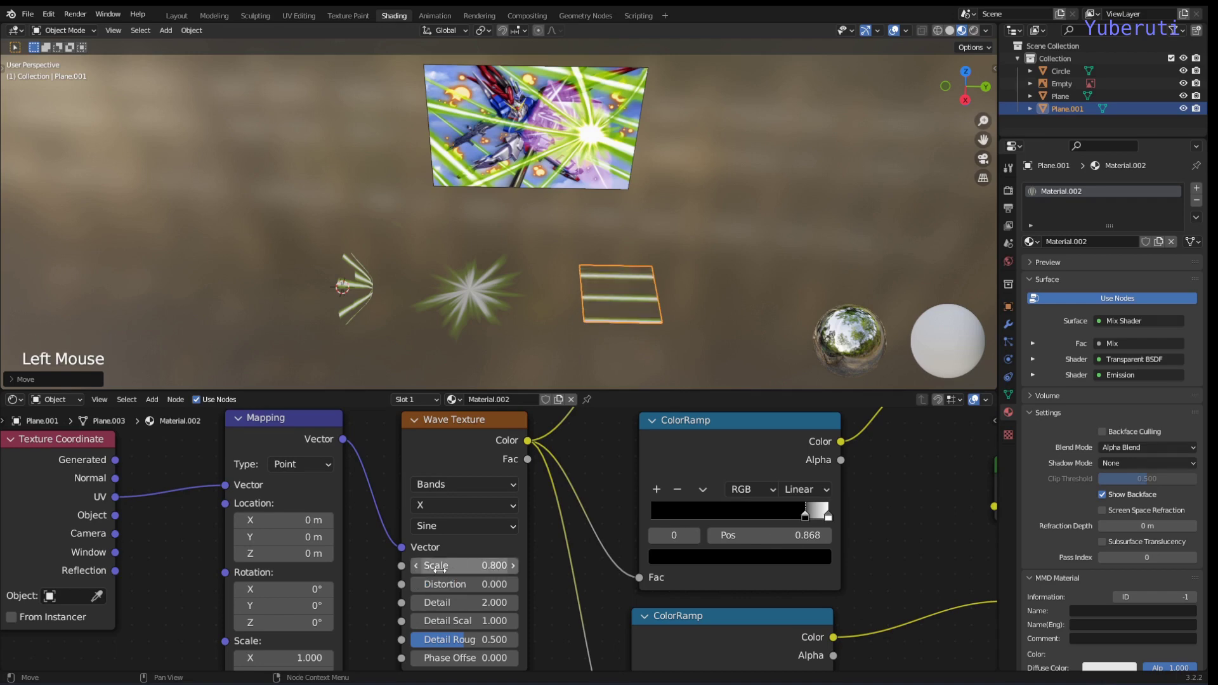
pyautogui.click(421, 580)
pyautogui.click(422, 579)
pyautogui.doubleClick(422, 579)
pyautogui.click(422, 579)
pyautogui.doubleClick(421, 579)
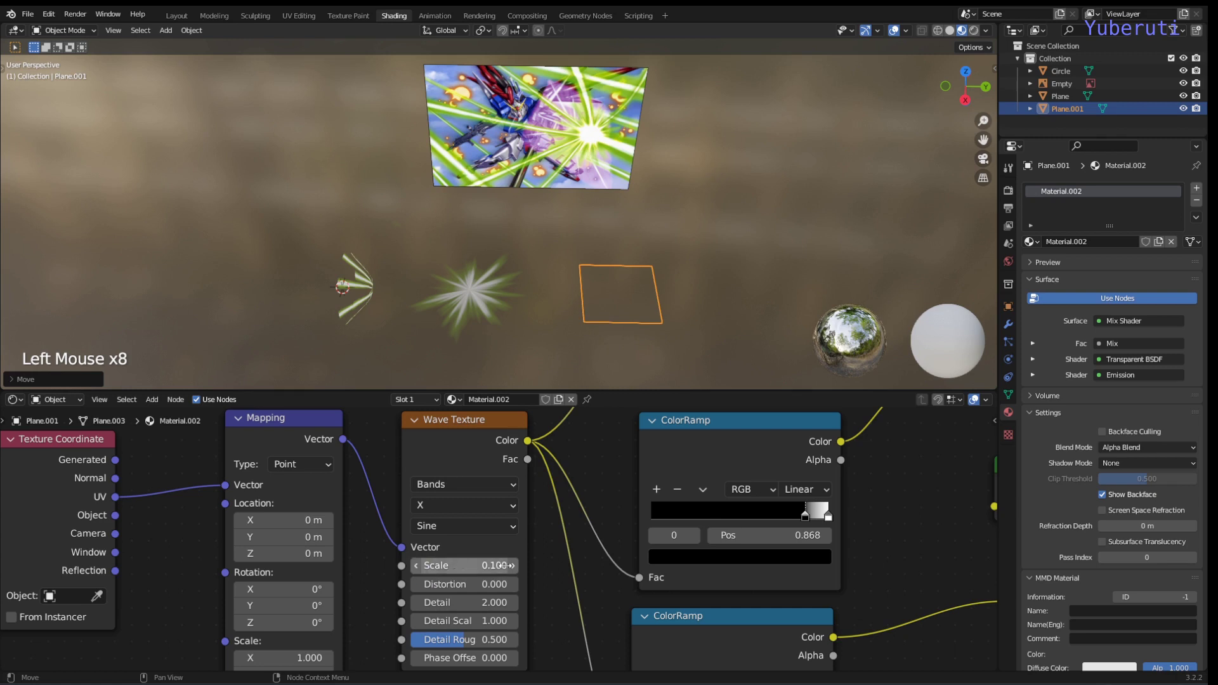
# - Adjust the Mapping Location X offset so a single glowing band crosses the plane
pyautogui.click(521, 578)
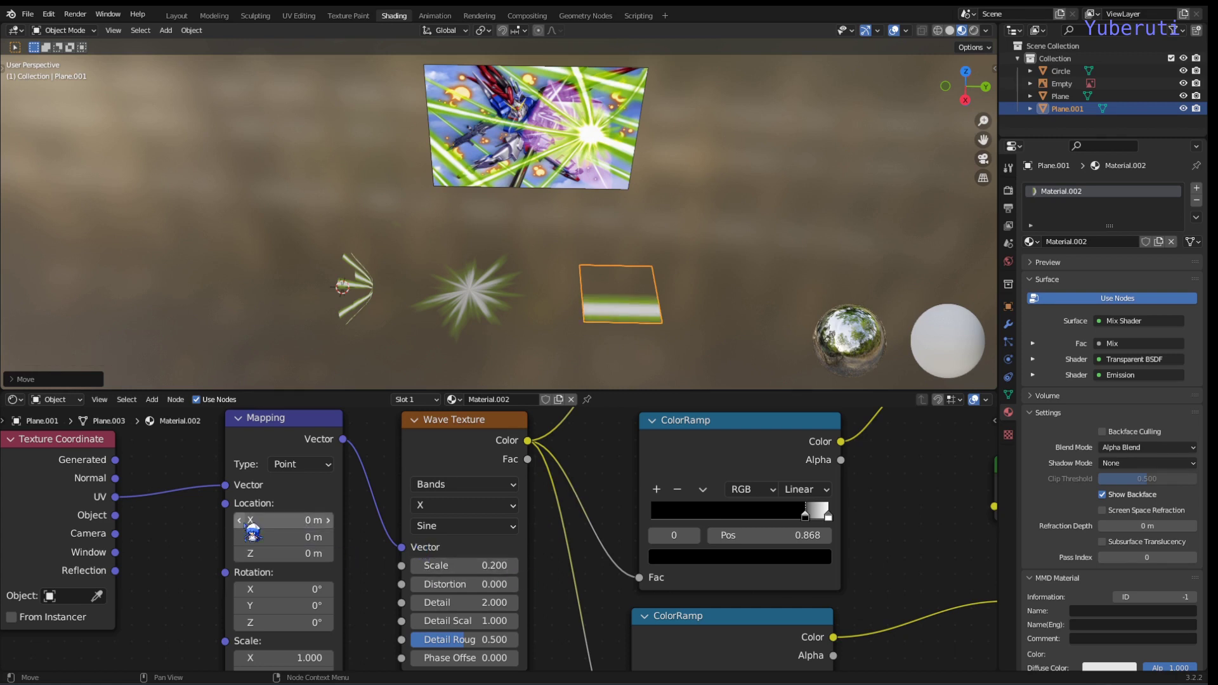
pyautogui.doubleClick(247, 537)
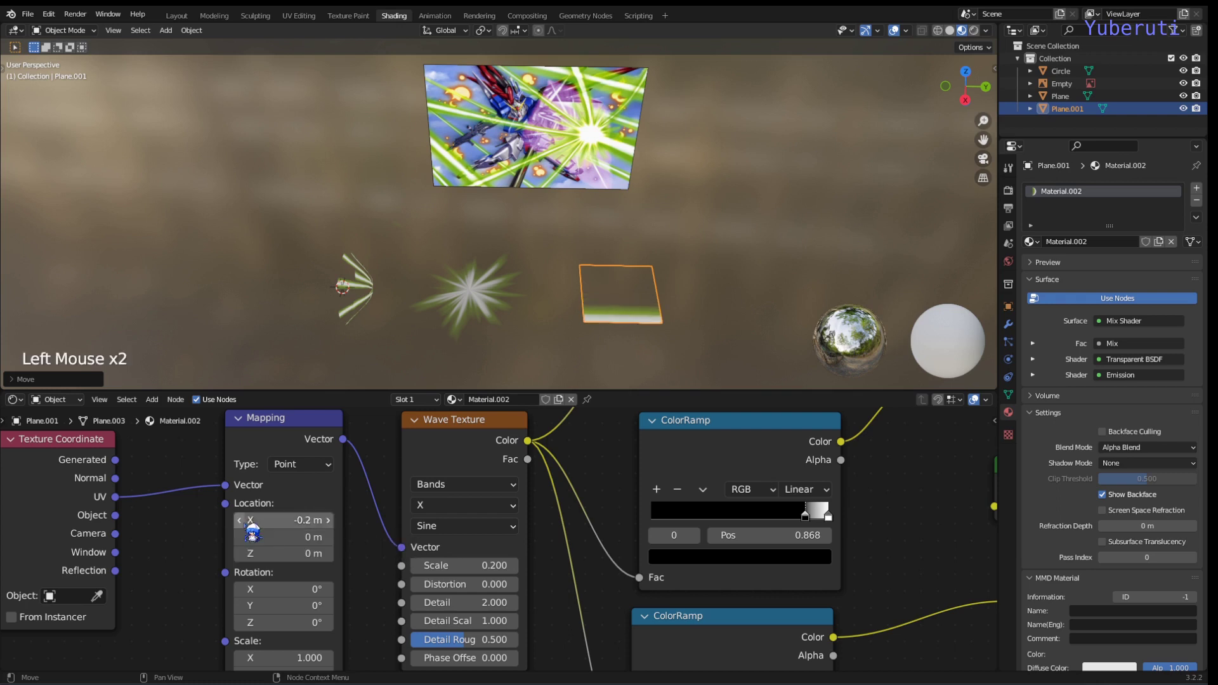
pyautogui.click(333, 530)
pyautogui.click(332, 530)
pyautogui.click(333, 530)
pyautogui.doubleClick(333, 530)
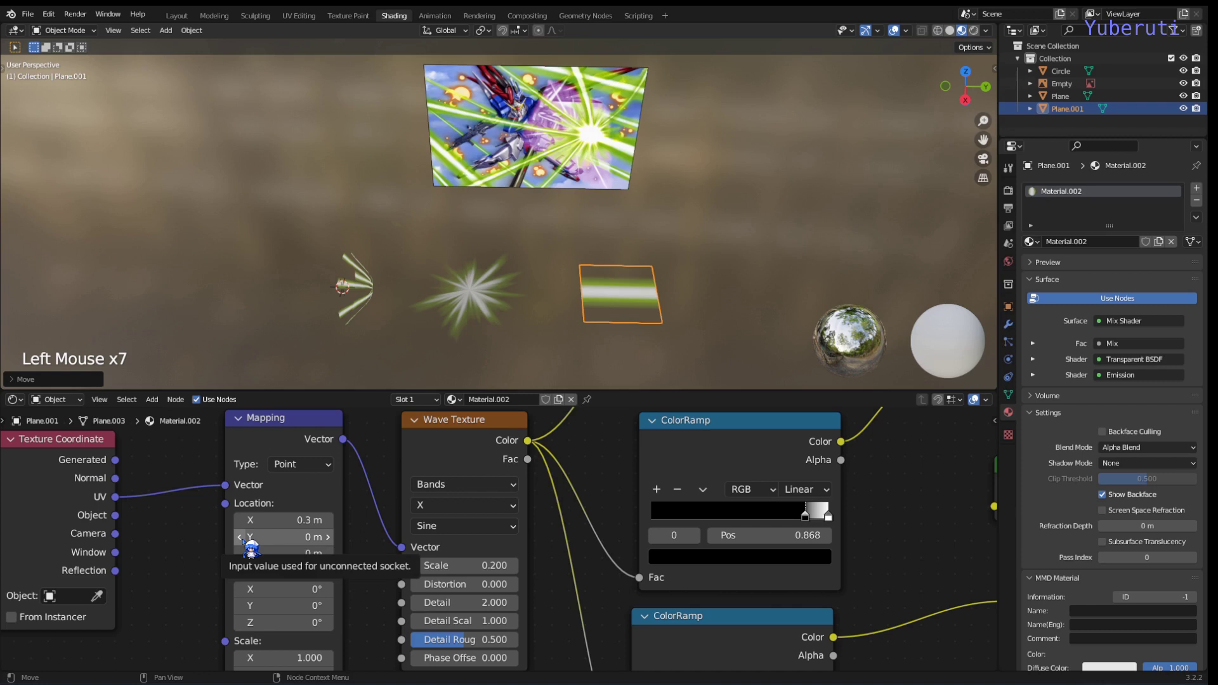
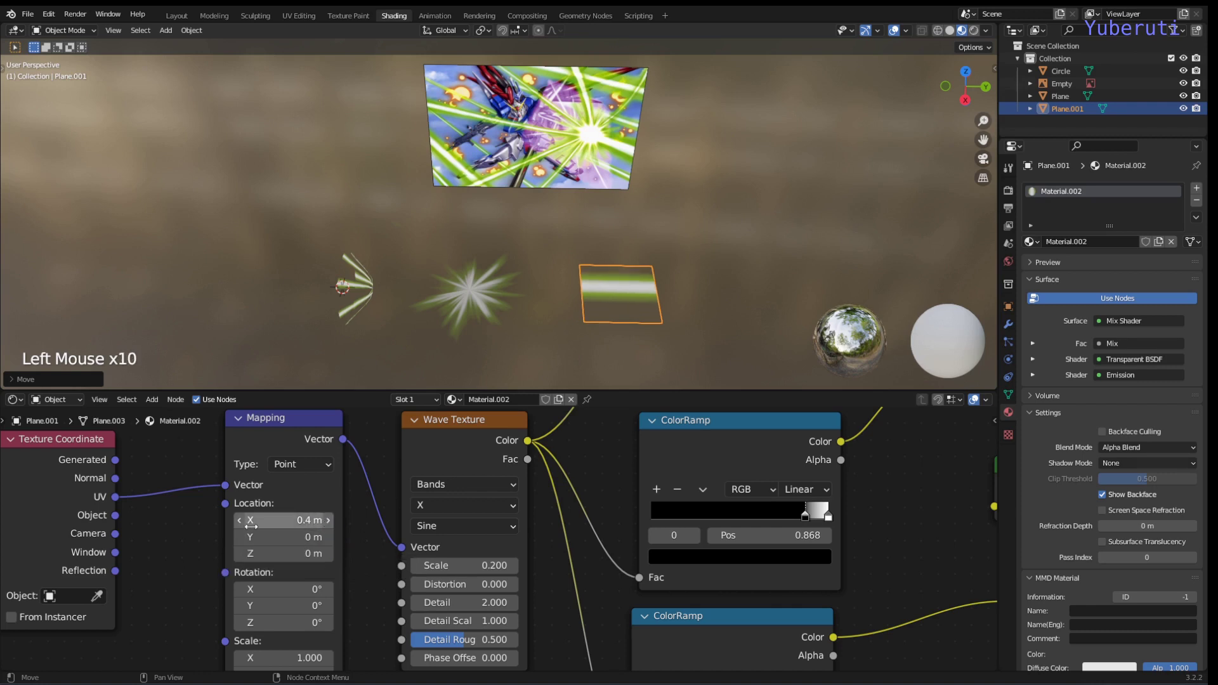
pyautogui.click(246, 536)
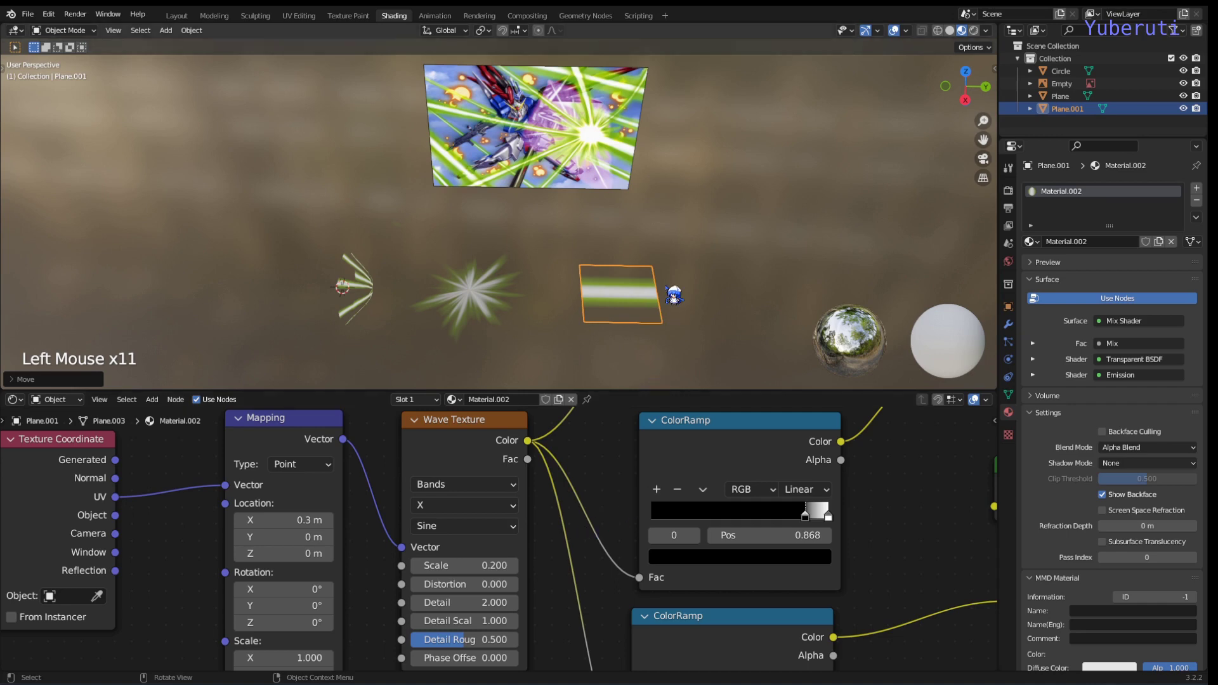
pyautogui.middleClick(672, 303)
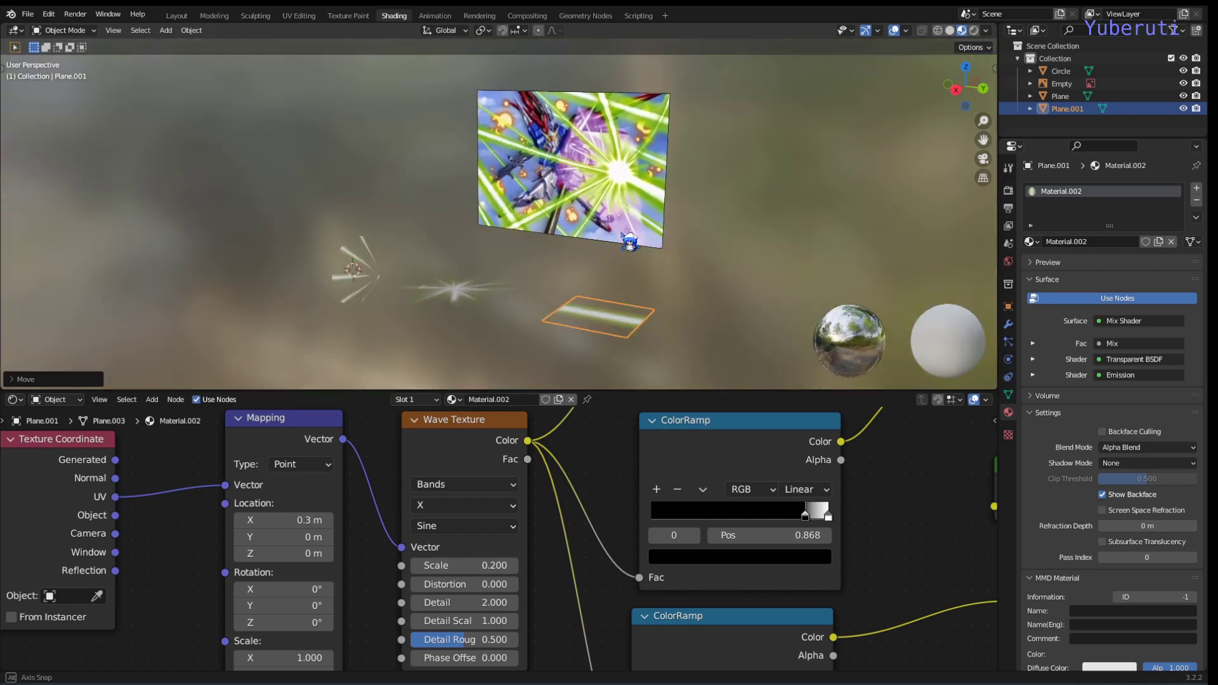
# - Select the circle cone and scale it up
pyautogui.click(327, 333)
pyautogui.click(338, 331)
pyautogui.middleClick(527, 298)
pyautogui.middleClick(512, 284)
pyautogui.press('s')
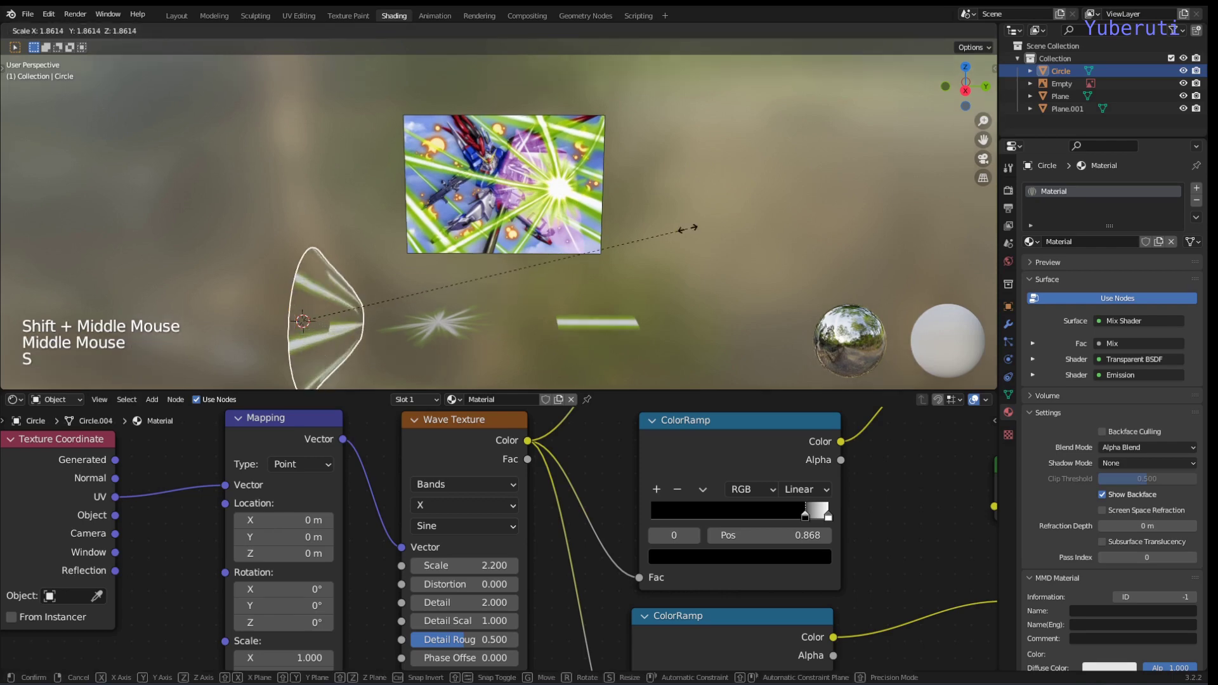
pyautogui.middleClick(558, 294)
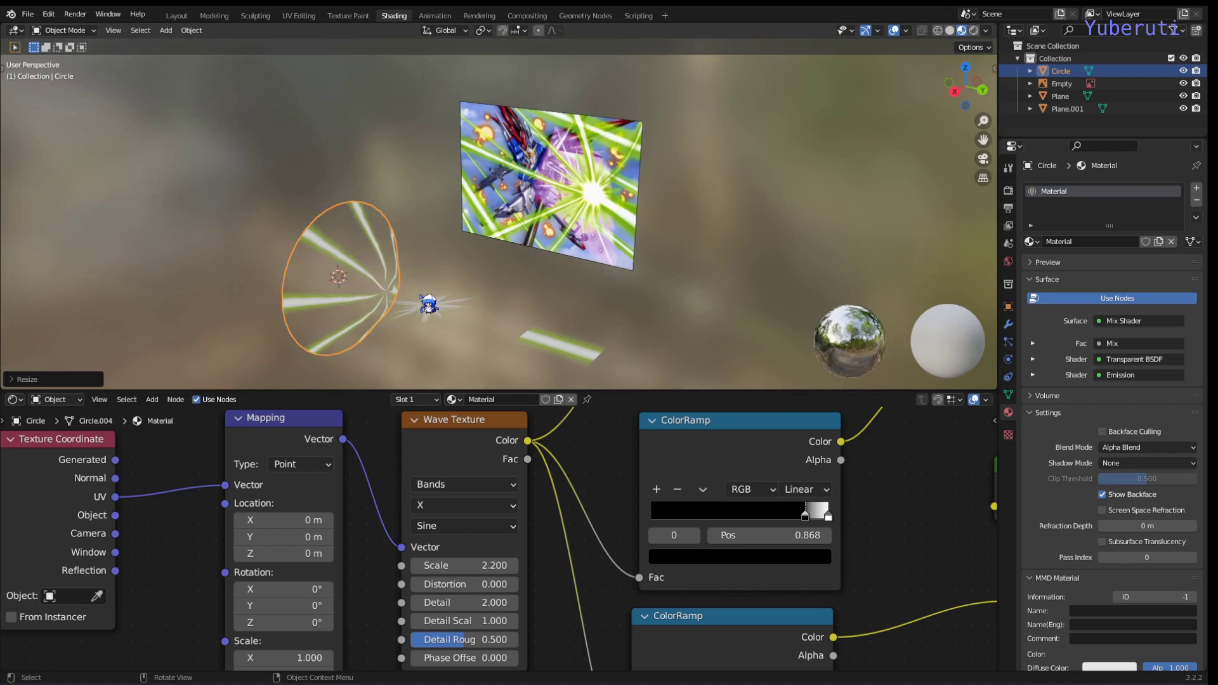
# - Rotate the burst plane upright, move it along Y to the cone's tip and shrink it slightly
pyautogui.click(434, 321)
pyautogui.middleClick(535, 321)
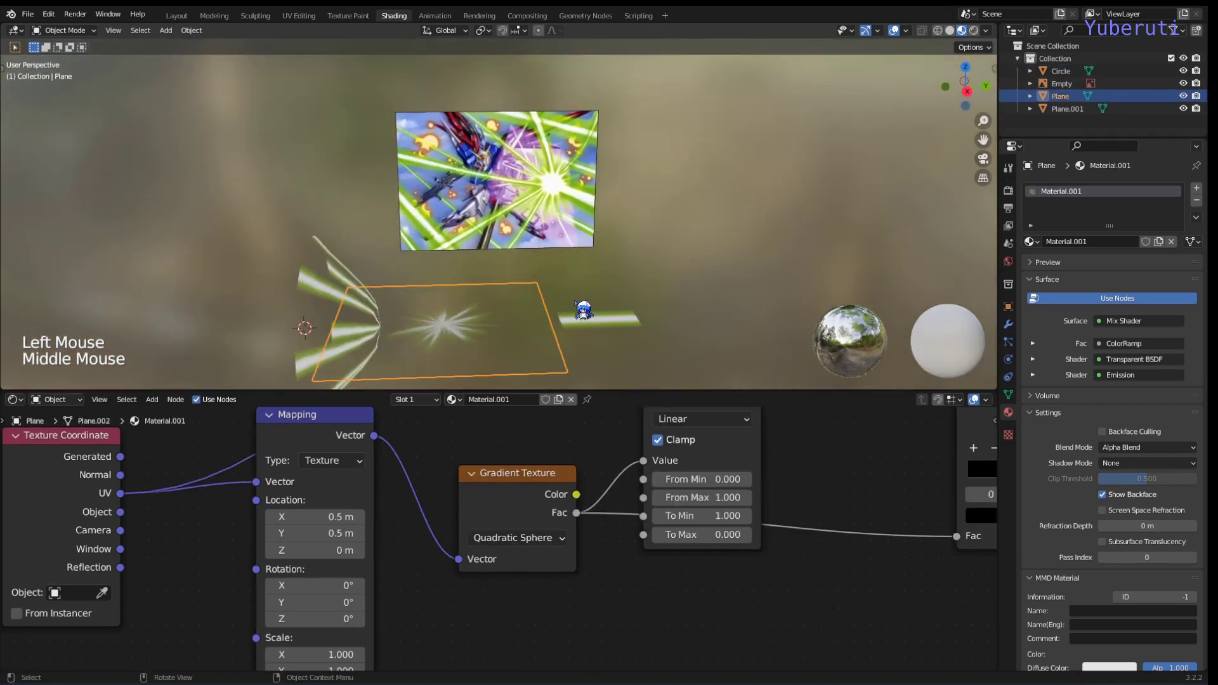
pyautogui.press('r')
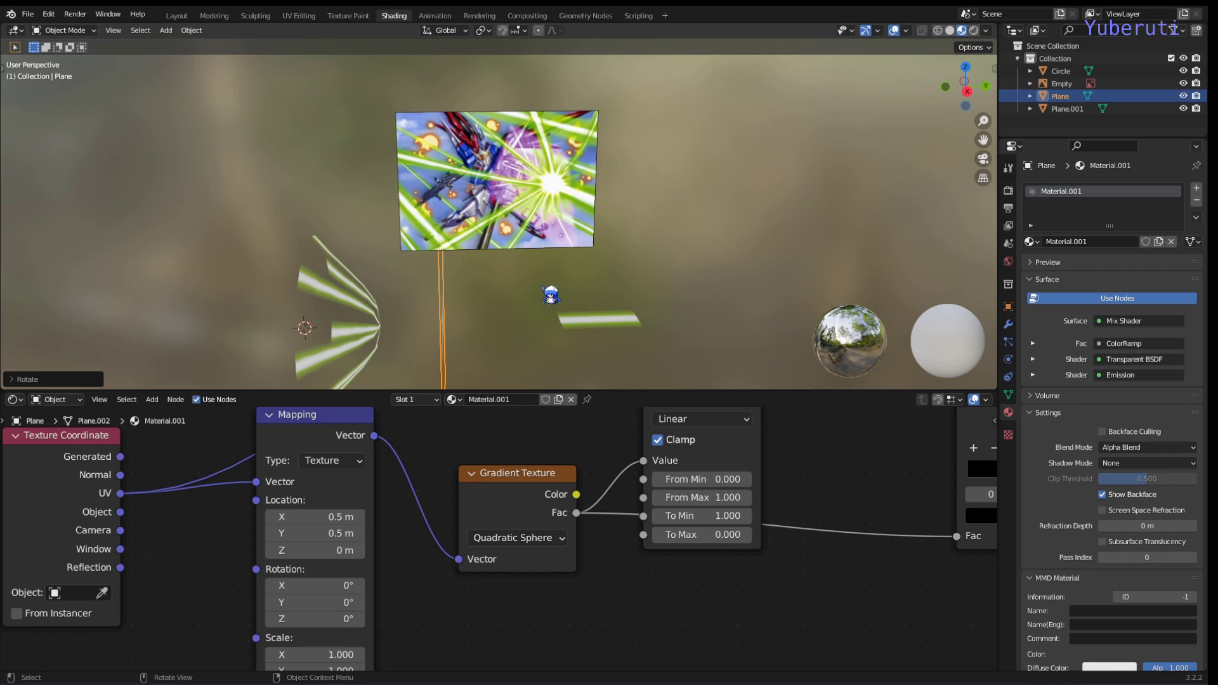
pyautogui.middleClick(552, 297)
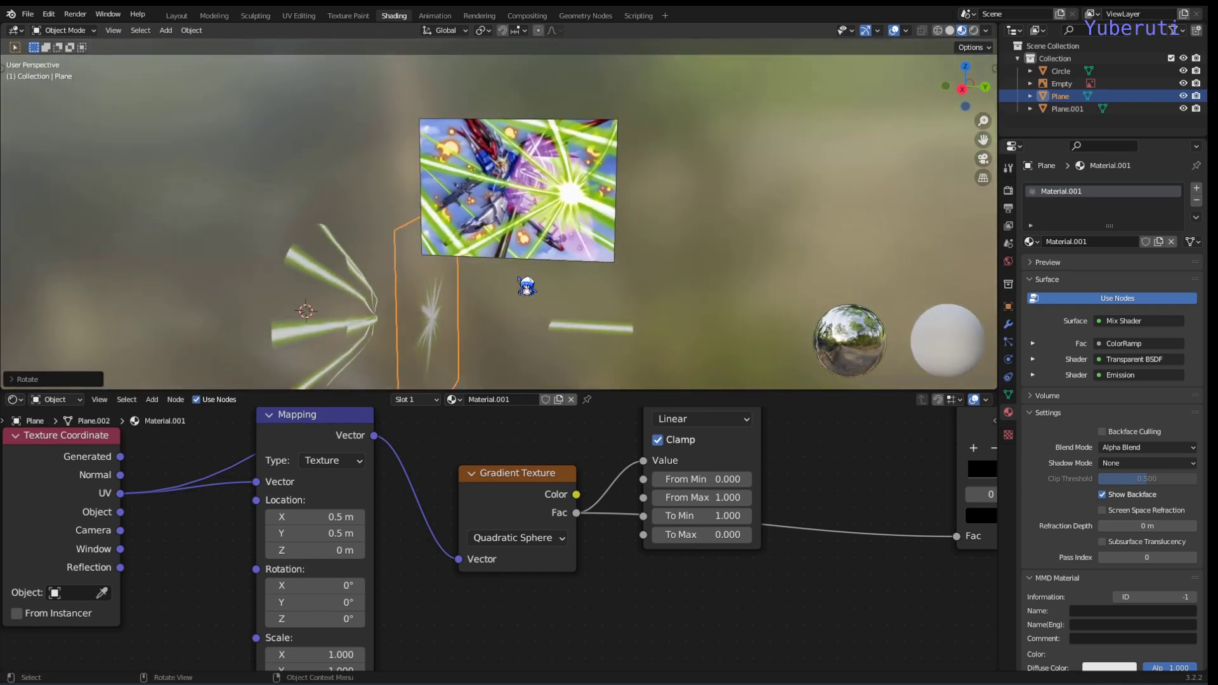
pyautogui.press('g')
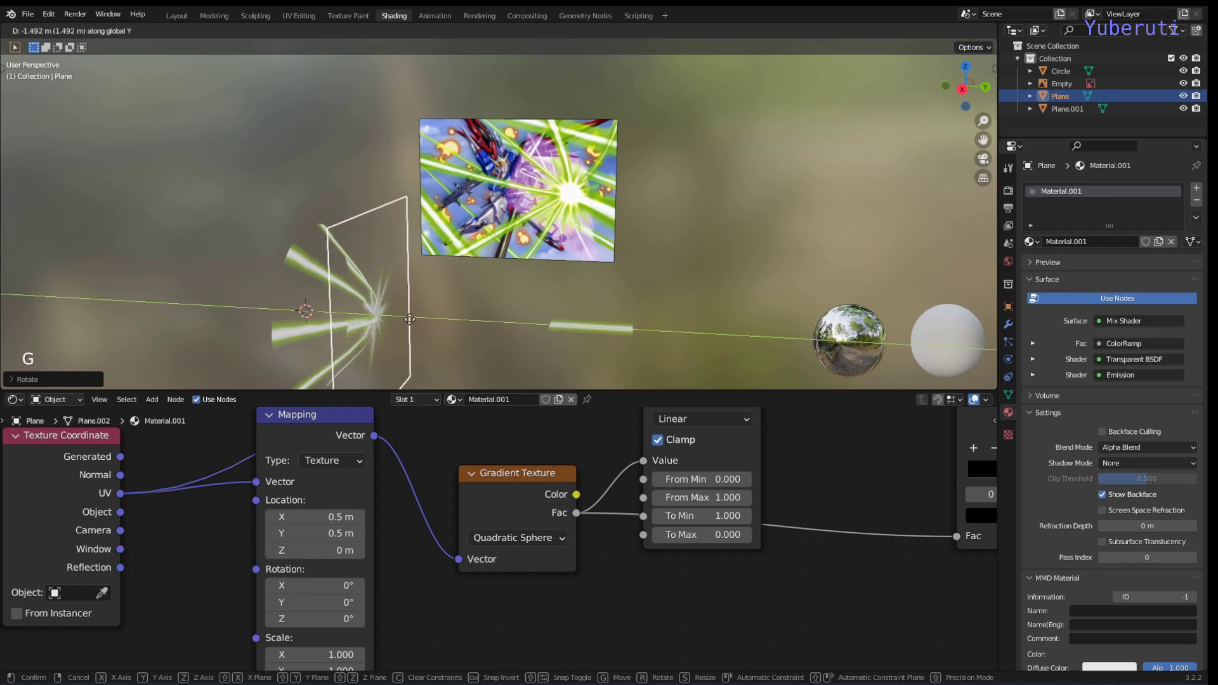
pyautogui.middleClick(459, 326)
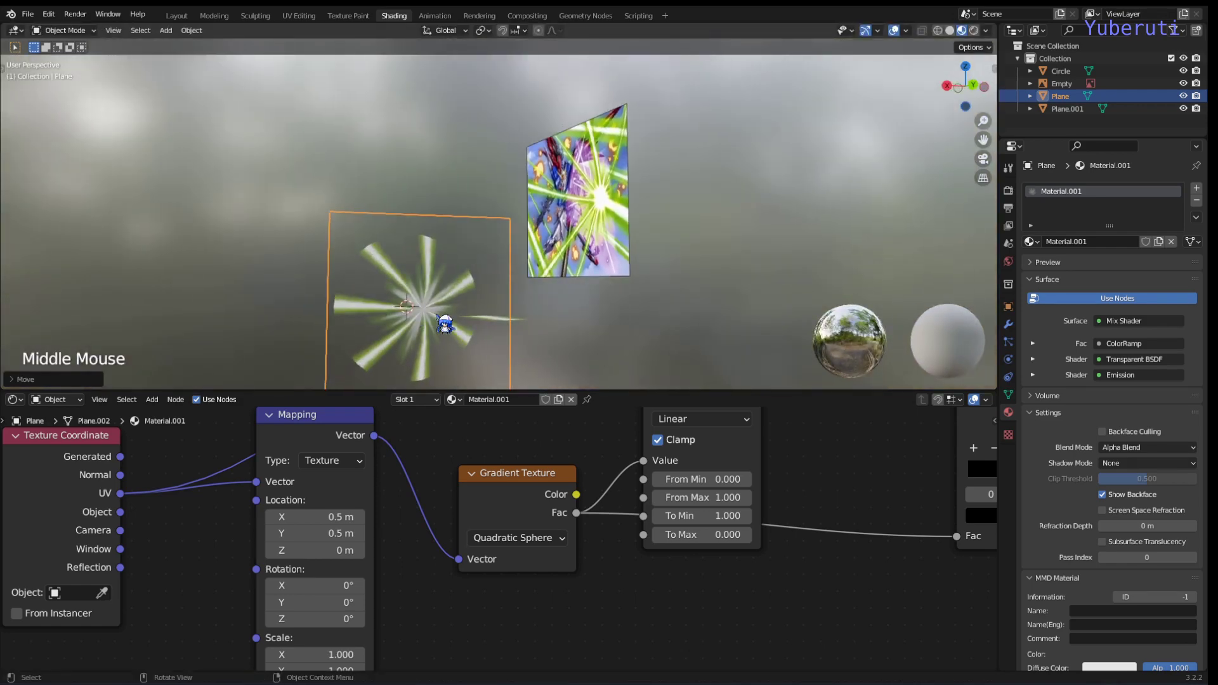
pyautogui.press('s')
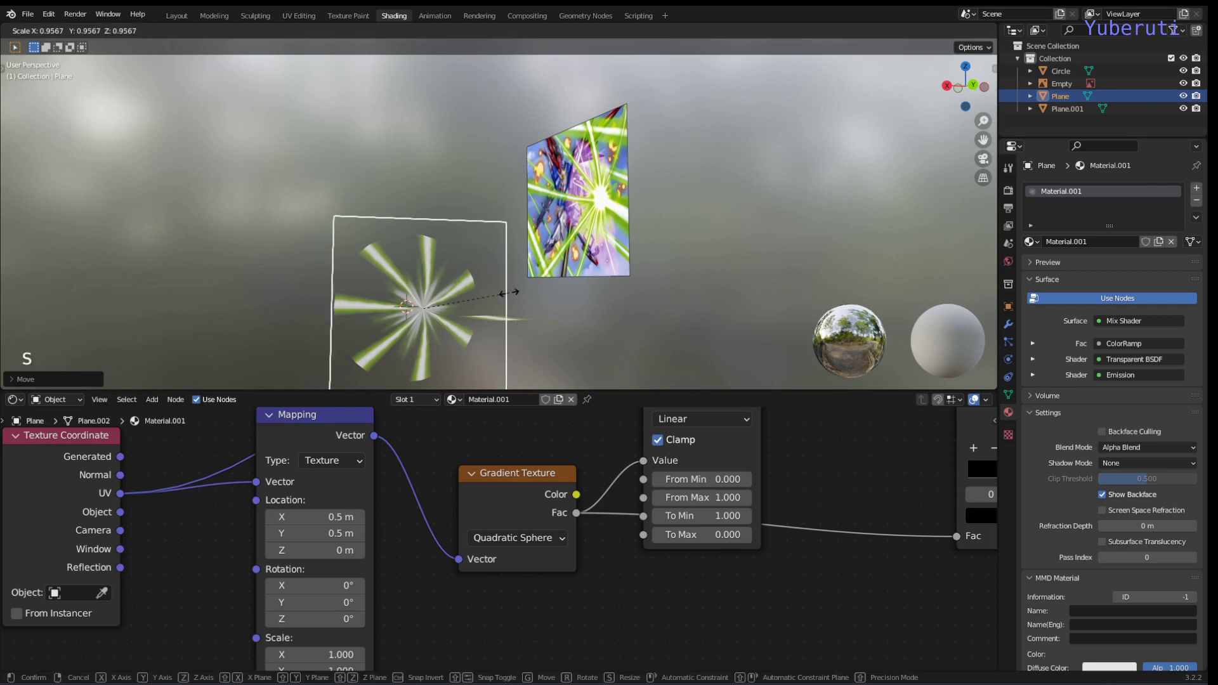
pyautogui.click(519, 326)
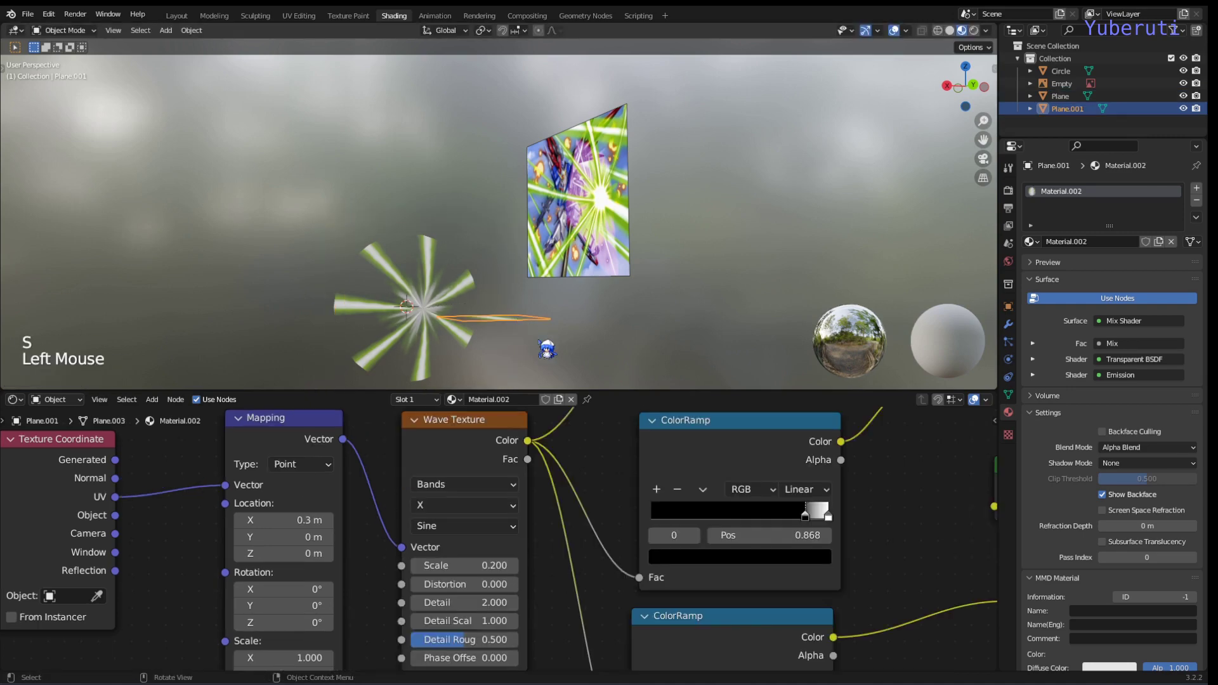
# - Scale Plane.001 along X into a long thin strip reaching out from the burst
pyautogui.click(541, 369)
pyautogui.middleClick(509, 332)
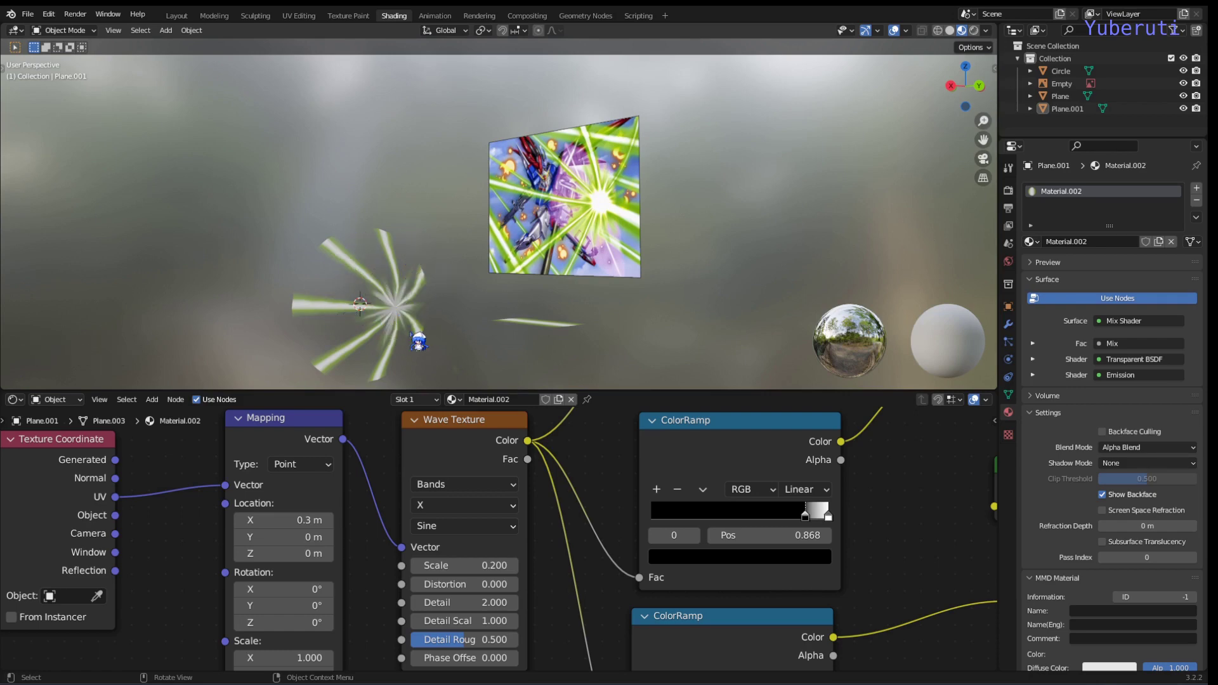
pyautogui.middleClick(436, 343)
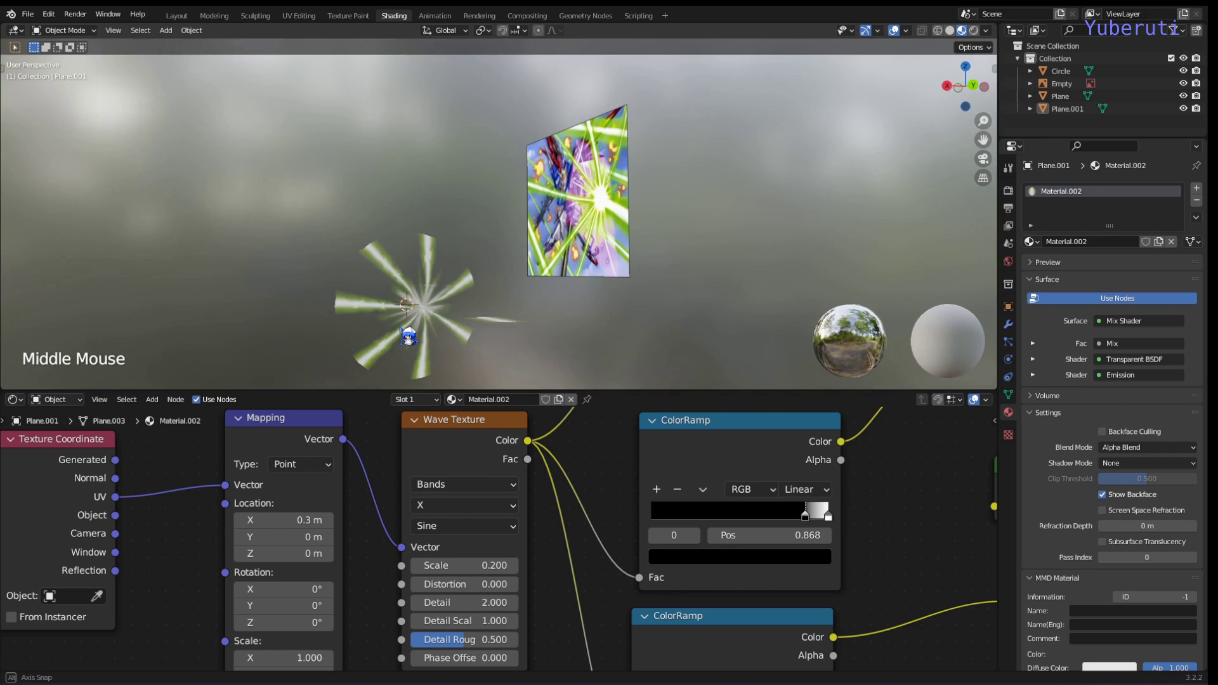
pyautogui.click(554, 329)
pyautogui.click(495, 353)
pyautogui.middleClick(543, 355)
pyautogui.press('s')
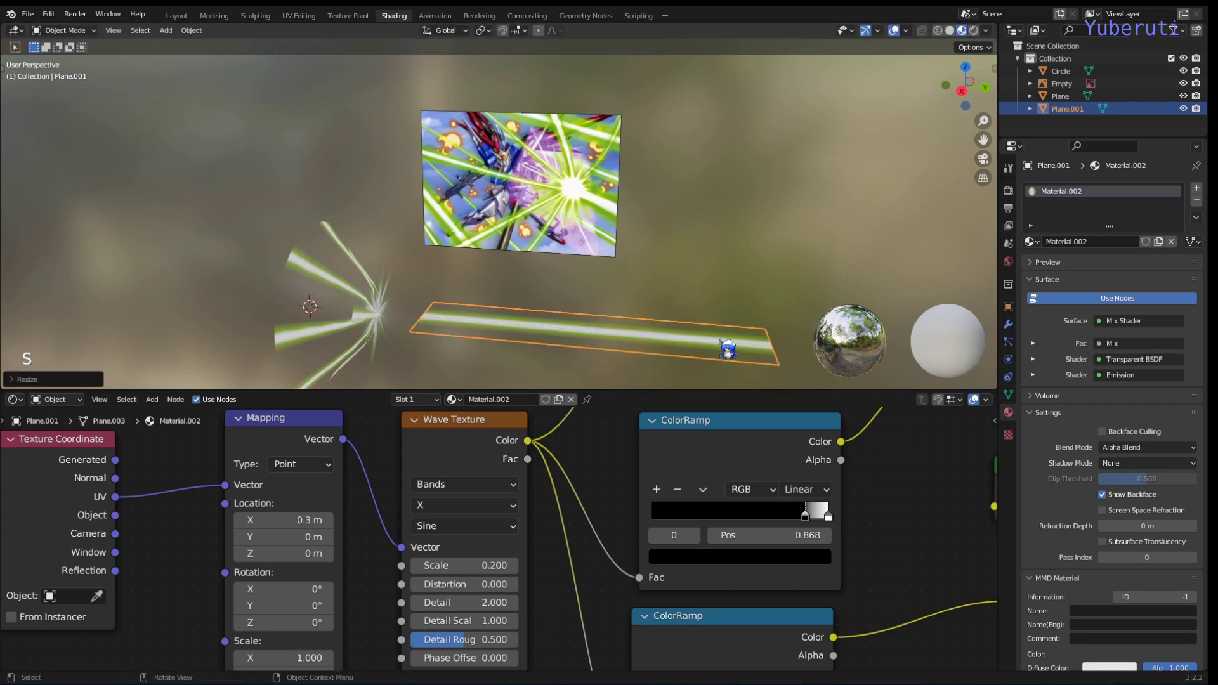
pyautogui.press('s')
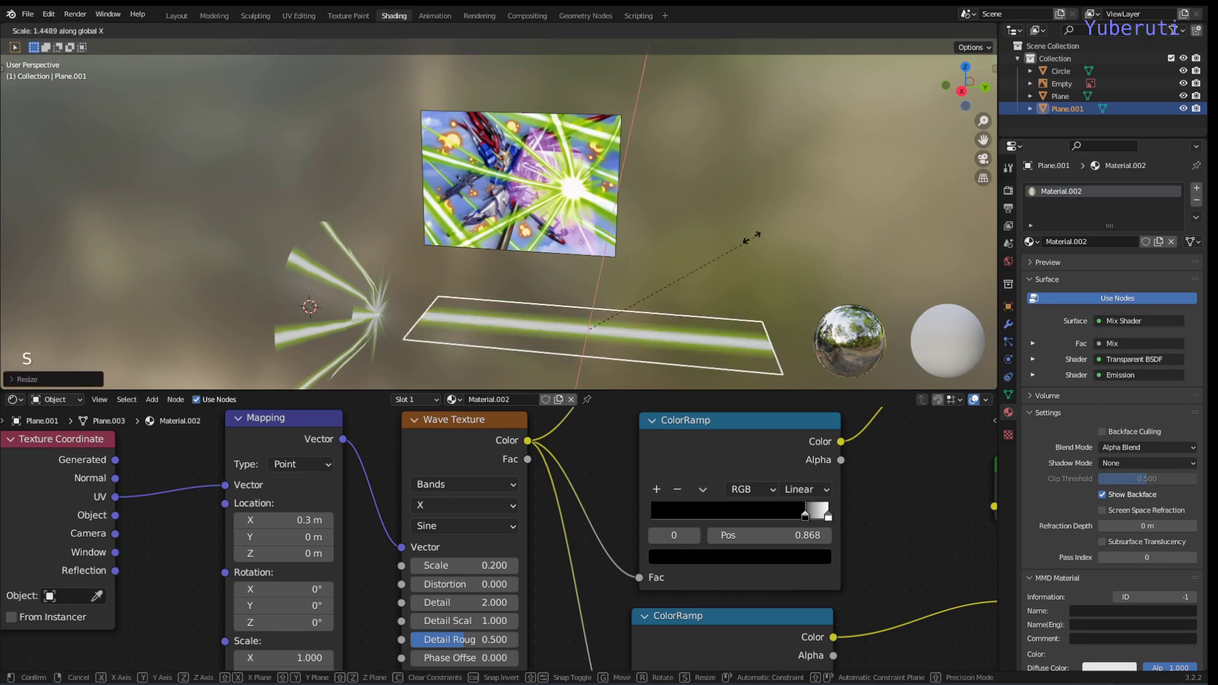
# - Orbit to check the strip and recentre the node editor on the tree
pyautogui.middleClick(581, 291)
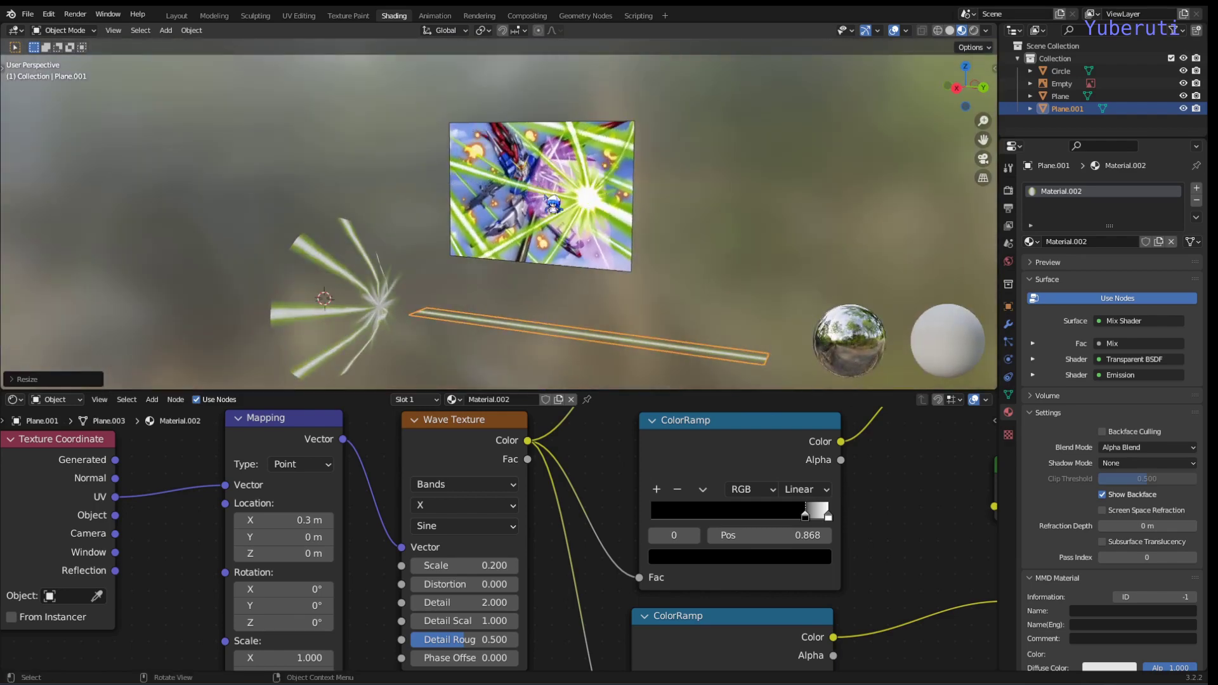
pyautogui.middleClick(498, 276)
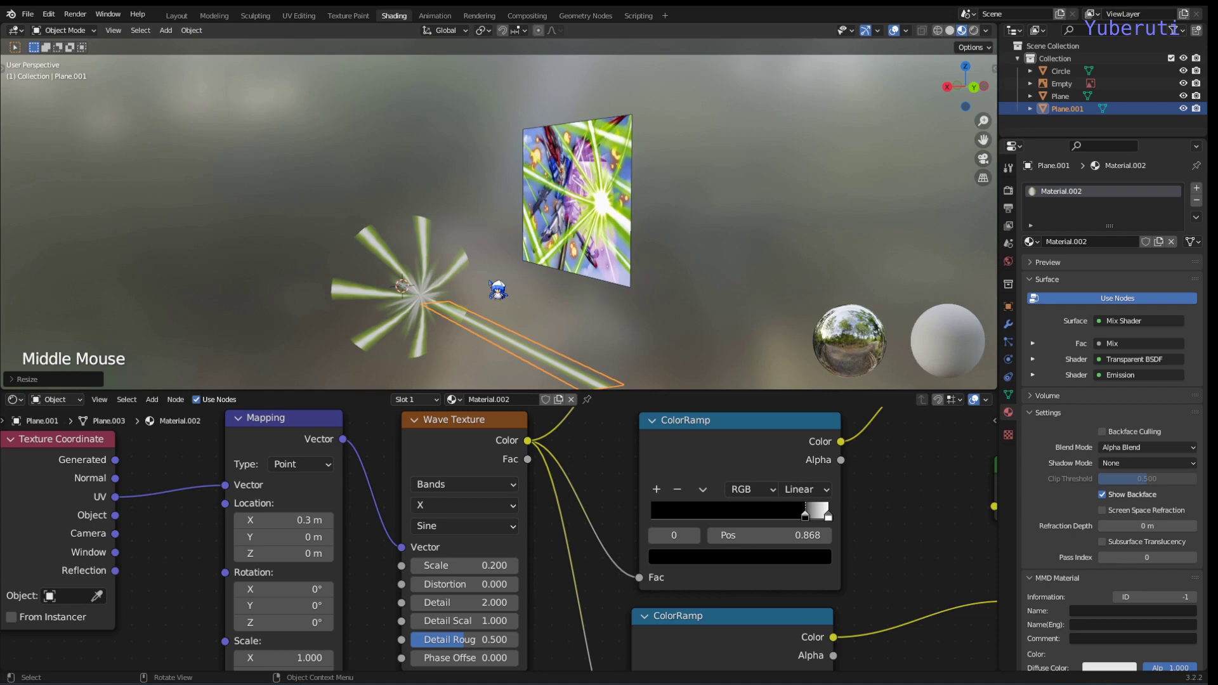
pyautogui.scroll(-3)
pyautogui.scroll(-3)
pyautogui.middleClick(589, 307)
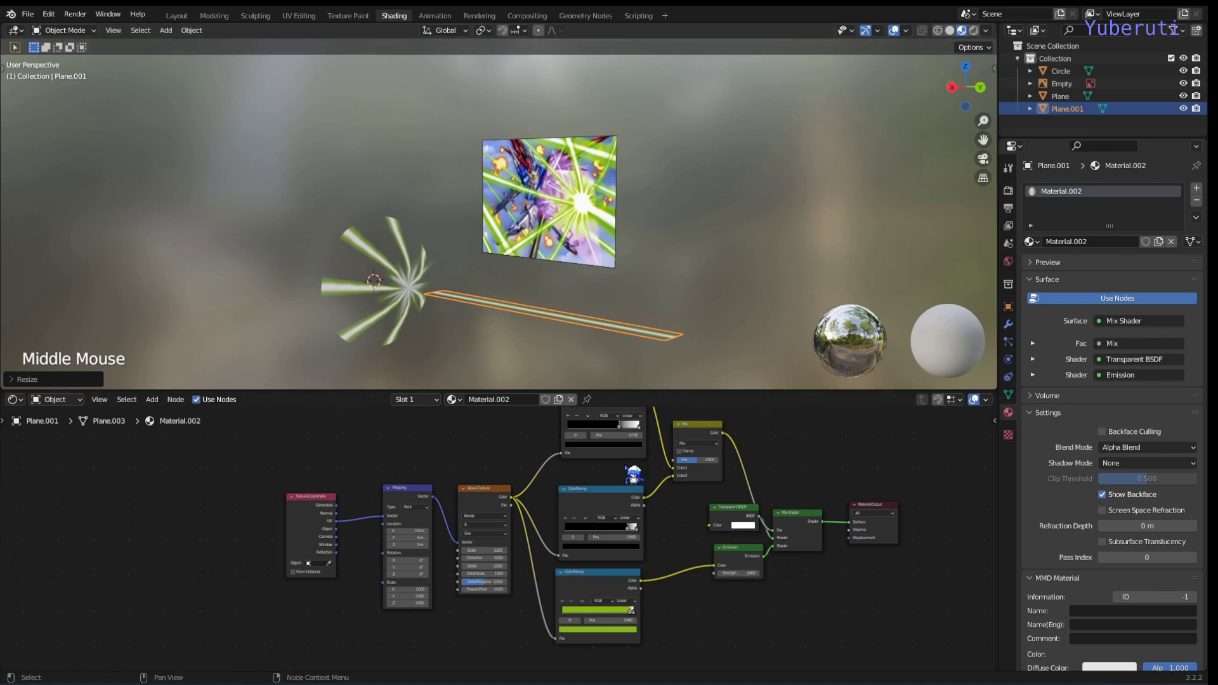
pyautogui.middleClick(683, 514)
pyautogui.scroll(3)
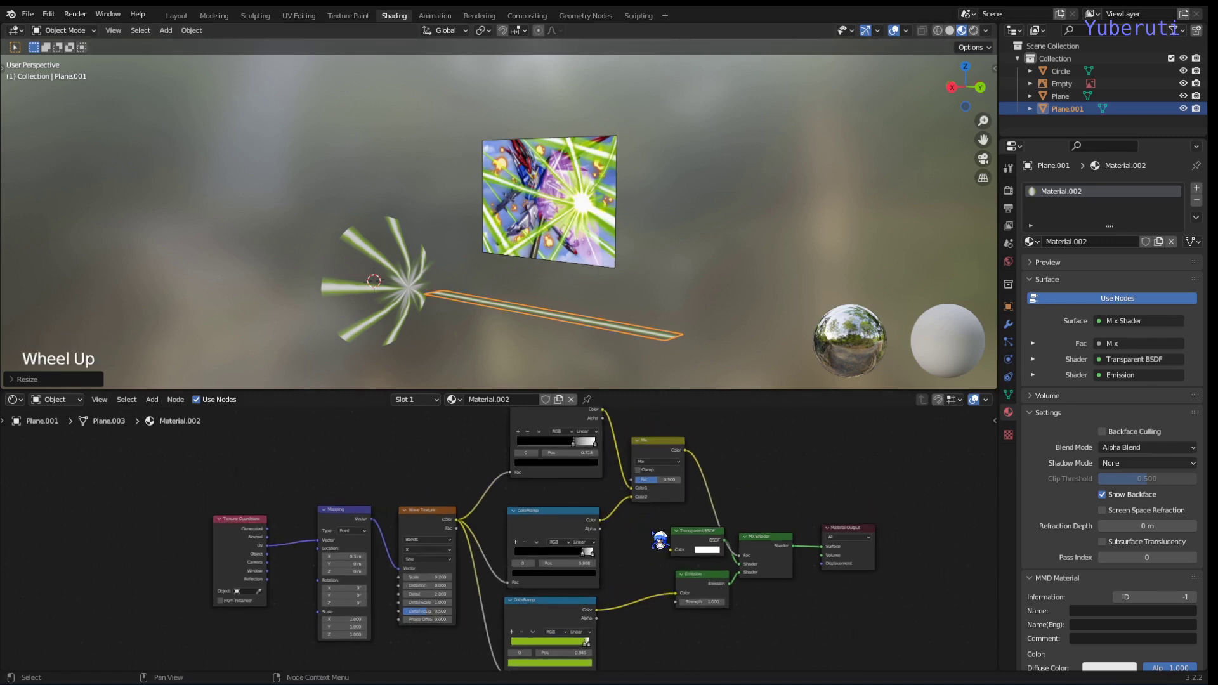